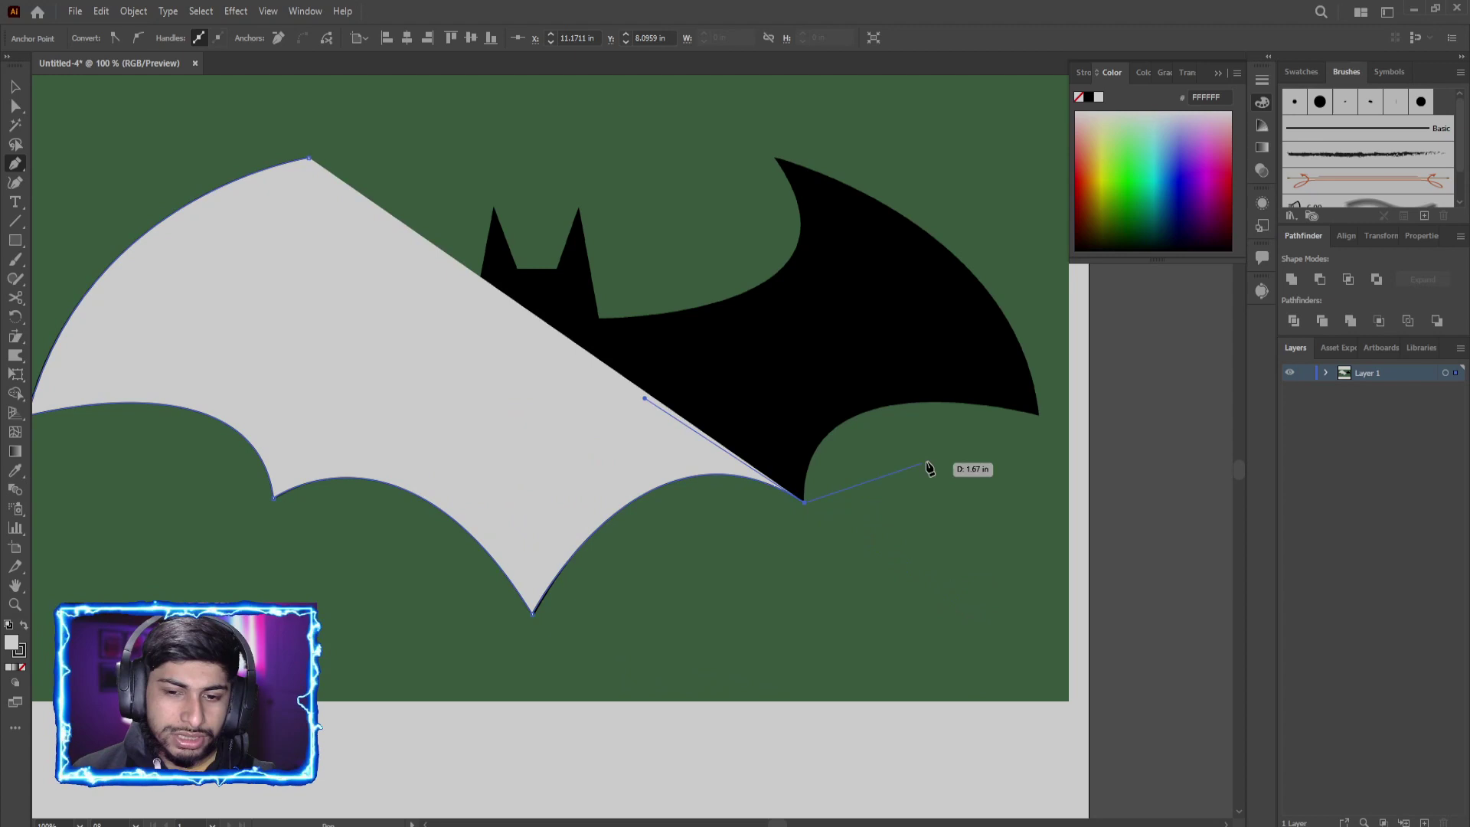
Step: Undo the Pen tracing repeatedly until the grey wing shape is fully removed from the bat logo
scroll("up", 3)
scroll("down", 3)
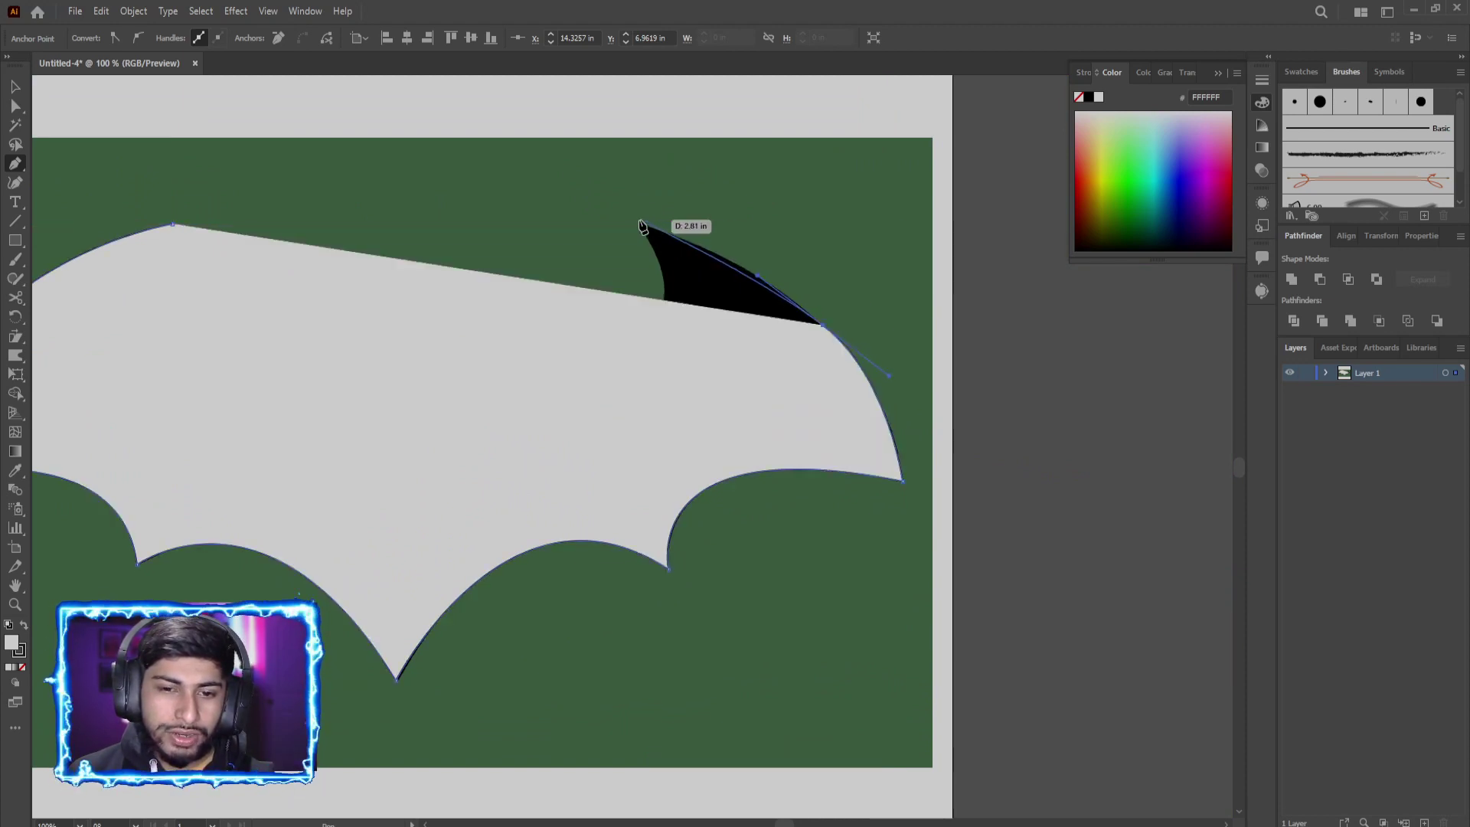
key("ctrl+z")
key("ctrl+z")
key("ctrl+z")
key("ctrl+z")
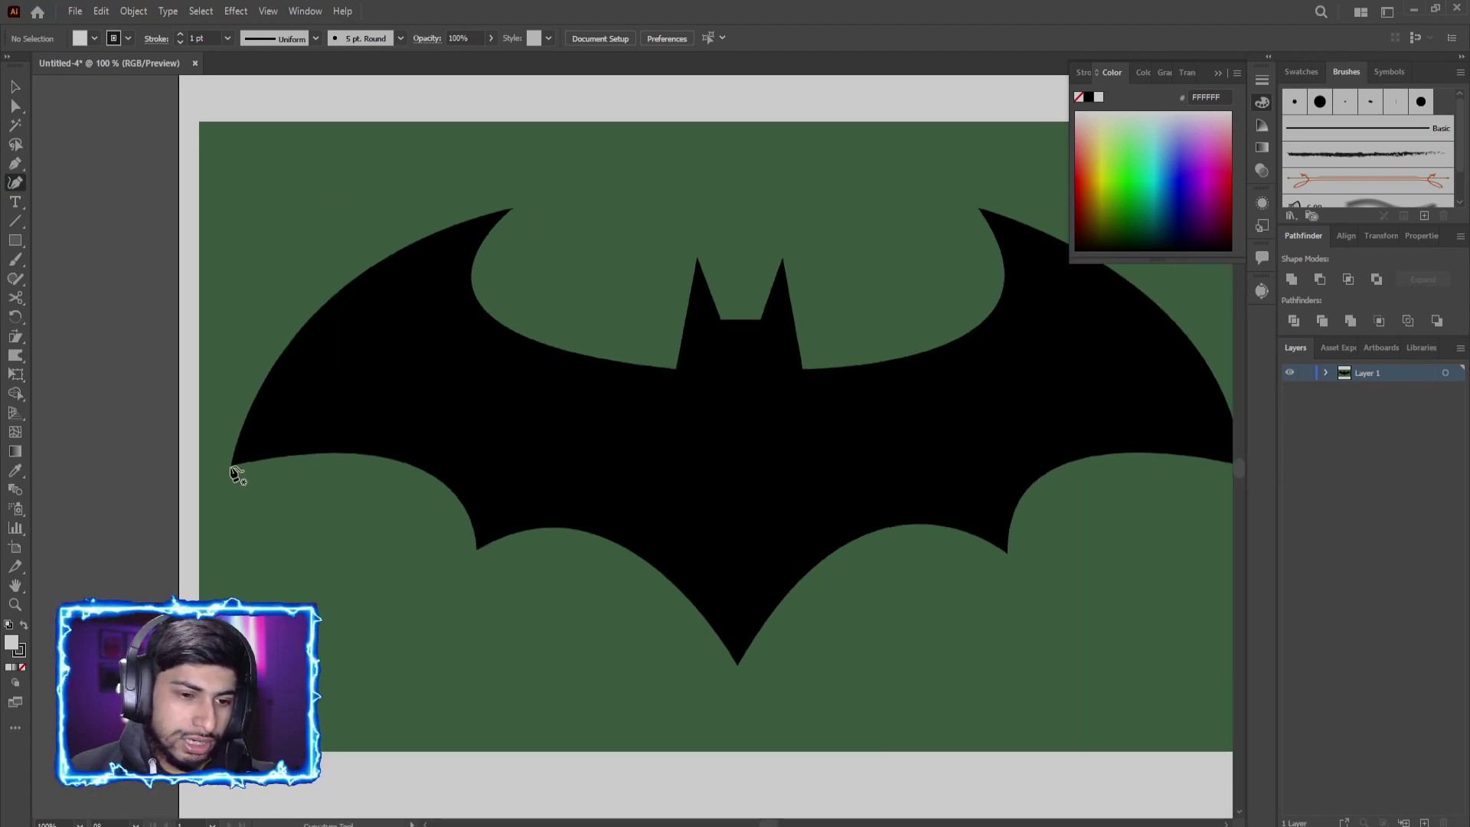
Step: Deselect the retraced left-wing path by clicking empty canvas
scroll("up", 3)
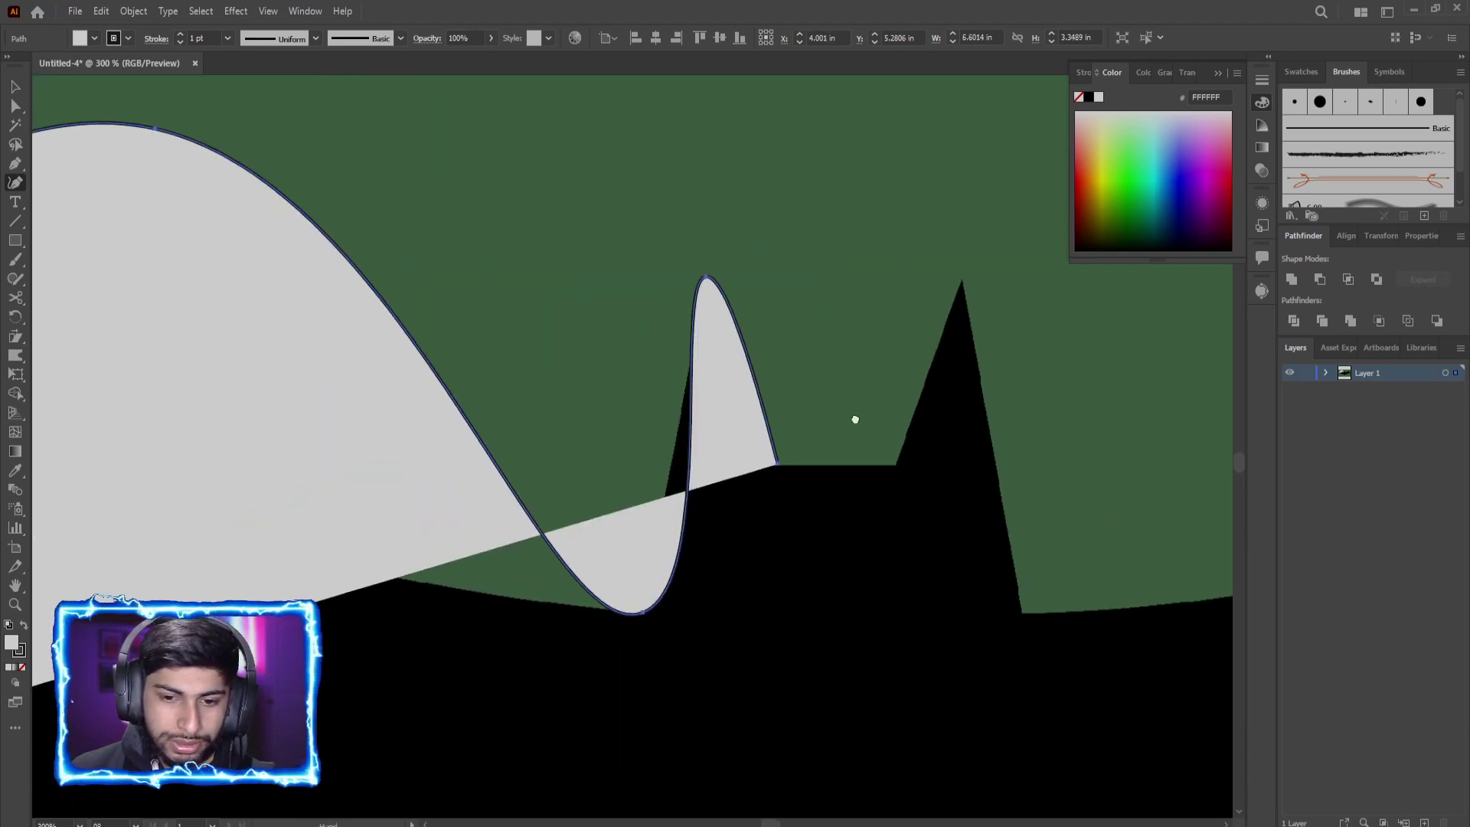
left_click(821, 328)
scroll("down", 3)
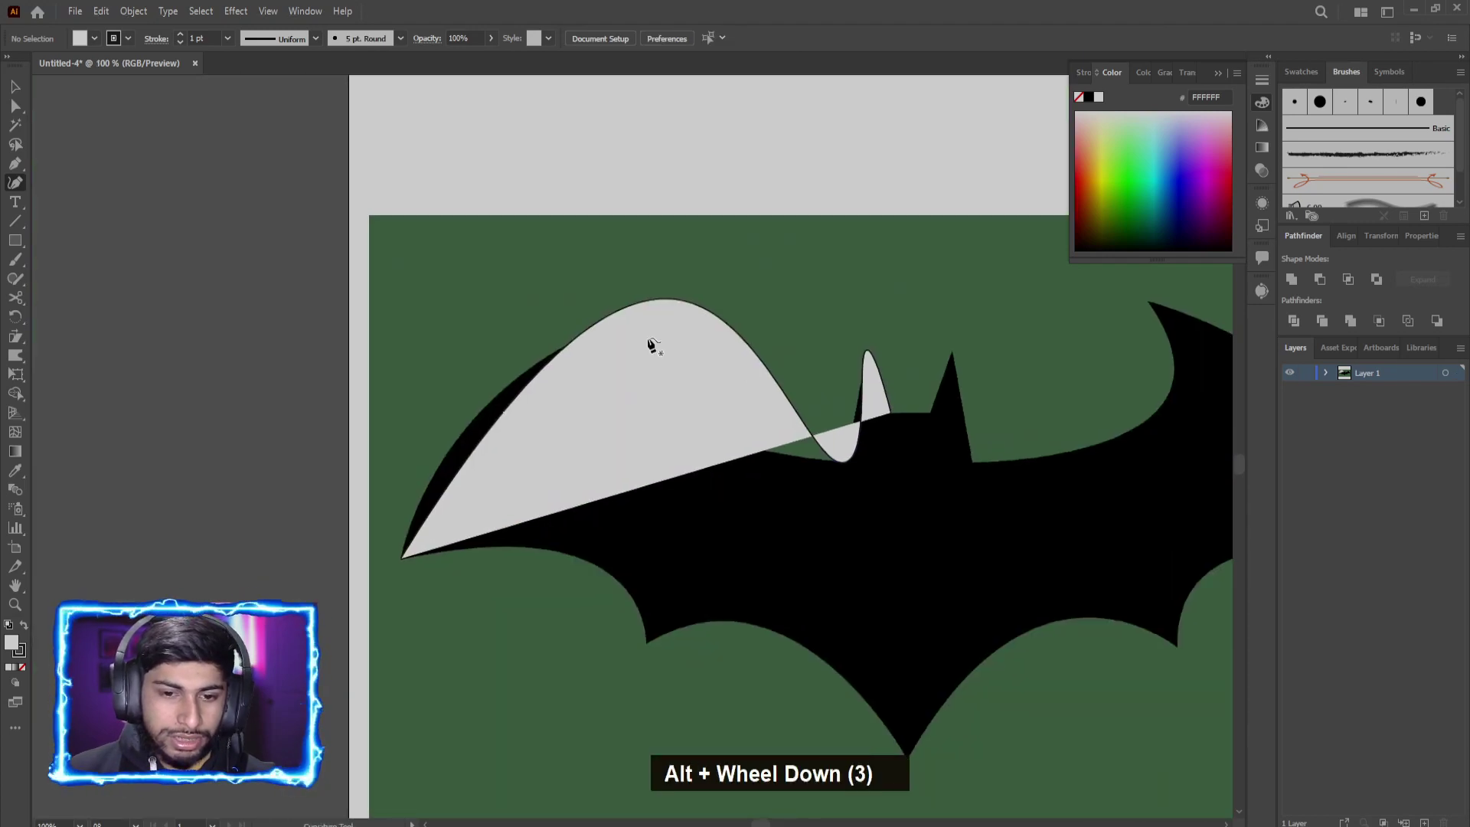
scroll("down", 3)
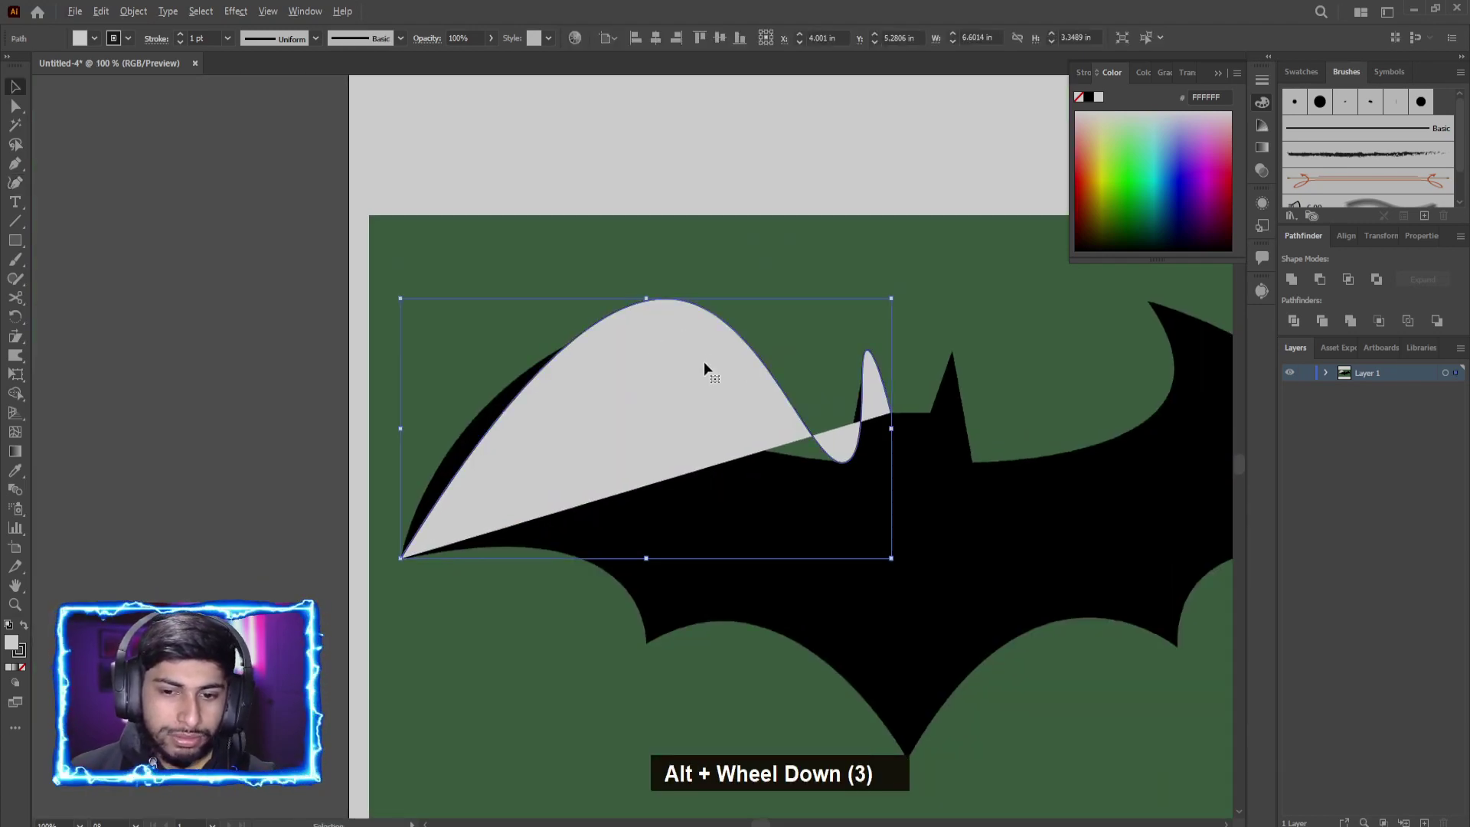
scroll("down", 3)
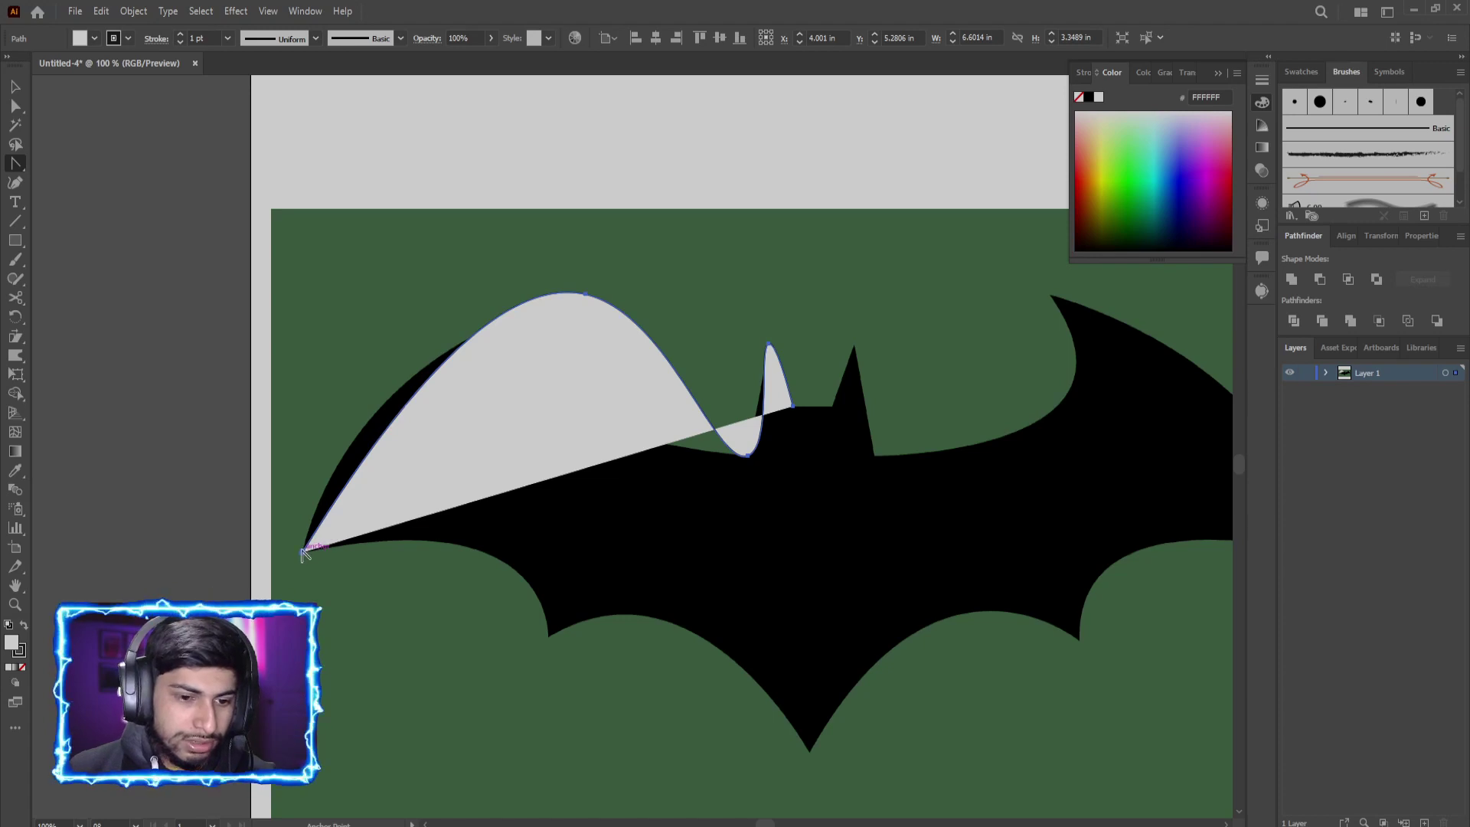
Step: Undo the wavy extra curve points, redoing once to keep a smooth arc toward the ear
key("ctrl+z")
key("ctrl+z")
key("ctrl+z")
key("ctrl+z")
key("ctrl+shift+z")
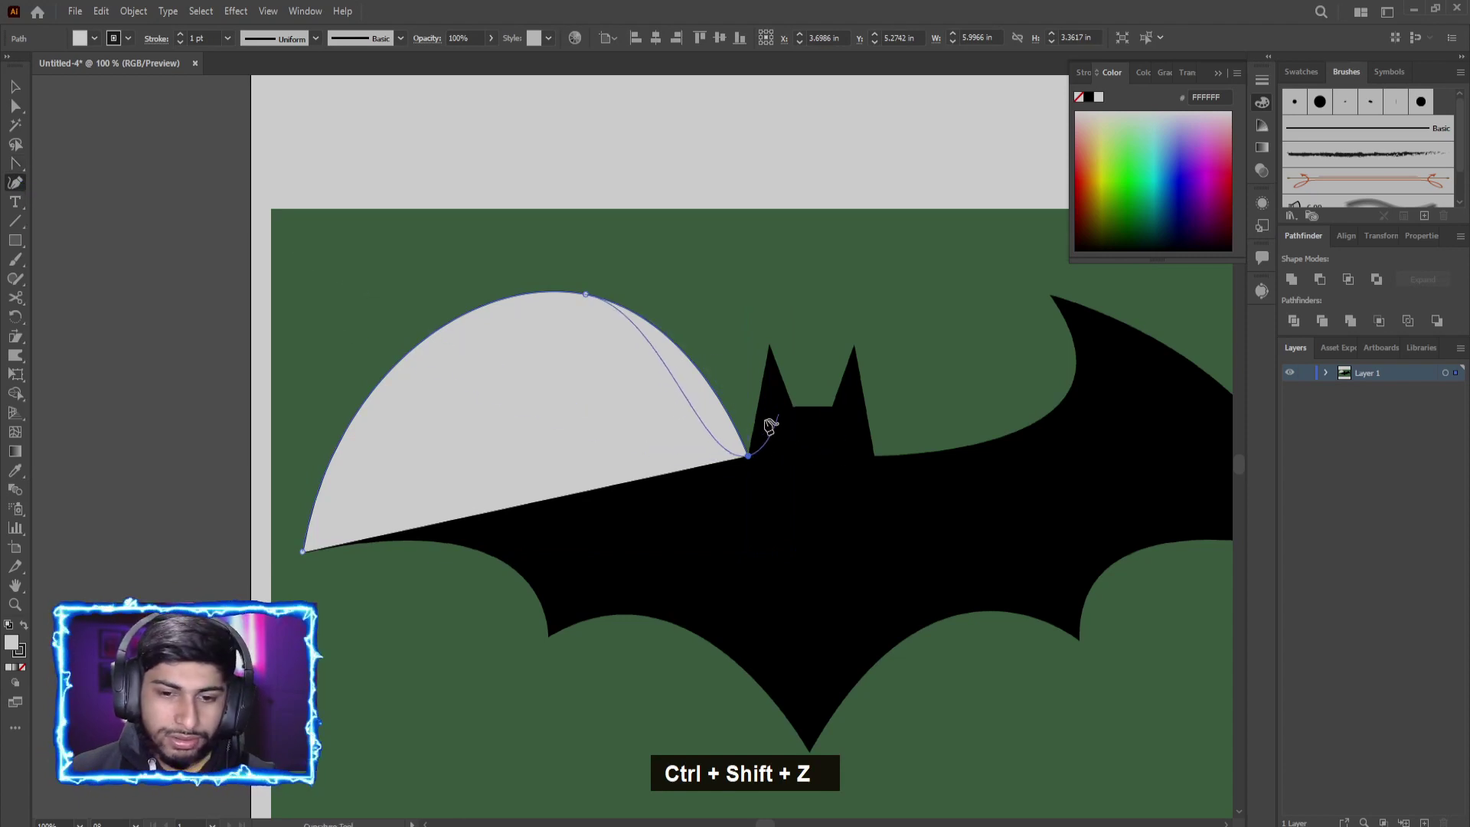
Step: Zoom around the bat while closing the unfilled outline over the ears and scalloped wing edges
scroll("up", 3)
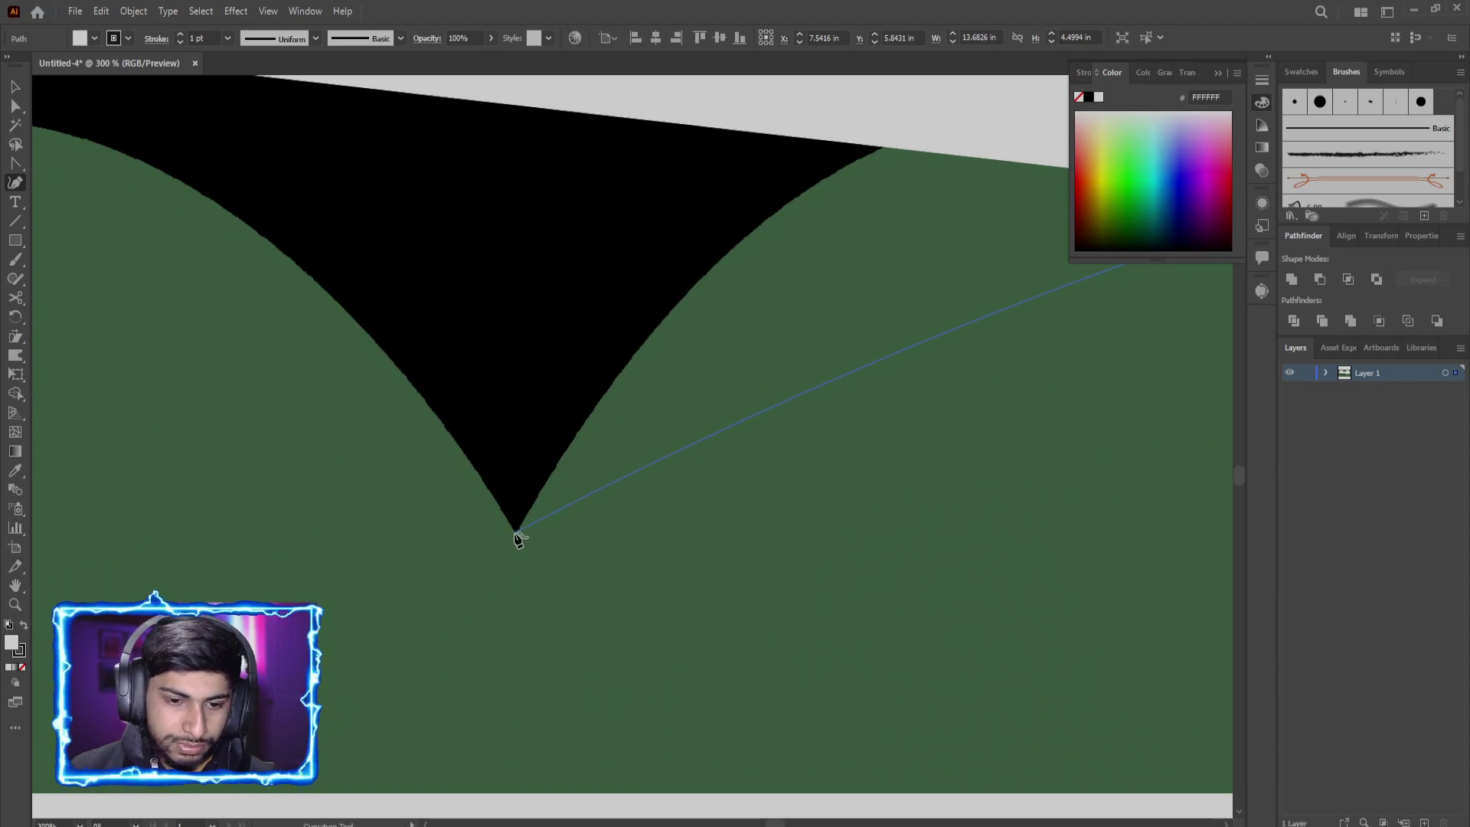
scroll("up", 3)
scroll("down", 3)
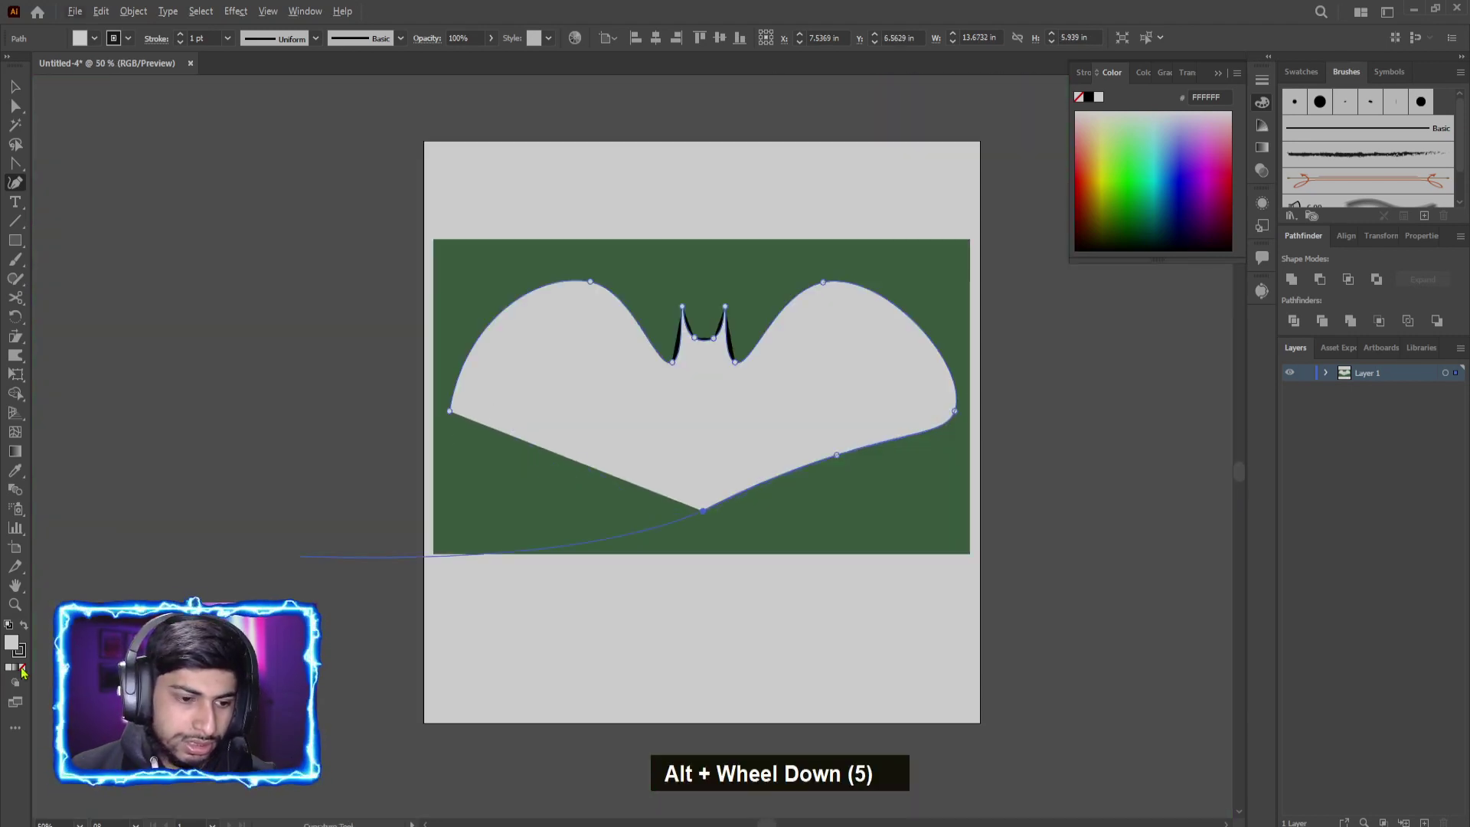
scroll("down", 3)
scroll("up", 3)
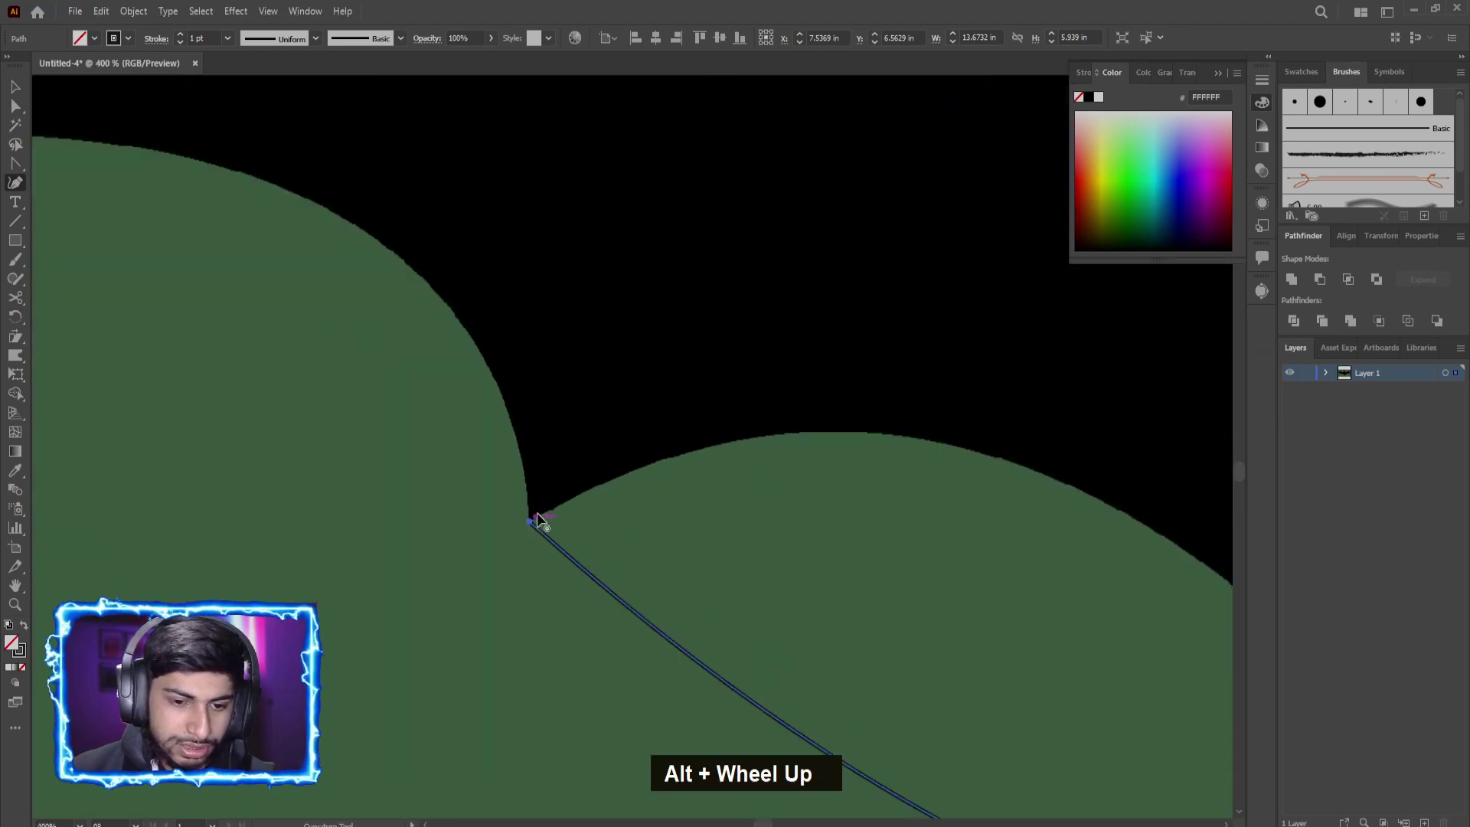
scroll("down", 3)
scroll("down", 3)
scroll("up", 3)
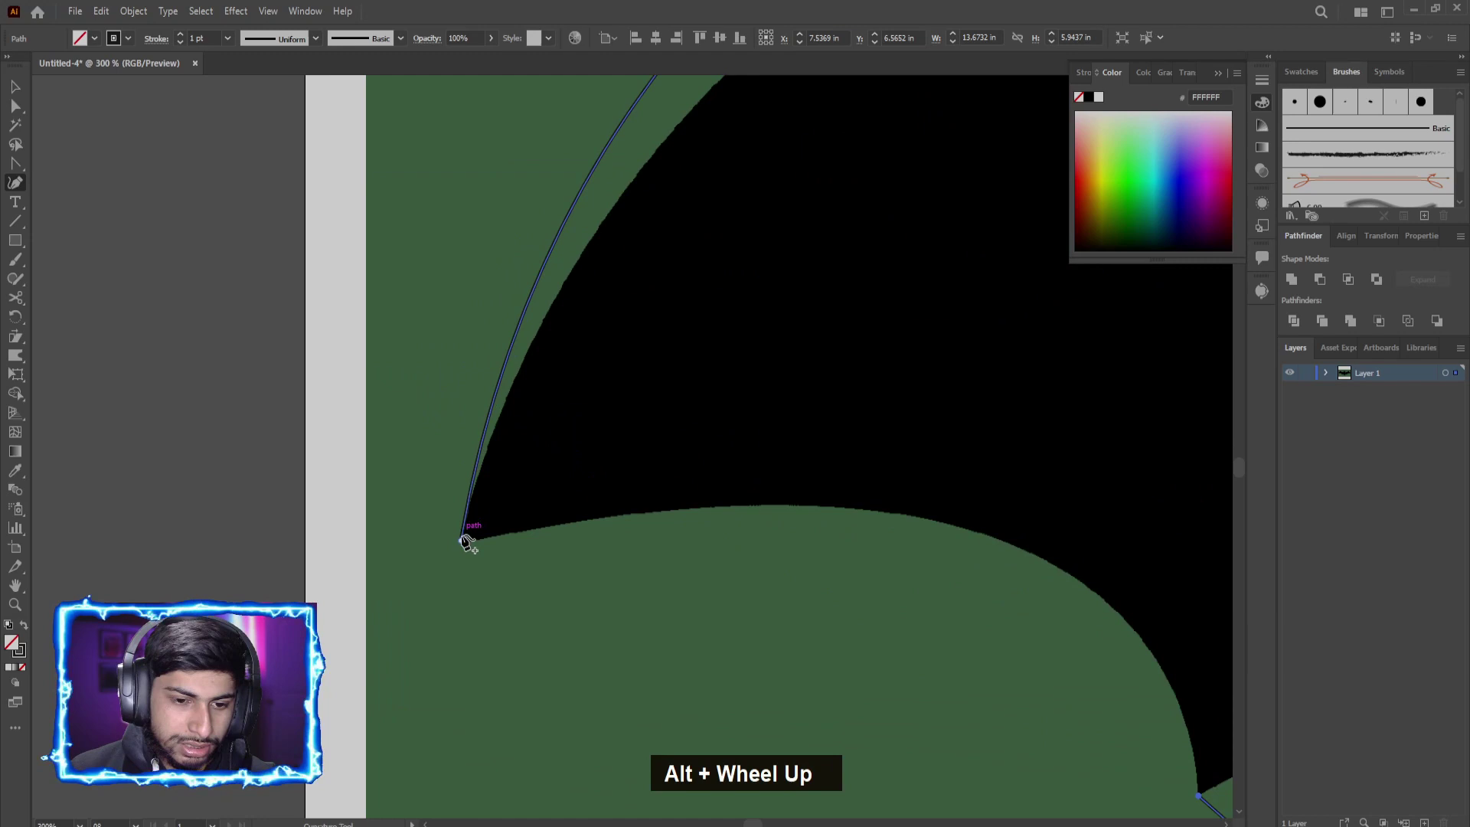
scroll("down", 3)
scroll("up", 3)
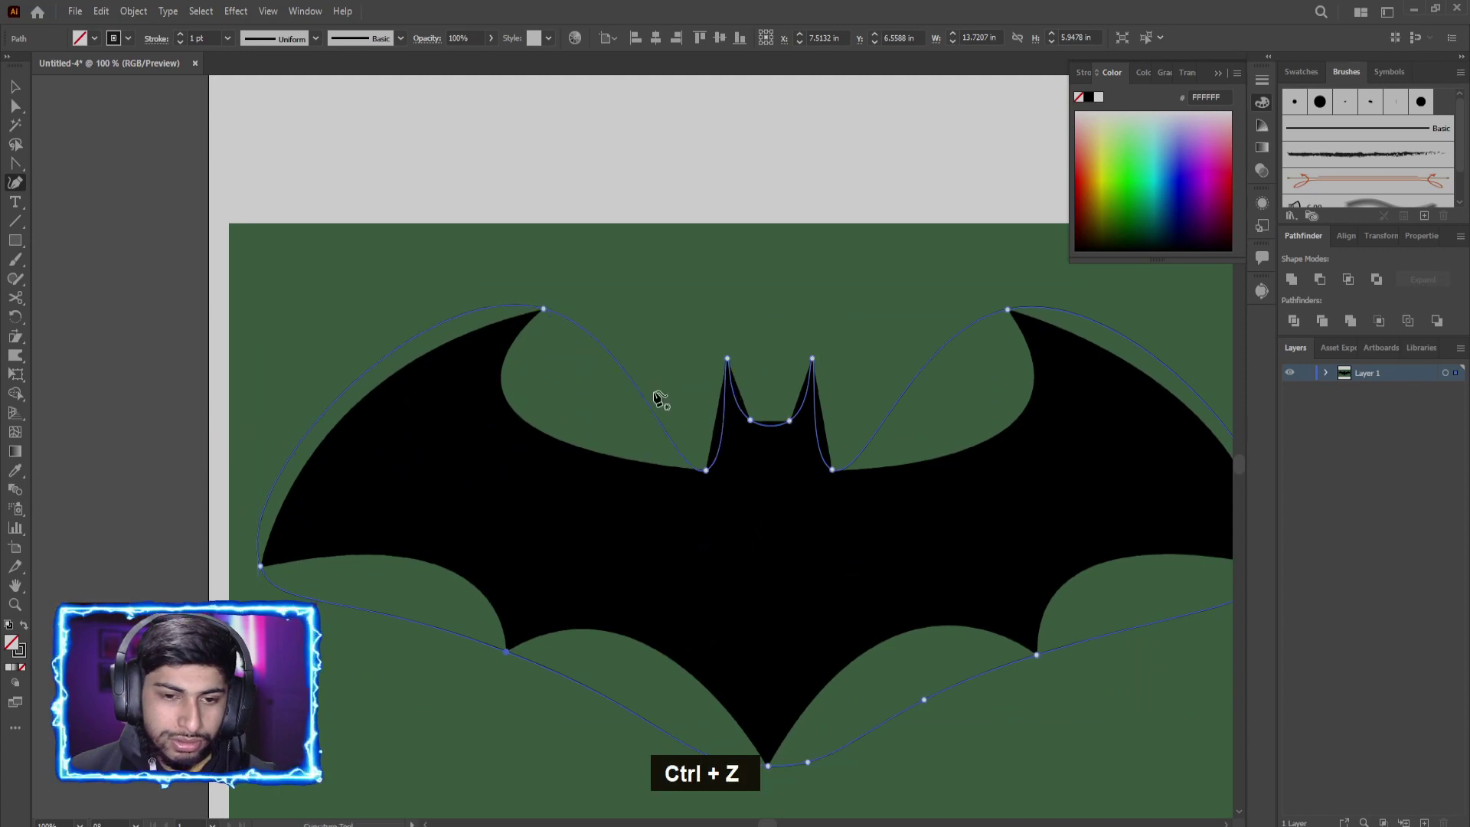
scroll("up", 3)
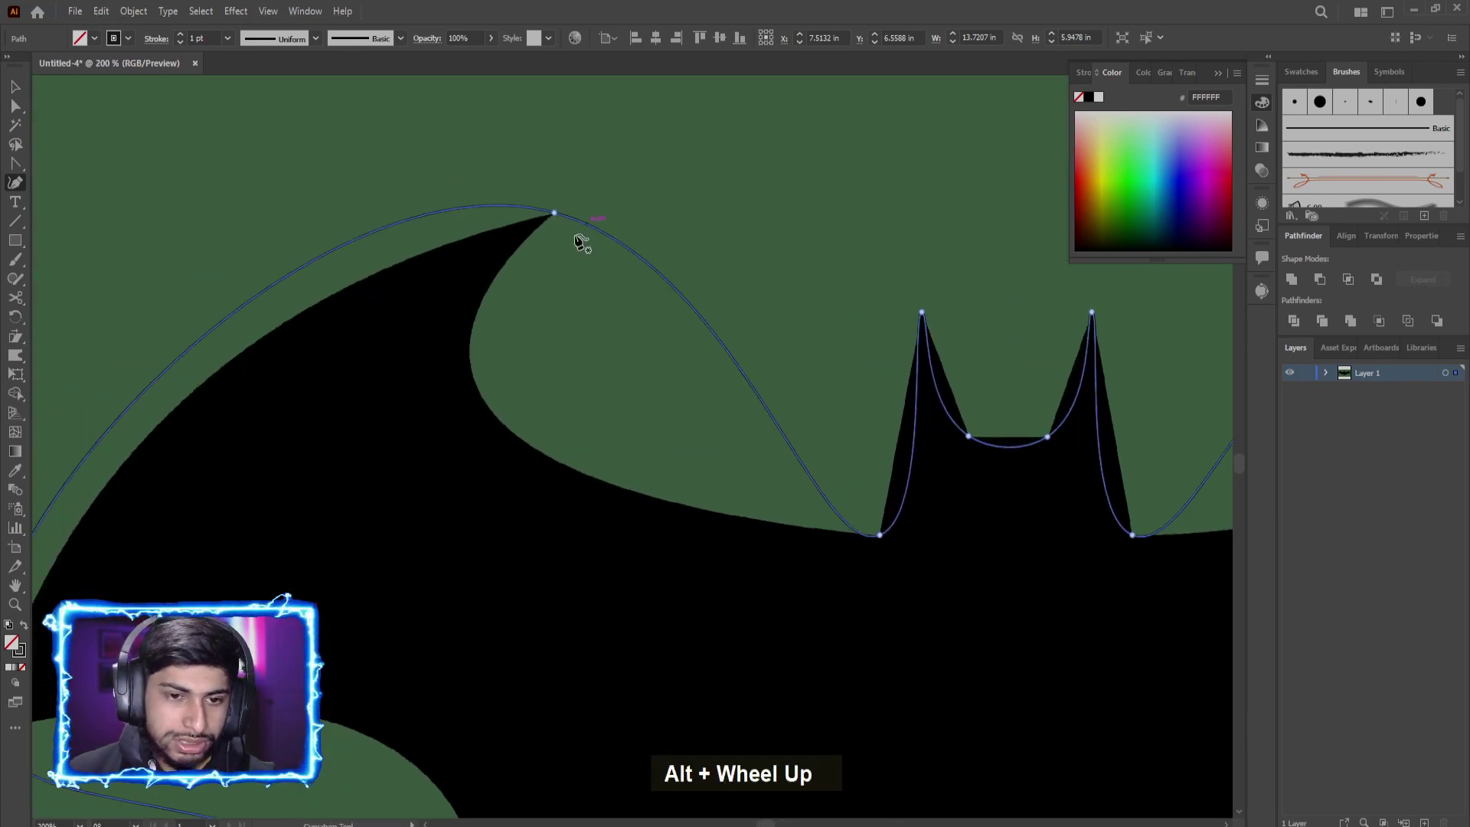
Step: Bend the segment between the left wing peak and ear base down into the wing notch
scroll("down", 3)
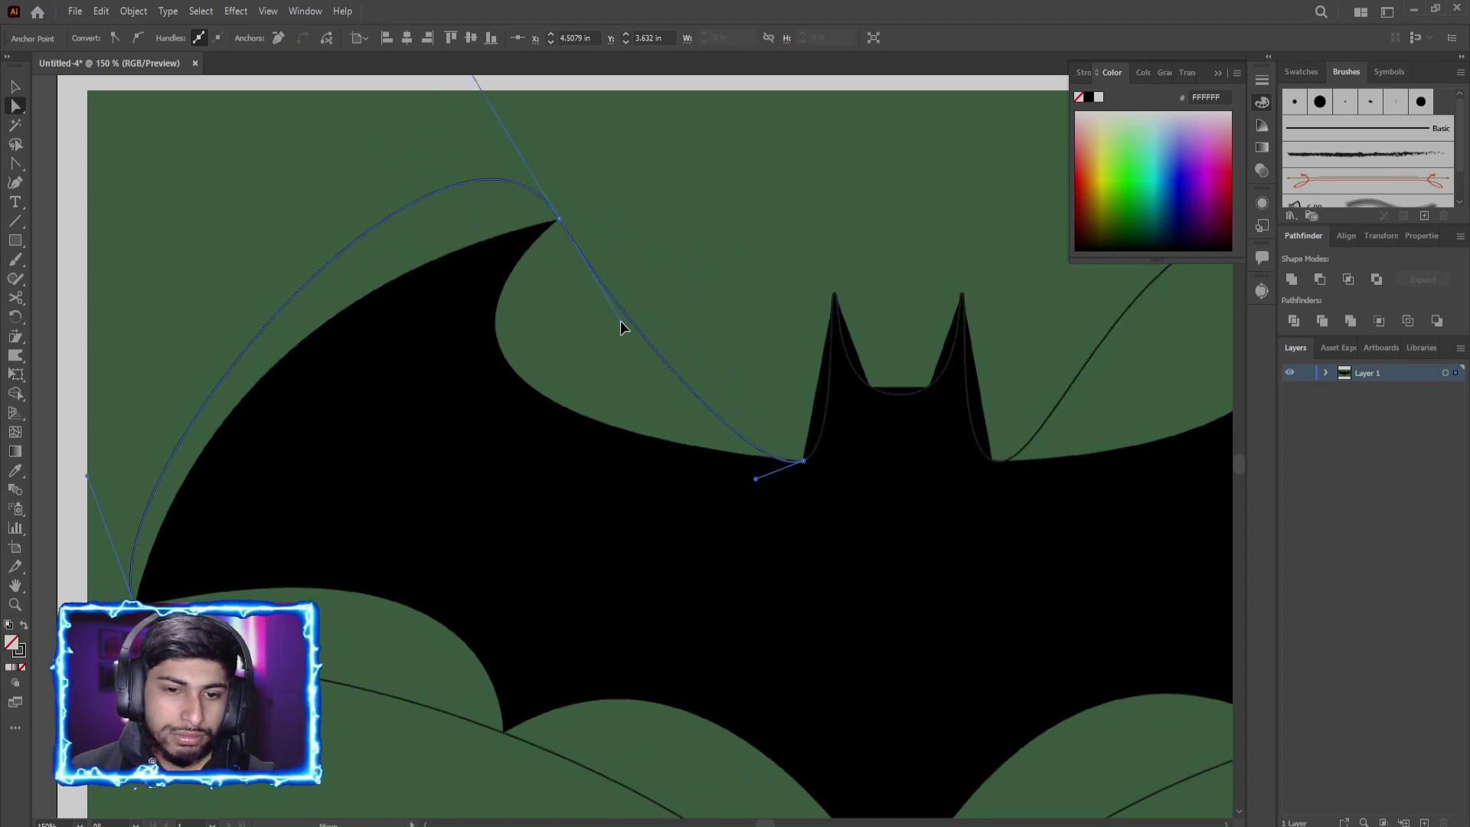
key("ctrl+z")
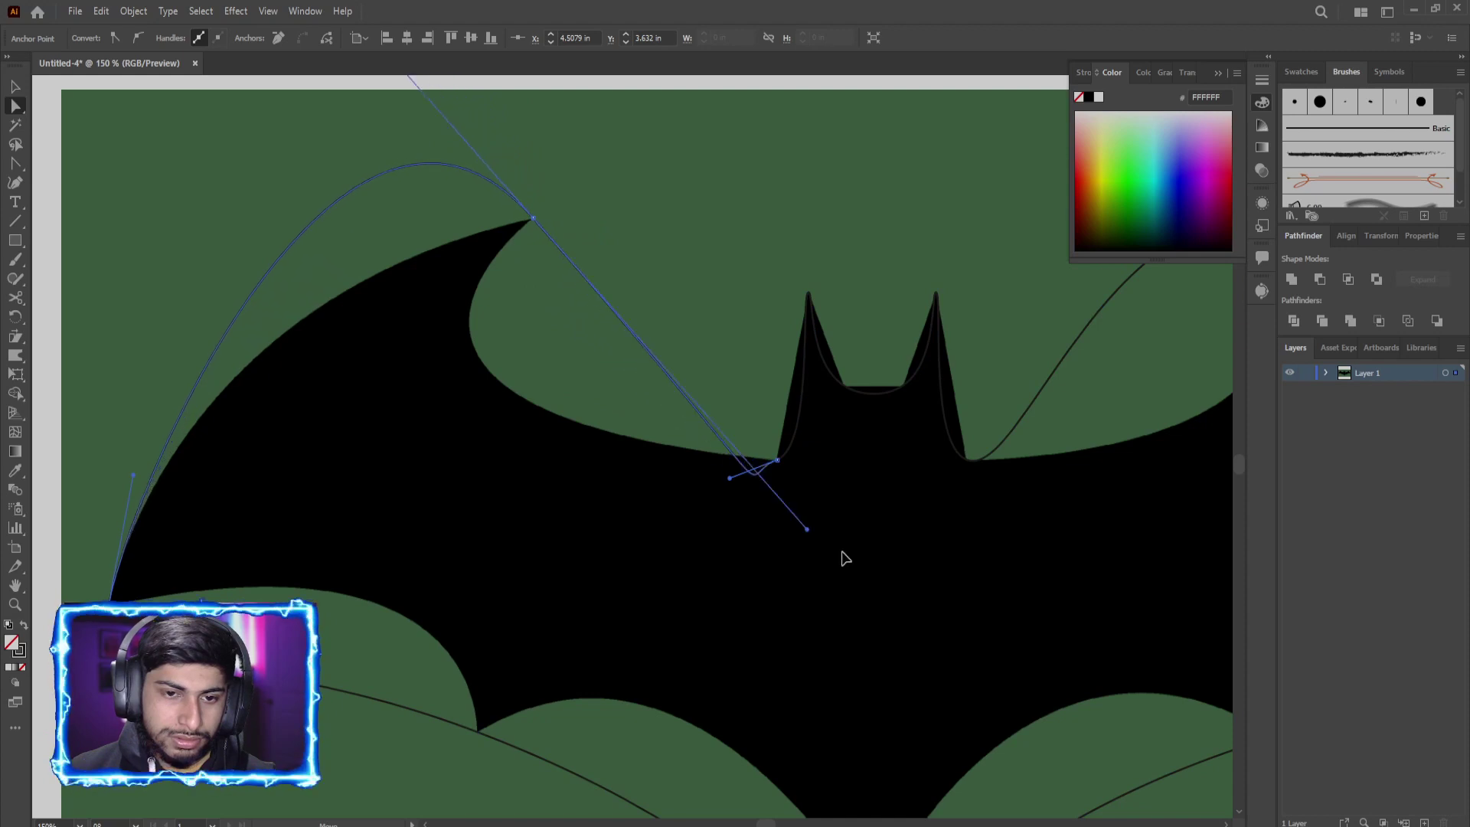
scroll("down", 3)
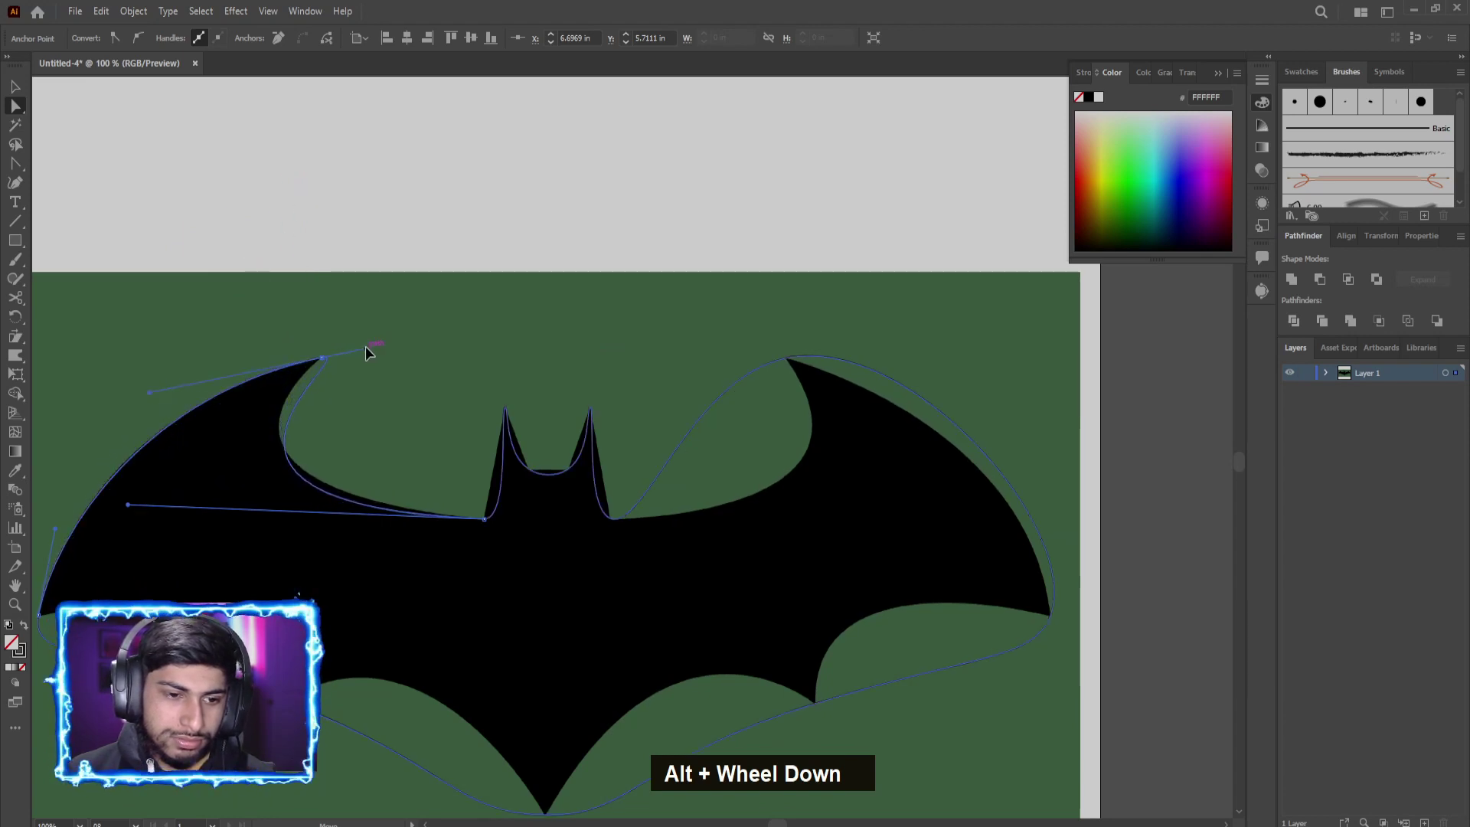
Step: Zoom on the left wing peak while shaping its anchor into a sharp point hugging the notch
scroll("down", 3)
scroll("up", 3)
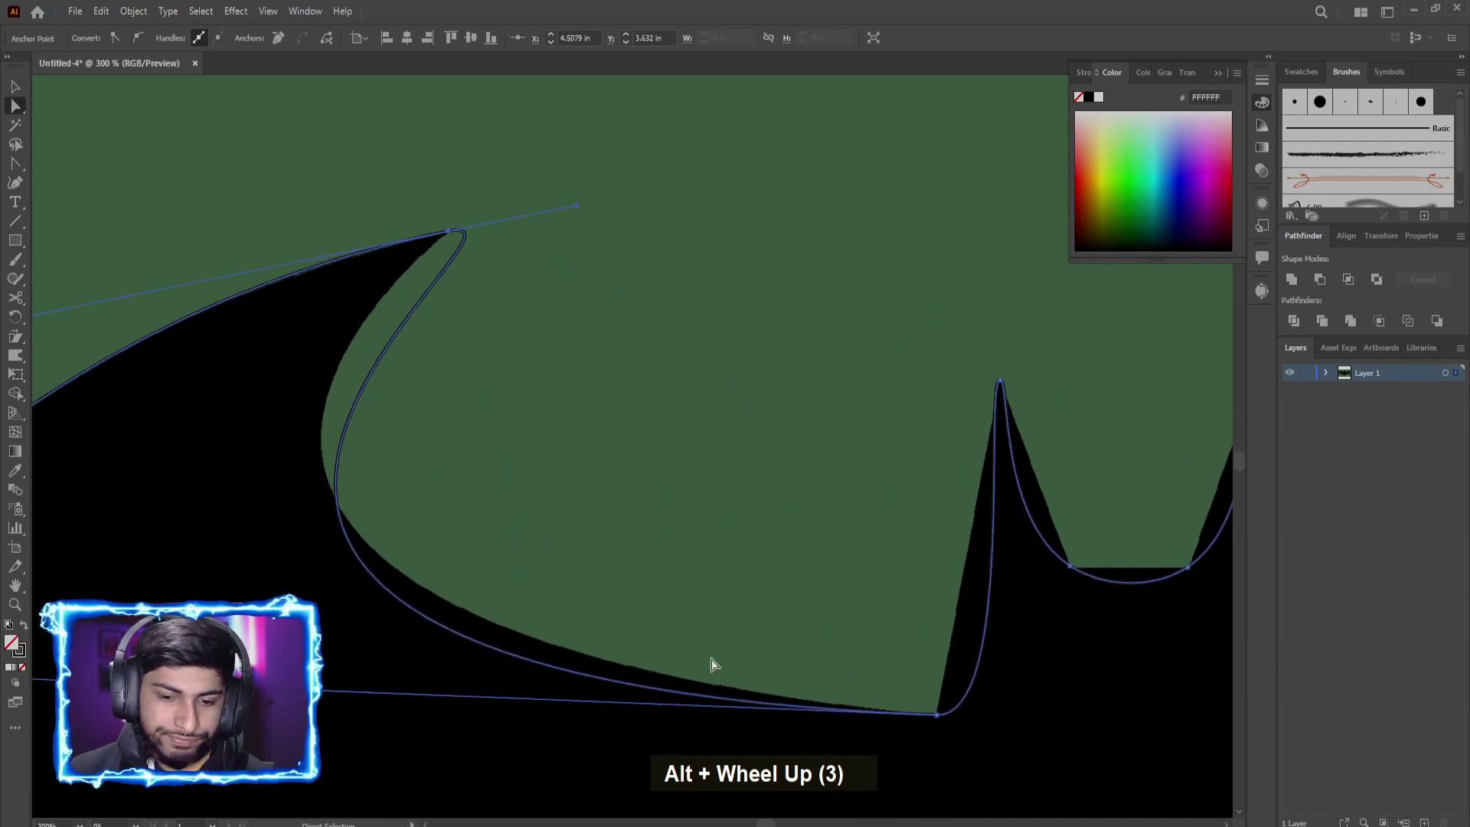
scroll("down", 3)
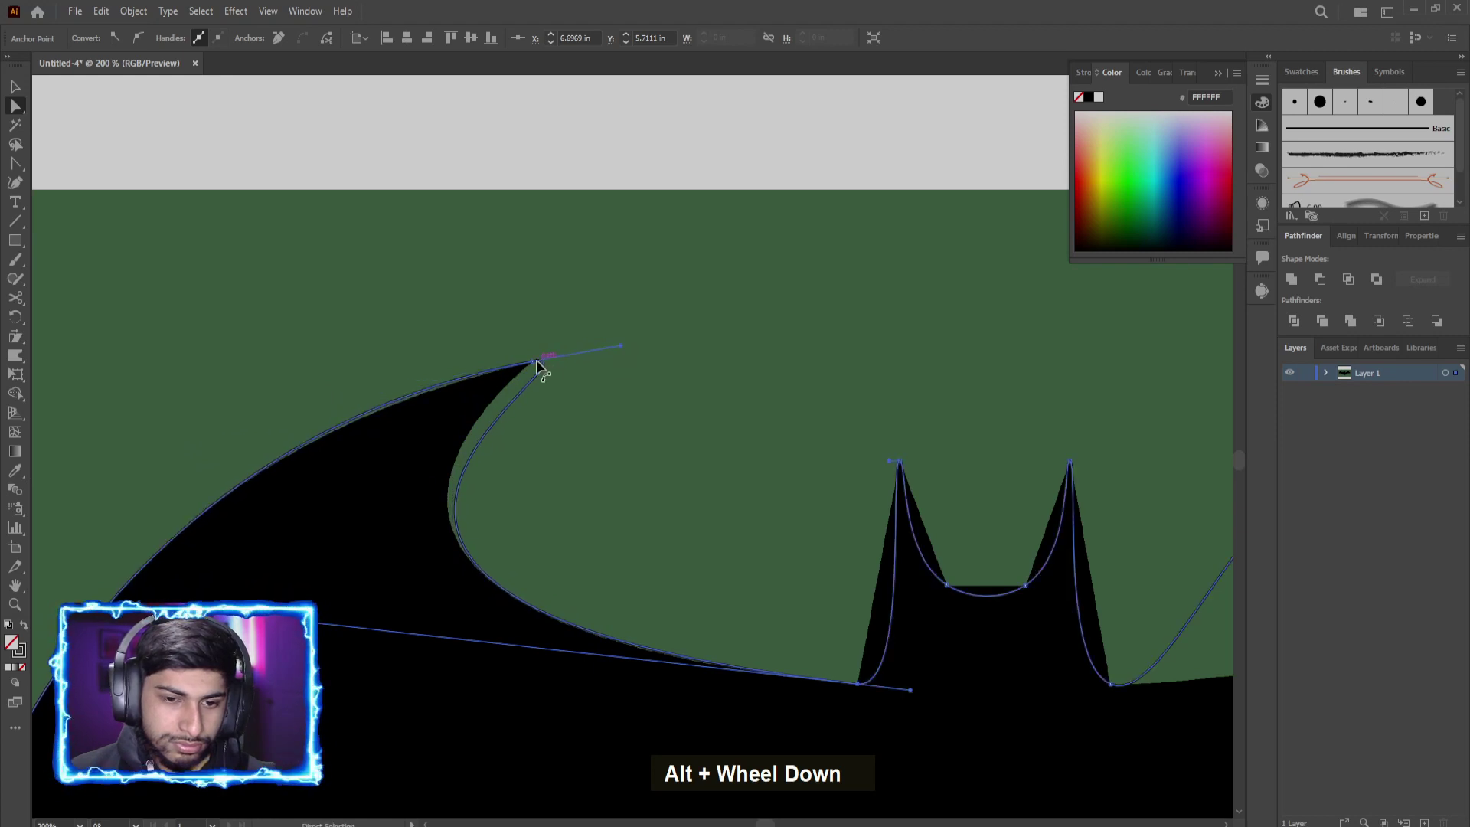
scroll("up", 3)
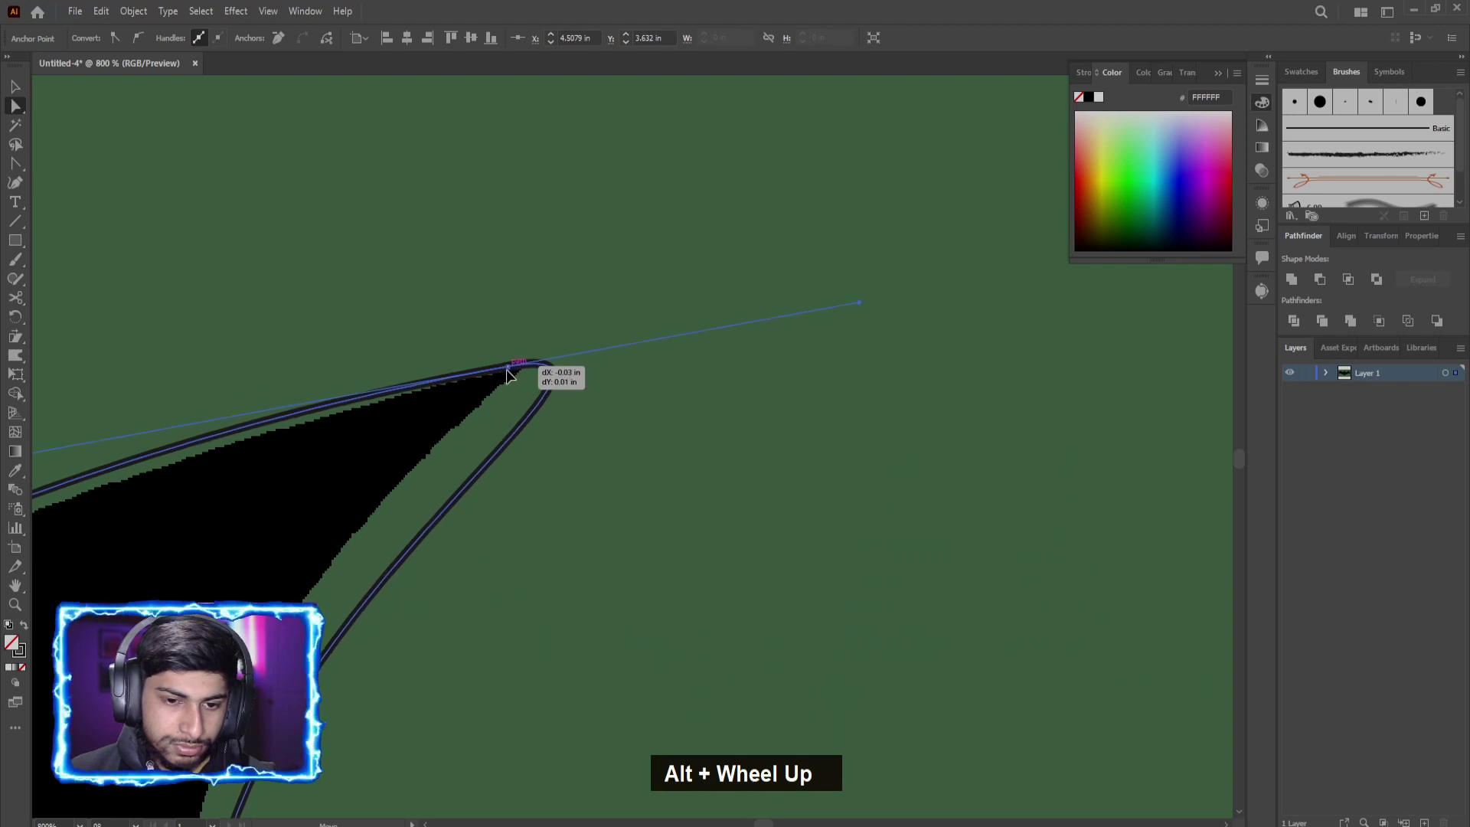
scroll("down", 3)
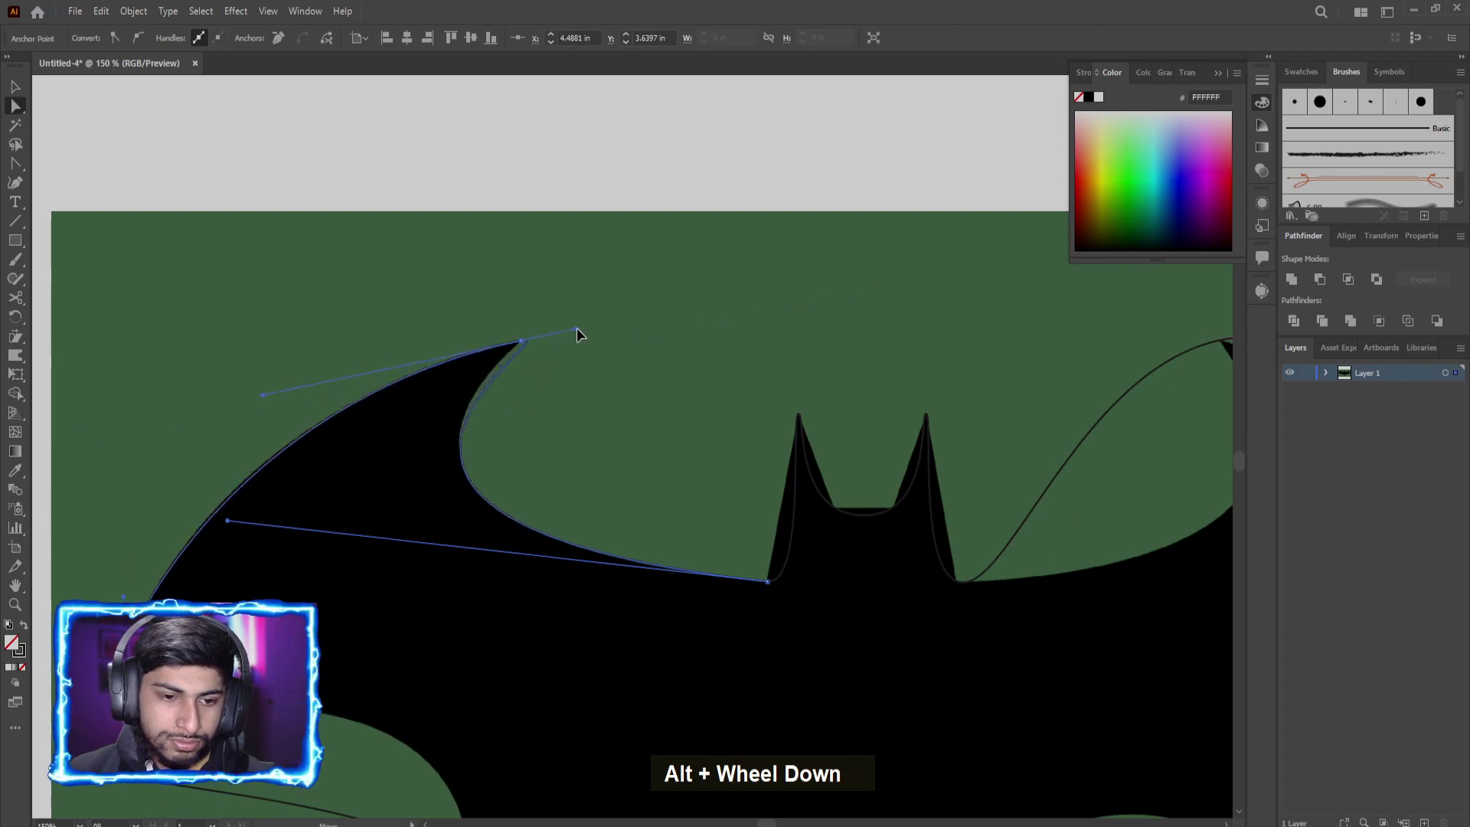
scroll("down", 3)
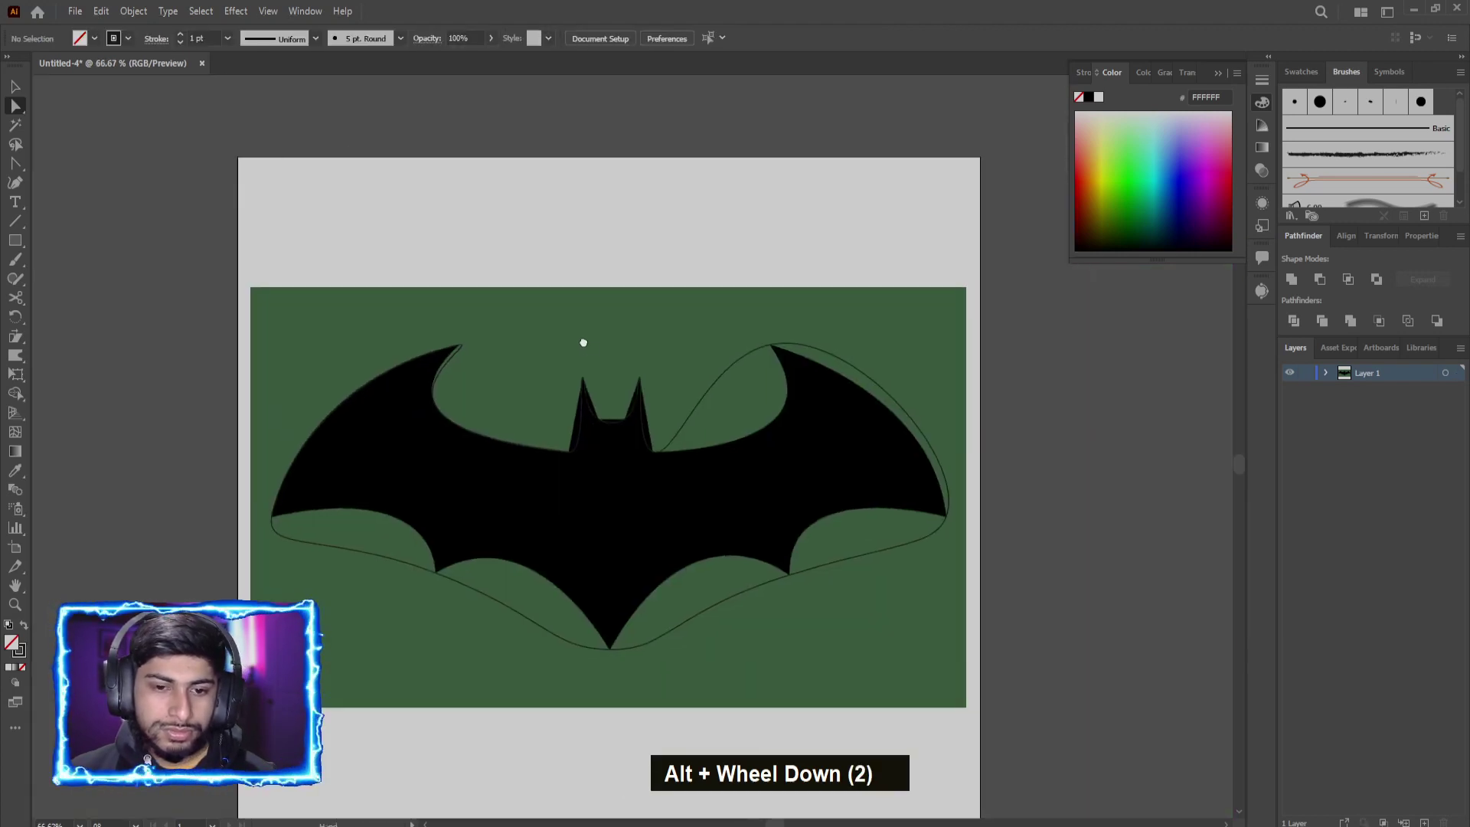
Step: Reshape the left wing and lower curves toward the logo edge, undoing one stray adjustment
scroll("up", 3)
scroll("up", 3)
scroll("up", 3)
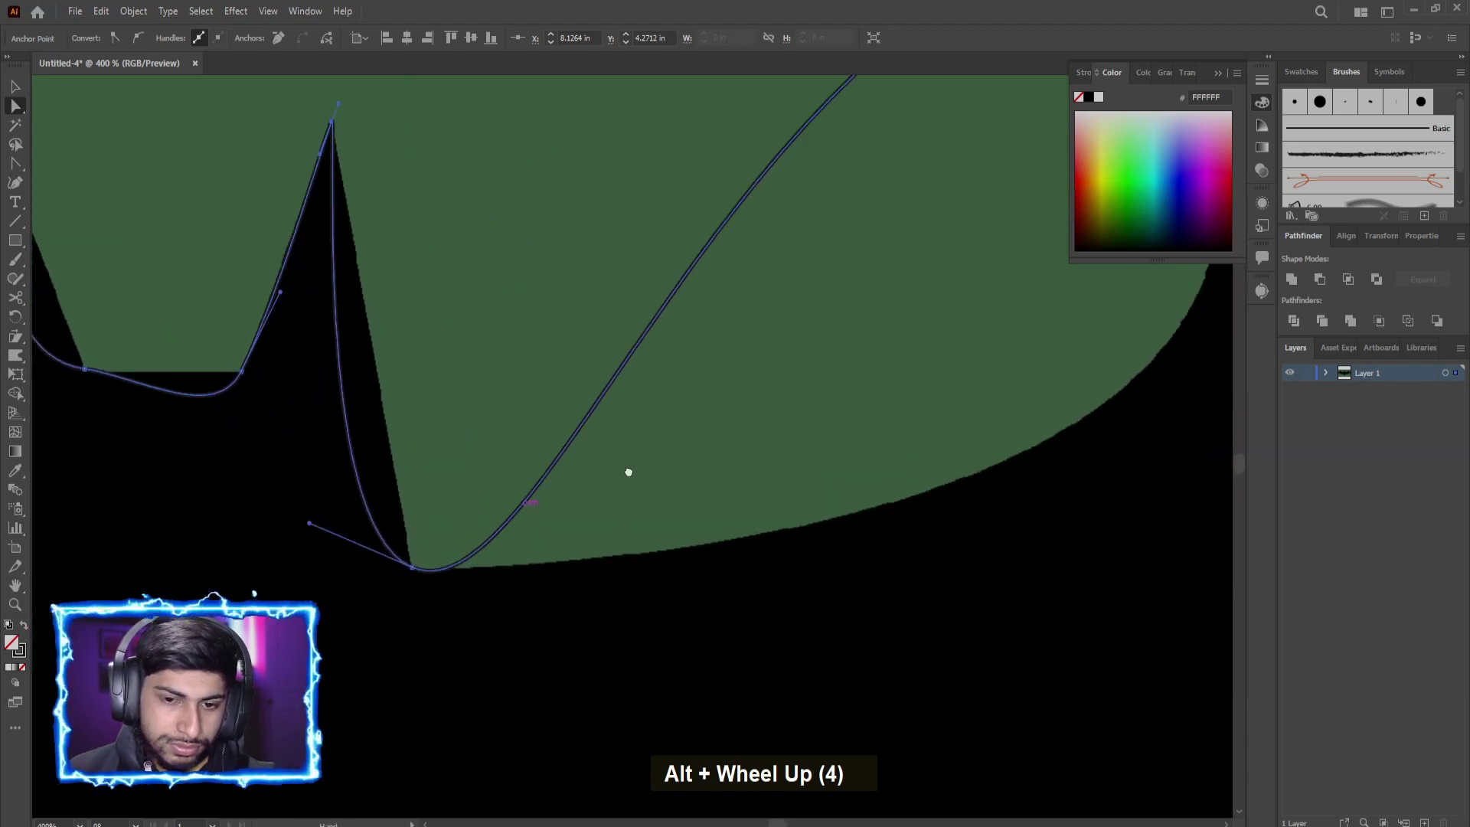
scroll("up", 3)
scroll("down", 3)
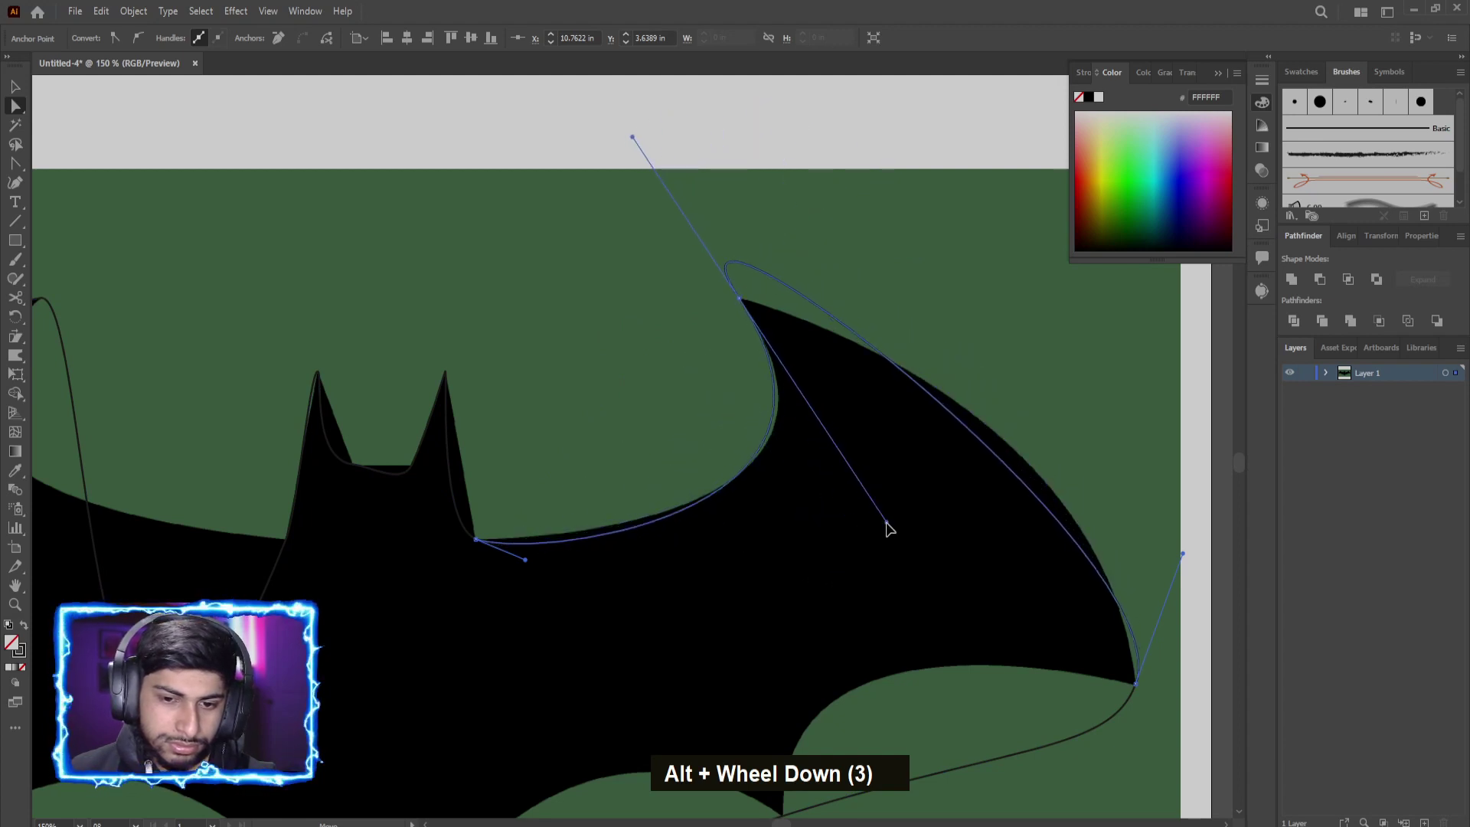
scroll("down", 3)
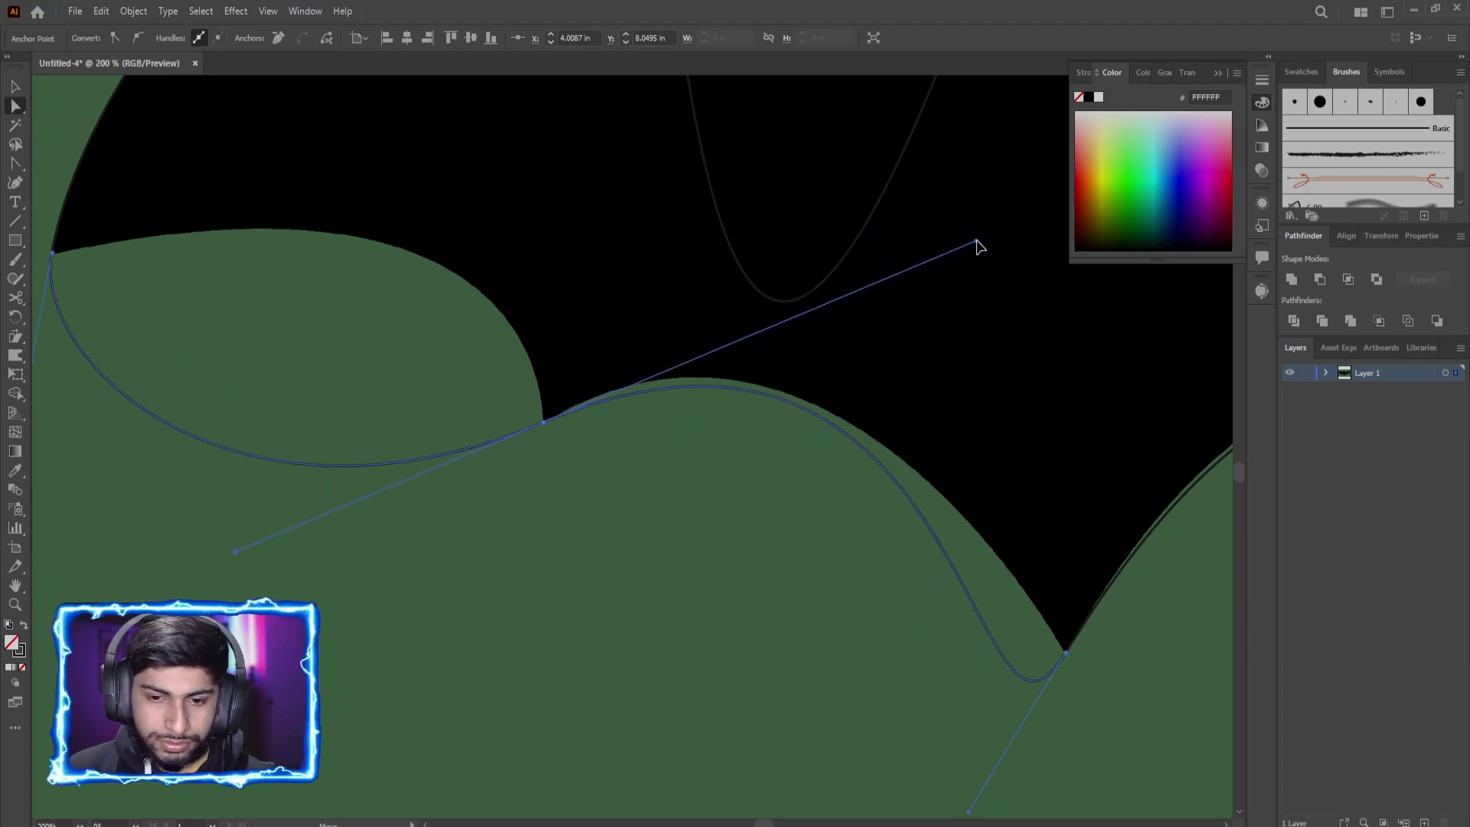
scroll("down", 3)
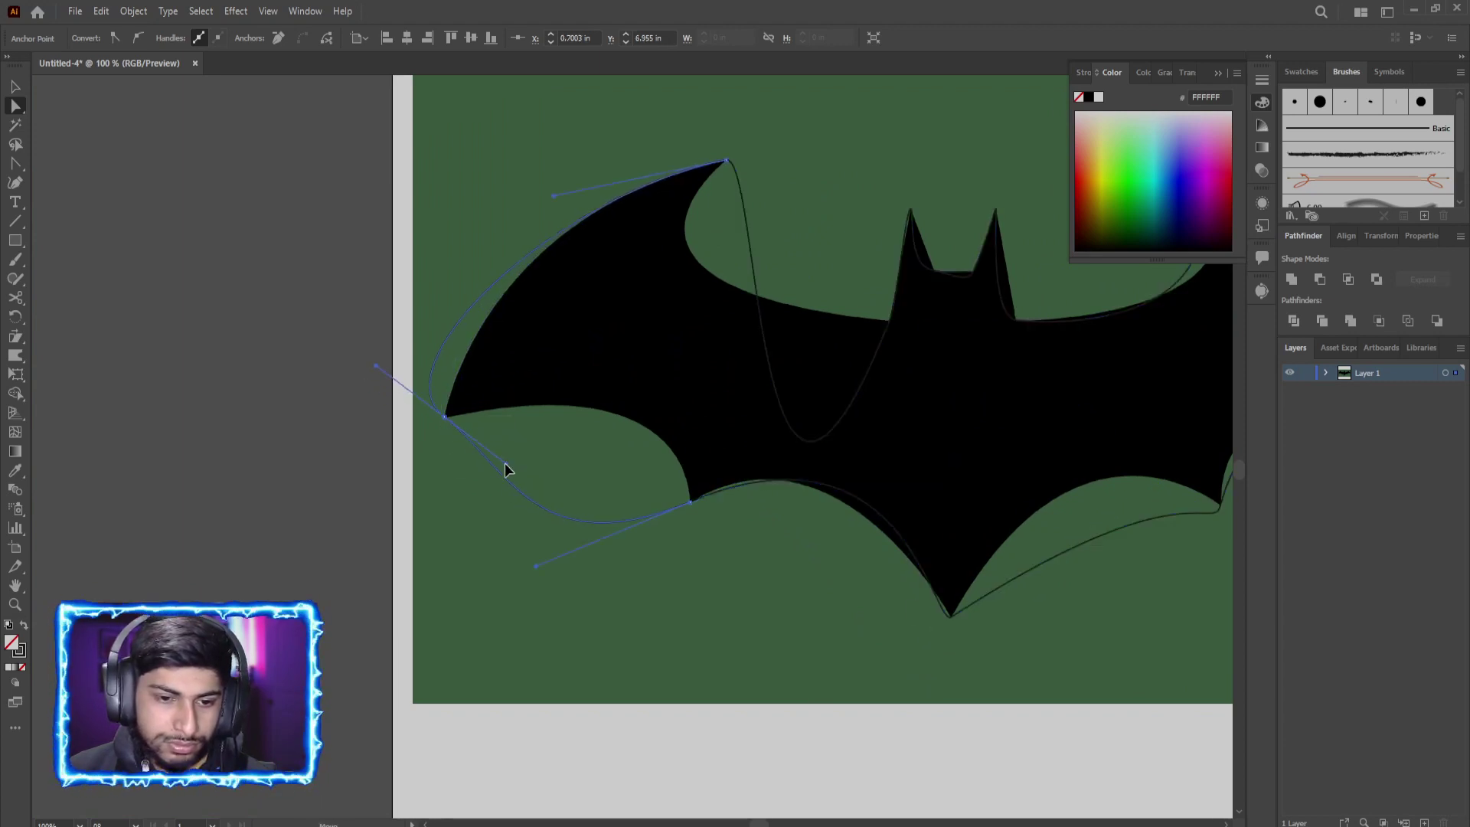
key("ctrl+z")
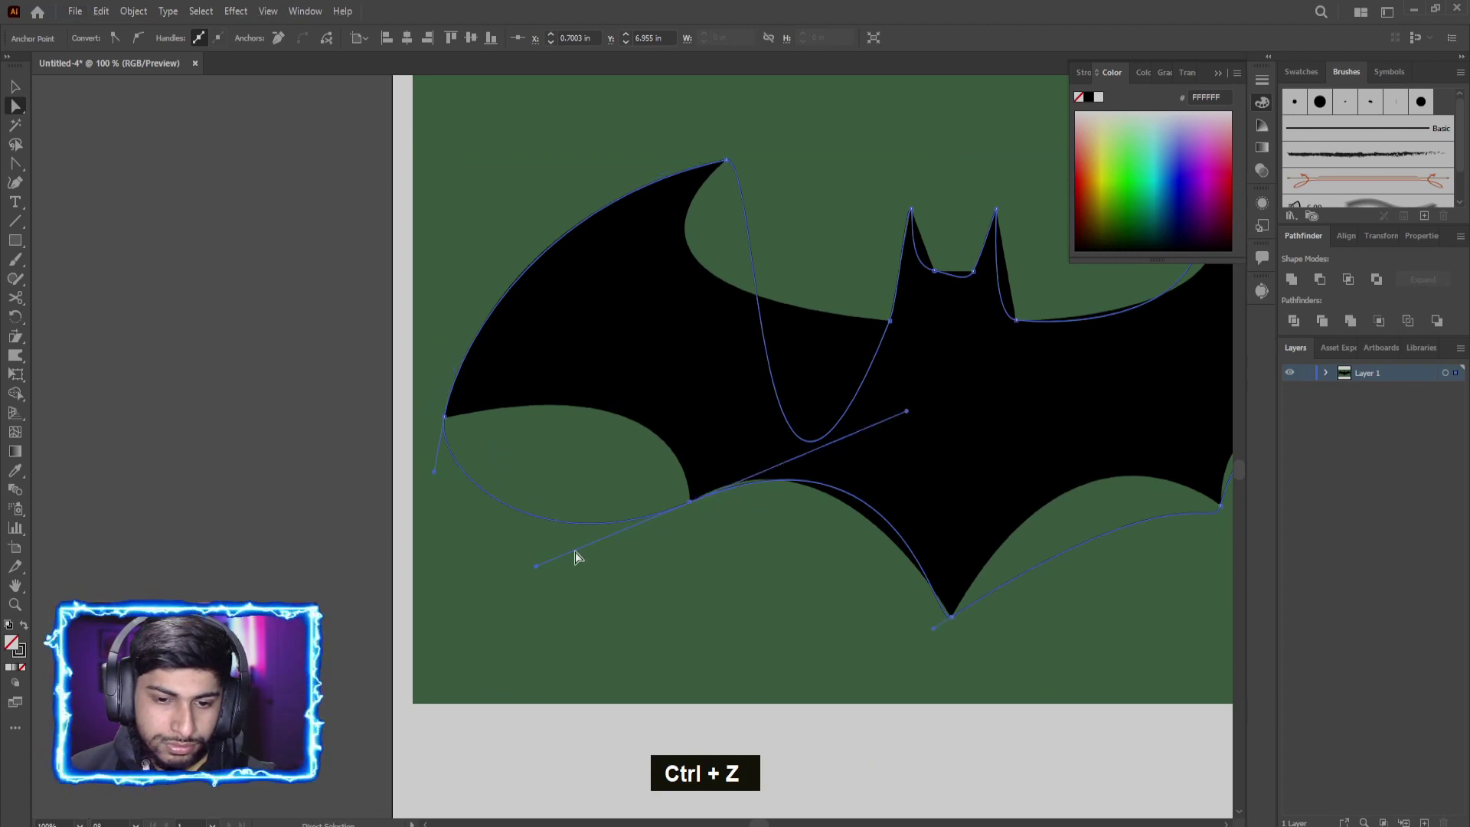
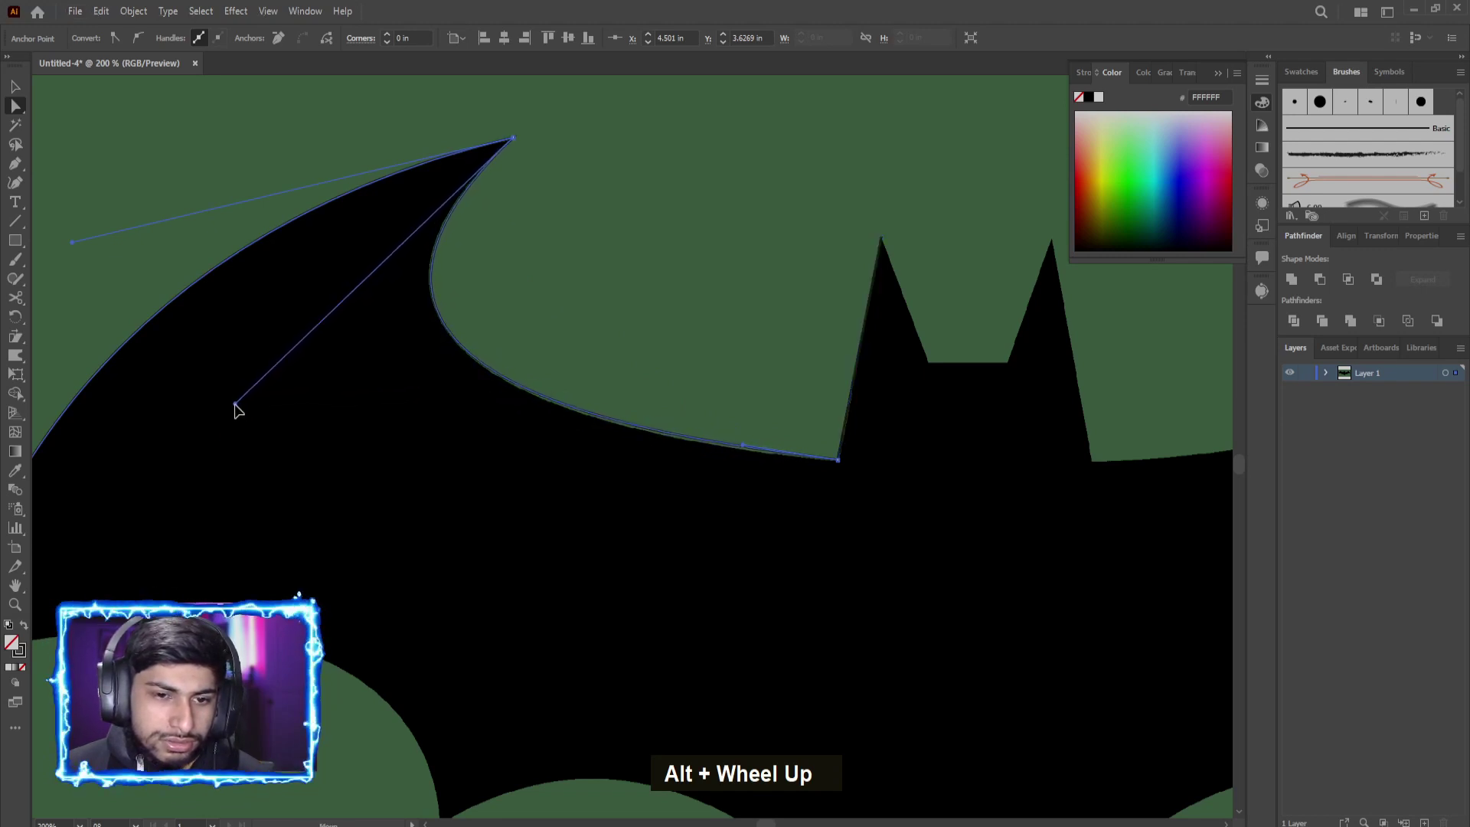
scroll("up", 3)
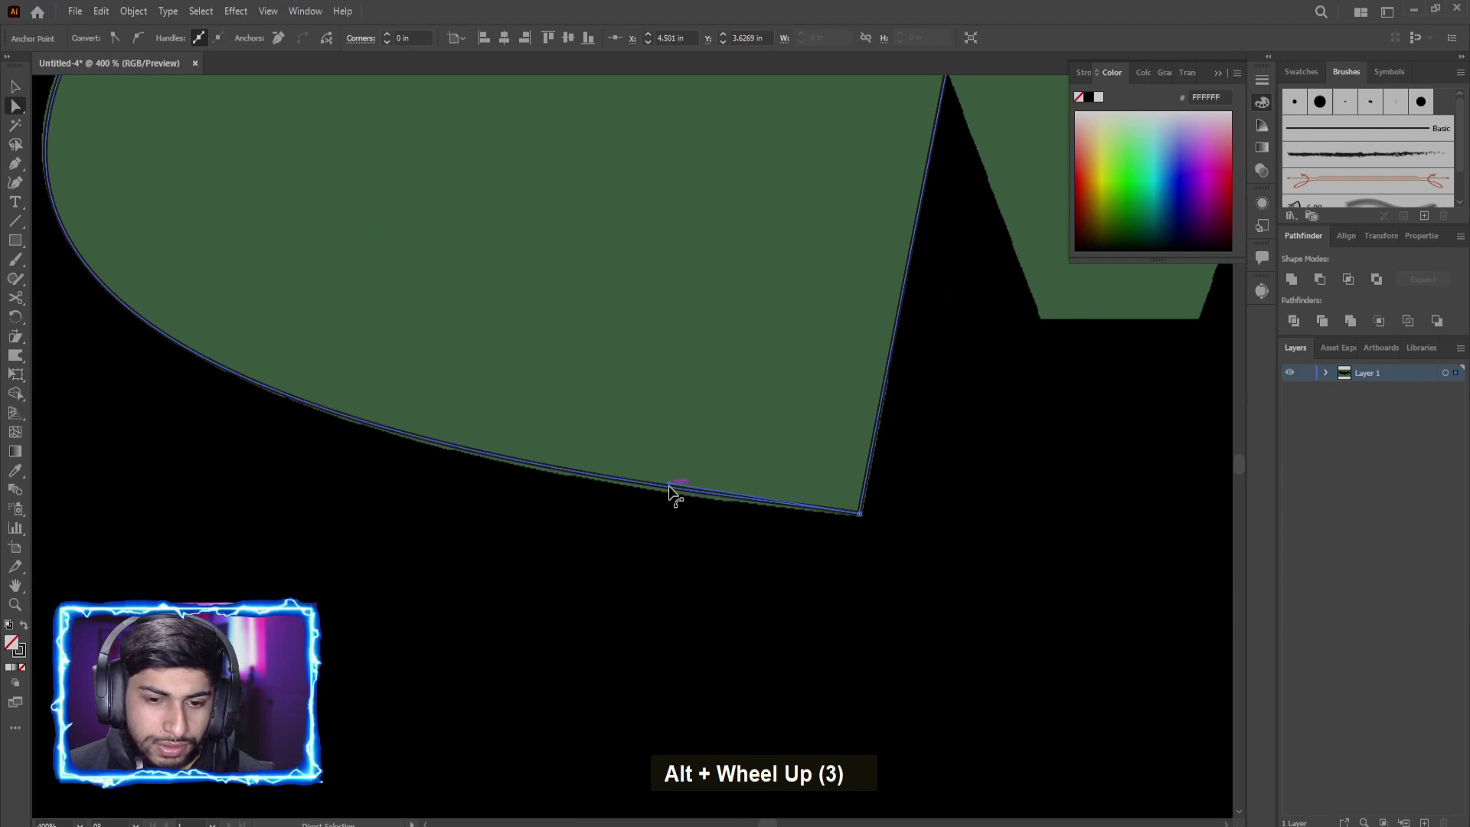
scroll("up", 3)
scroll("down", 3)
scroll("up", 3)
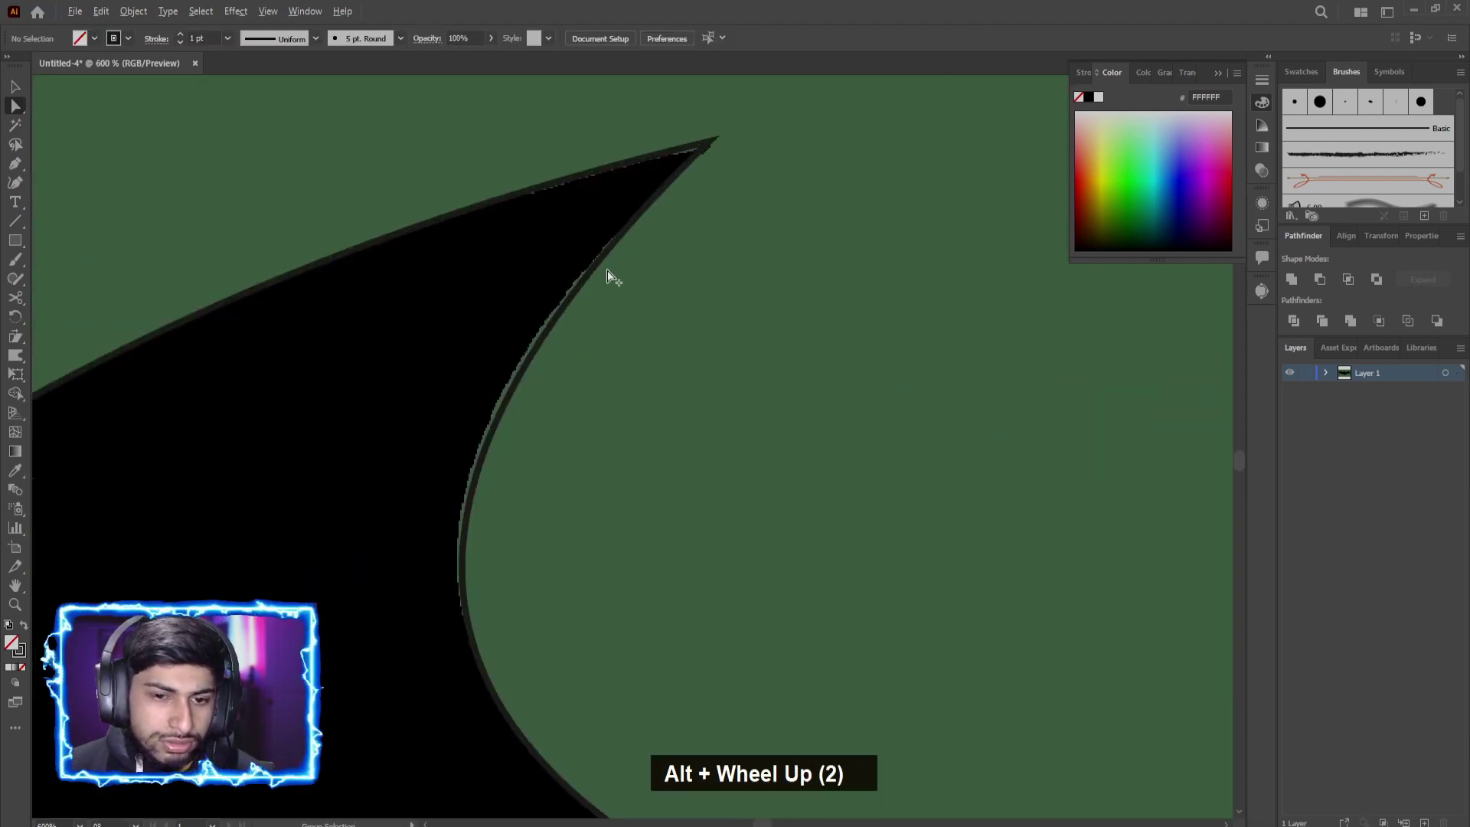
scroll("down", 3)
scroll("up", 3)
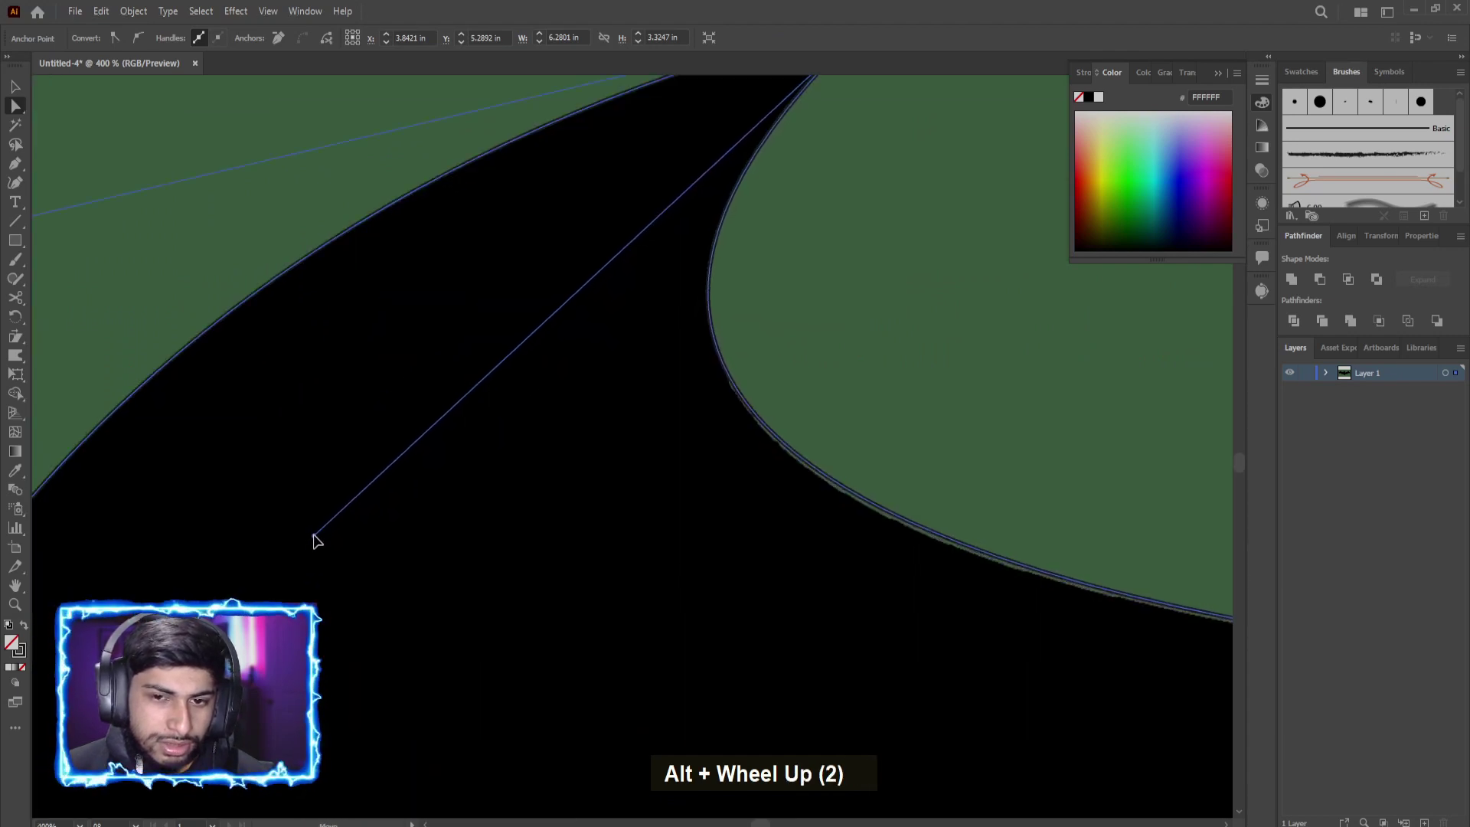
scroll("down", 3)
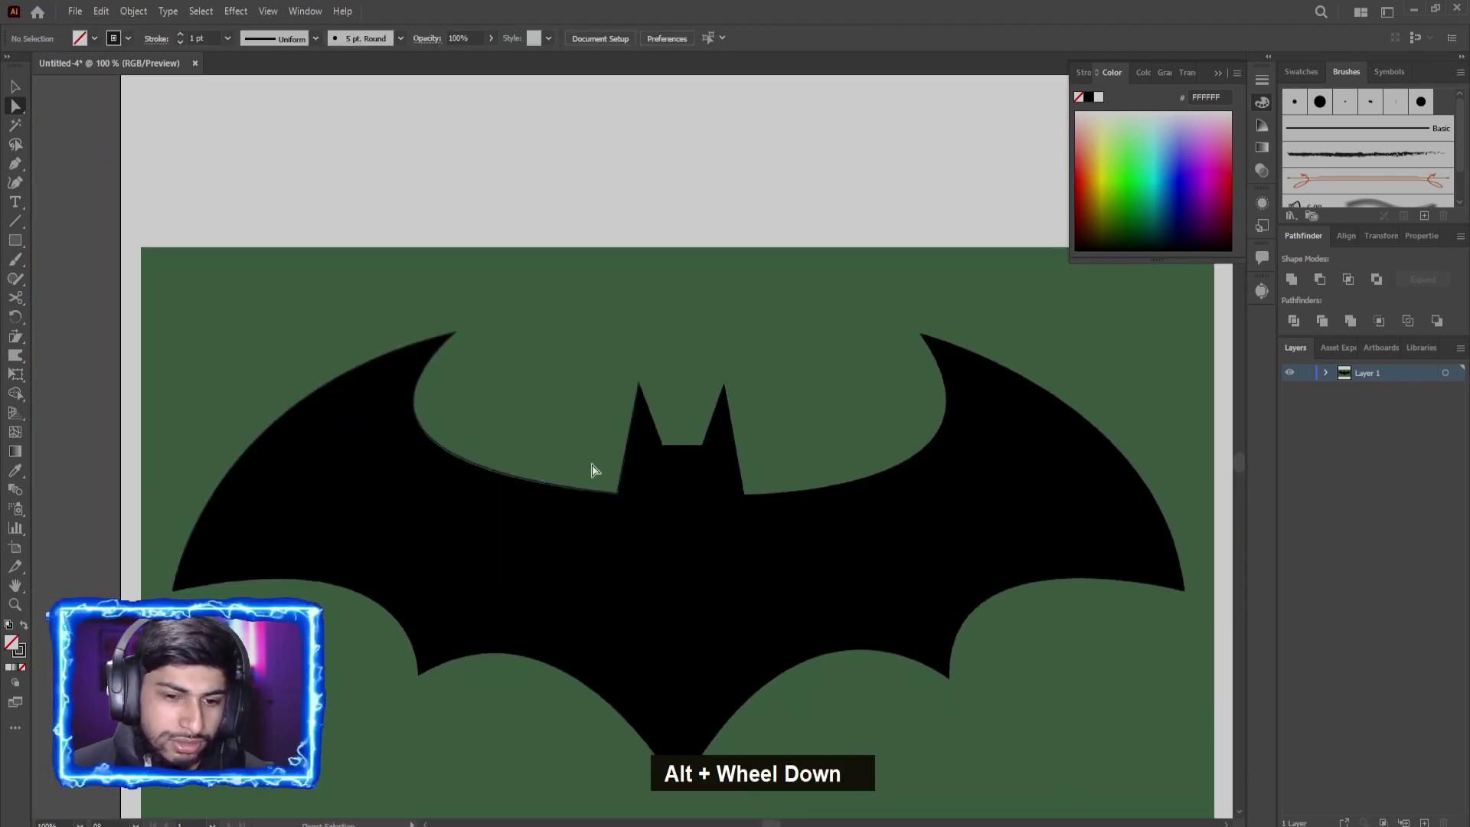
Step: Extend the outline from the left ear tip over corner points to the right ear's base
scroll("up", 3)
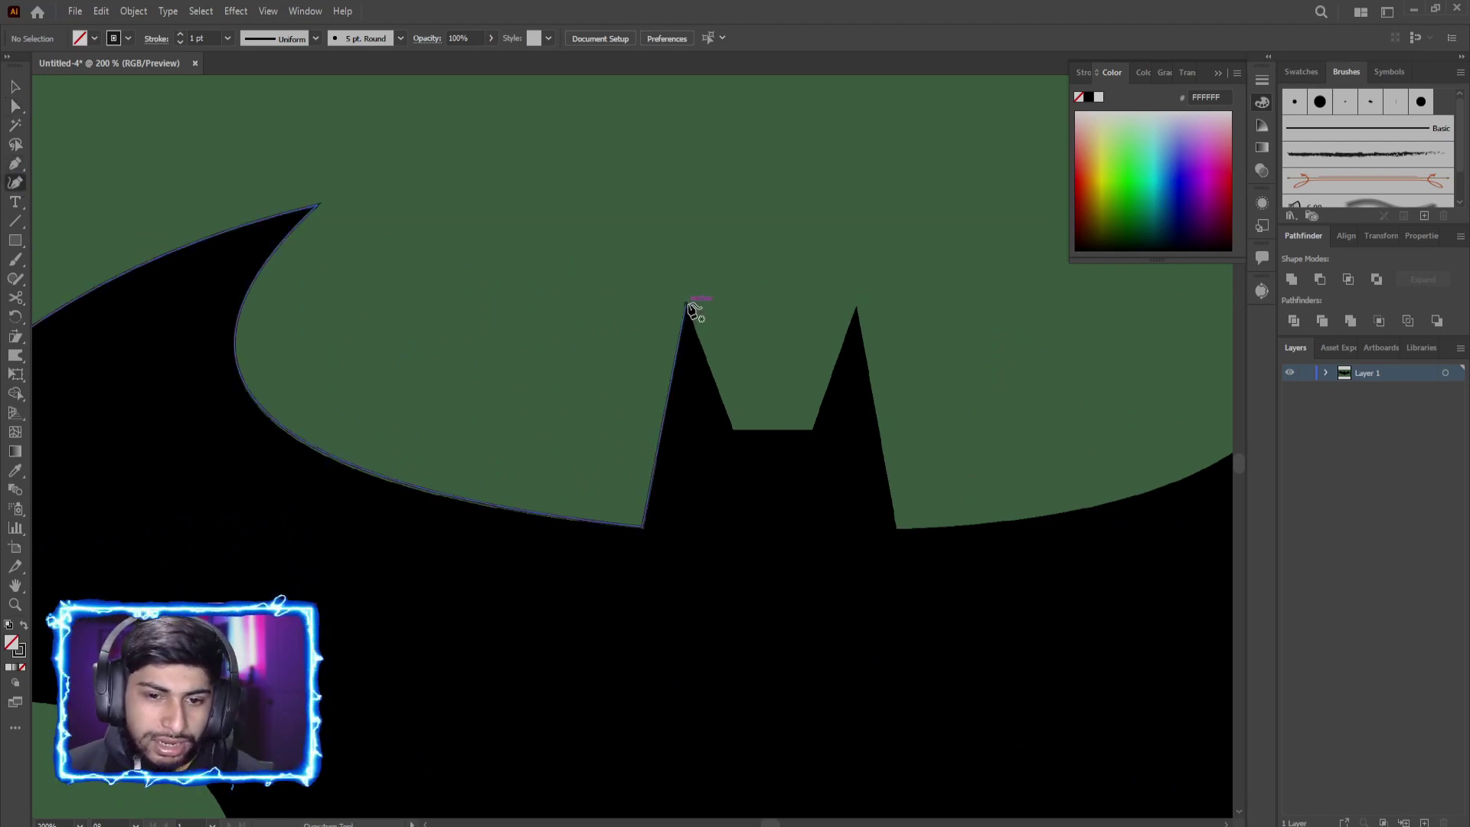
left_click(690, 307)
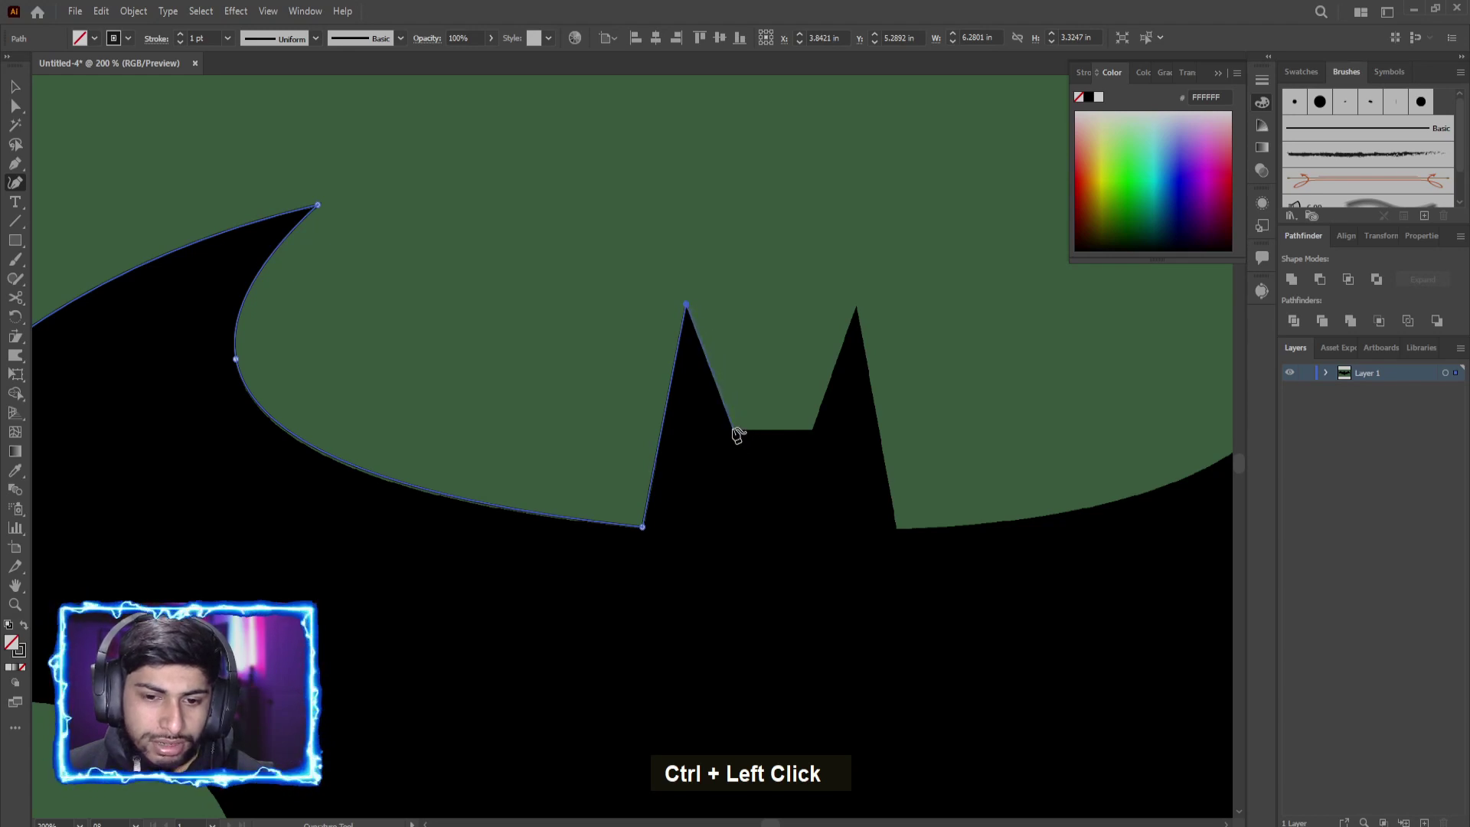
left_click(738, 436)
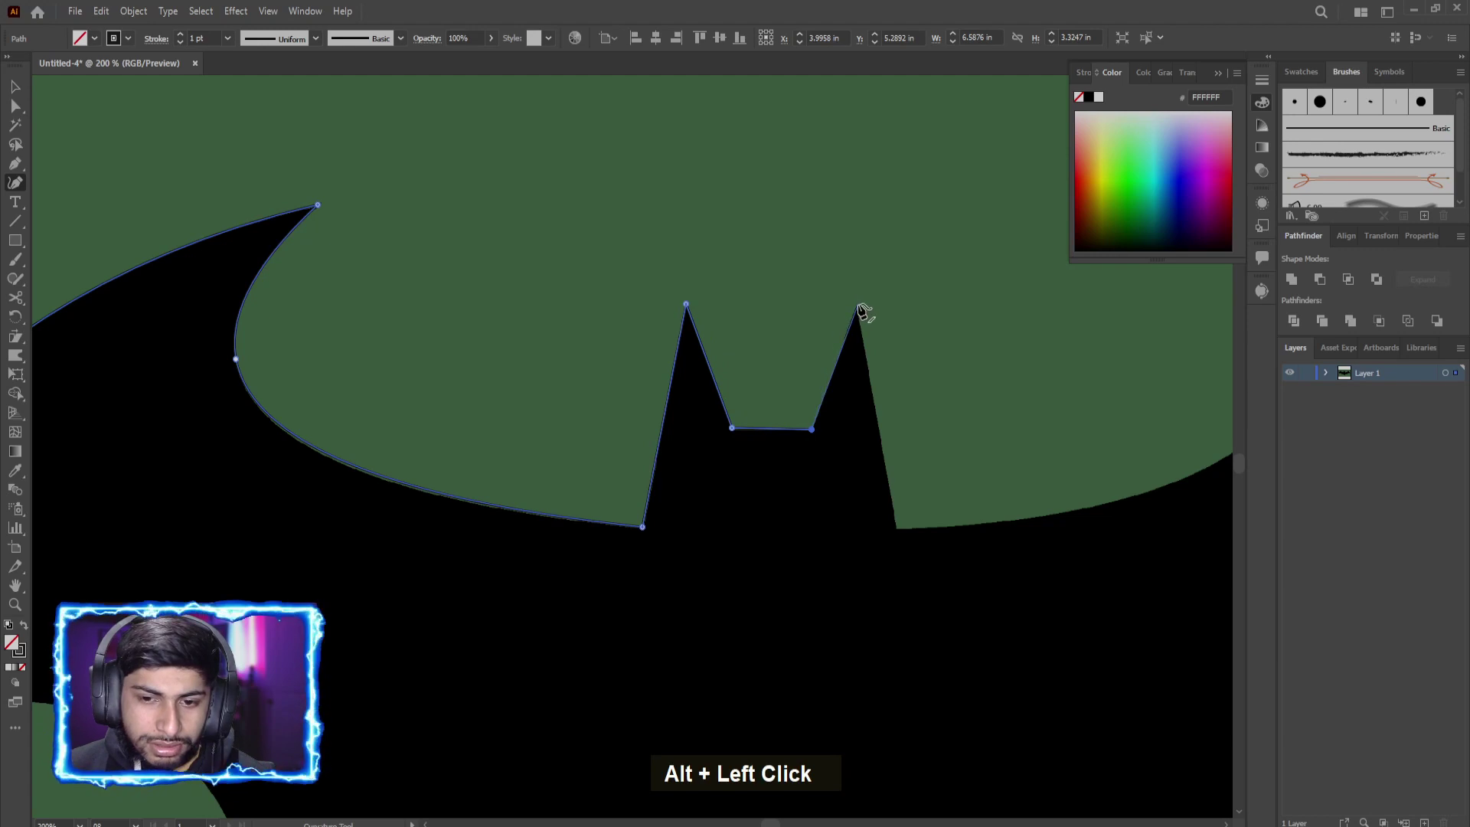
scroll("up", 3)
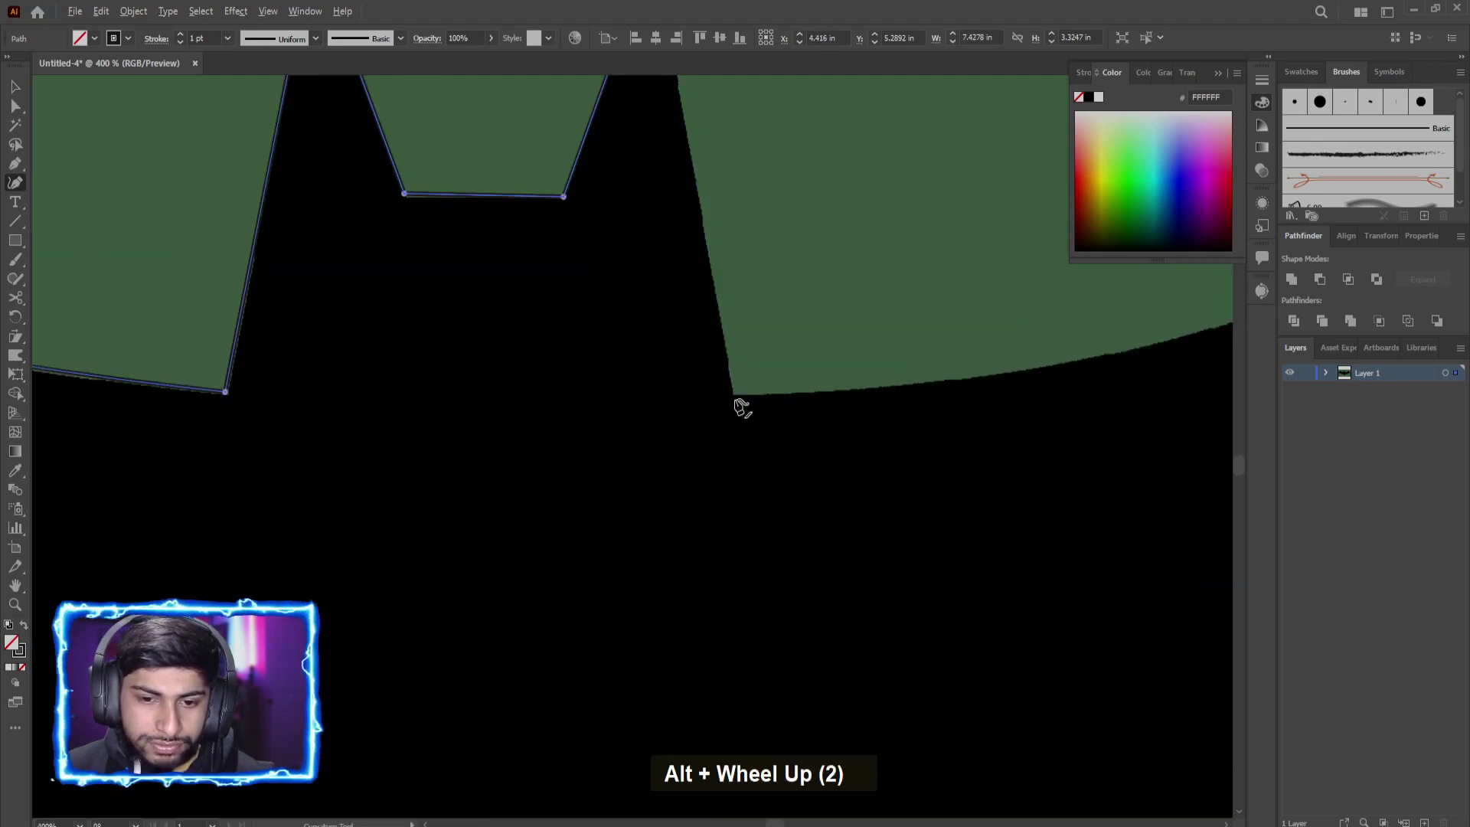
left_click(740, 398)
Step: Carry the outline from the right ear base to a point at the right wing tip
scroll("down", 3)
scroll("down", 3)
scroll("up", 3)
scroll("down", 3)
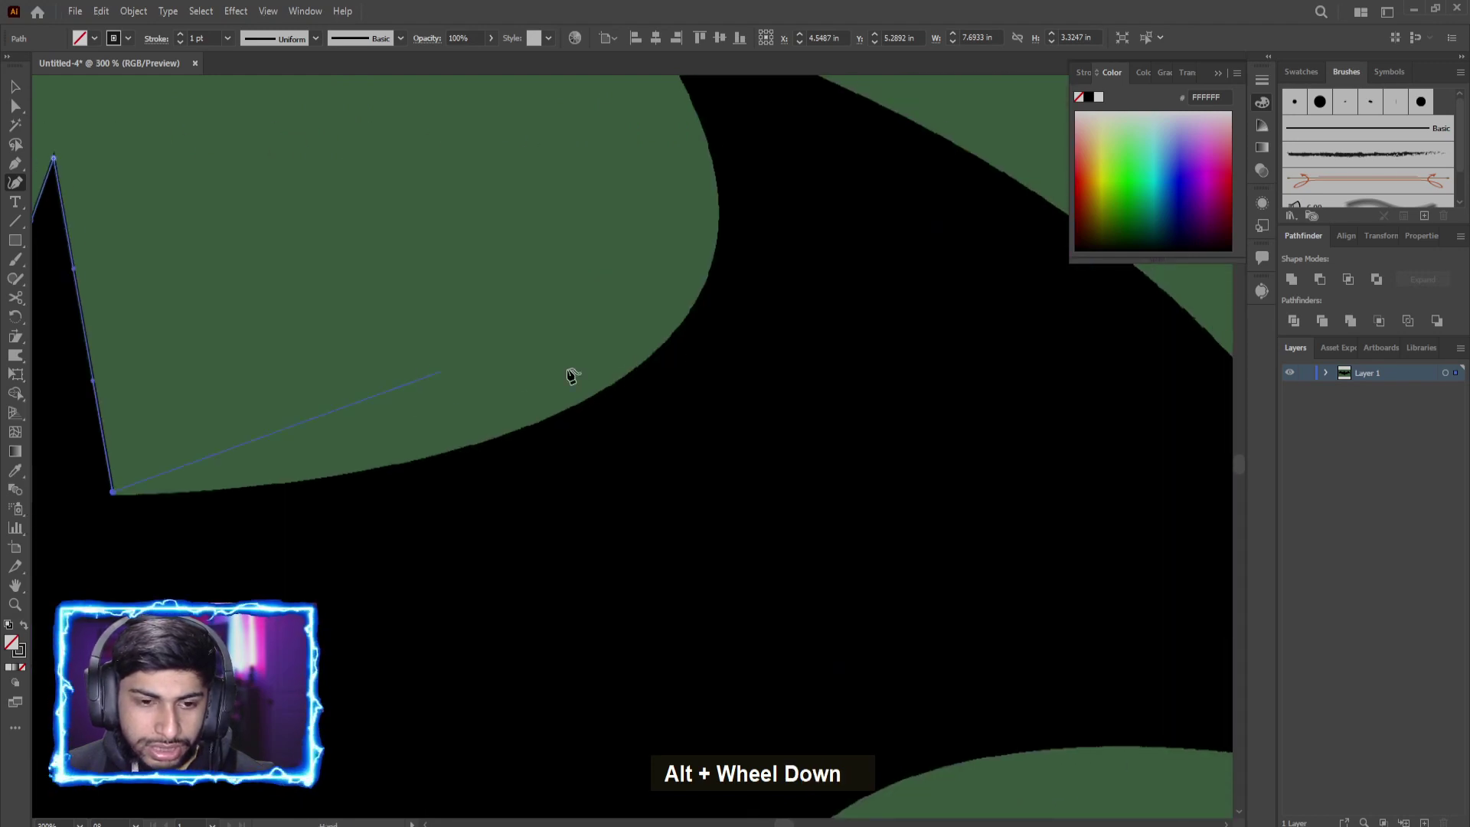
scroll("down", 3)
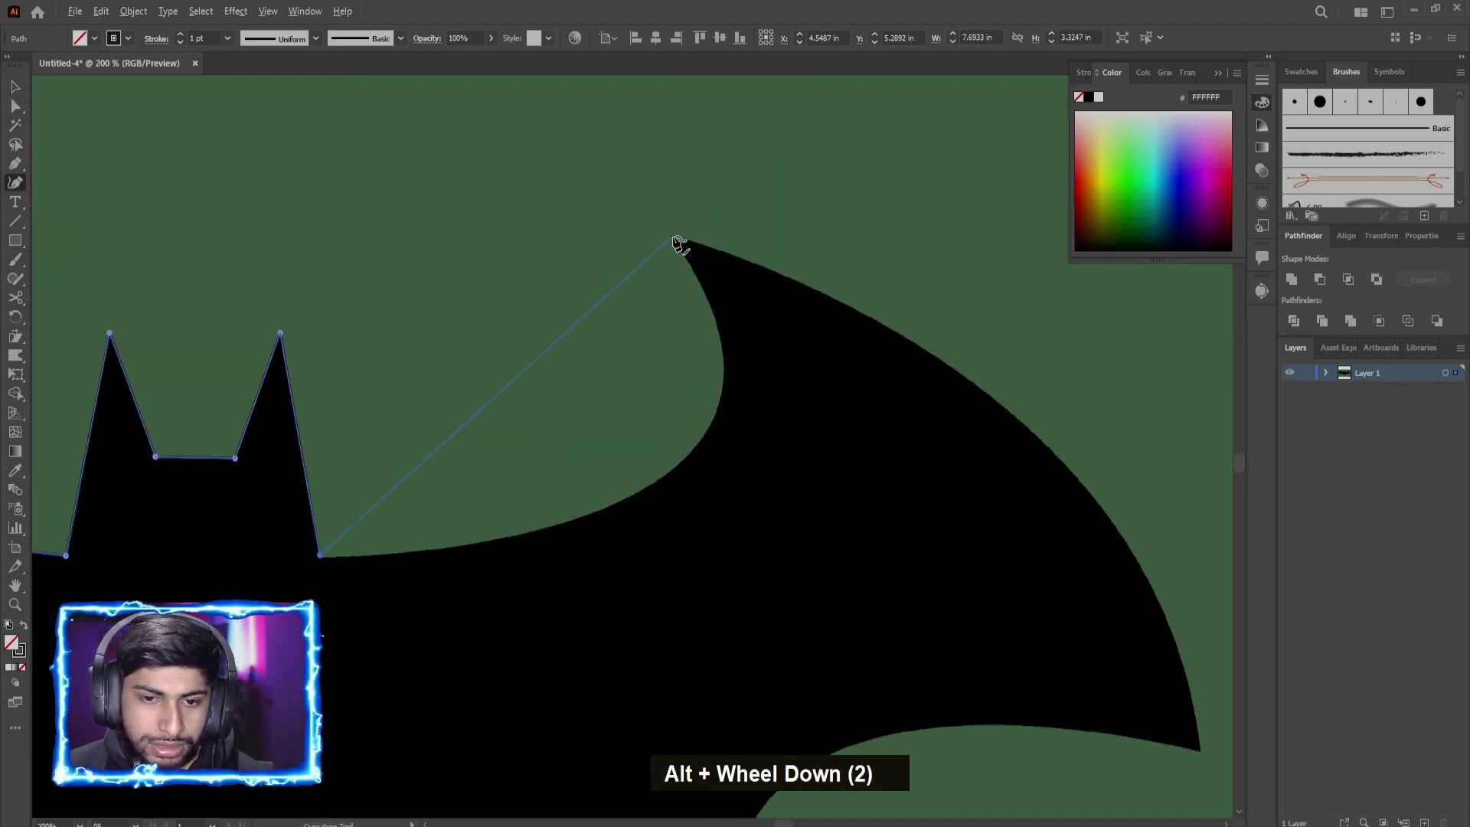
left_click(679, 243)
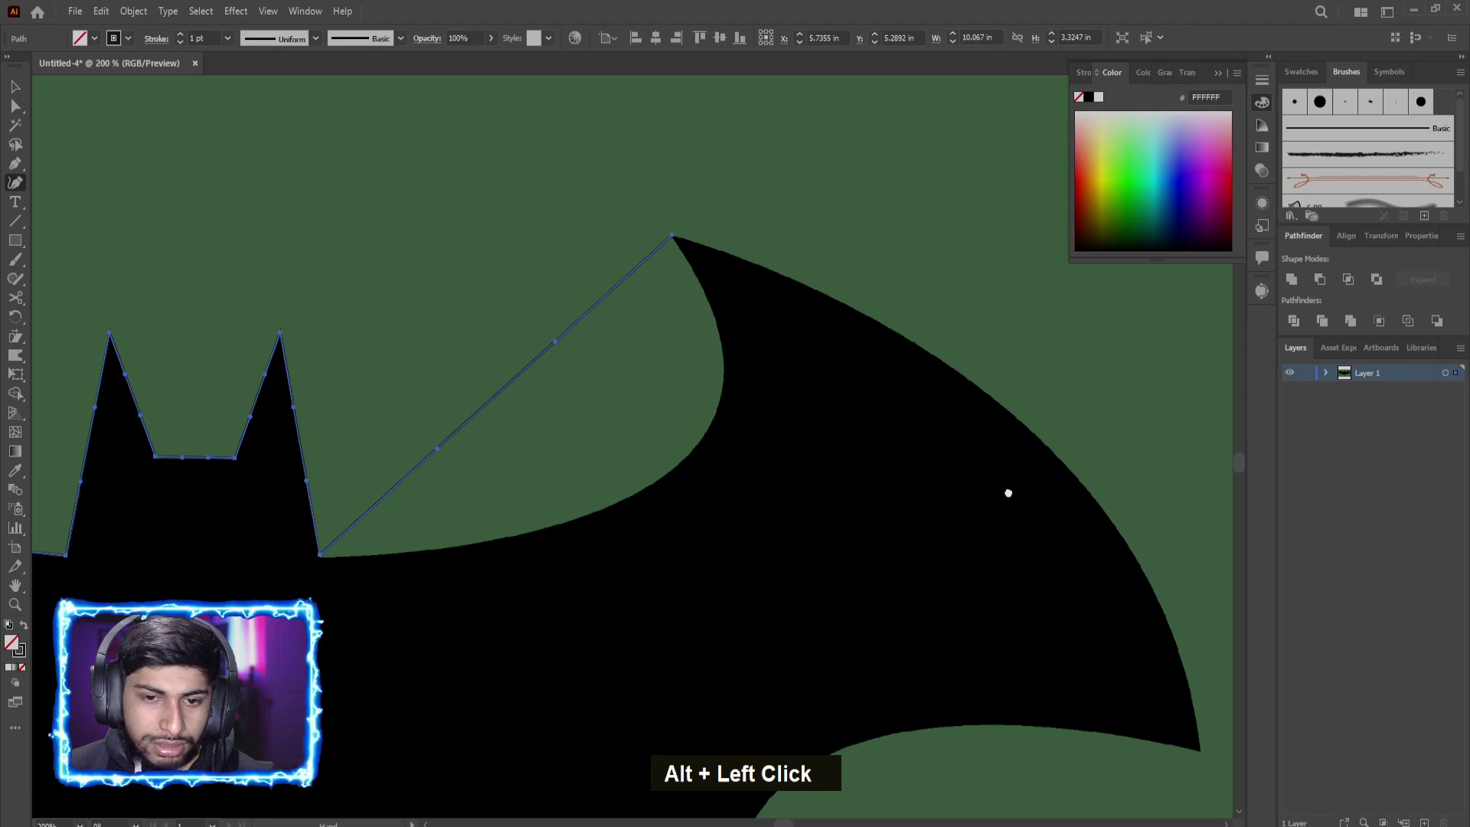
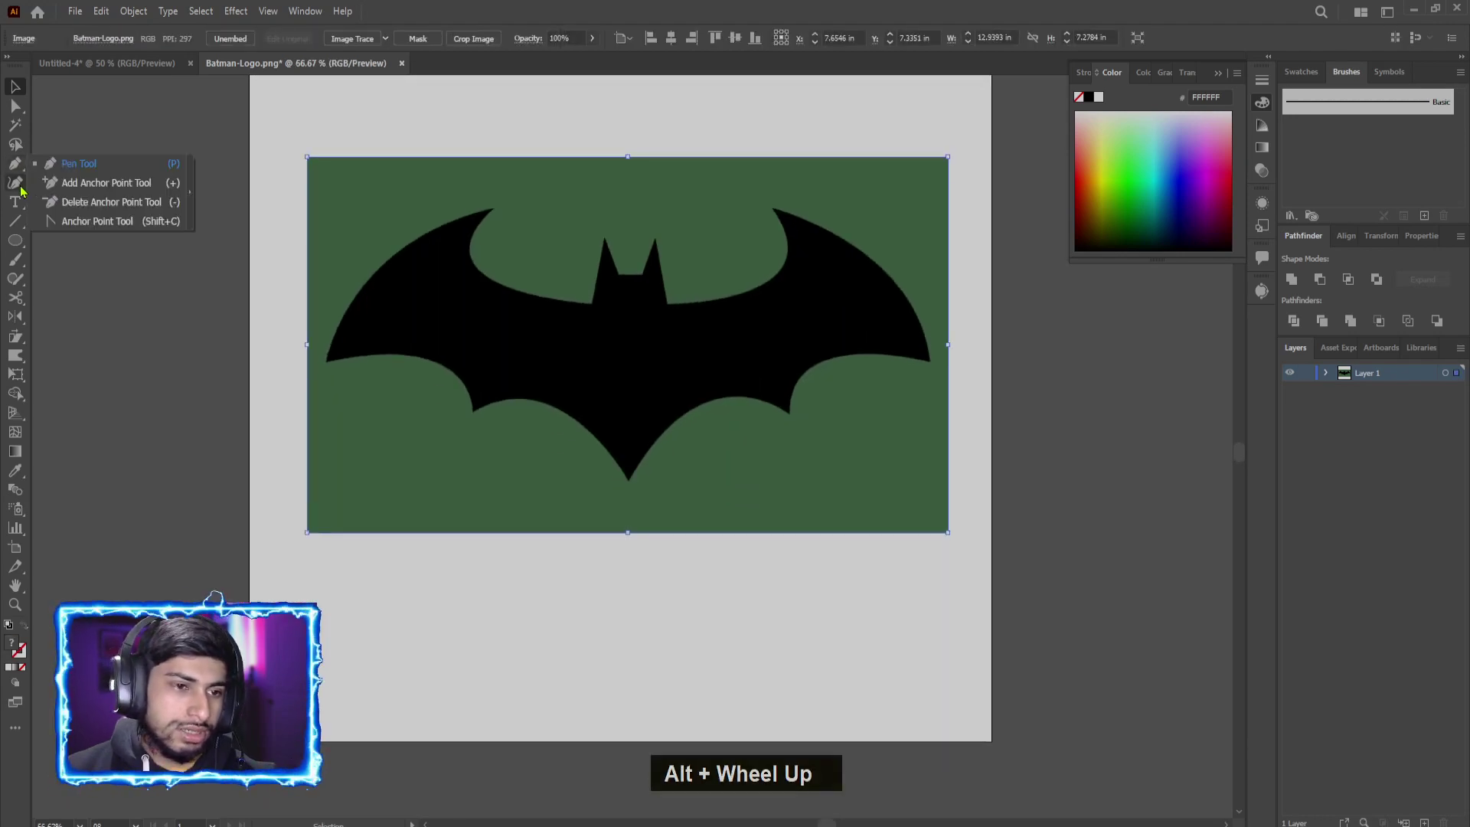
Step: Zoom in on the bat's left wingtip where the new triangle path starts
scroll("up", 3)
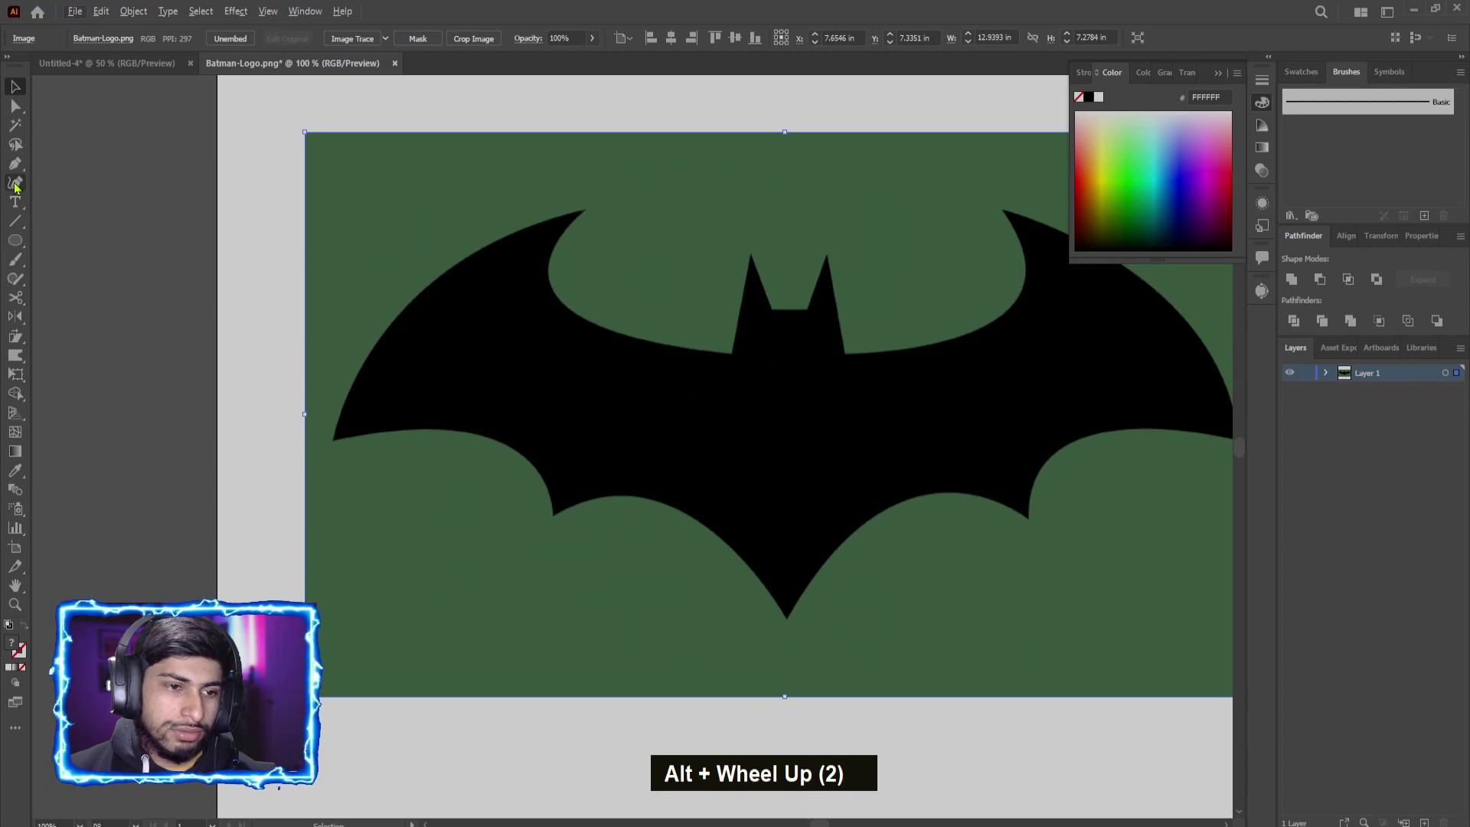
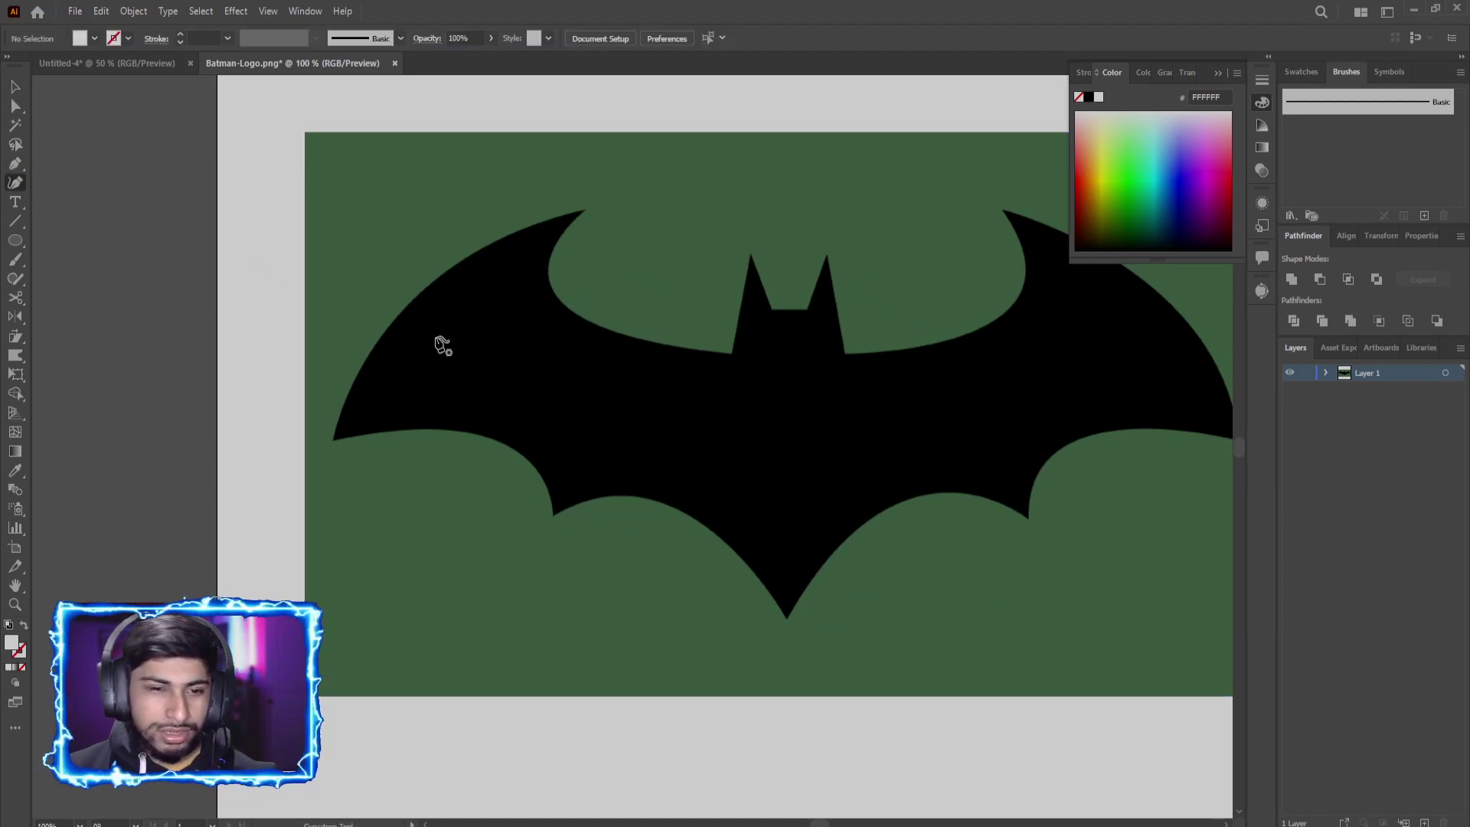
scroll("up", 3)
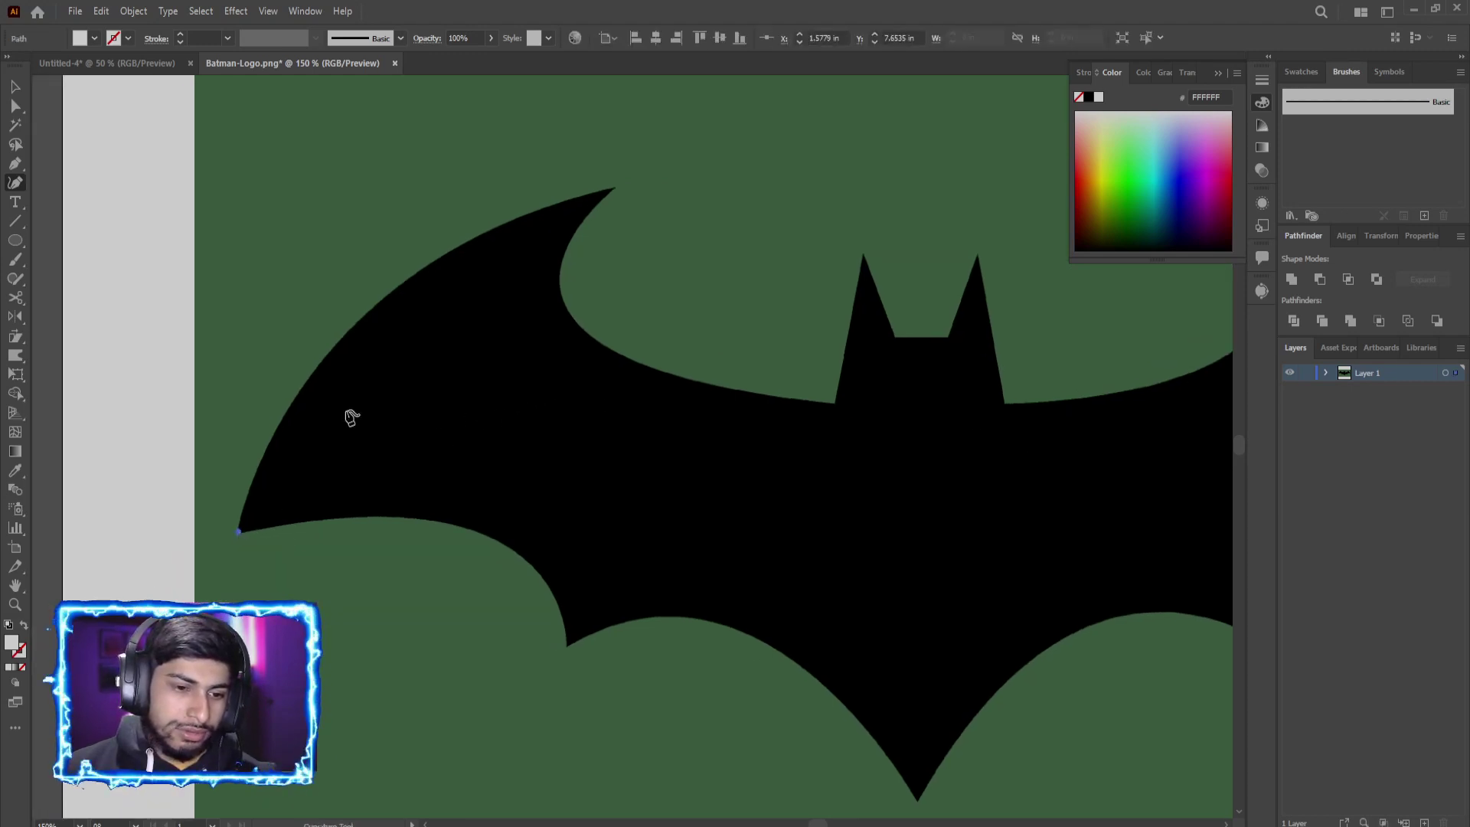
Step: Select the triangle's segments and start bending them along the left wing's outer edge
left_click(622, 194)
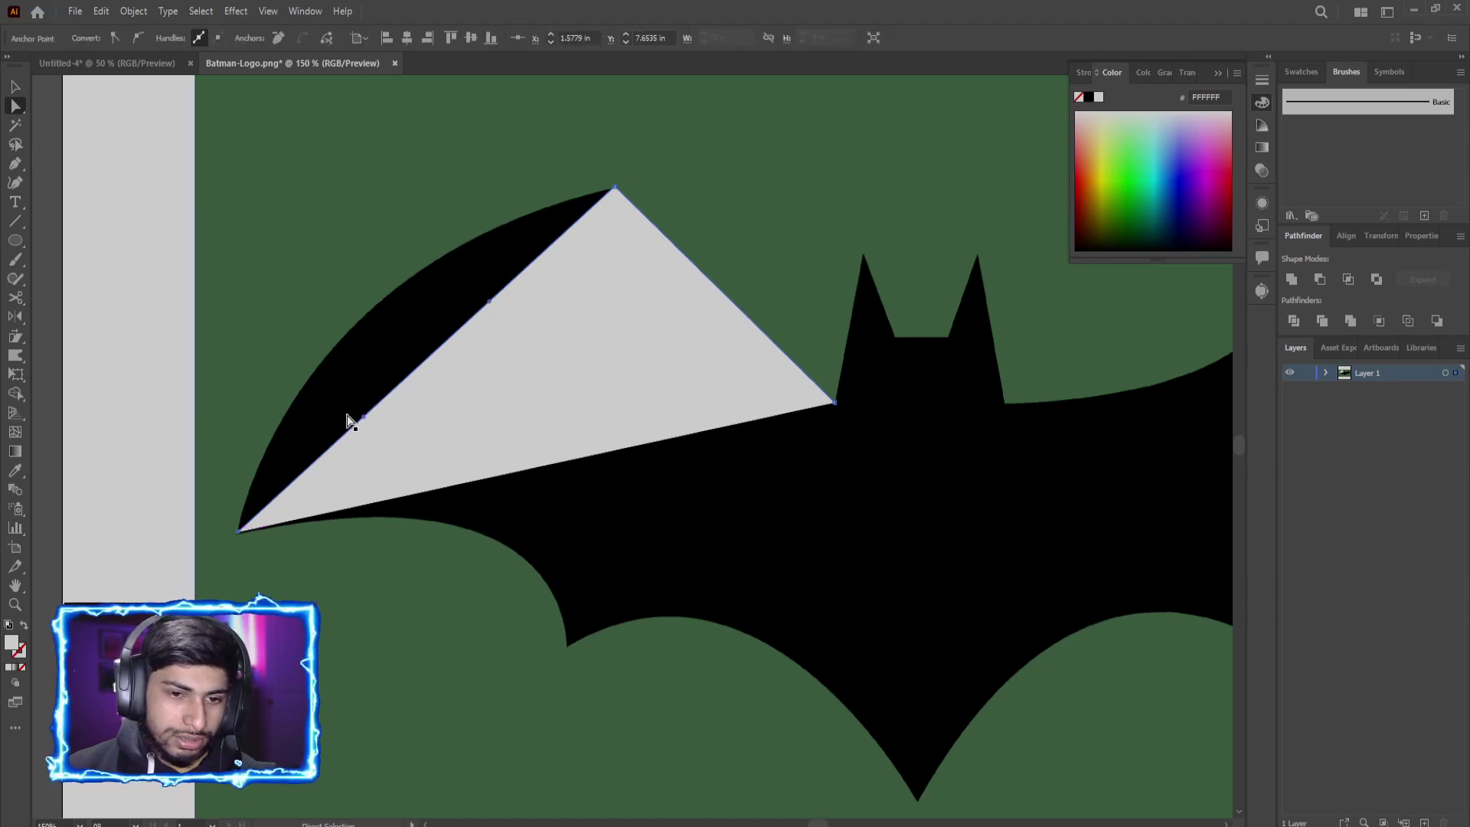
scroll("up", 3)
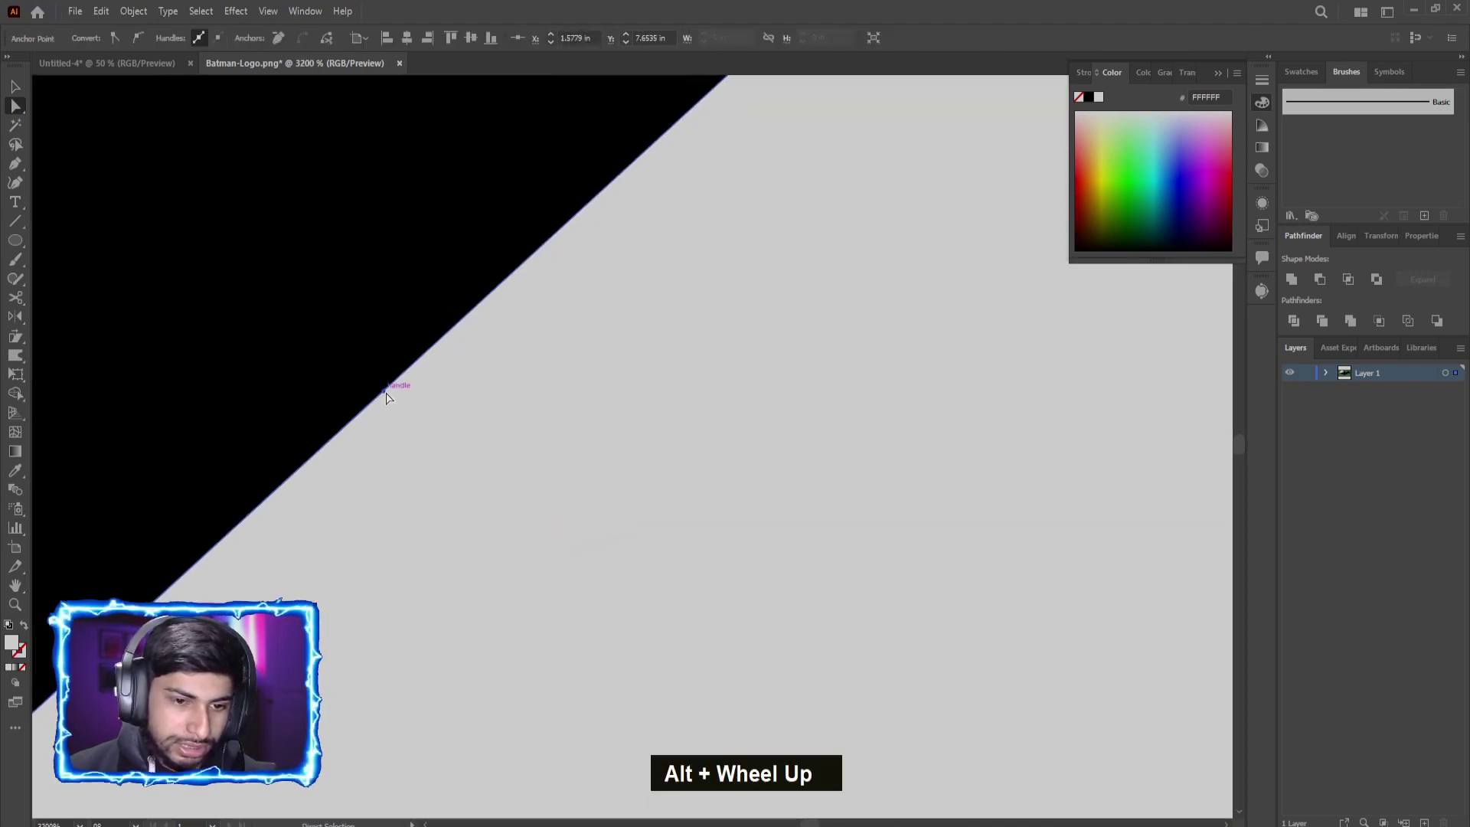
scroll("down", 3)
scroll("down", 3)
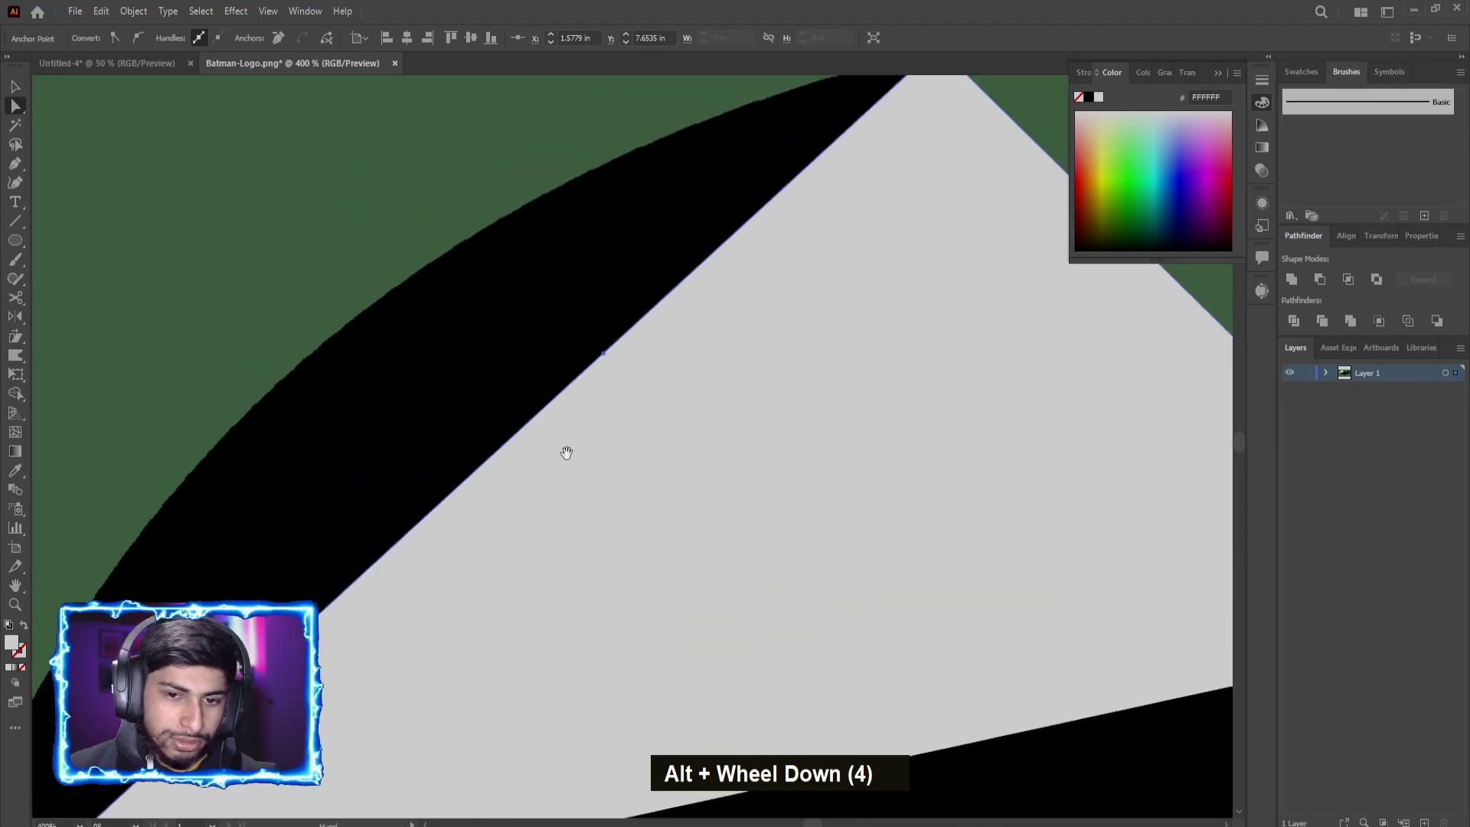
scroll("up", 3)
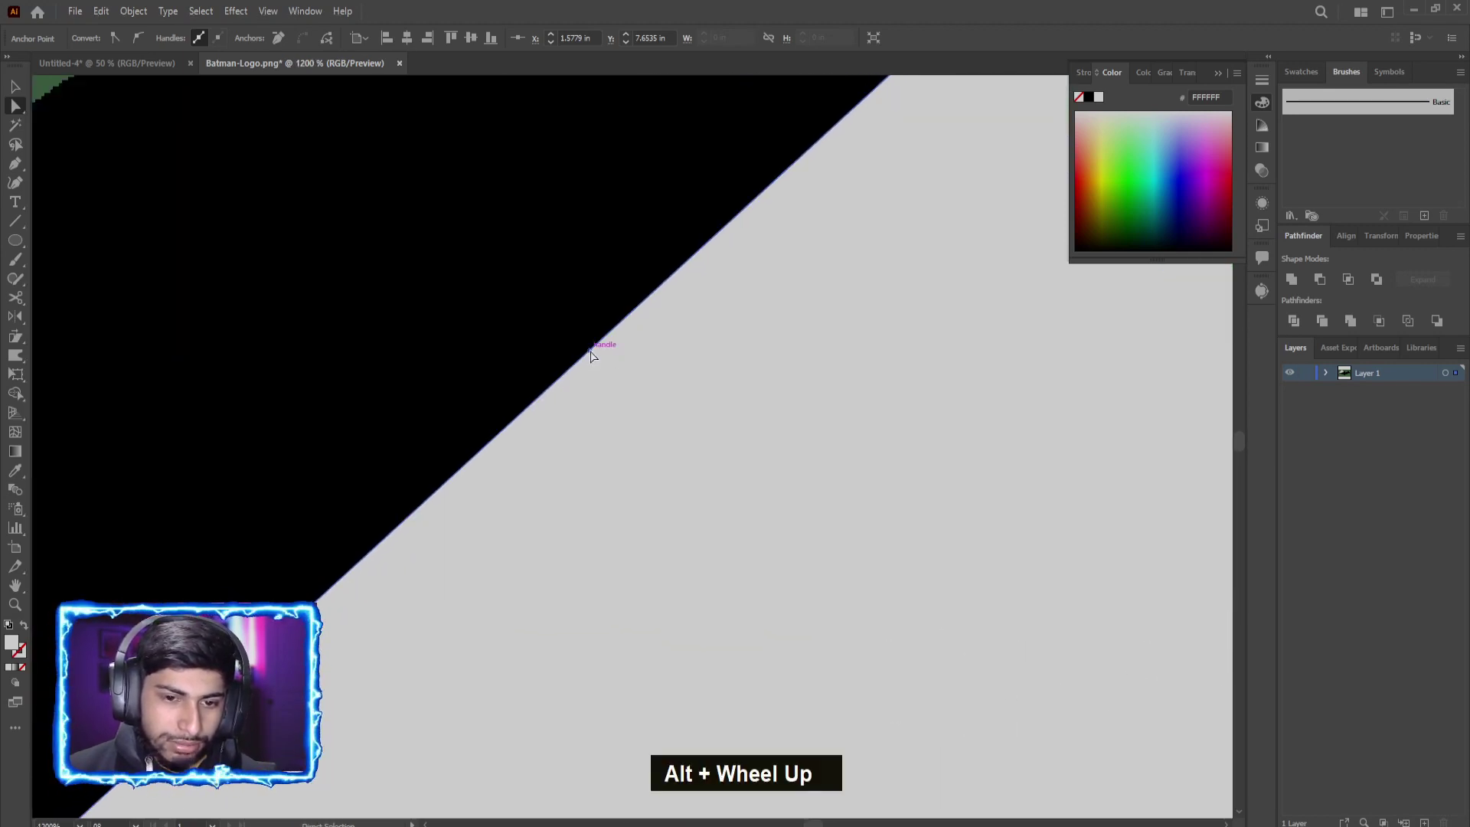
scroll("down", 3)
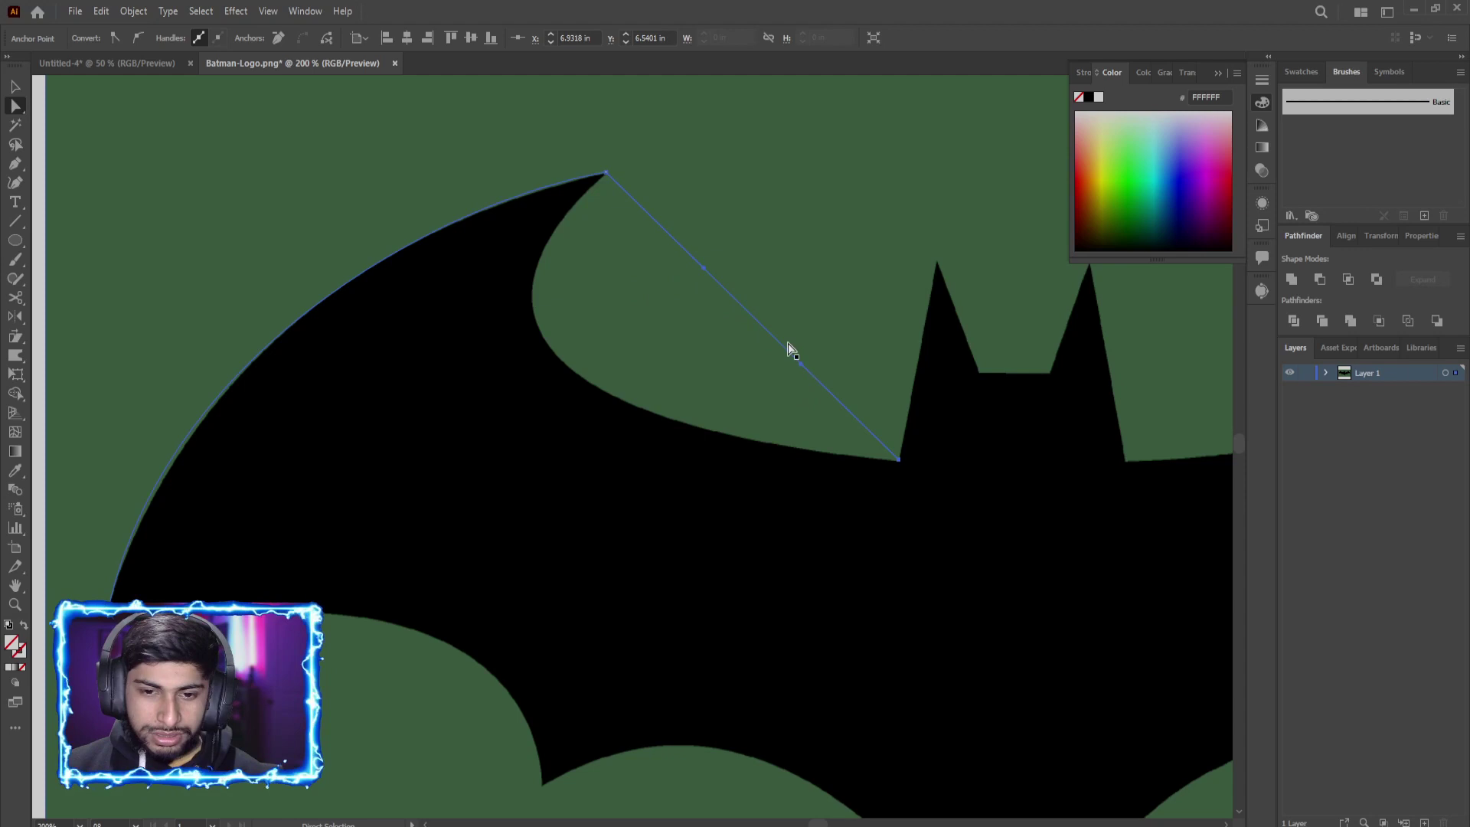
Step: Curve the path over the peak into the inner scoop, undoing one overshoot adjustment
scroll("up", 3)
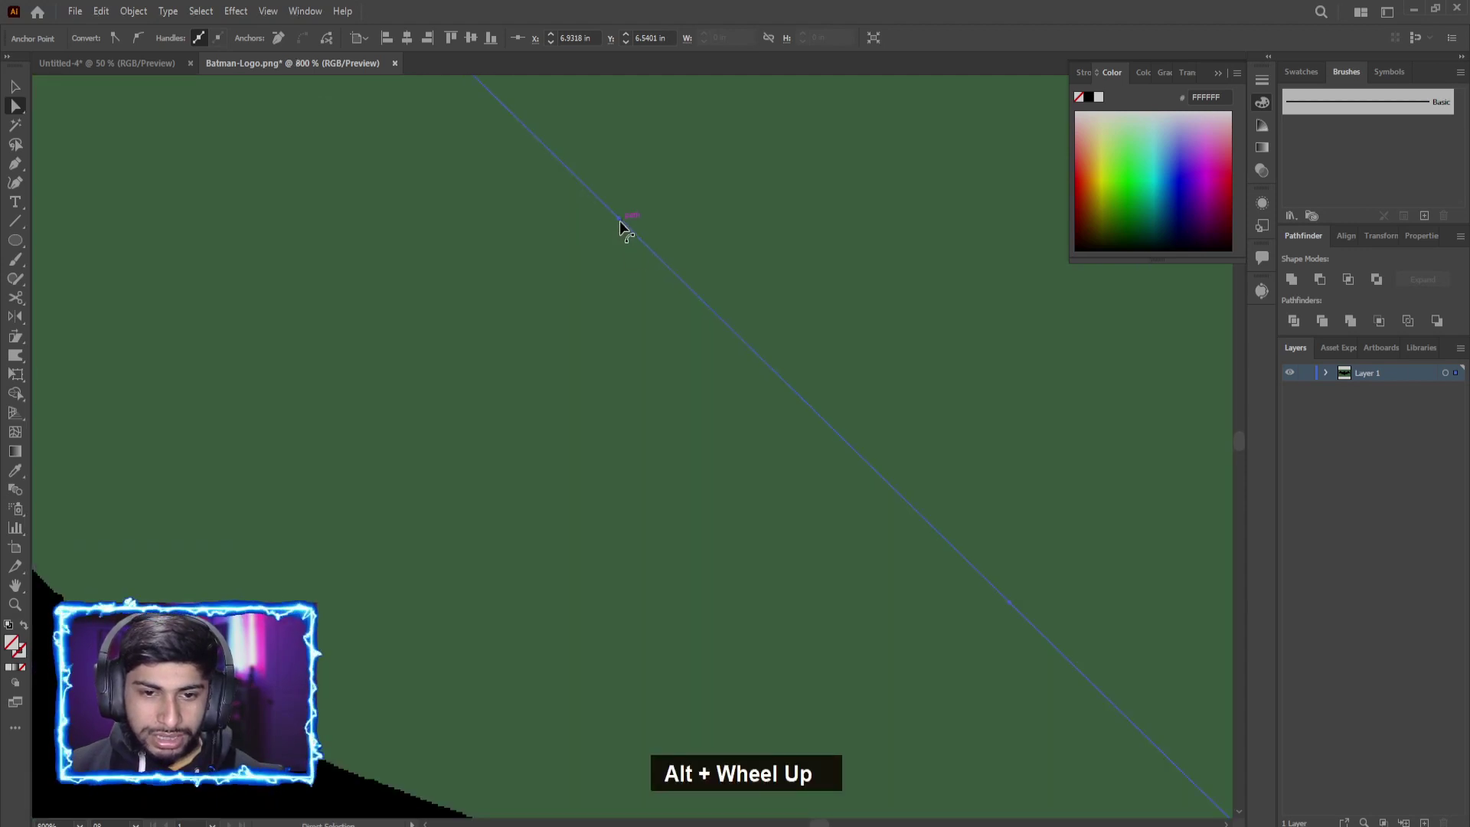
scroll("down", 3)
scroll("up", 3)
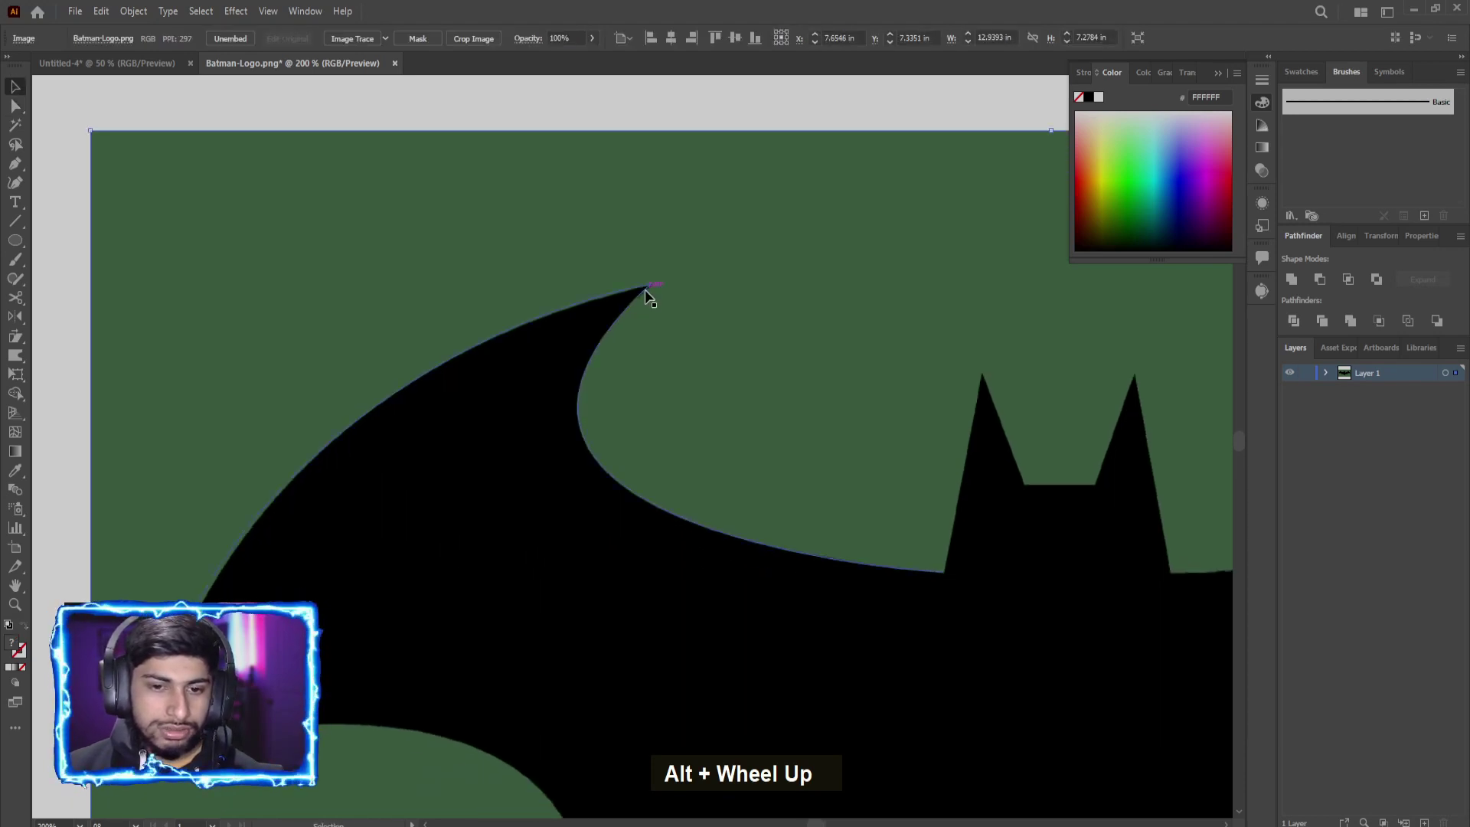
key("ctrl+z")
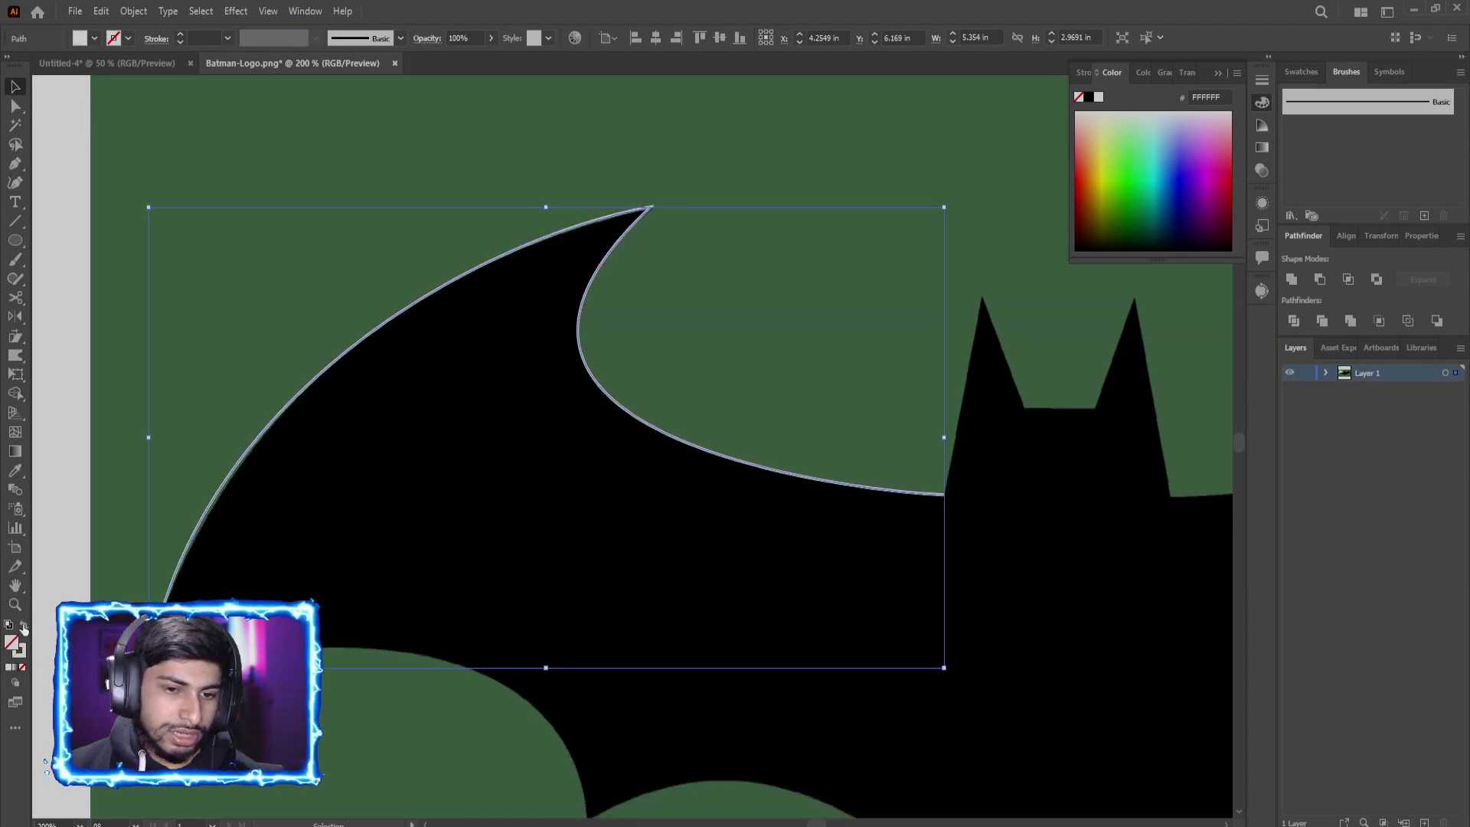
scroll("down", 3)
scroll("up", 3)
scroll("down", 3)
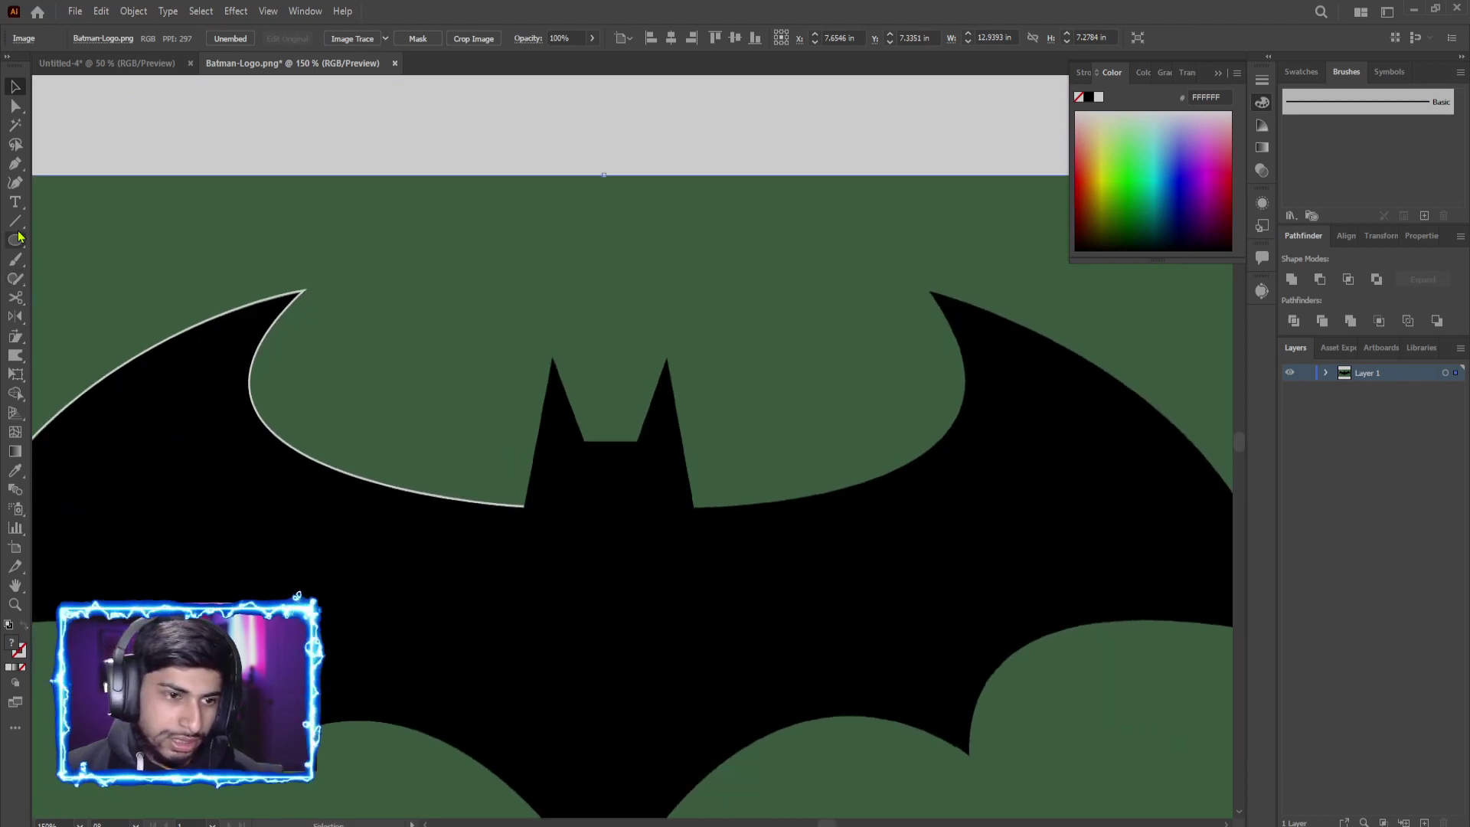
Step: Place an anchor at an ear tip, continuing the path toward the right wing's top point
scroll("up", 3)
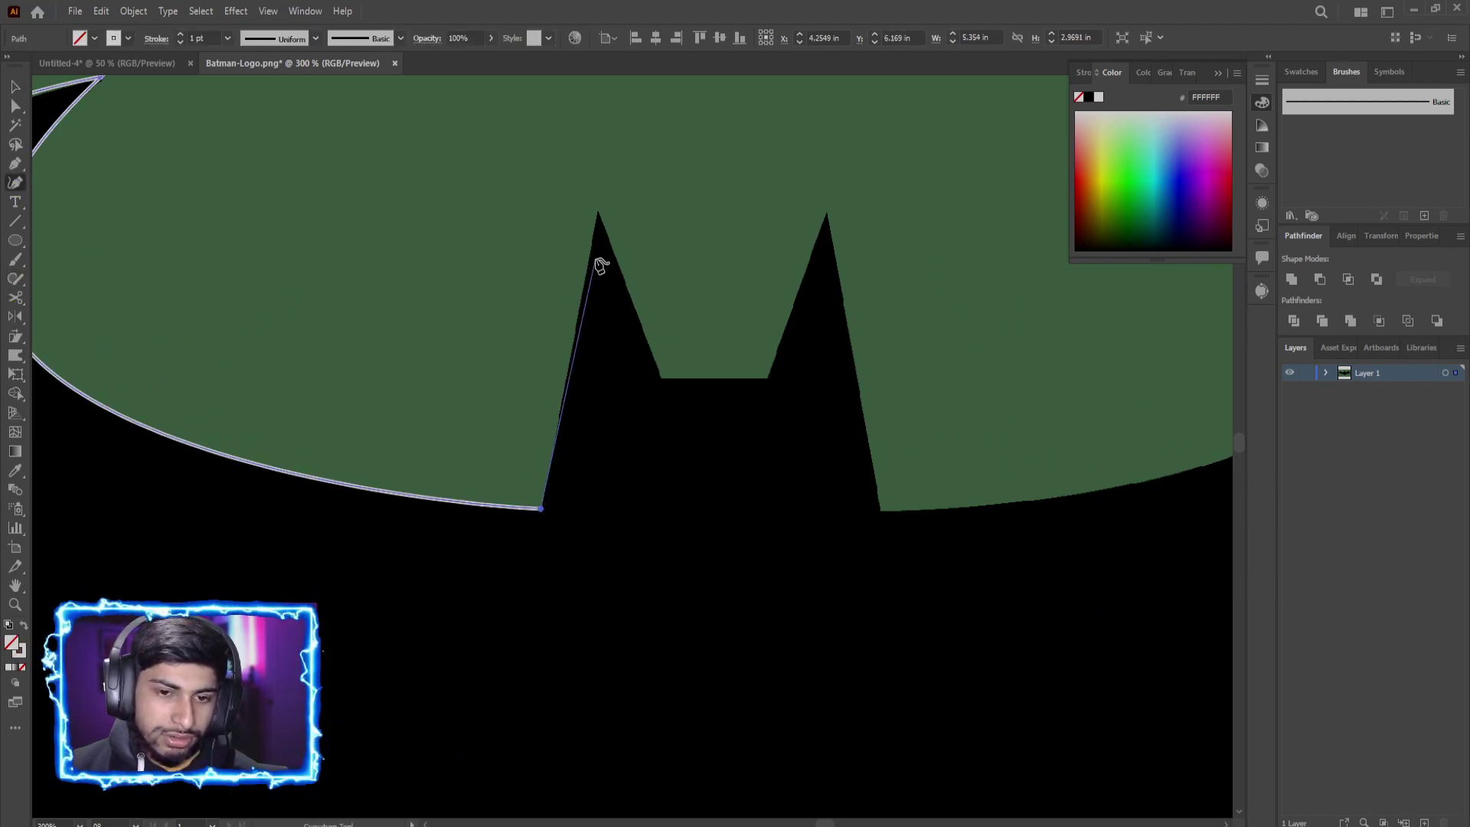
left_click(606, 218)
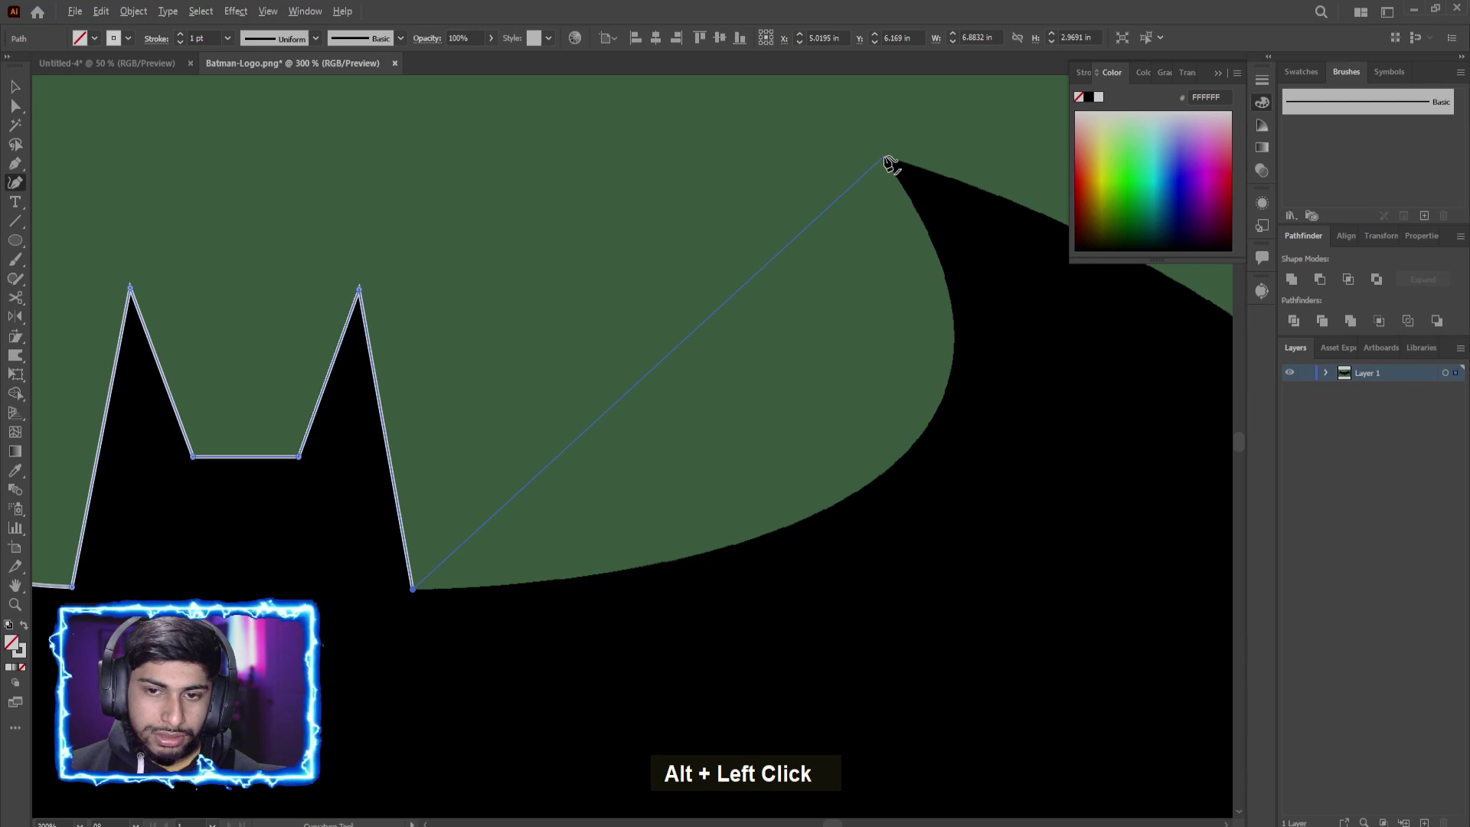
scroll("down", 3)
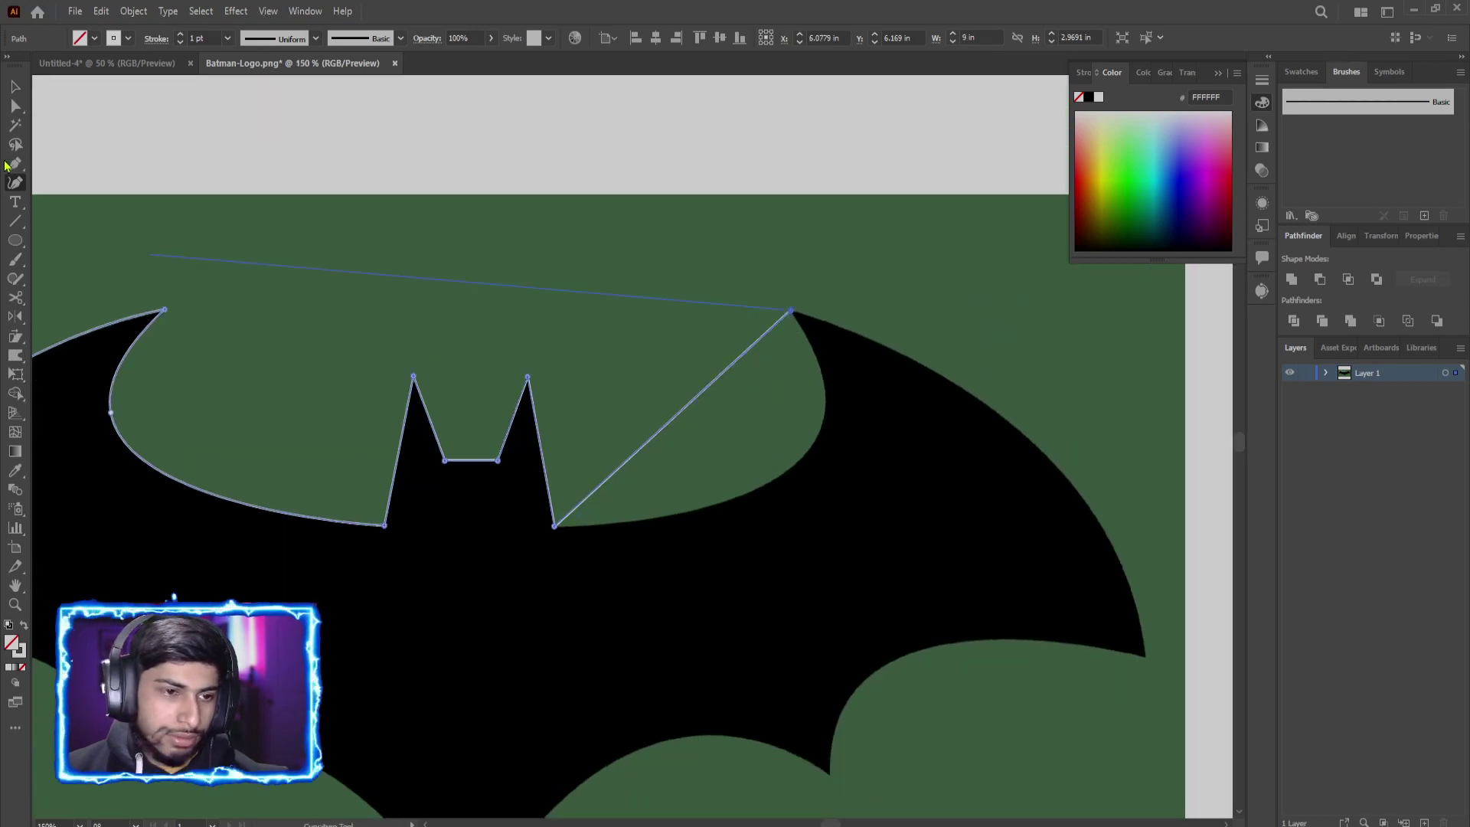
scroll("up", 3)
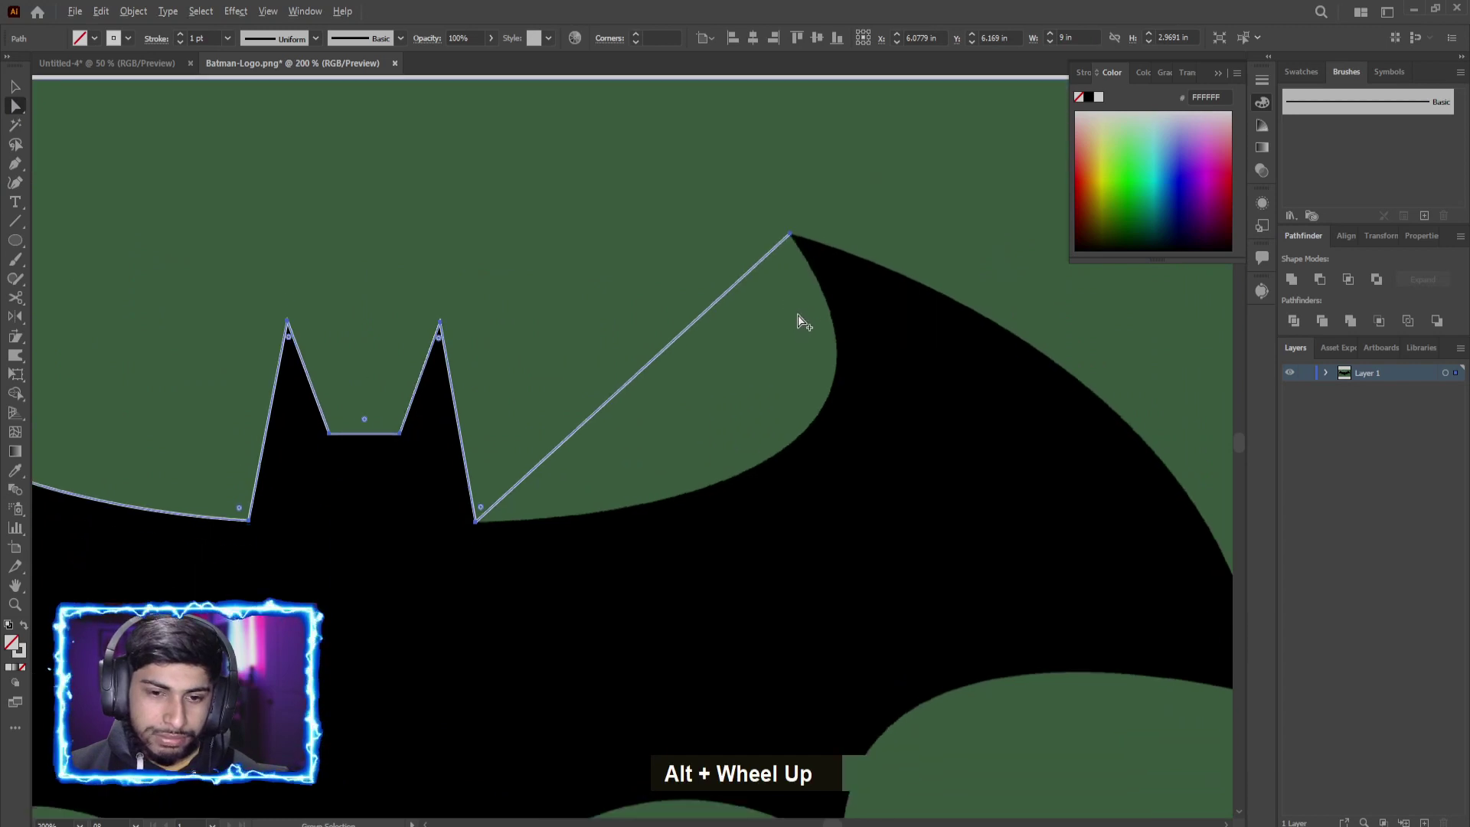
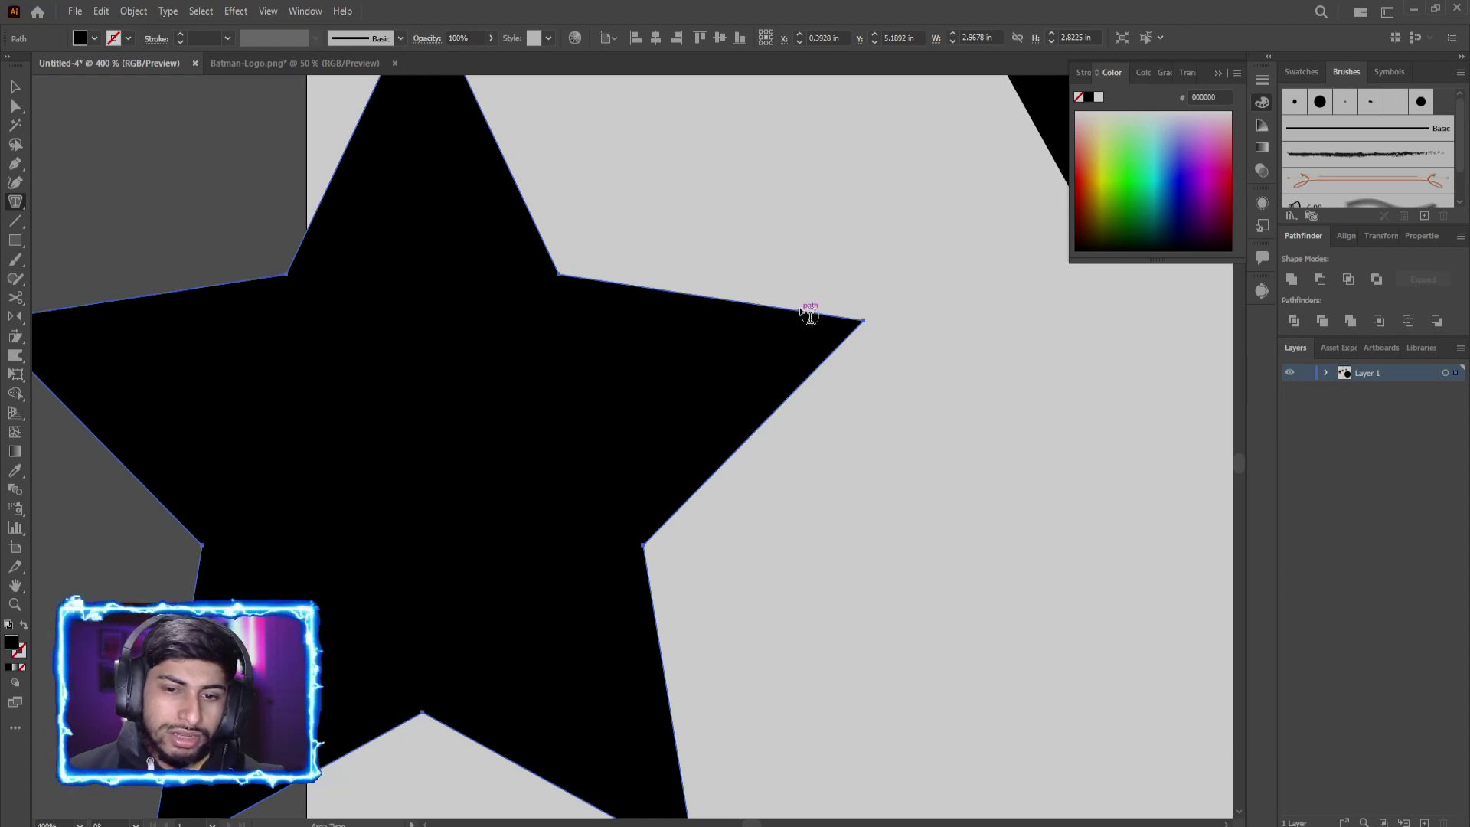
Step: Finish the Area Type text inside the star, undo the last edits, and zoom back out to 100%
scroll("down", 3)
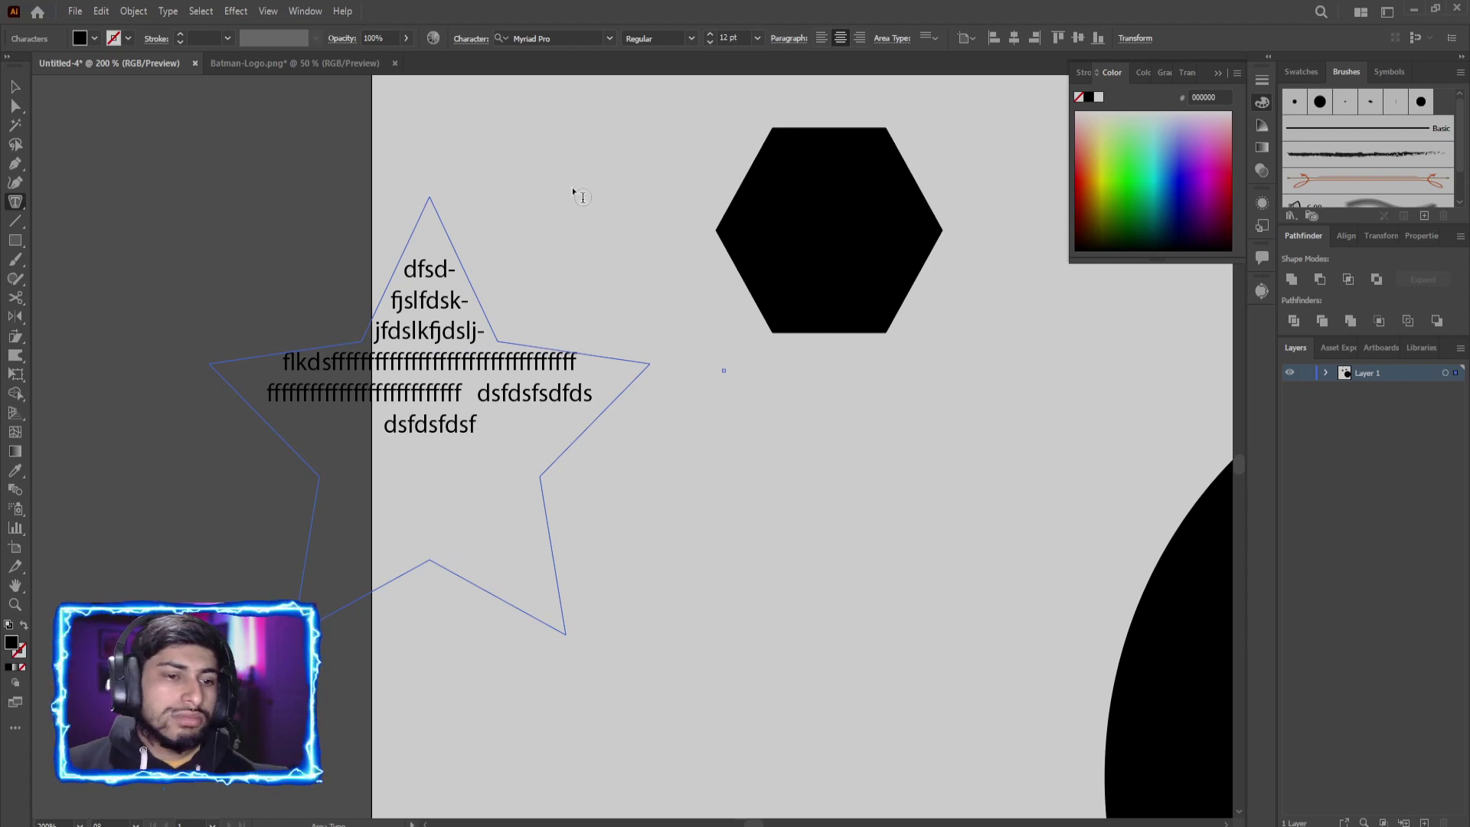
left_click(811, 212)
scroll("up", 3)
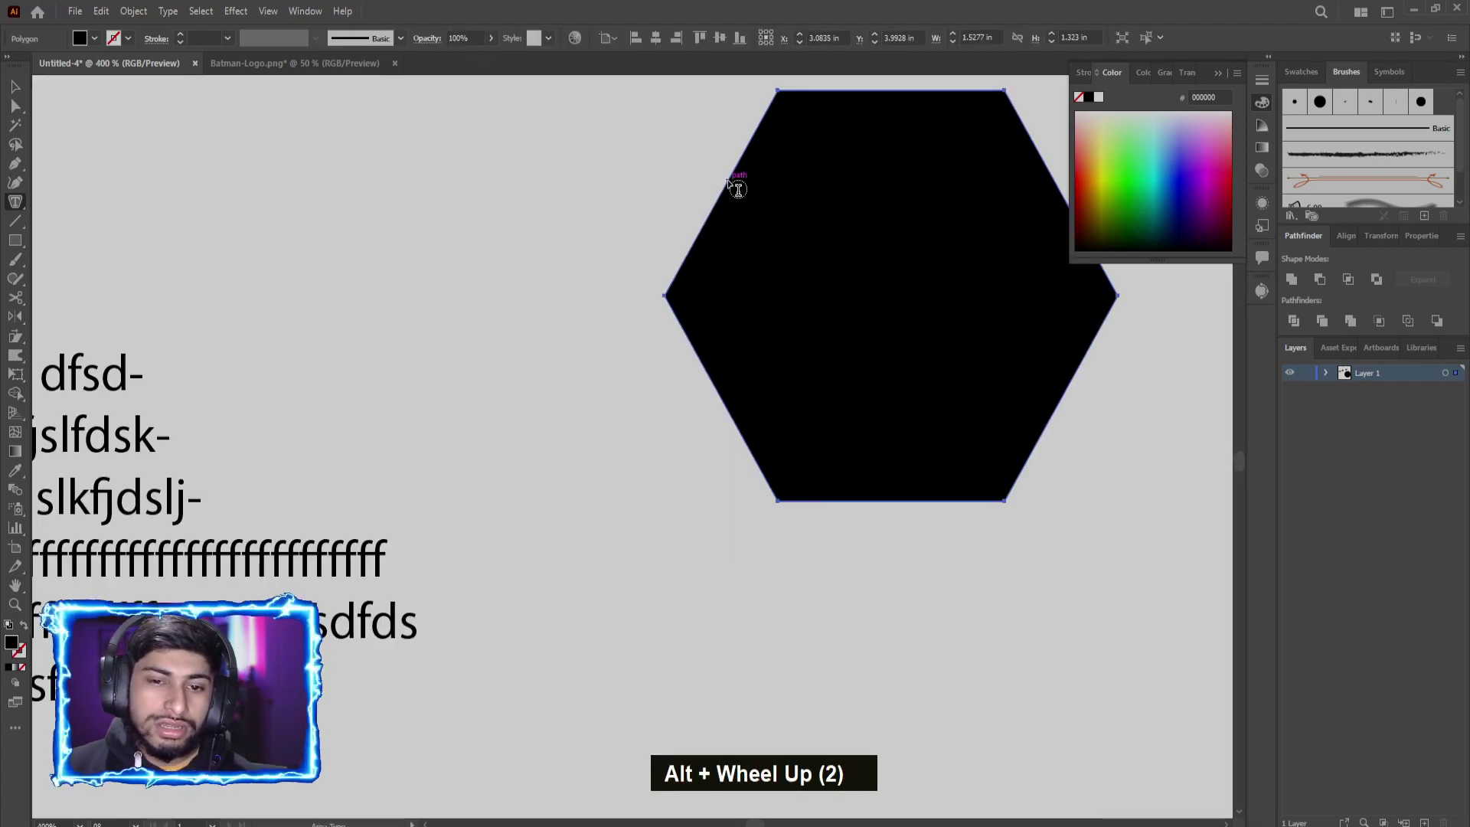
key("ctrl+z")
key("ctrl+z")
key("ctrl+z")
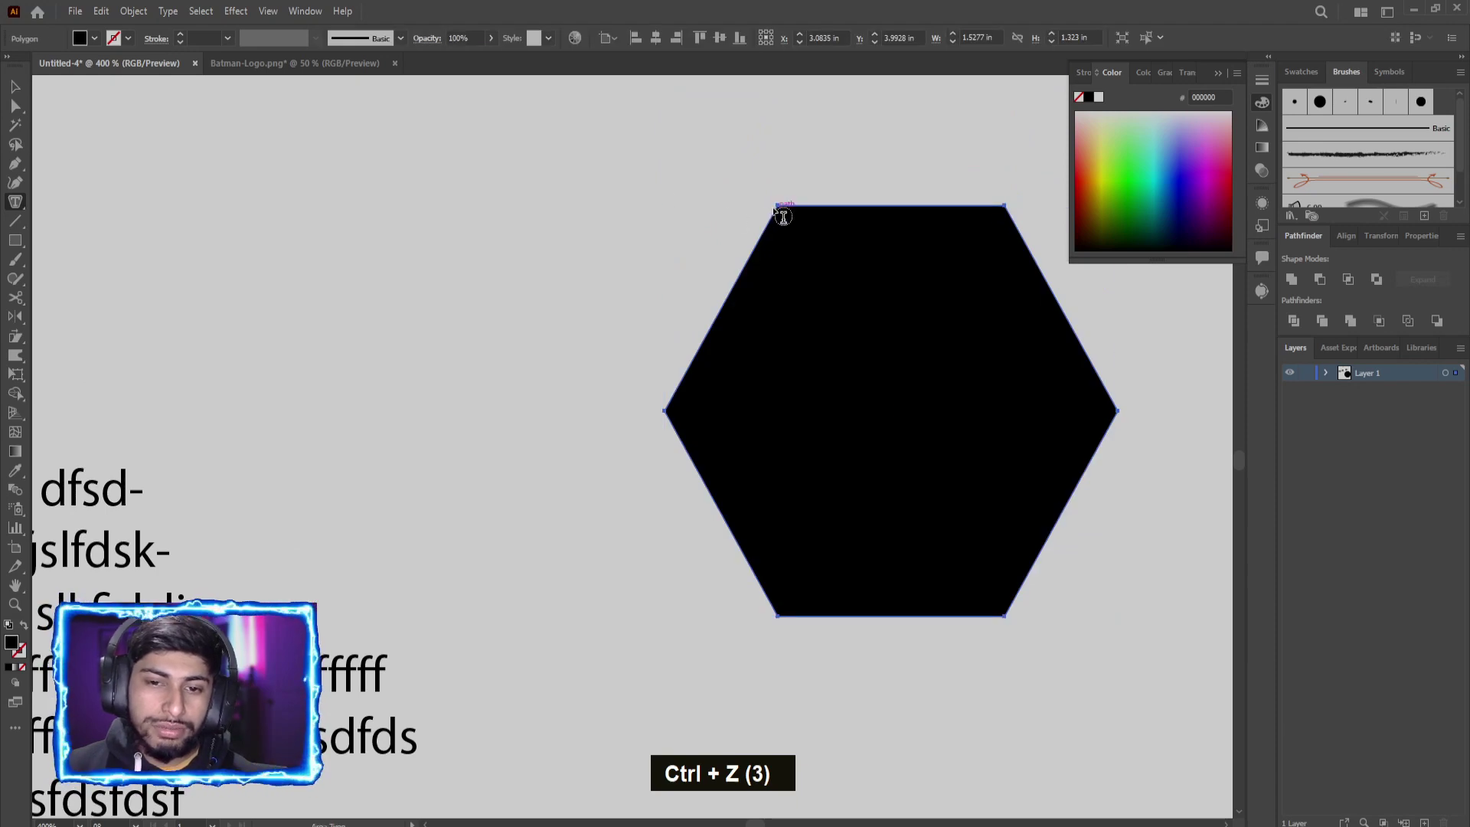
scroll("down", 3)
scroll("down", 3)
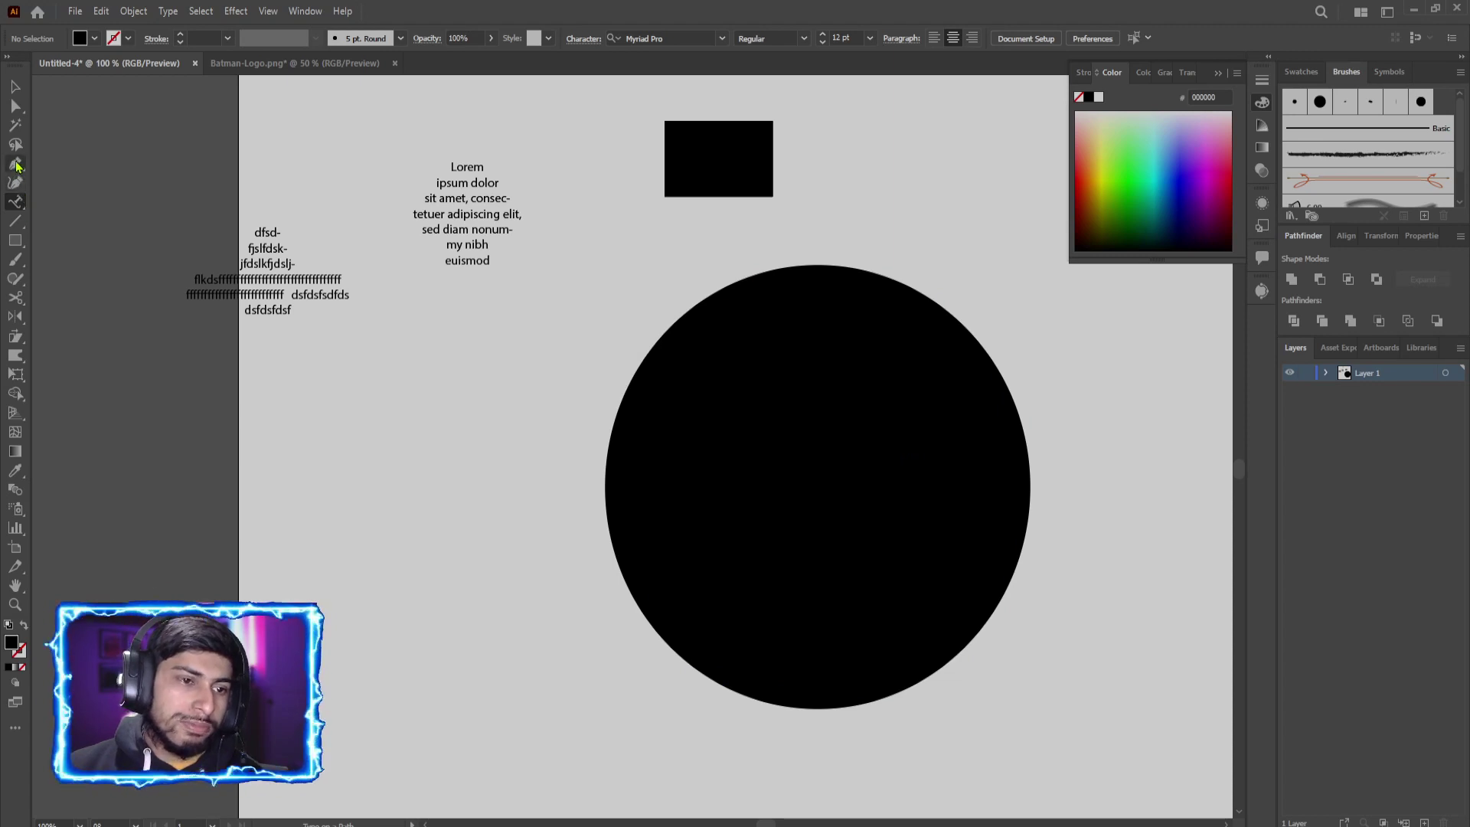
Step: Cut the black shape's path at its corner anchors and remove the straight diagonal edge
scroll("up", 3)
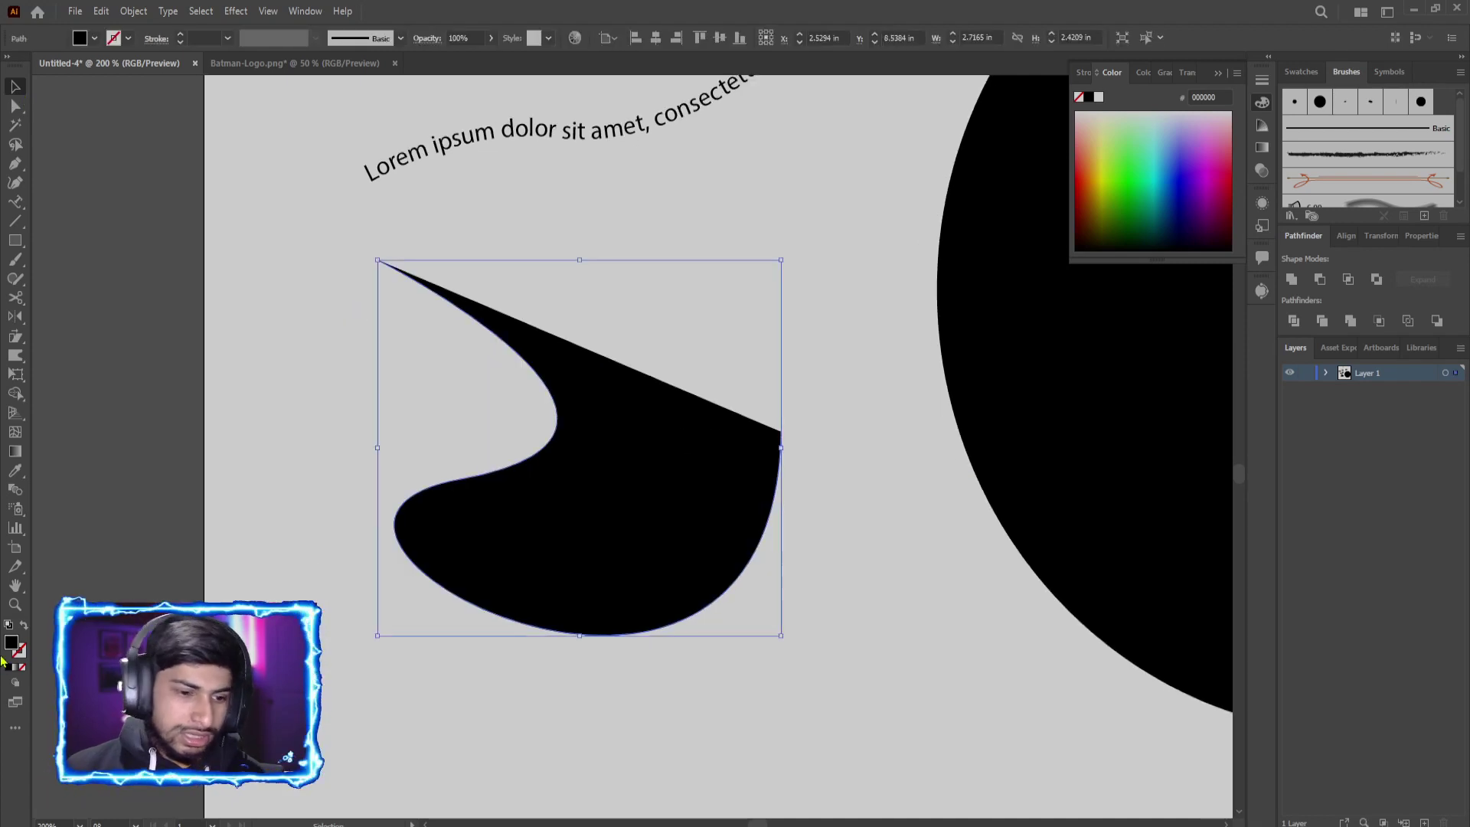
key("ctrl+z")
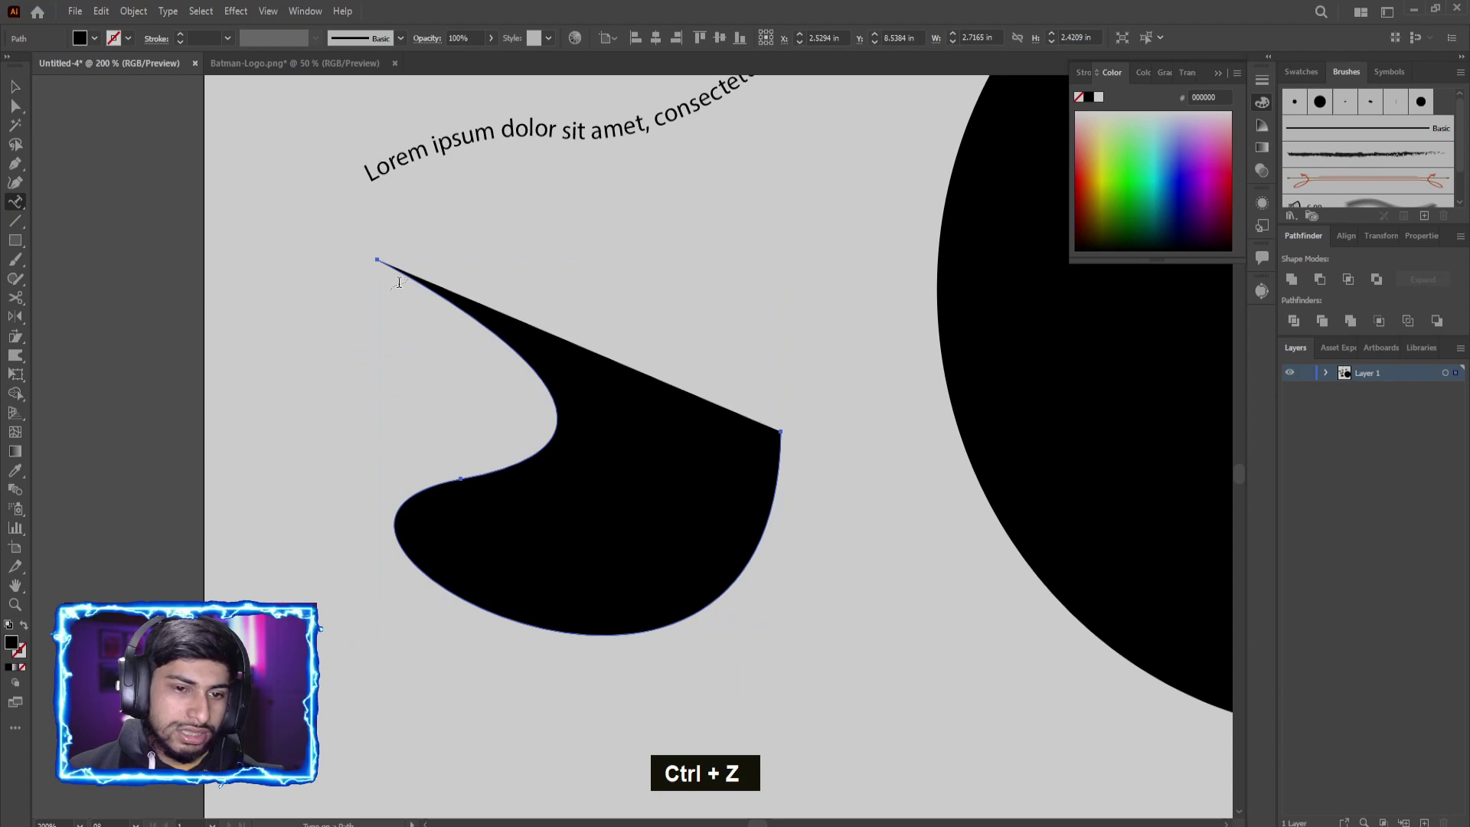
Step: Turn the black fill into an outline and undo back to the plain wavy path text
key("ctrl+z")
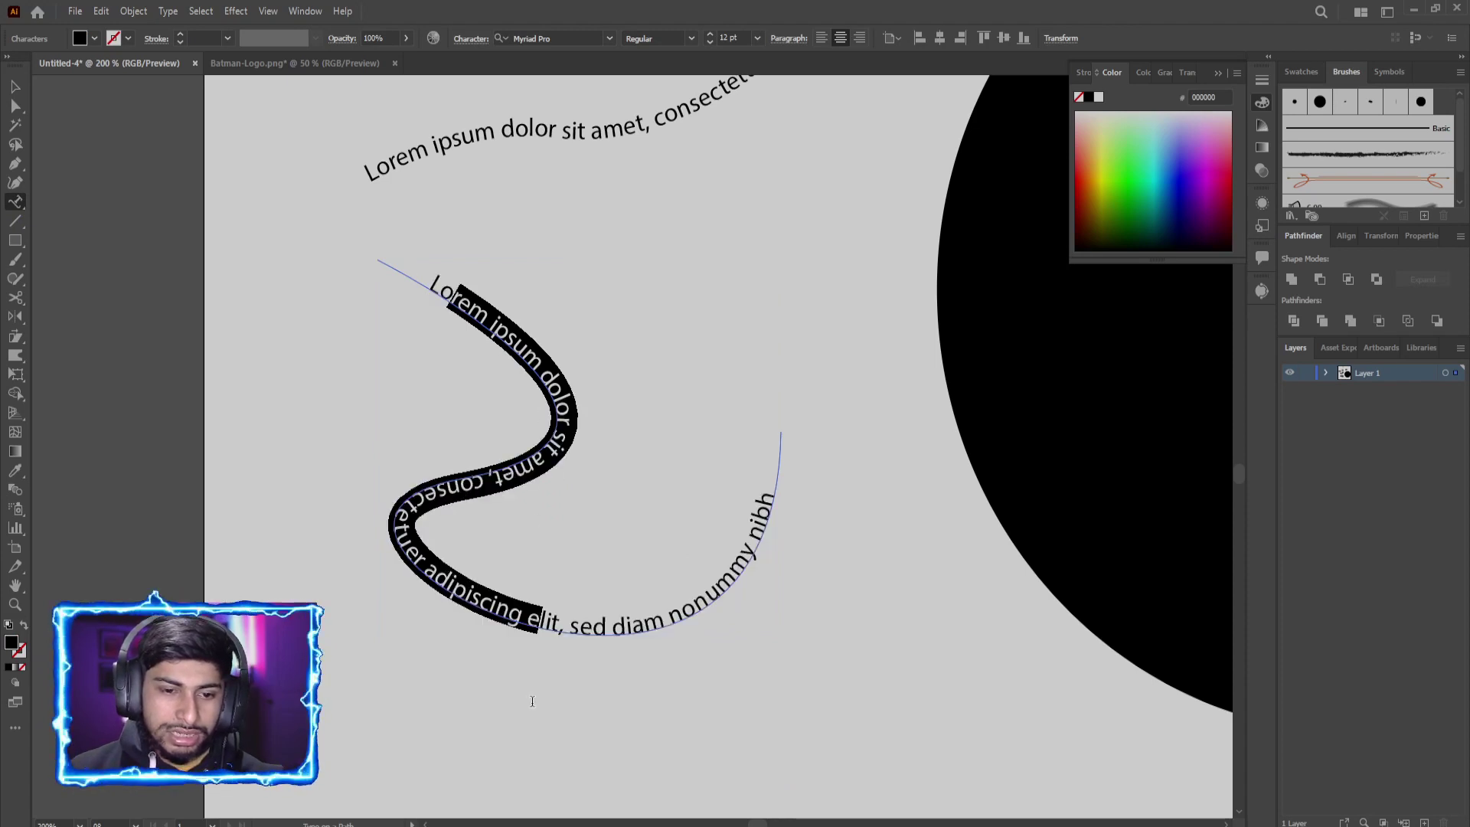
key("ctrl+z")
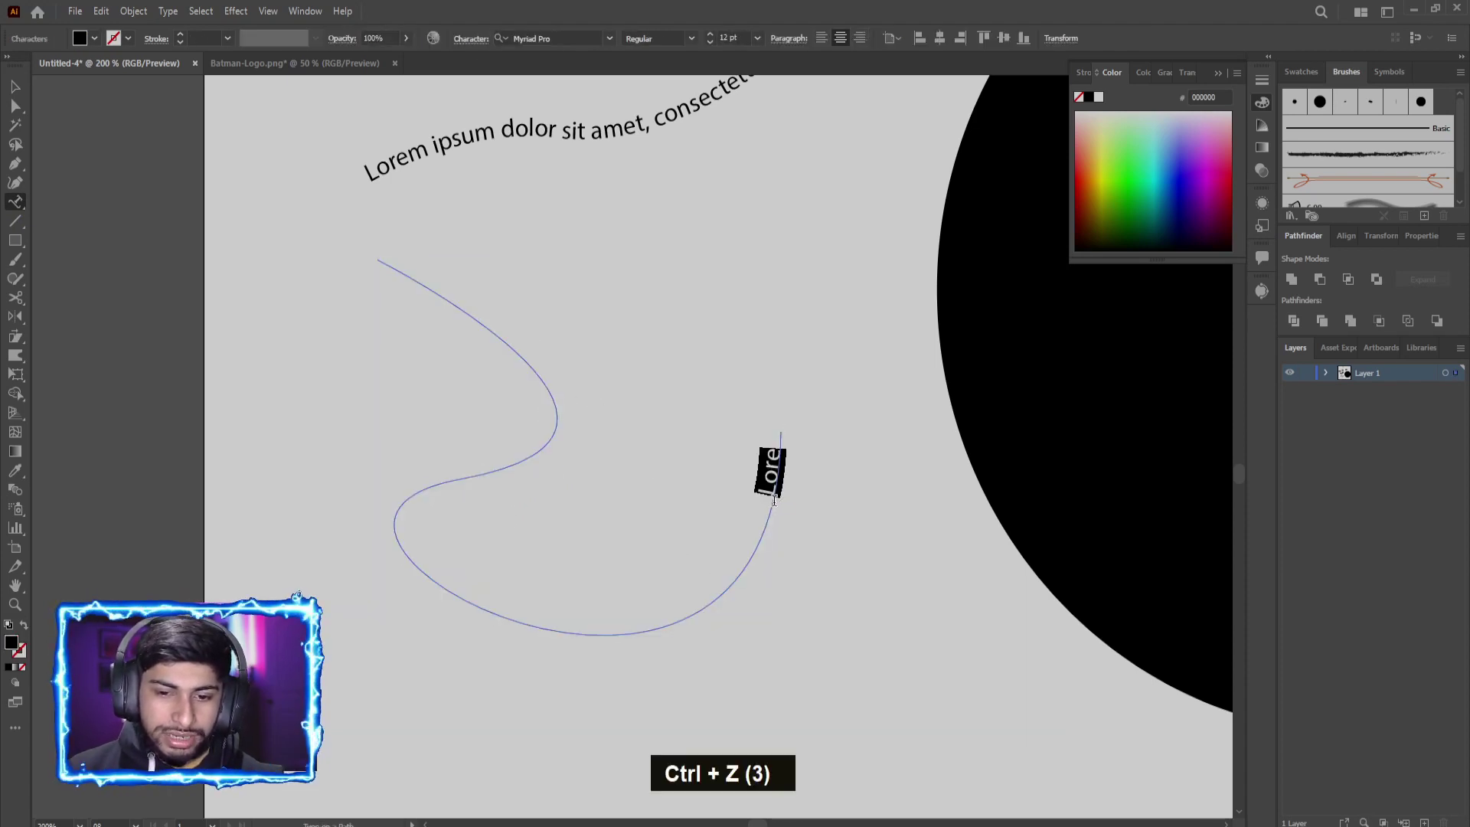
scroll("up", 3)
scroll("down", 3)
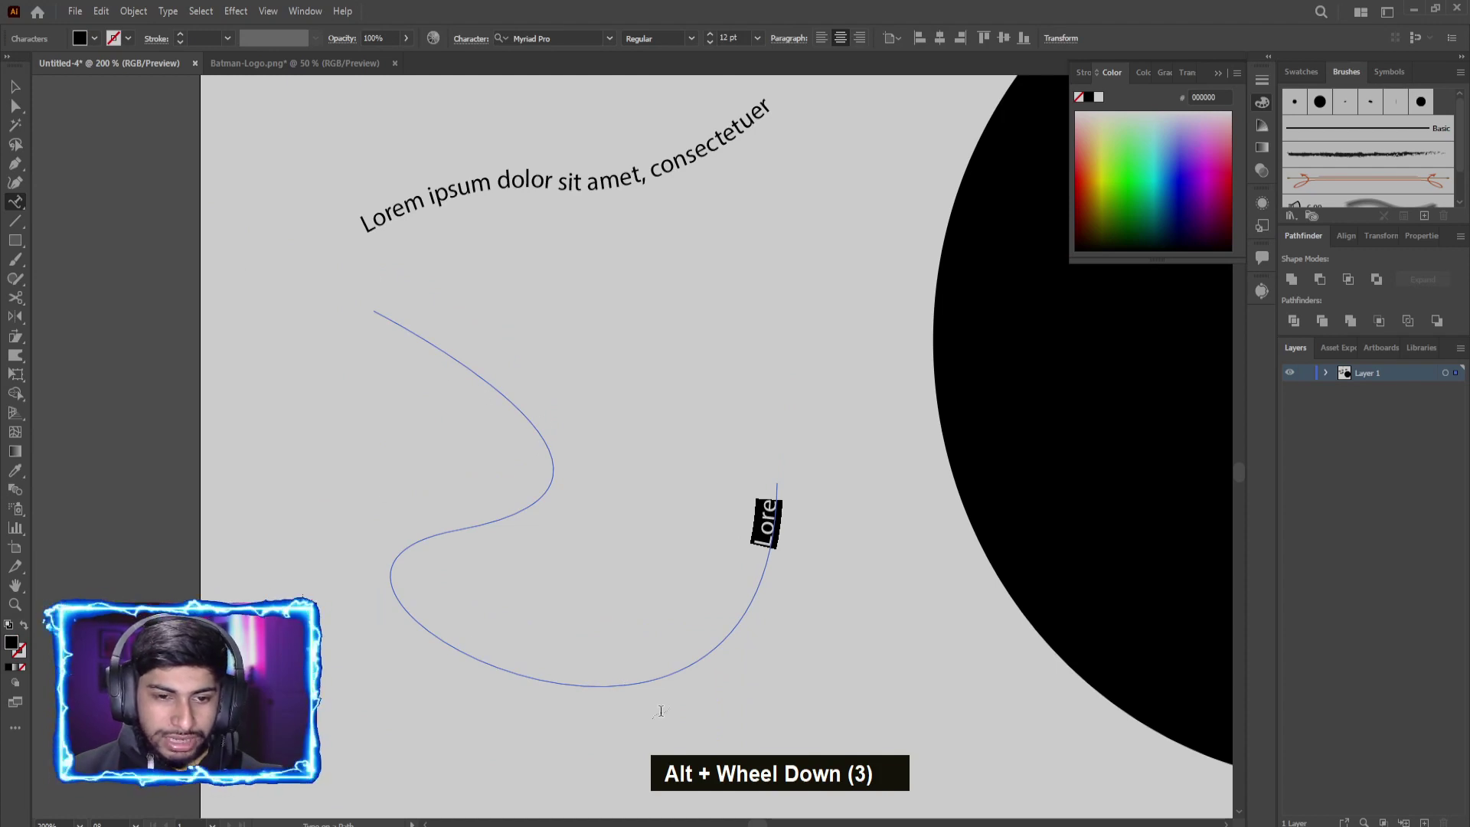
scroll("up", 3)
scroll("down", 3)
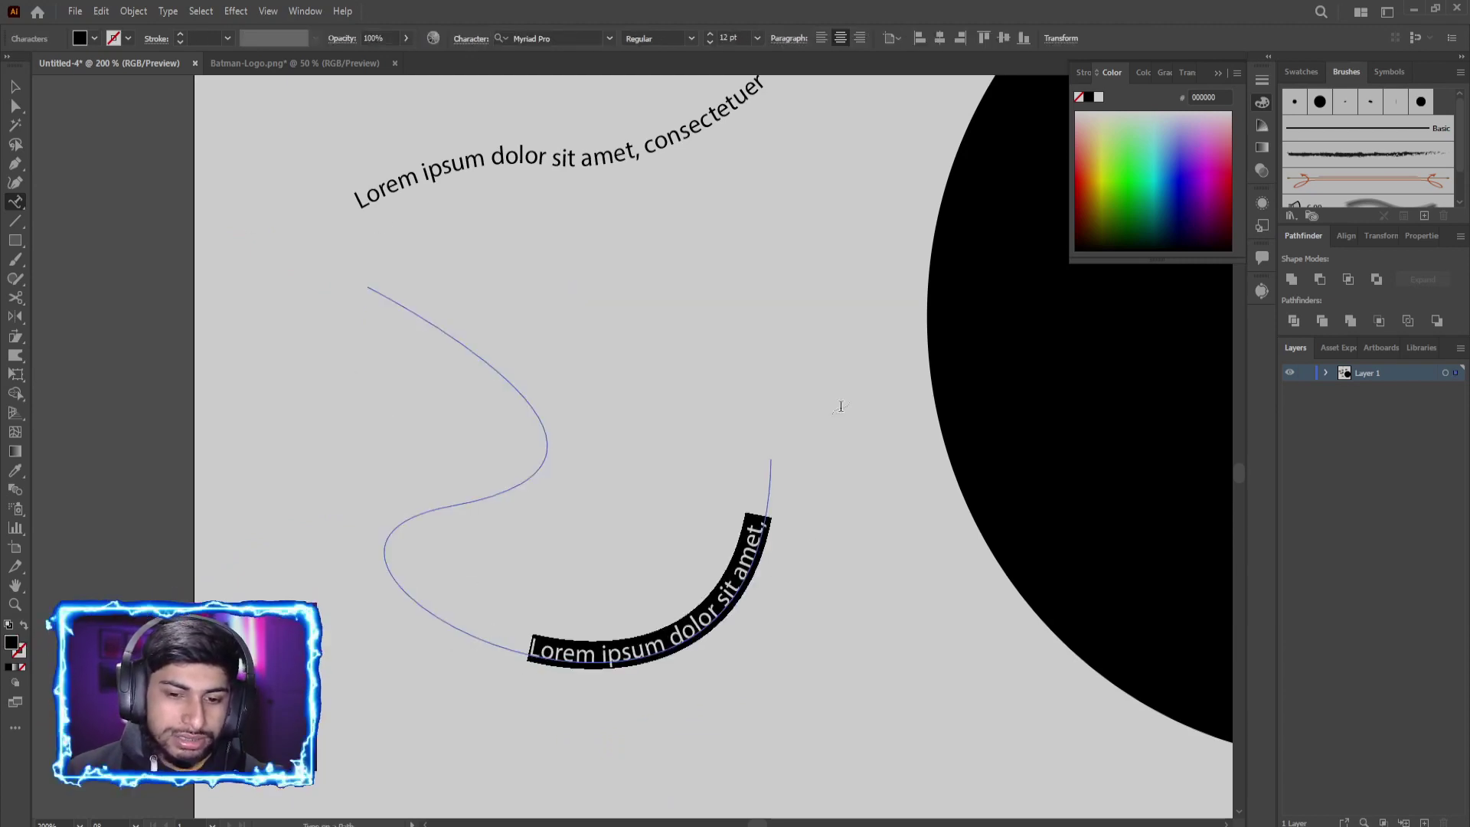
Step: Undo the arc warp preview so the Lorem ipsum line flows unwarped along the wavy path
key("ctrl+z")
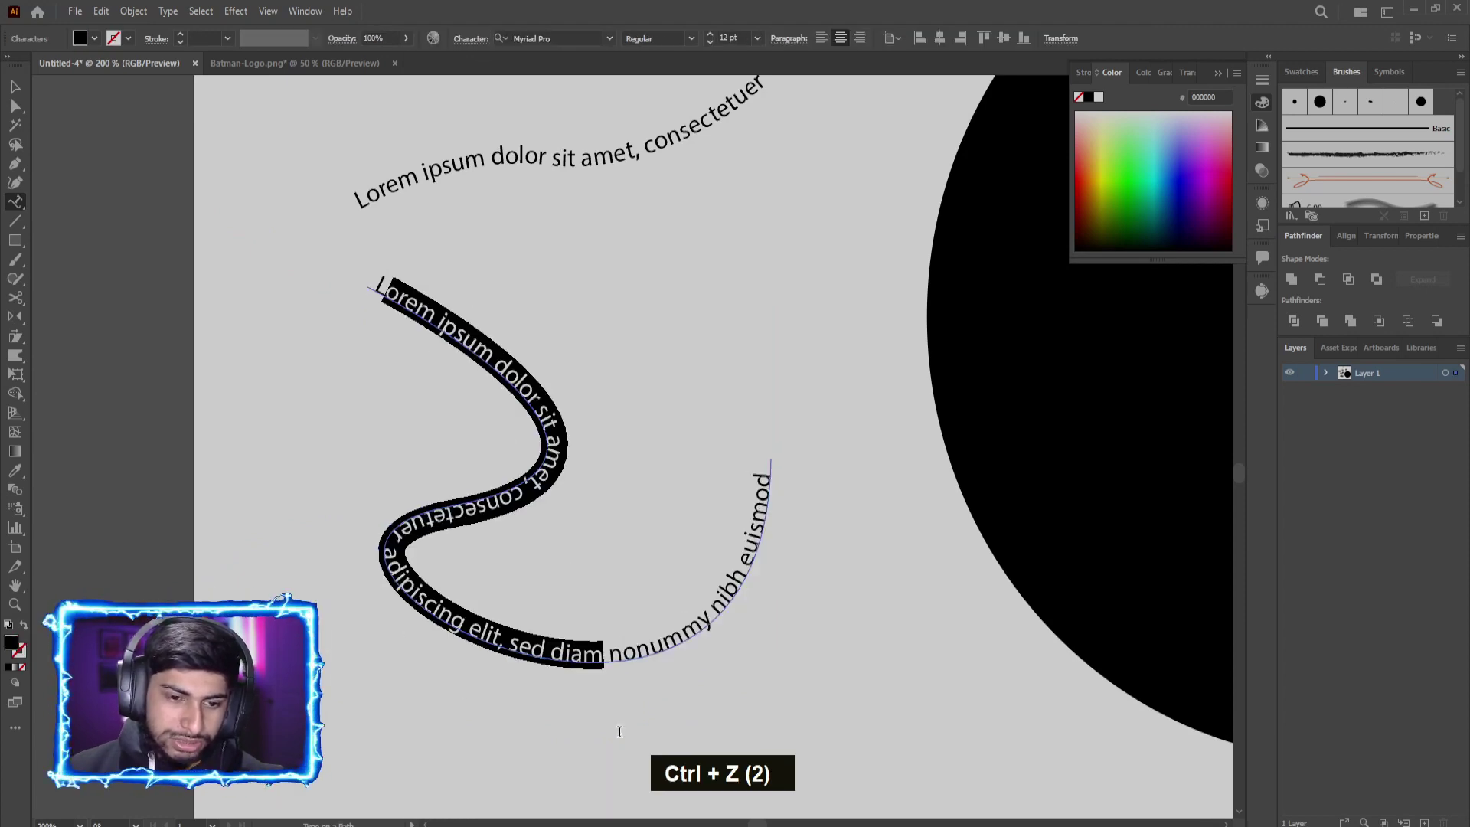
scroll("down", 3)
scroll("down", 3)
scroll("up", 3)
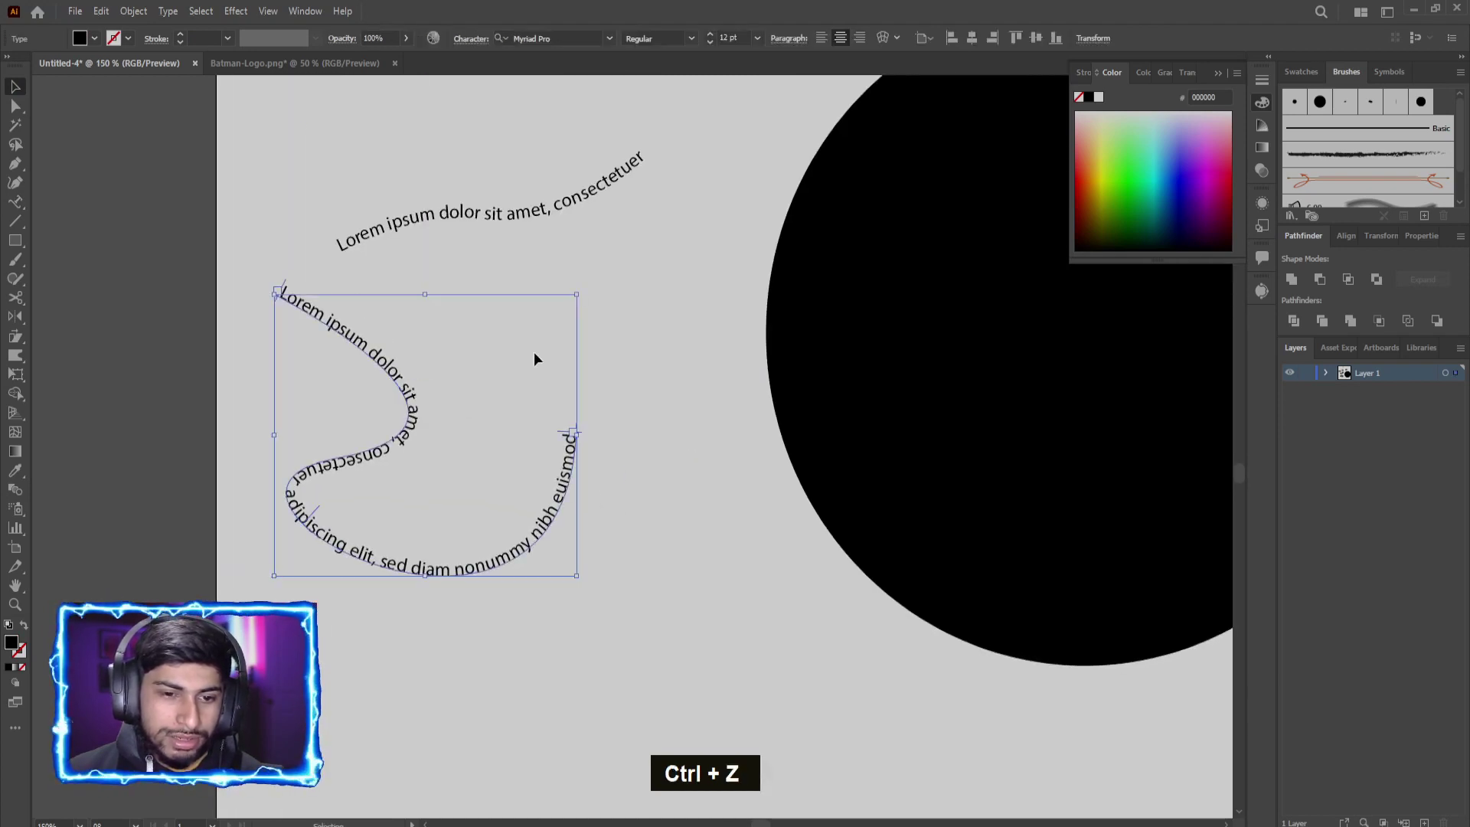
key("ctrl+z")
key("ctrl+z")
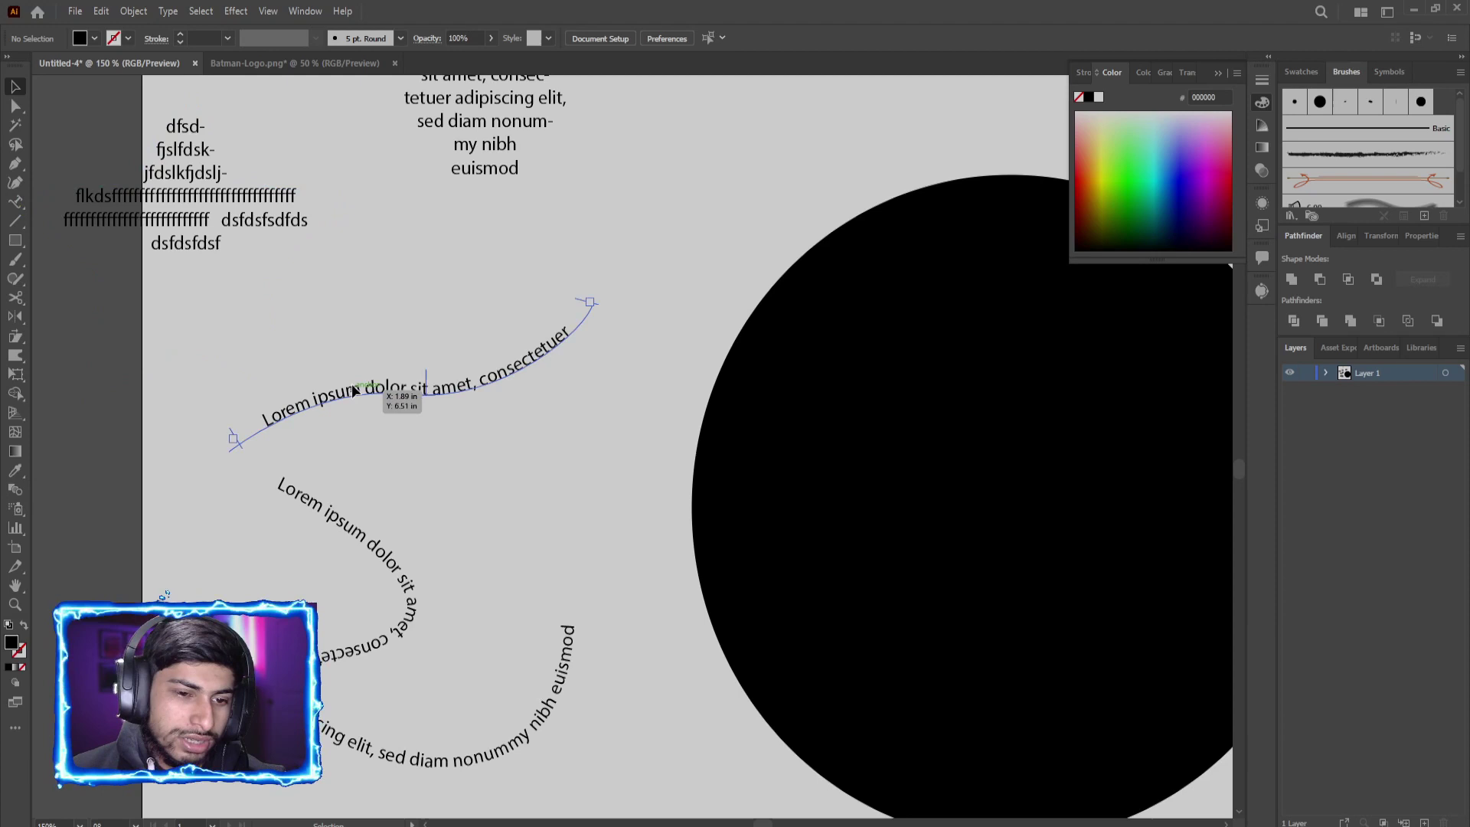
Step: Wrap Lorem ipsum text around the large circle's outline in place of its black fill
key("ctrl+z")
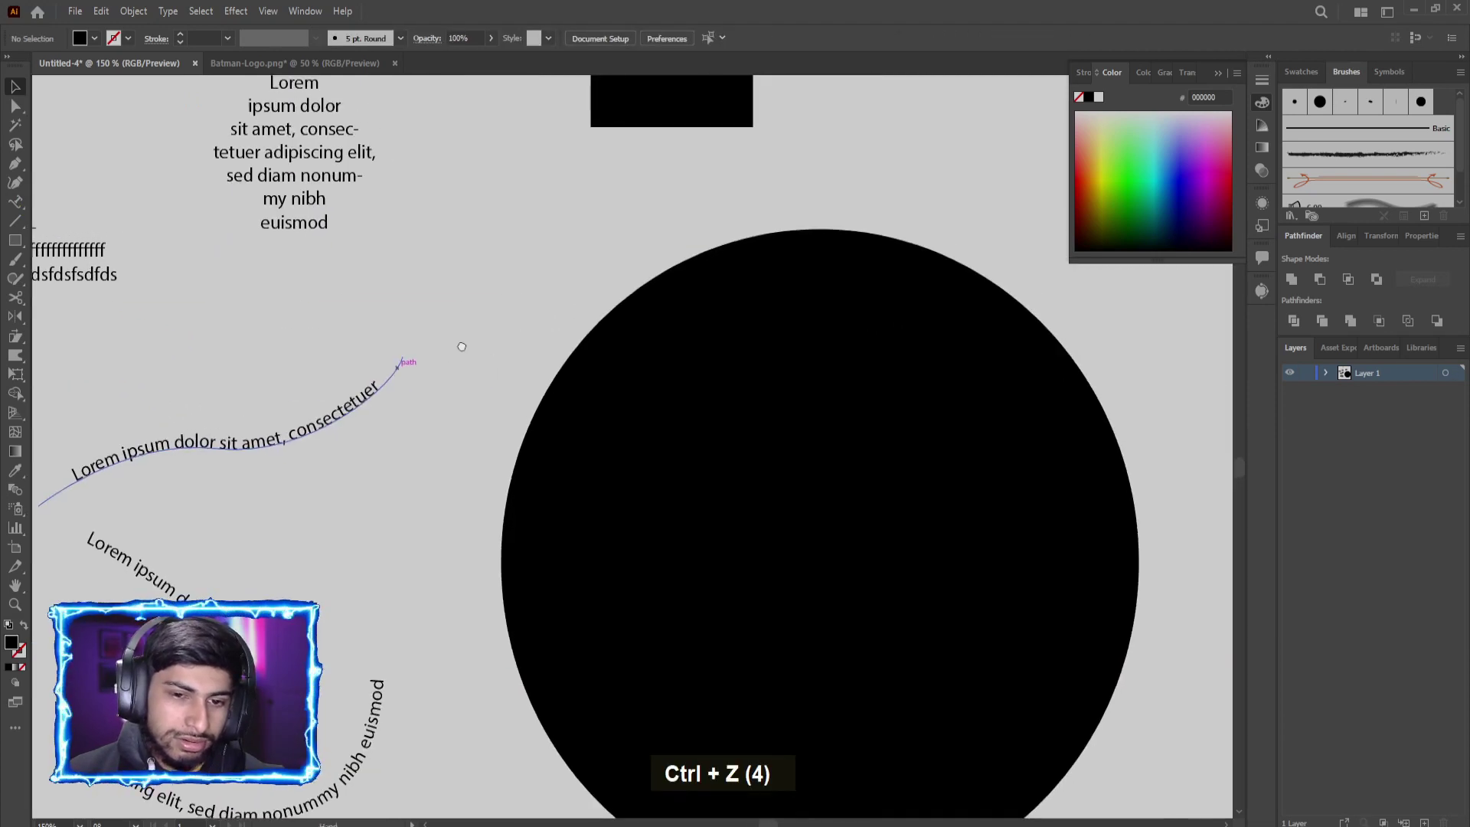
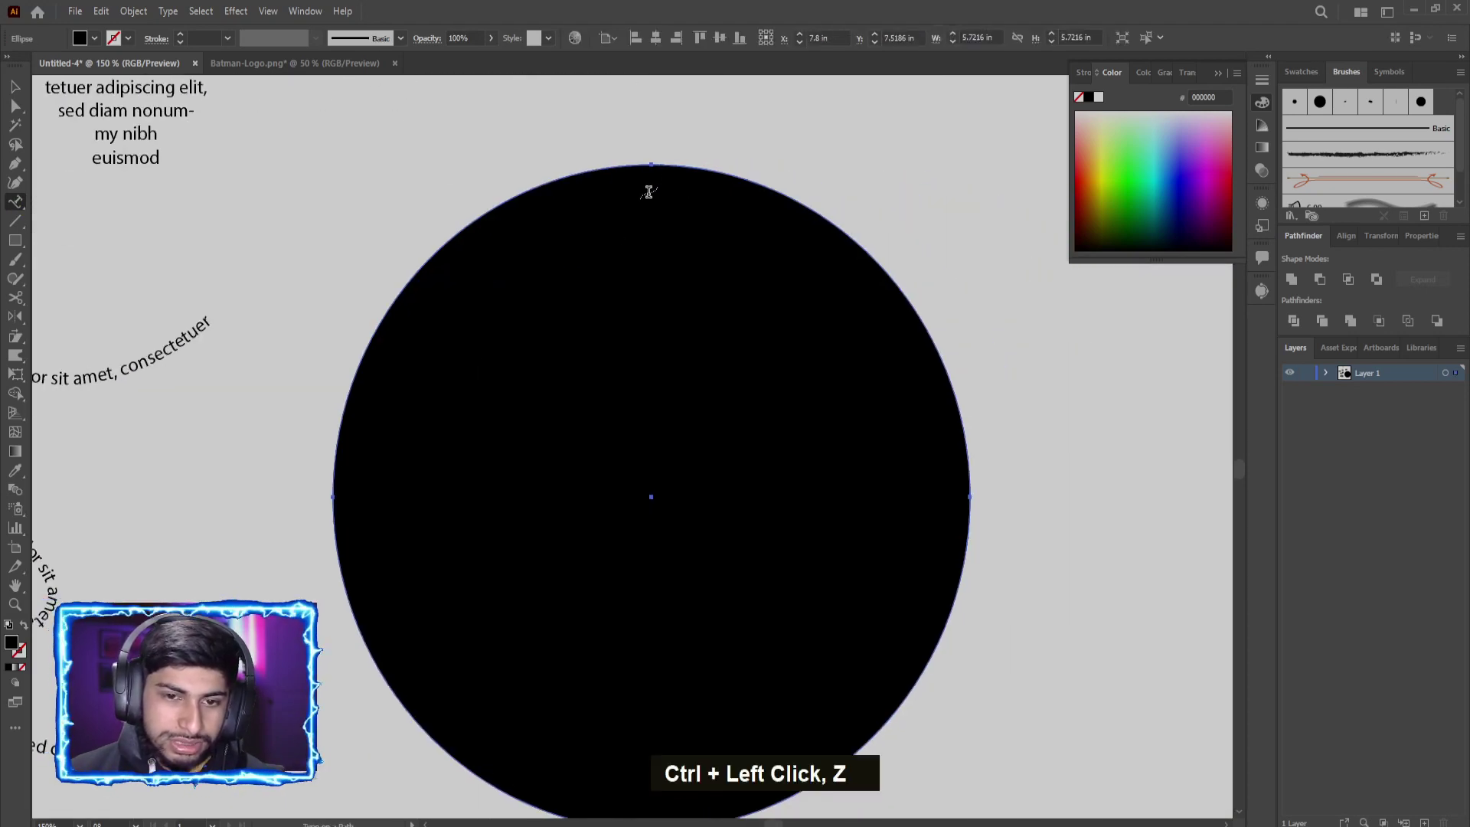
scroll("down", 3)
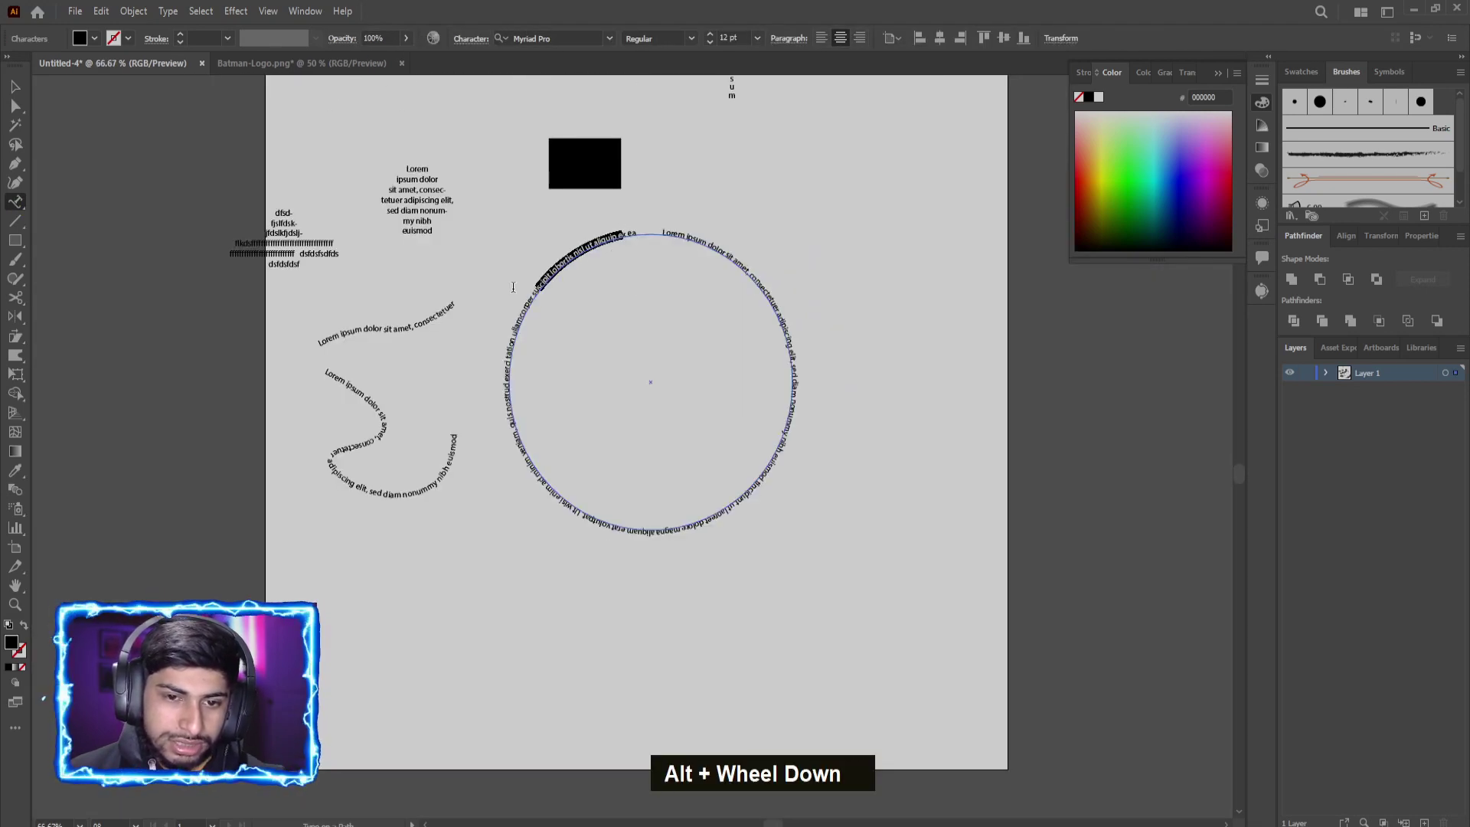
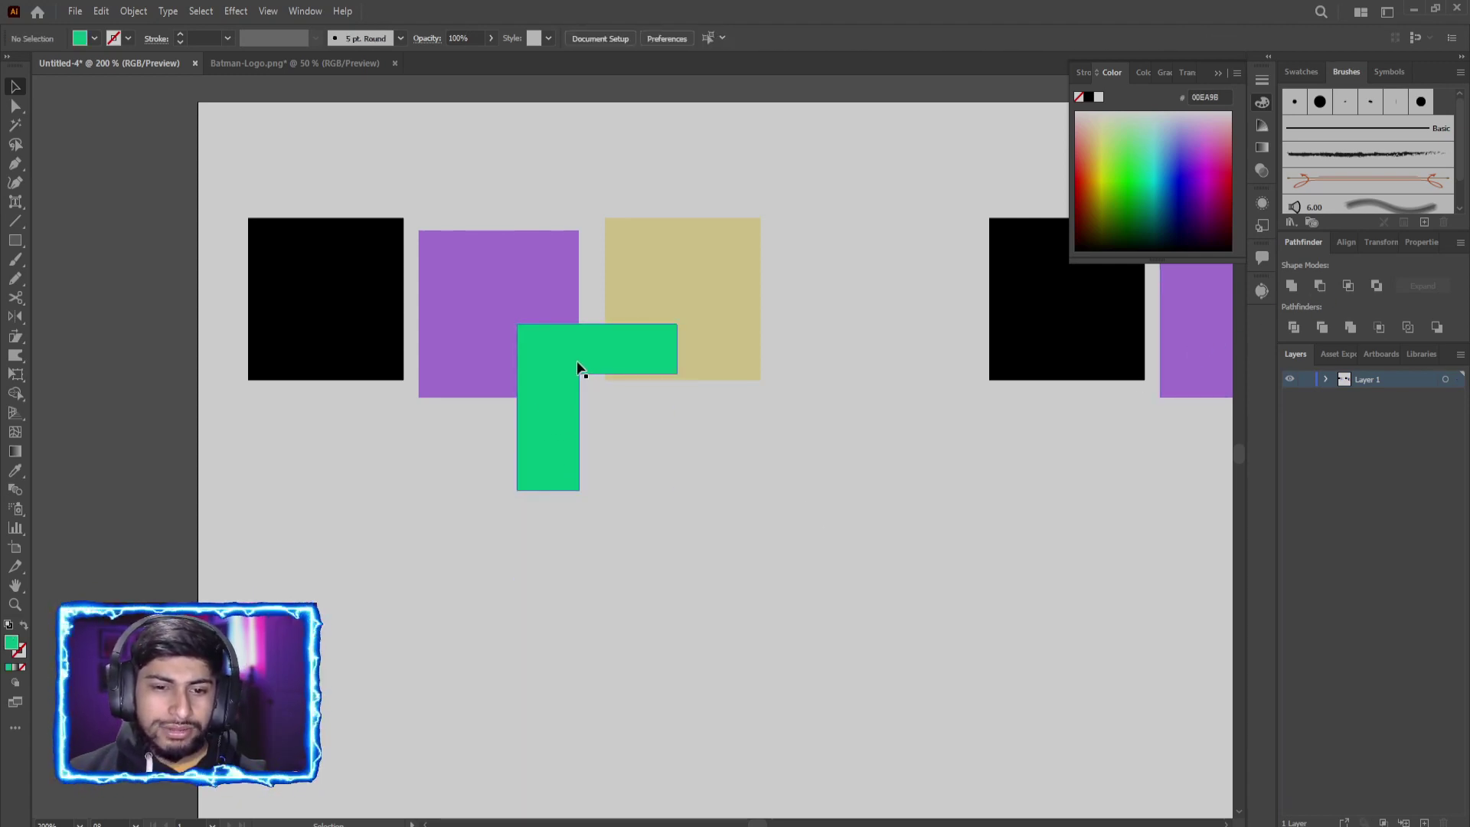
Step: Undo back to the overlapping green and magenta squares before applying Pathfinder Exclude
key("ctrl+z")
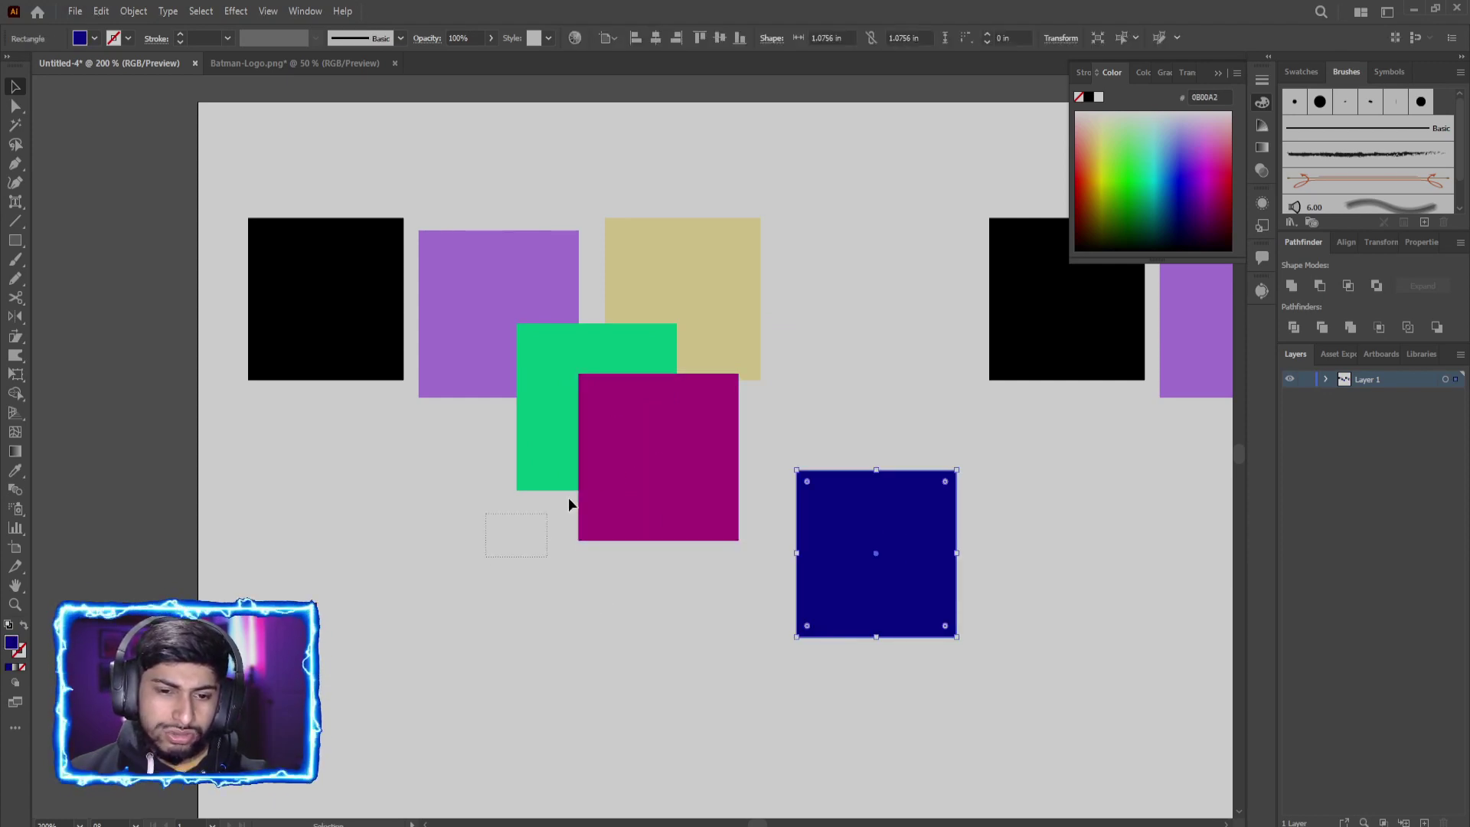
scroll("up", 3)
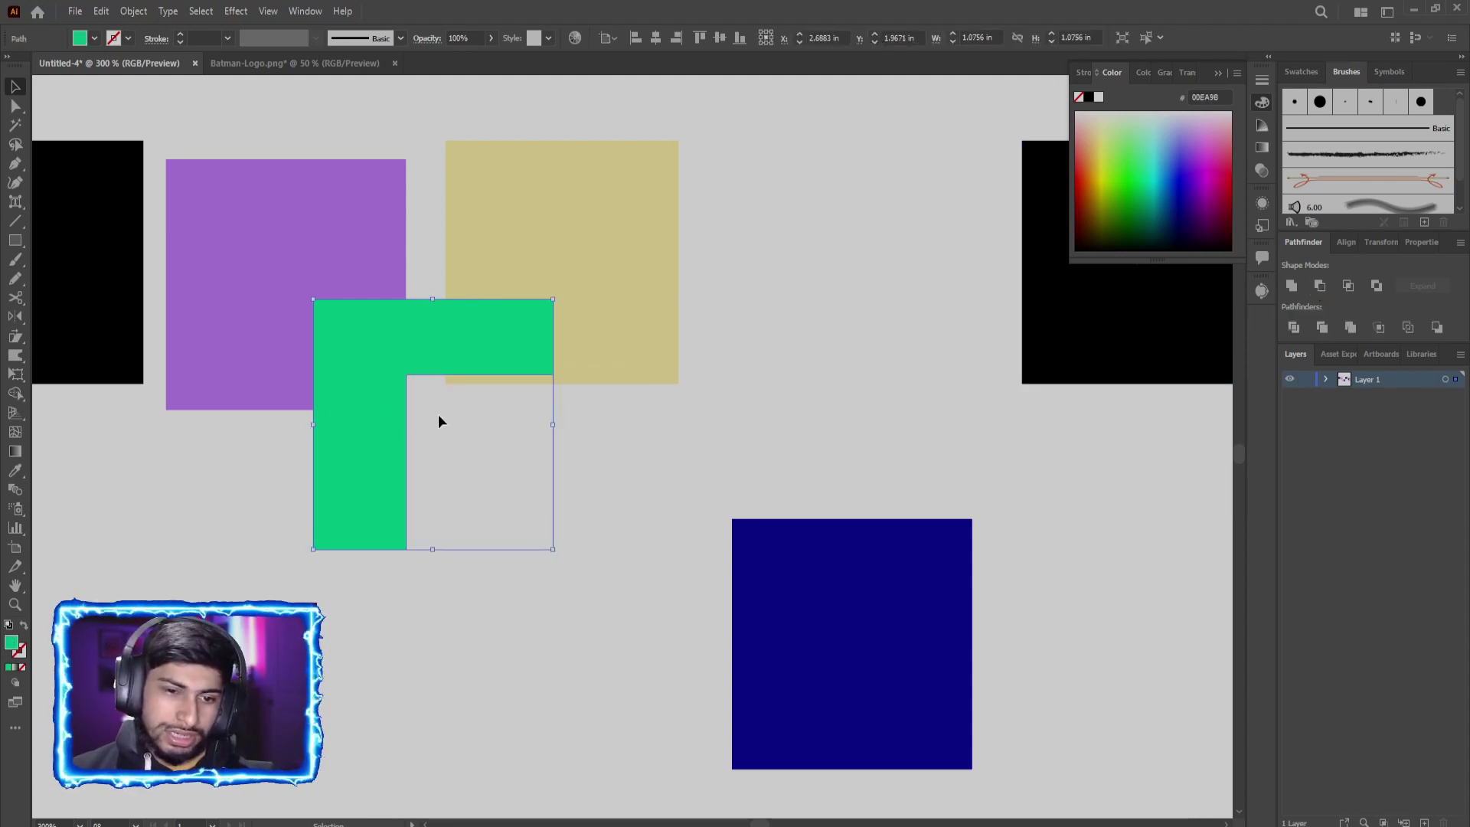
key("ctrl+z")
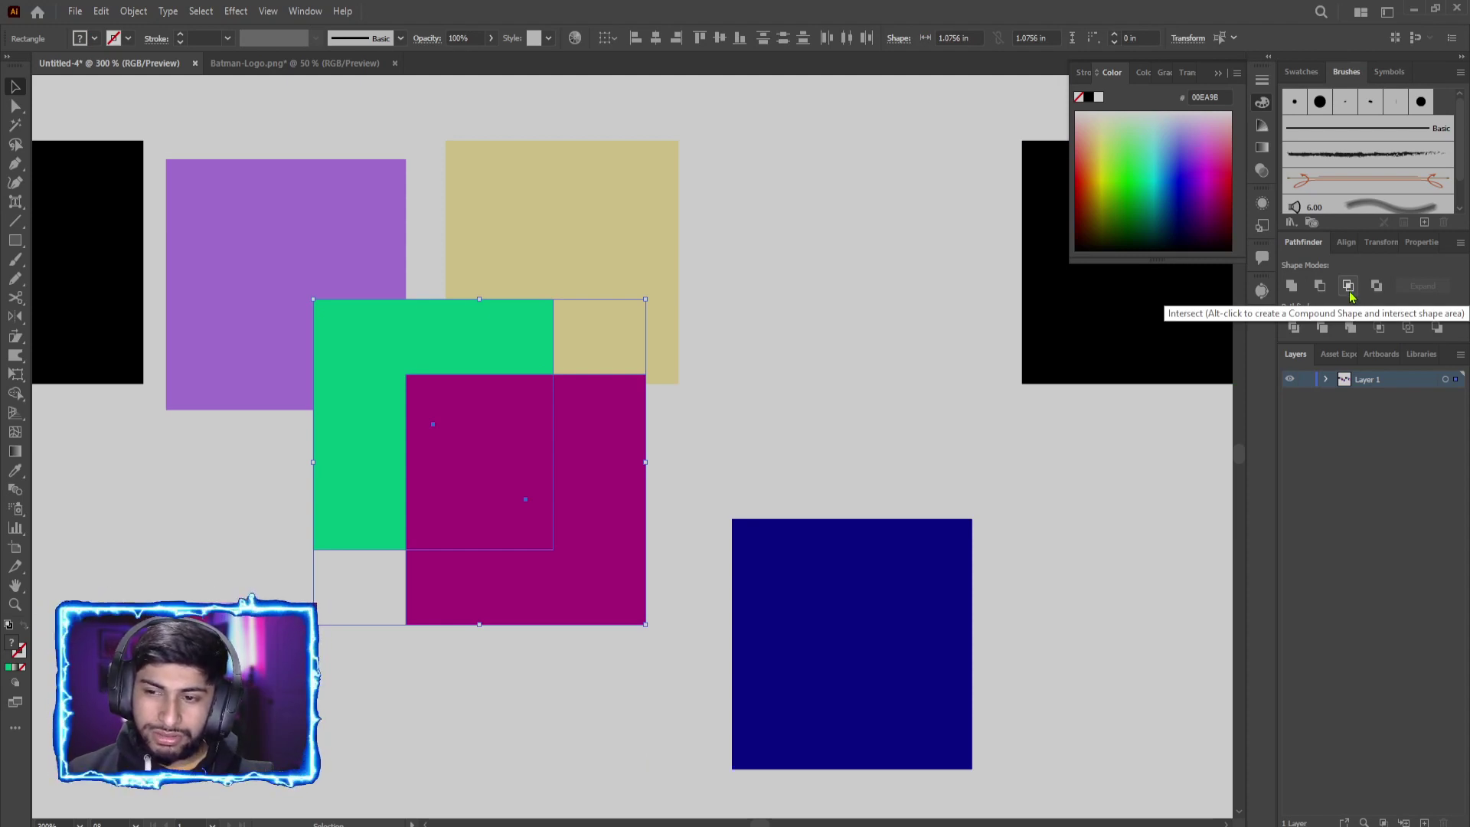
key("ctrl+z")
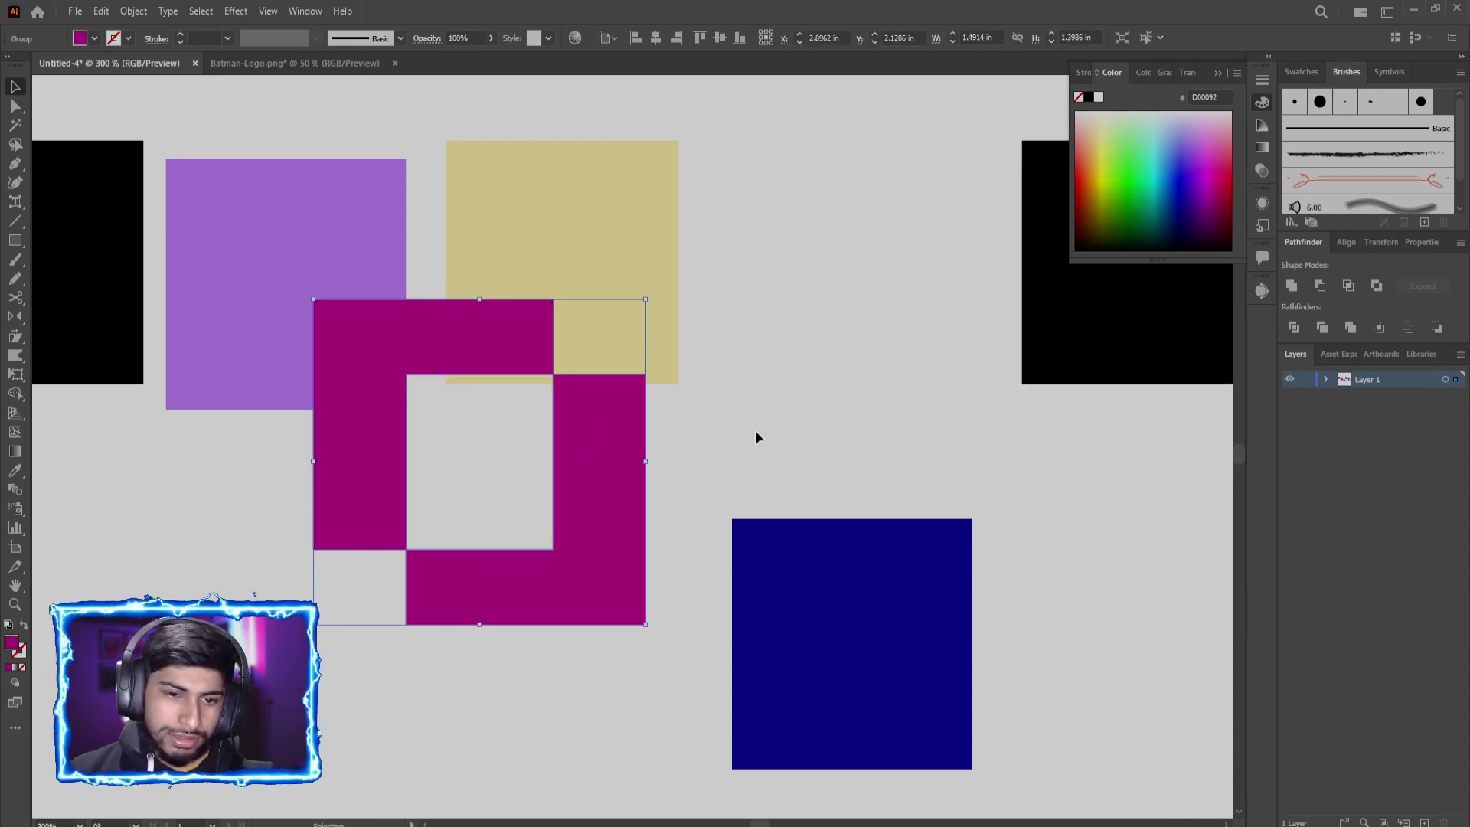
Step: Undo back to the overlapping green and magenta squares ready for the navy square and Divide
scroll("down", 3)
scroll("up", 3)
key("ctrl+z")
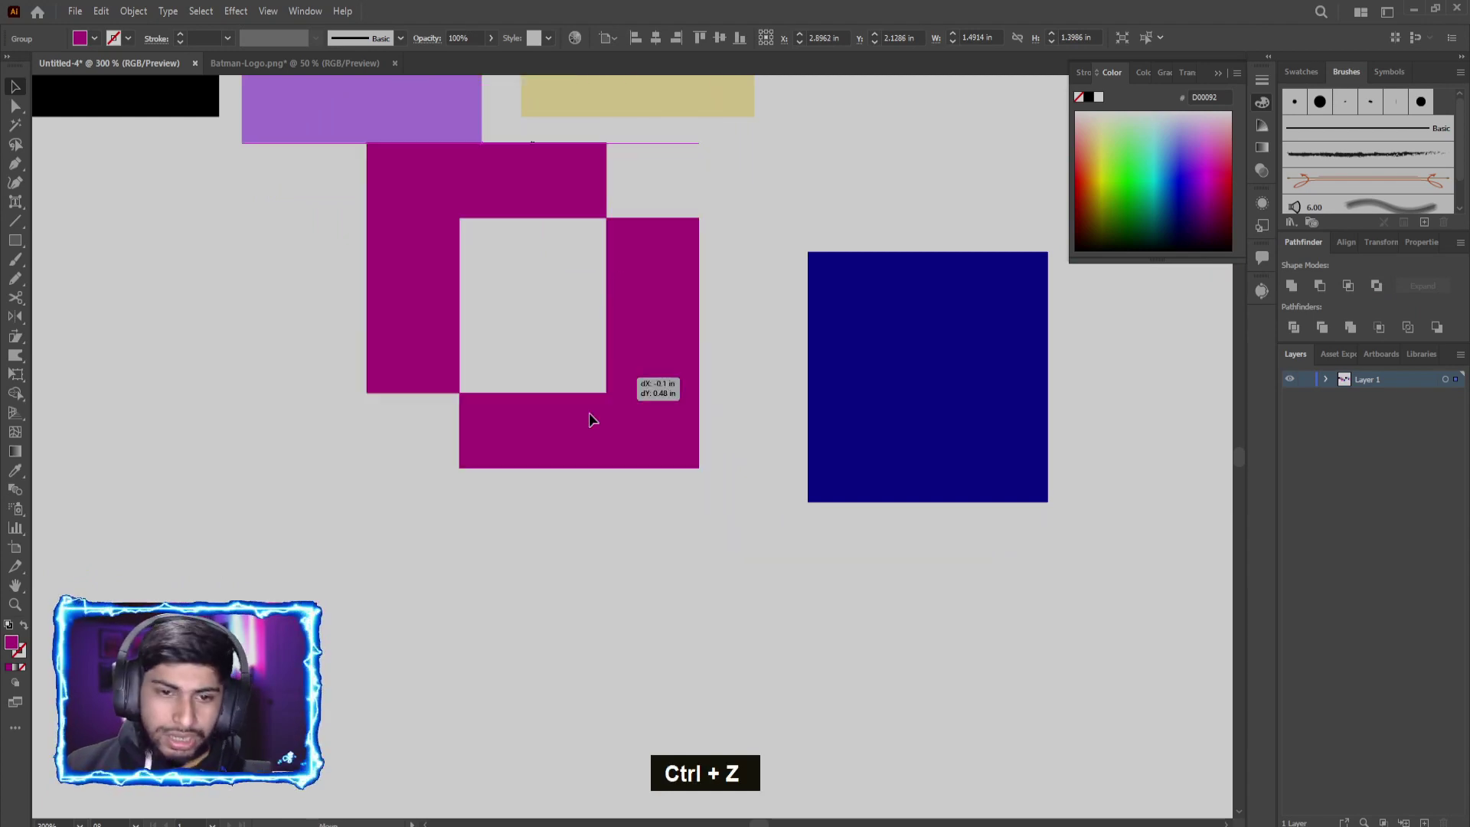
key("ctrl+z")
key("ctrl+z")
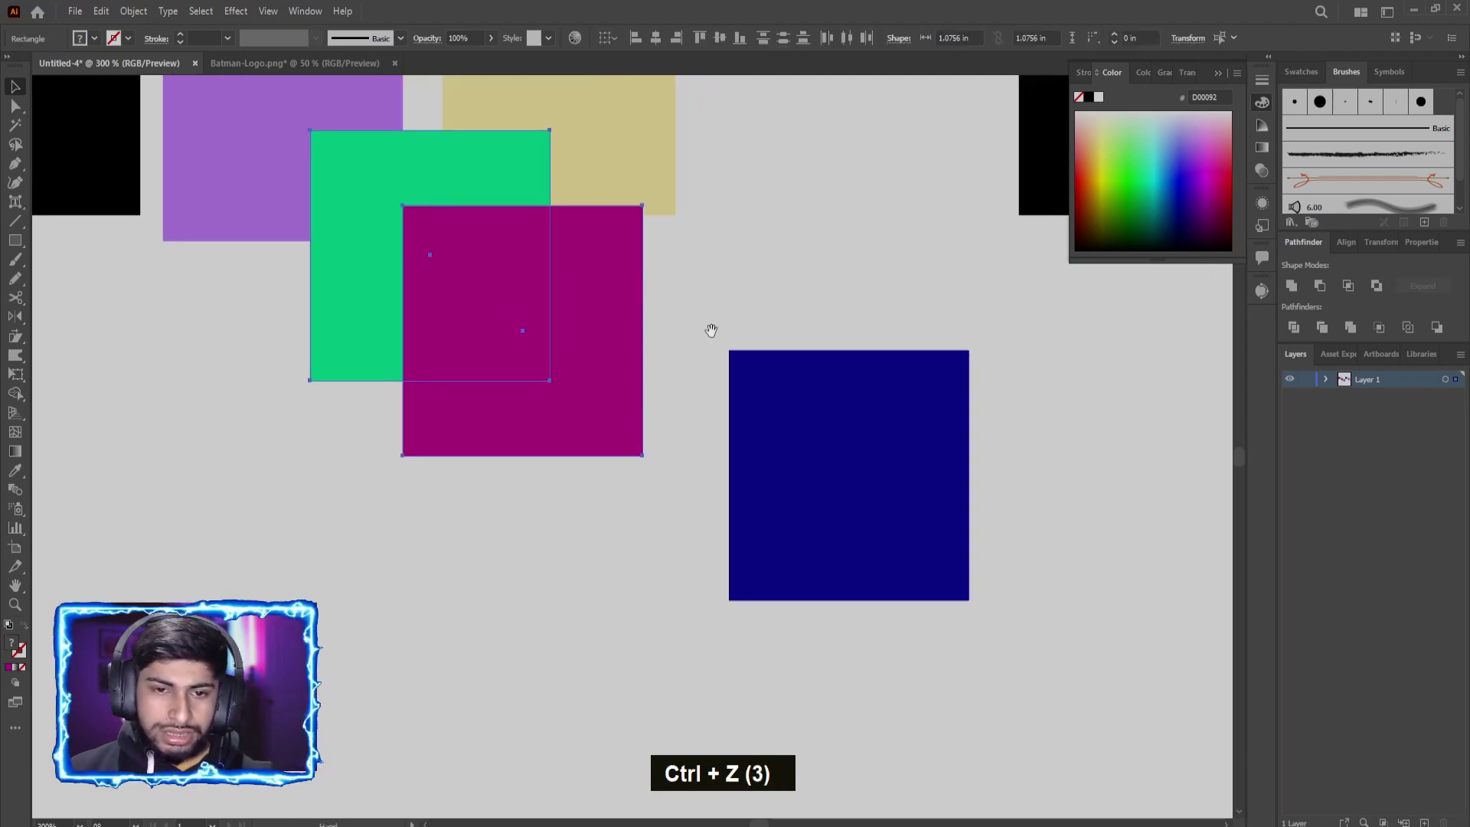
scroll("down", 3)
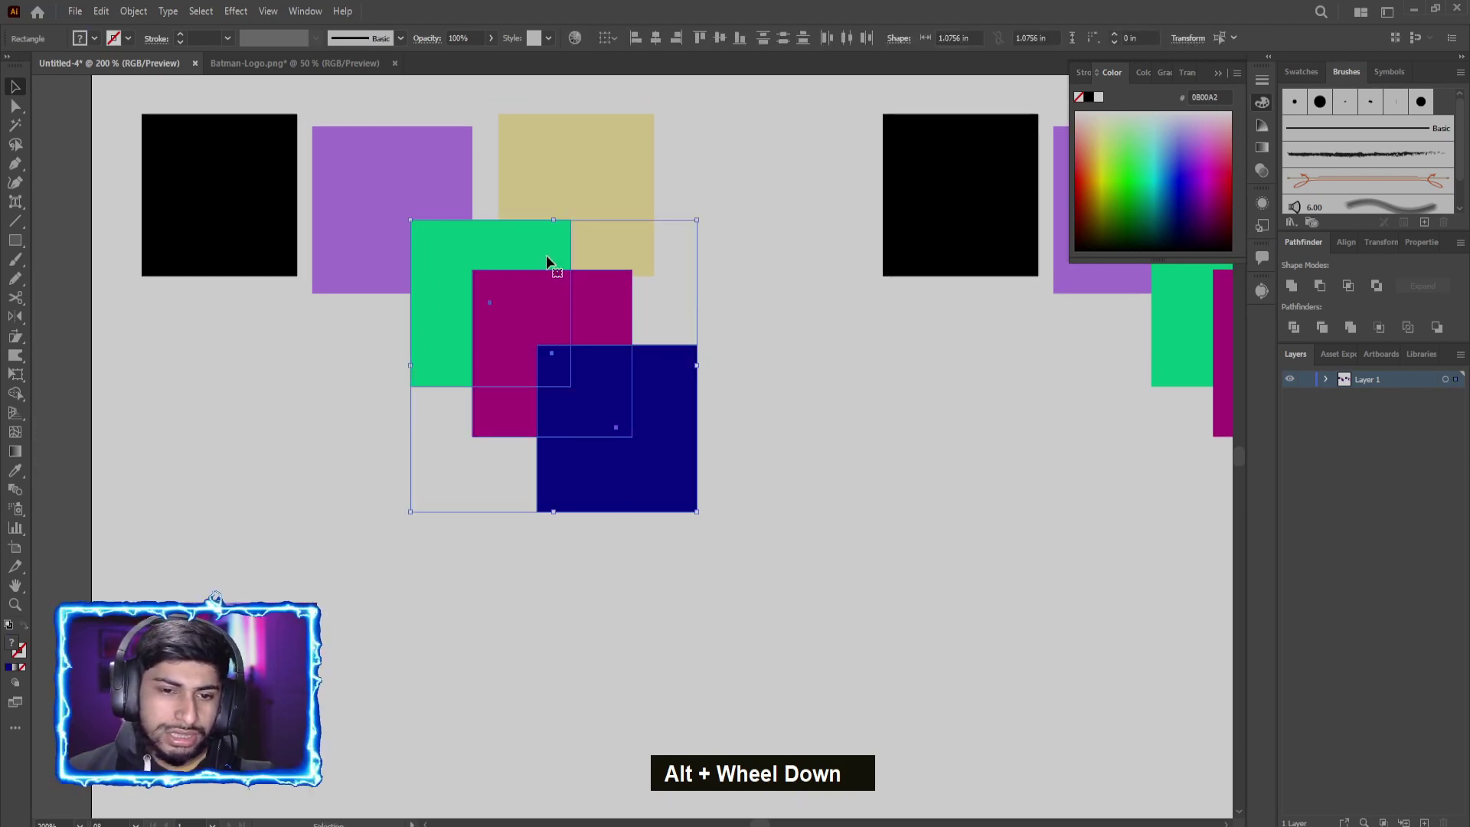
scroll("down", 3)
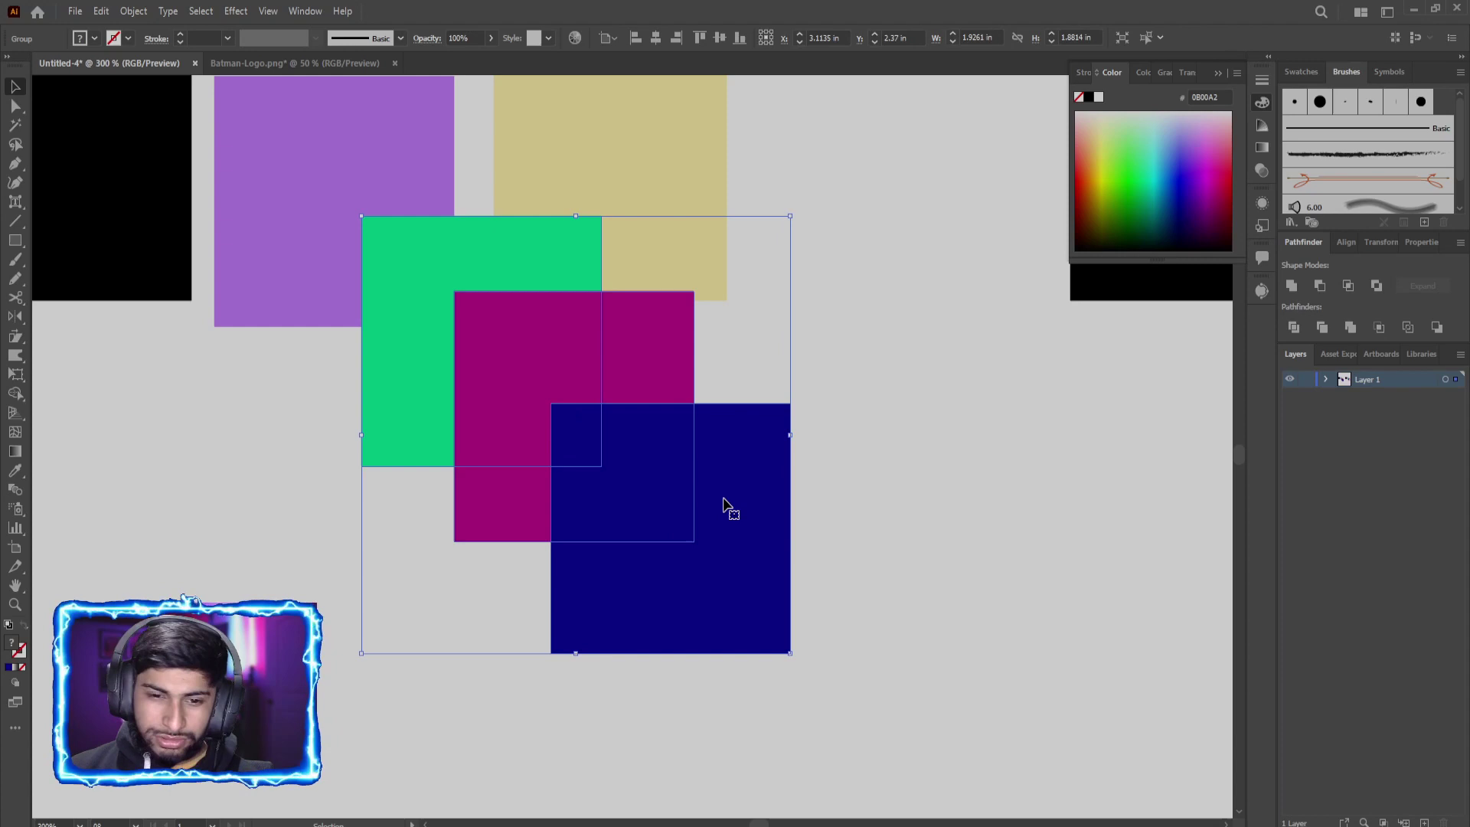
Step: Ungroup the divided pieces so they move apart separately beside the new lilac trio
key("ctrl+z")
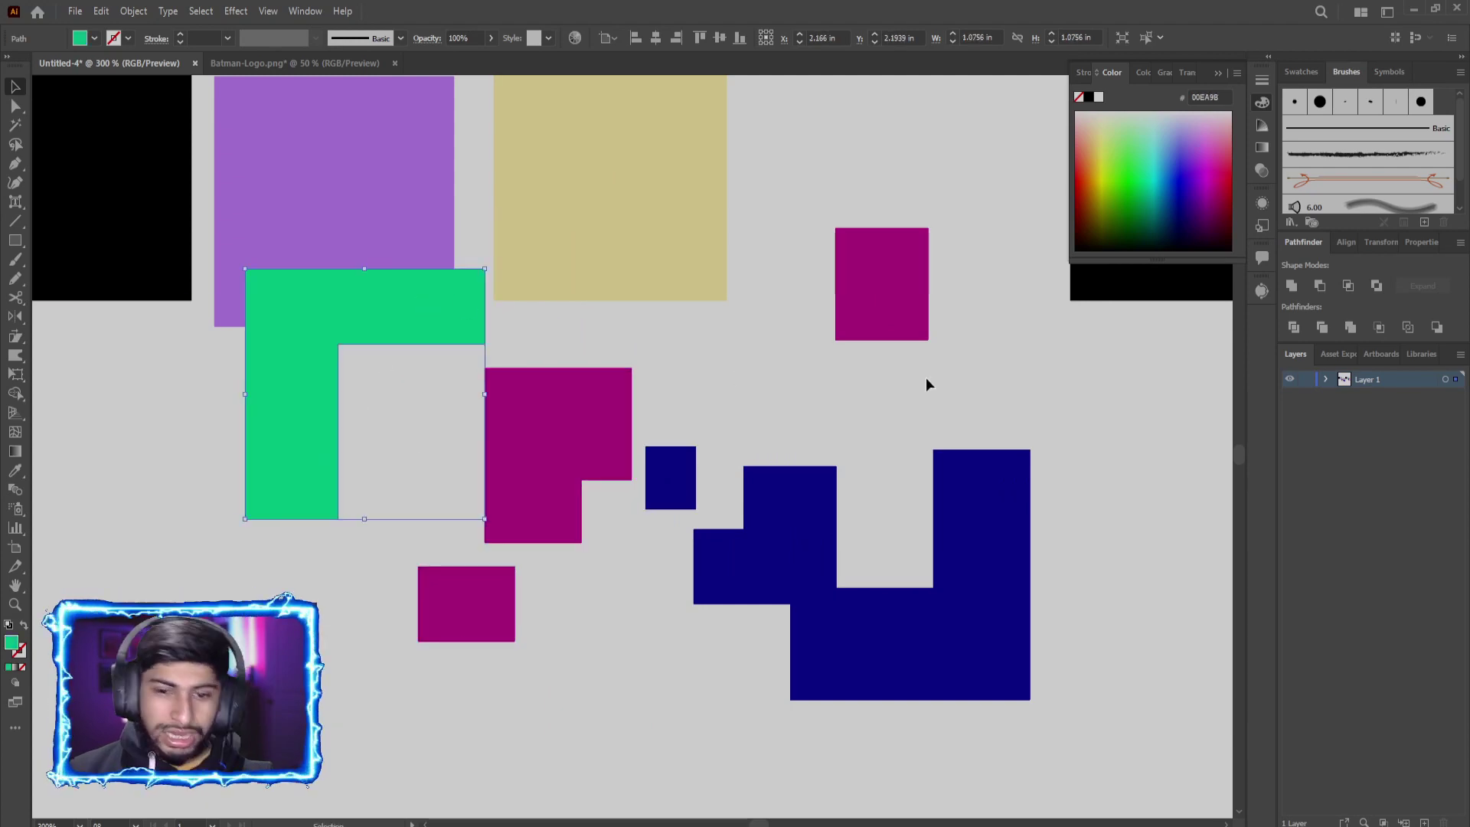
scroll("down", 3)
scroll("down", 3)
scroll("down", 3)
scroll("up", 3)
key("ctrl+z")
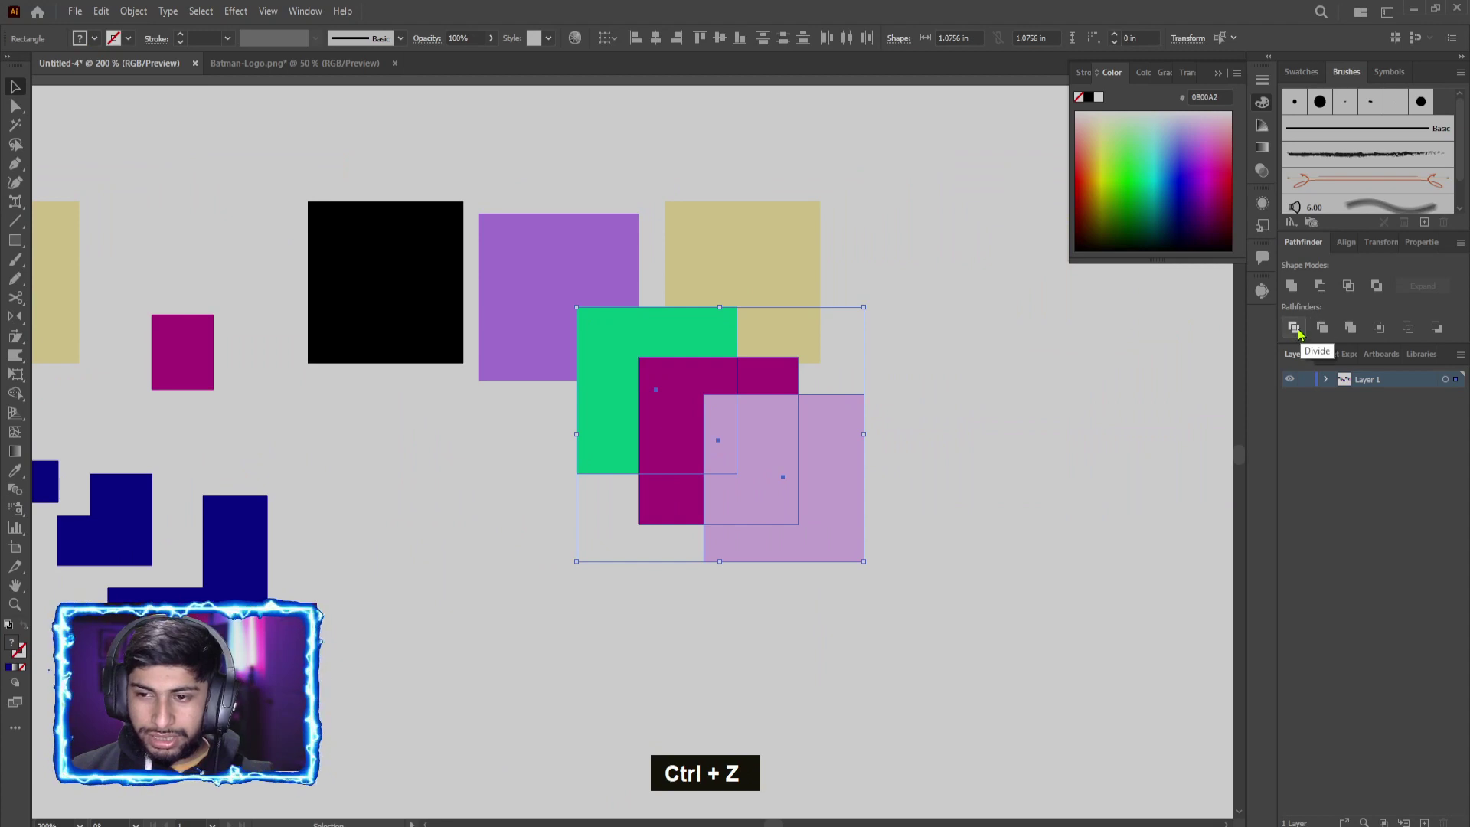
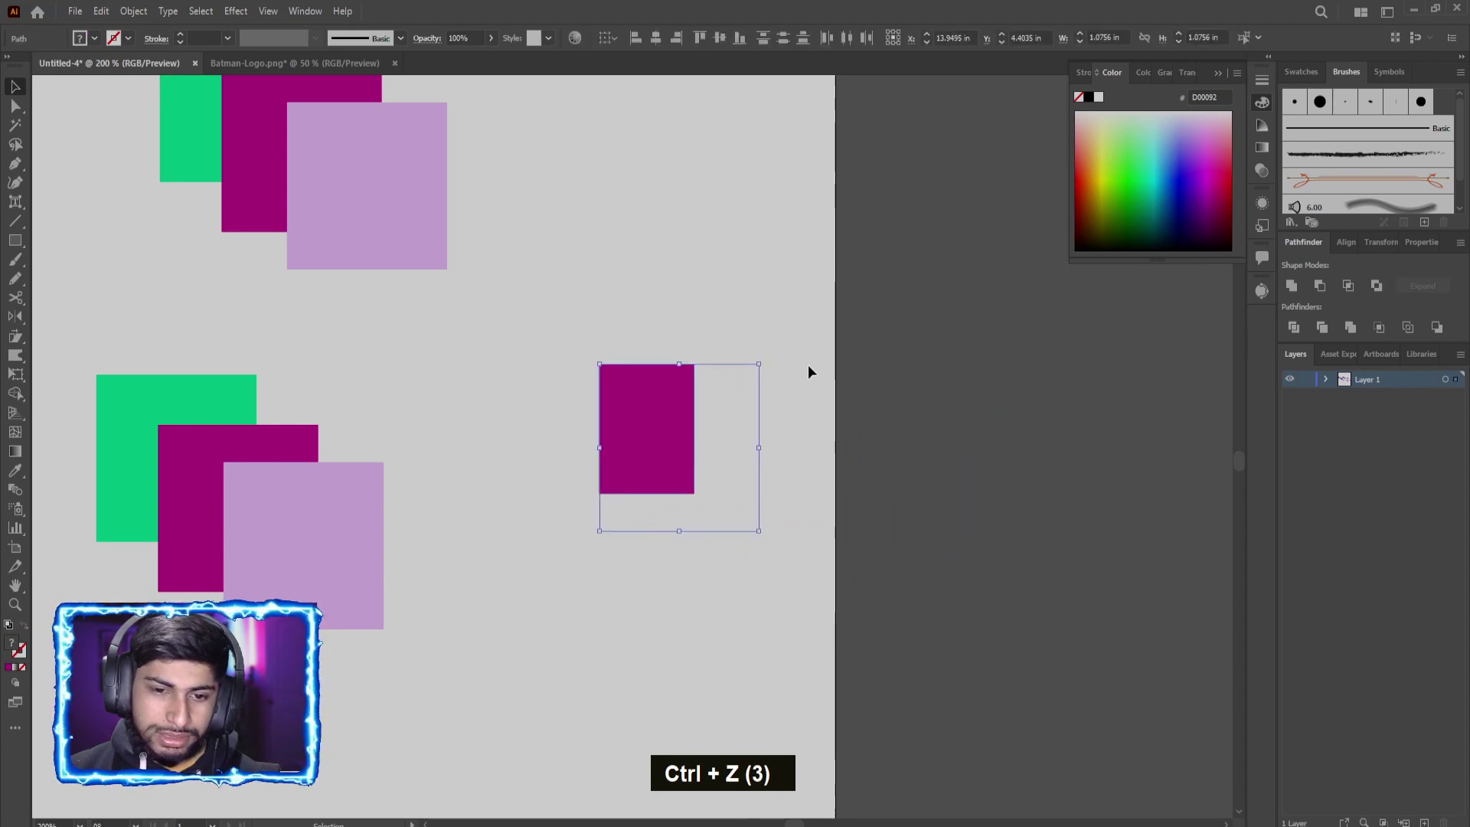
Step: Step back through the Shape Builder cut-out tests and deselect the grouped square
key("ctrl+z")
key("ctrl+z")
key("ctrl+shift+z")
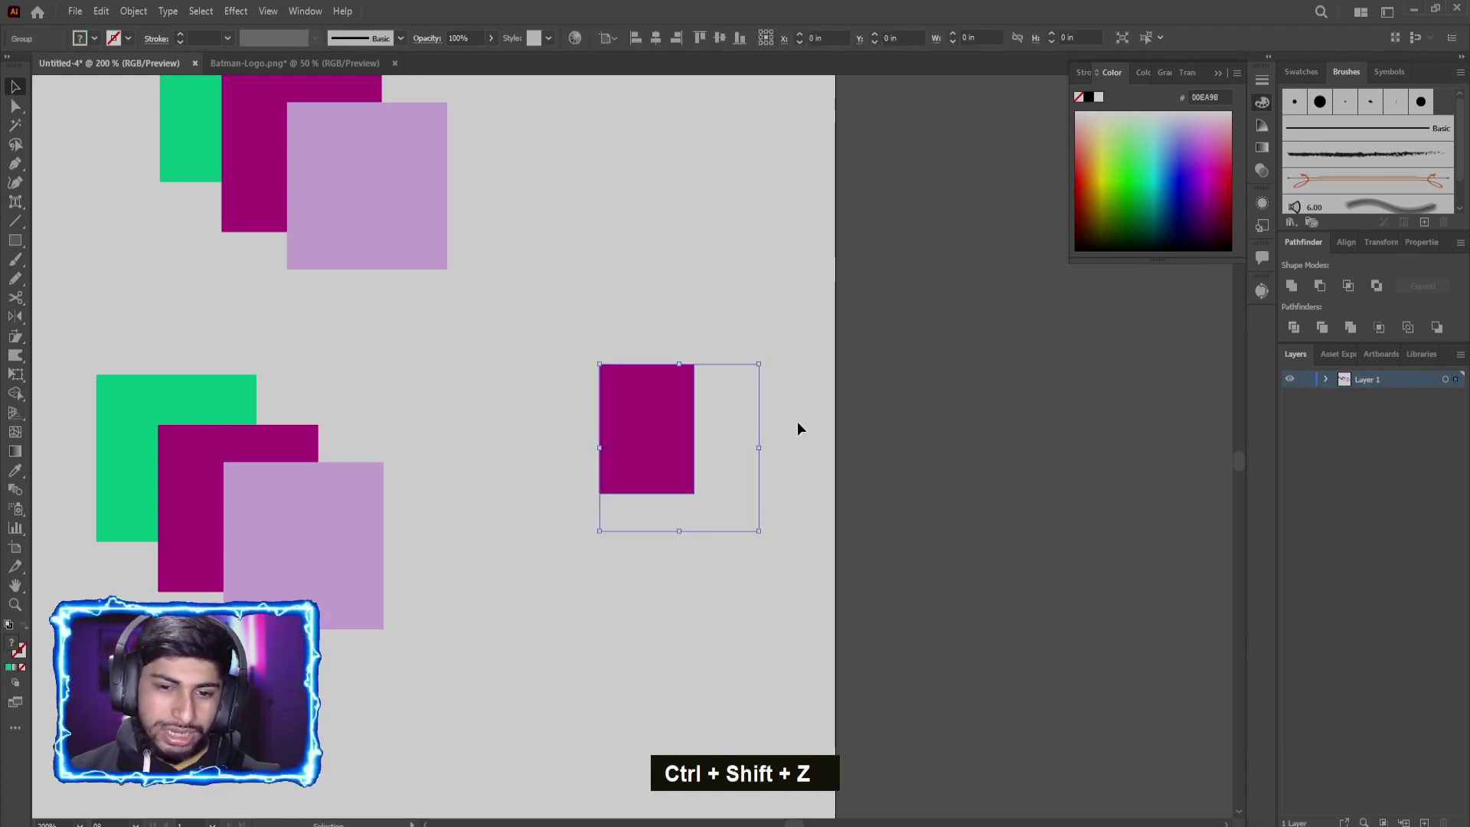
key("ctrl+z")
key("ctrl+z")
key("ctrl+z")
left_click(385, 316)
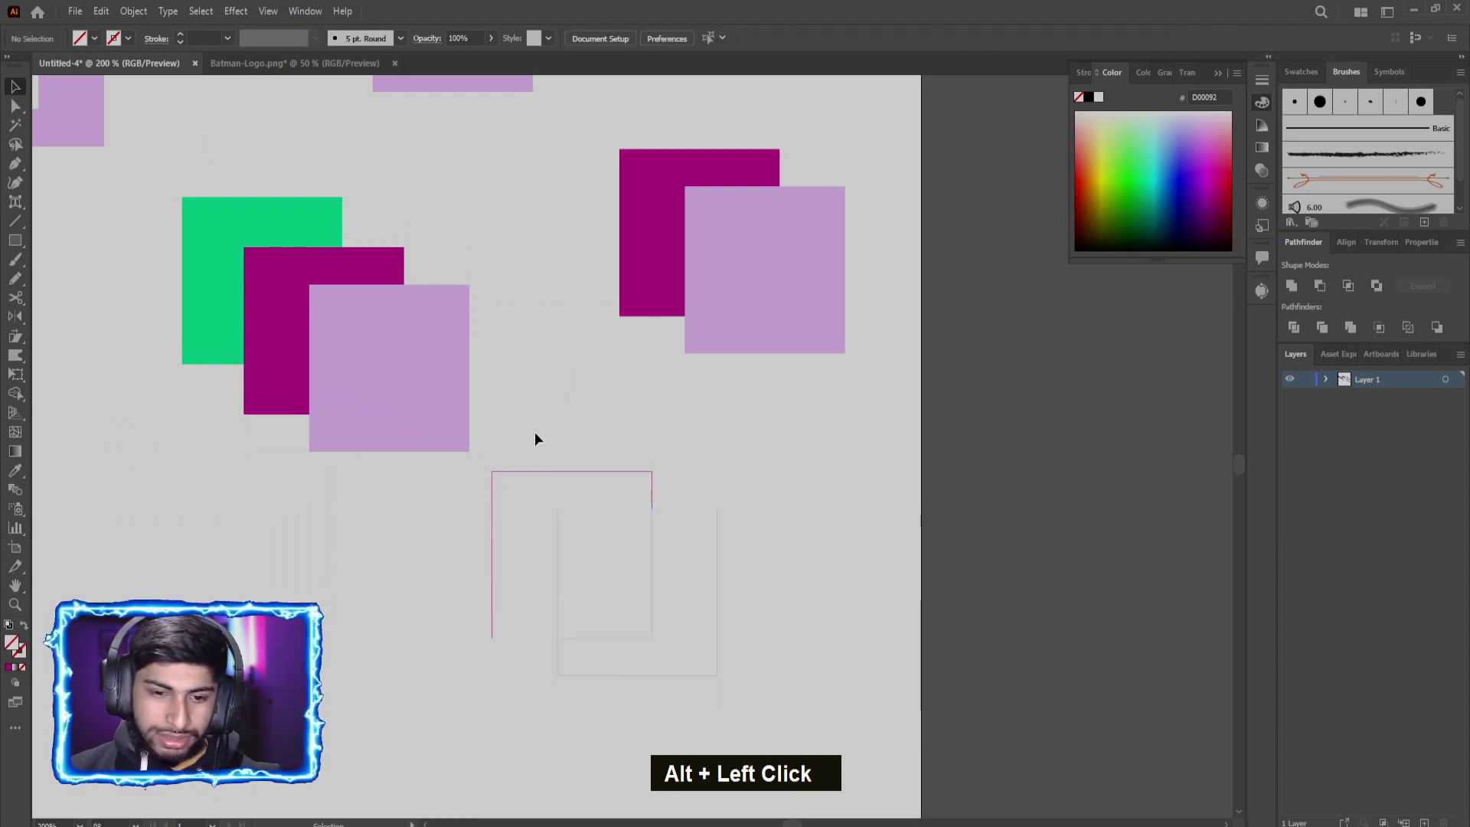
Step: Clear the remaining square experiments and zoom out to view the empty artboard
scroll("up", 3)
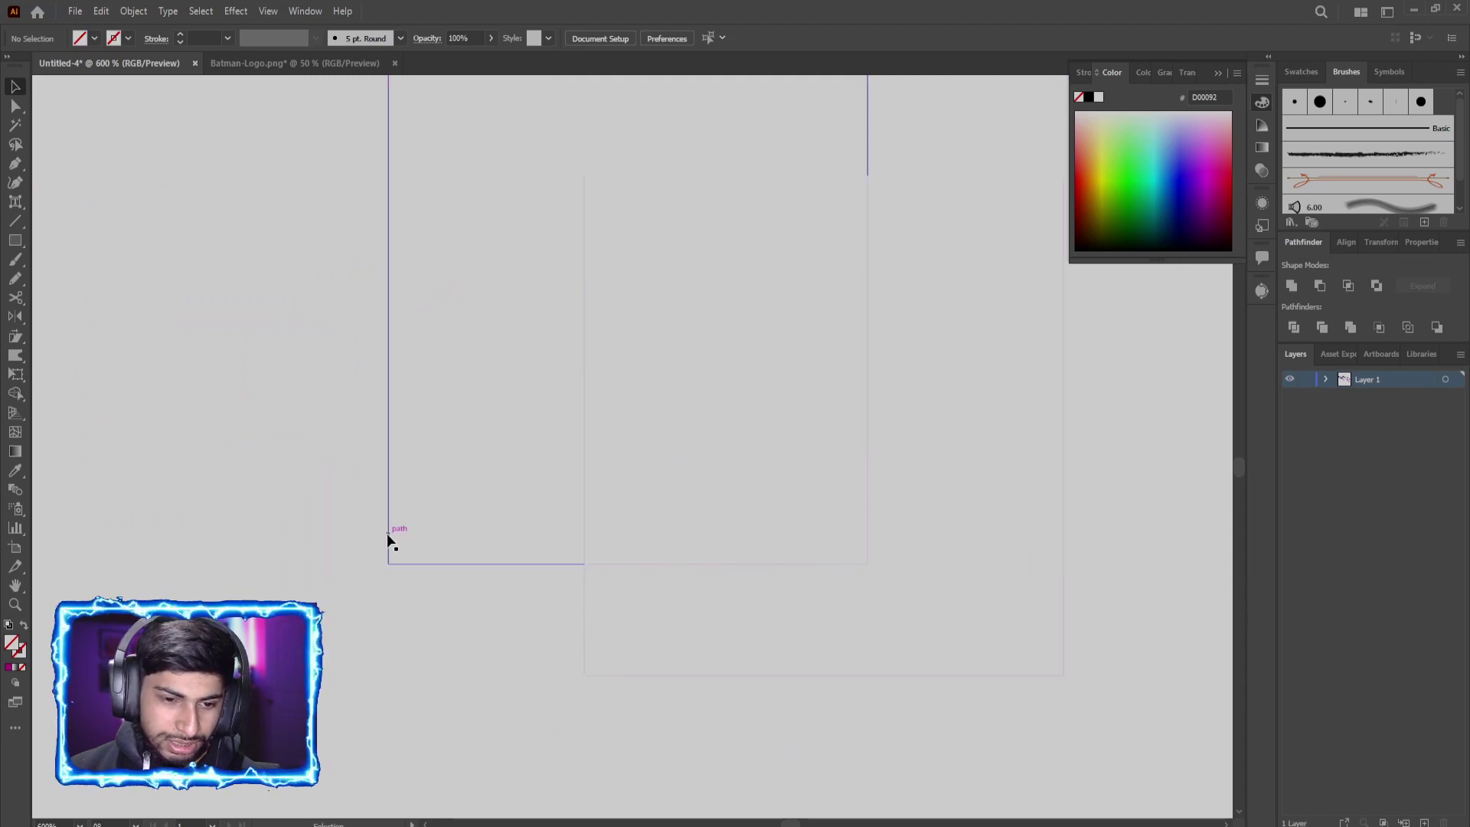
key("ctrl+z")
scroll("down", 3)
scroll("up", 3)
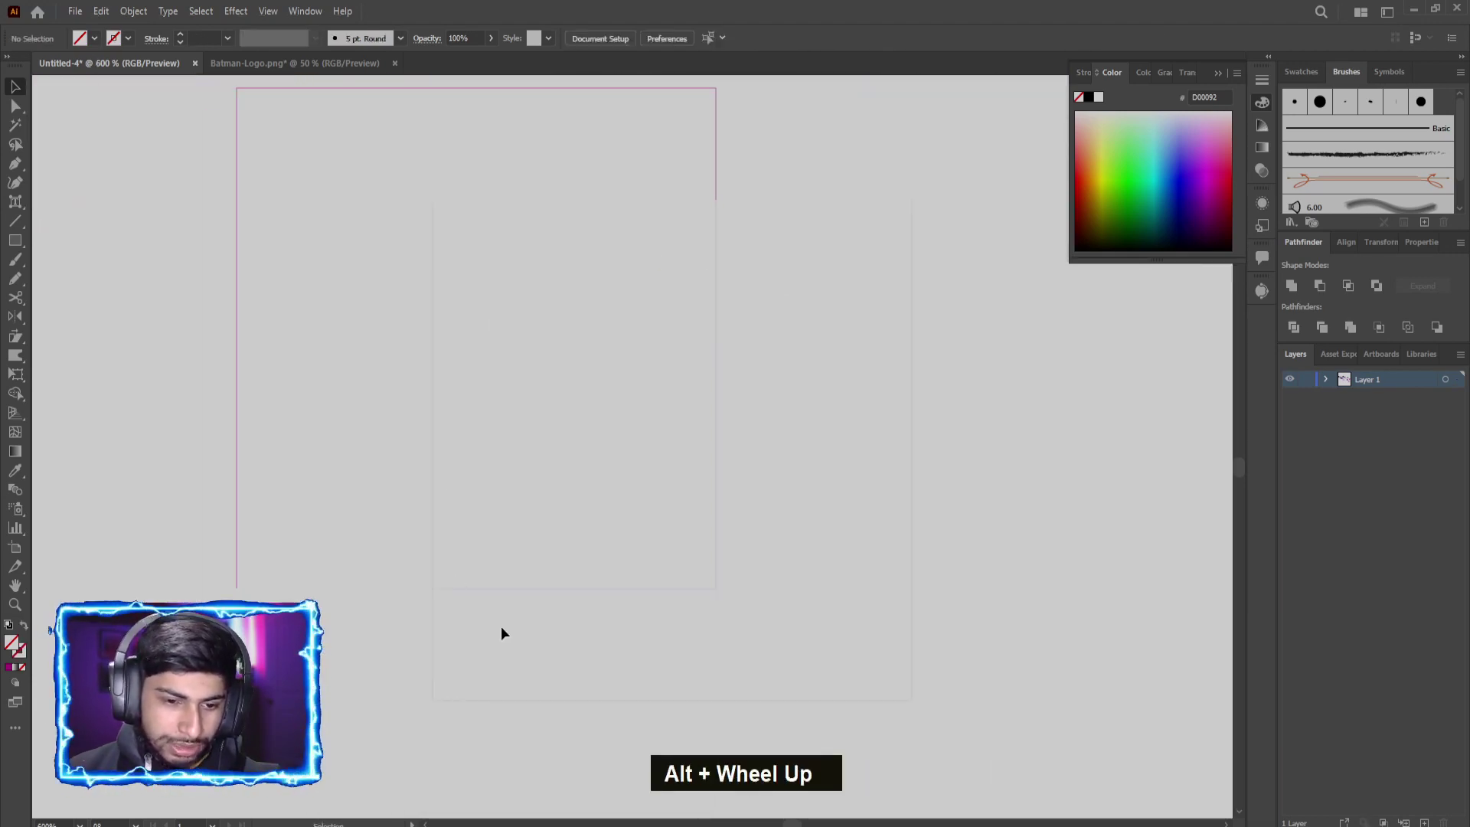
scroll("down", 3)
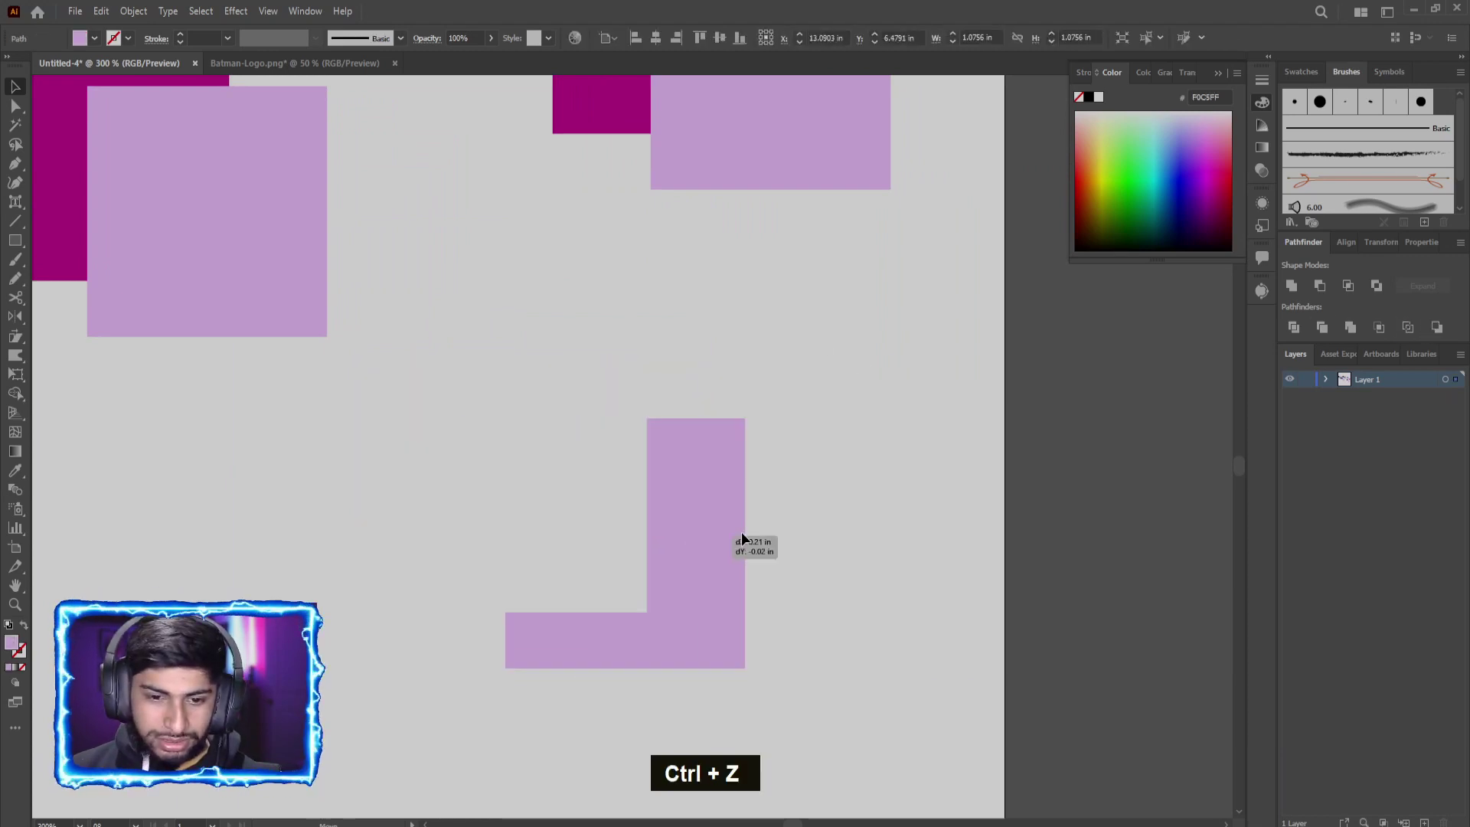
key("ctrl+z")
scroll("down", 3)
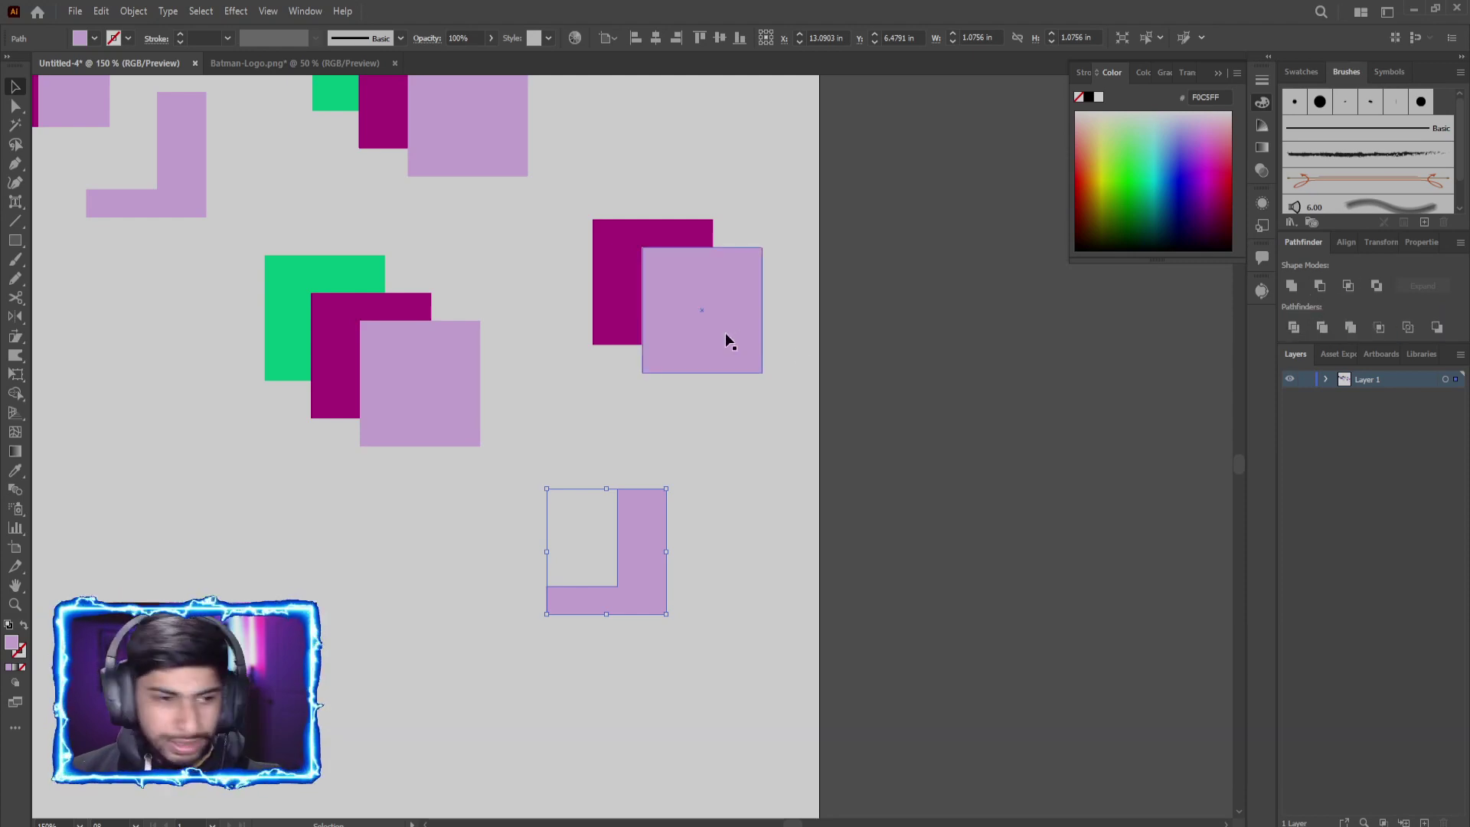
scroll("down", 3)
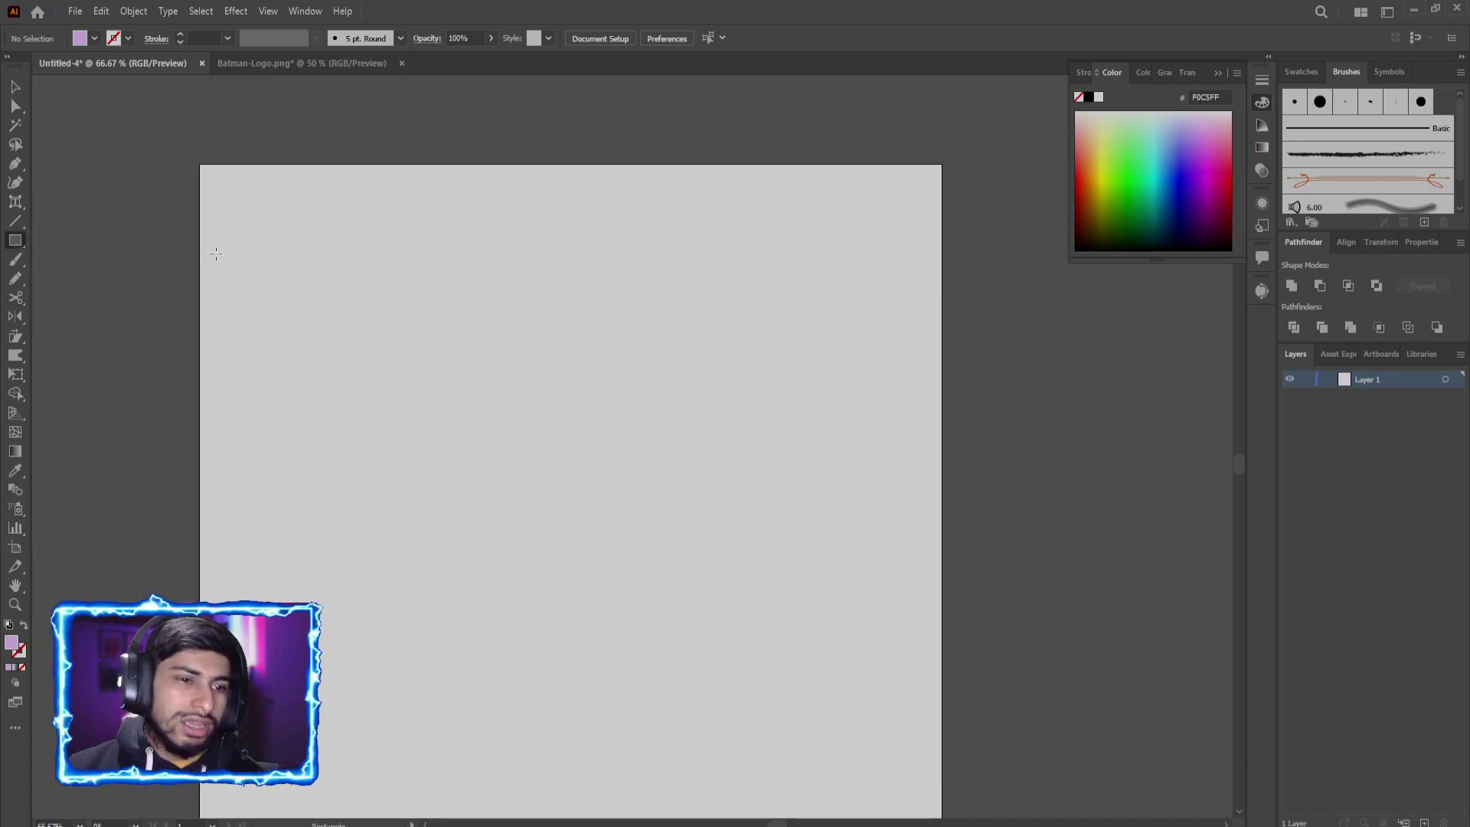
Step: Zoom in on the artboard holding the lilac circle, diamond, smaller circle and hexagon
scroll("up", 3)
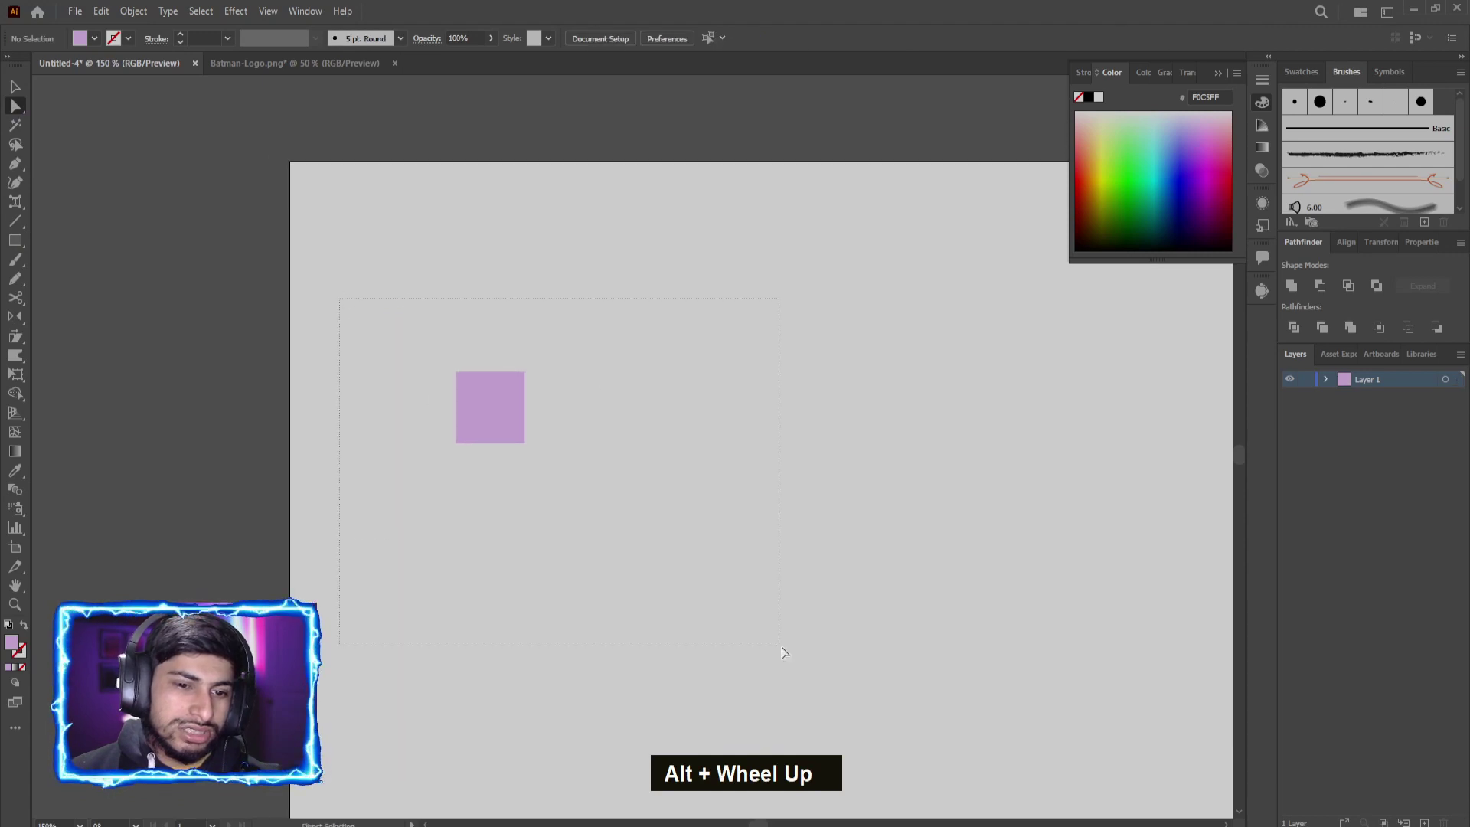
scroll("up", 3)
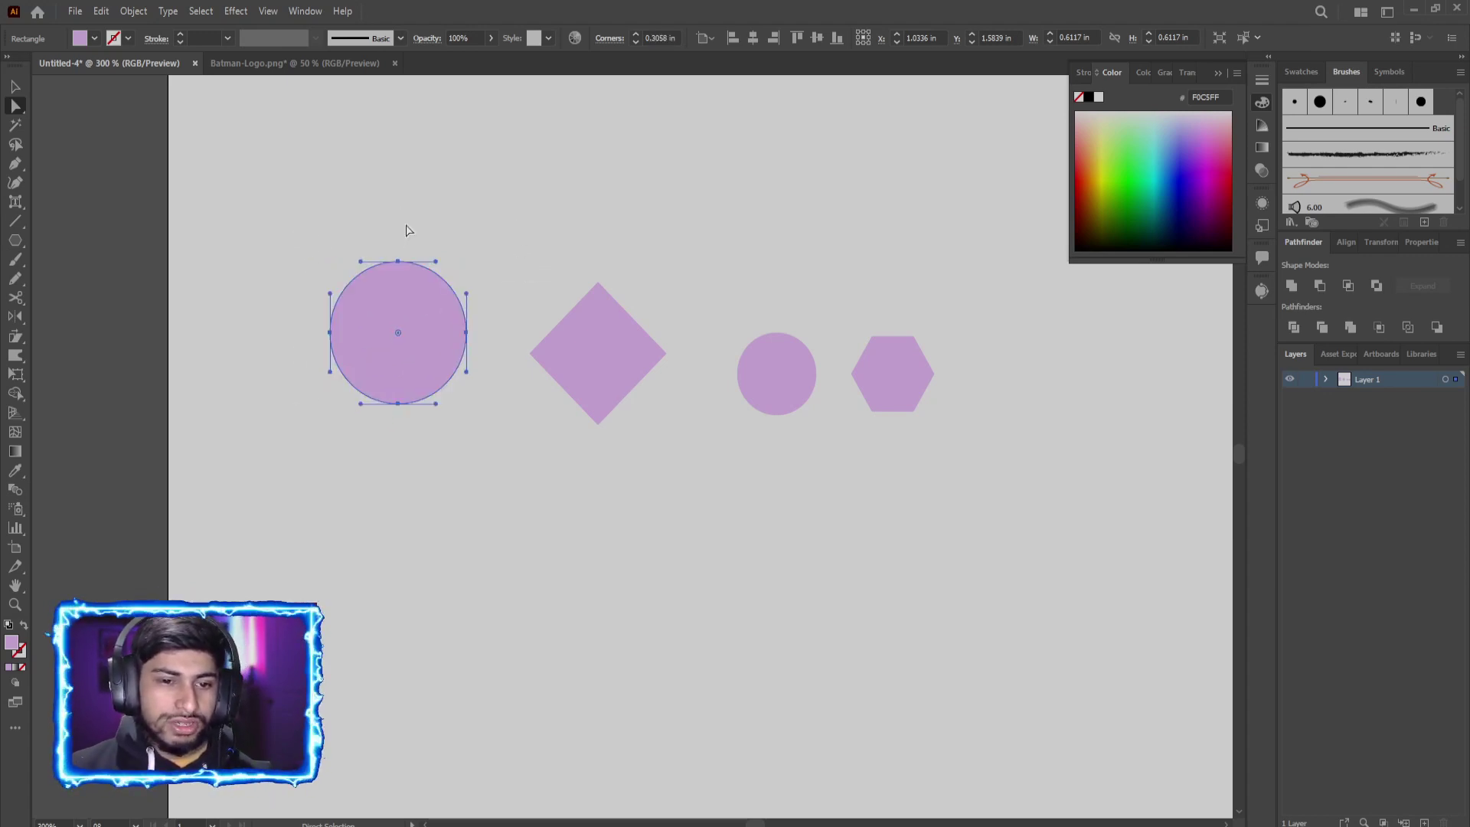
Step: Undo the corner edits and zoom around the lilac shape while dragging its live corner widgets
key("ctrl+z")
scroll("up", 3)
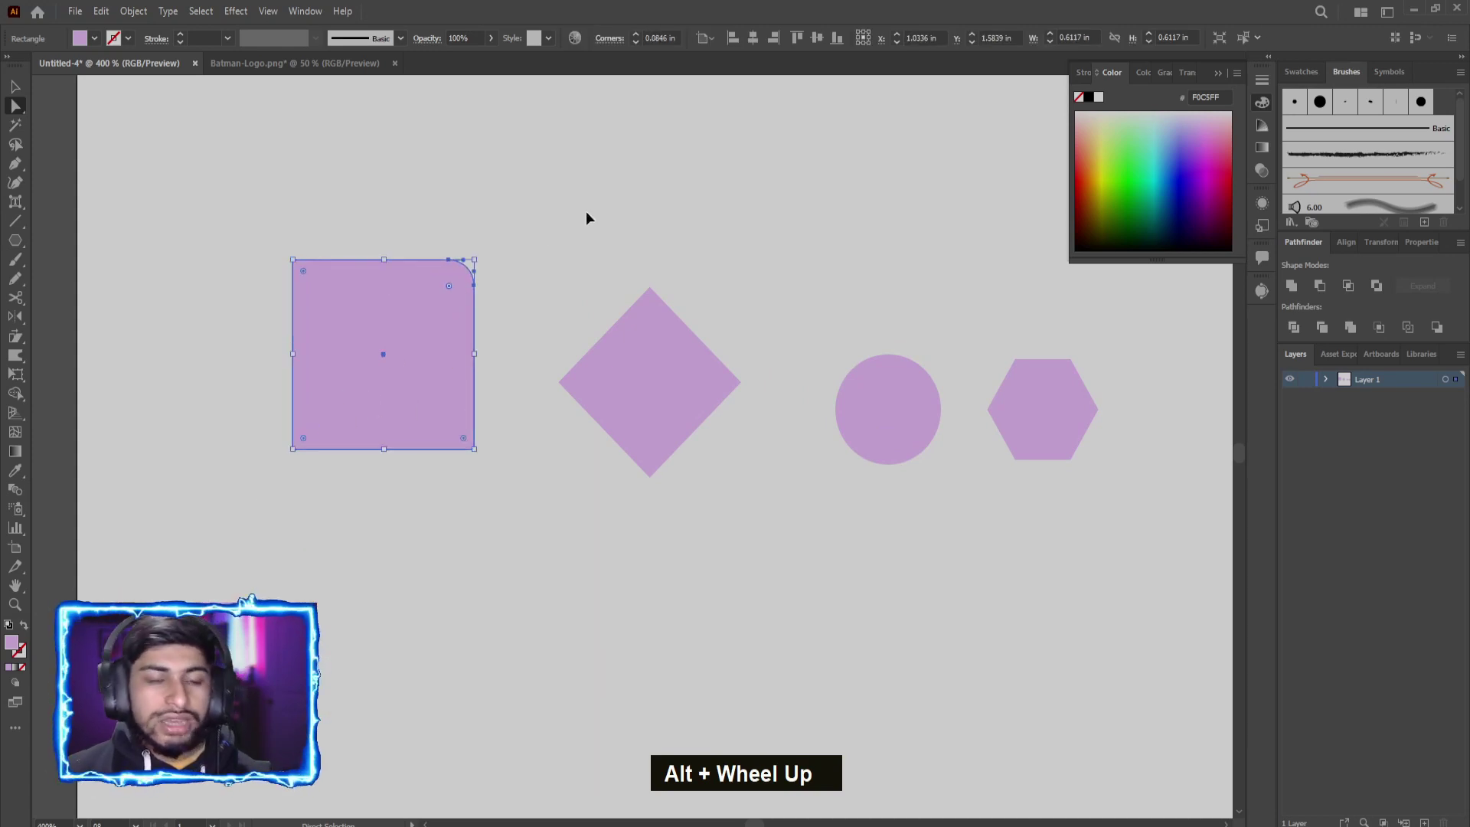
key("ctrl+z")
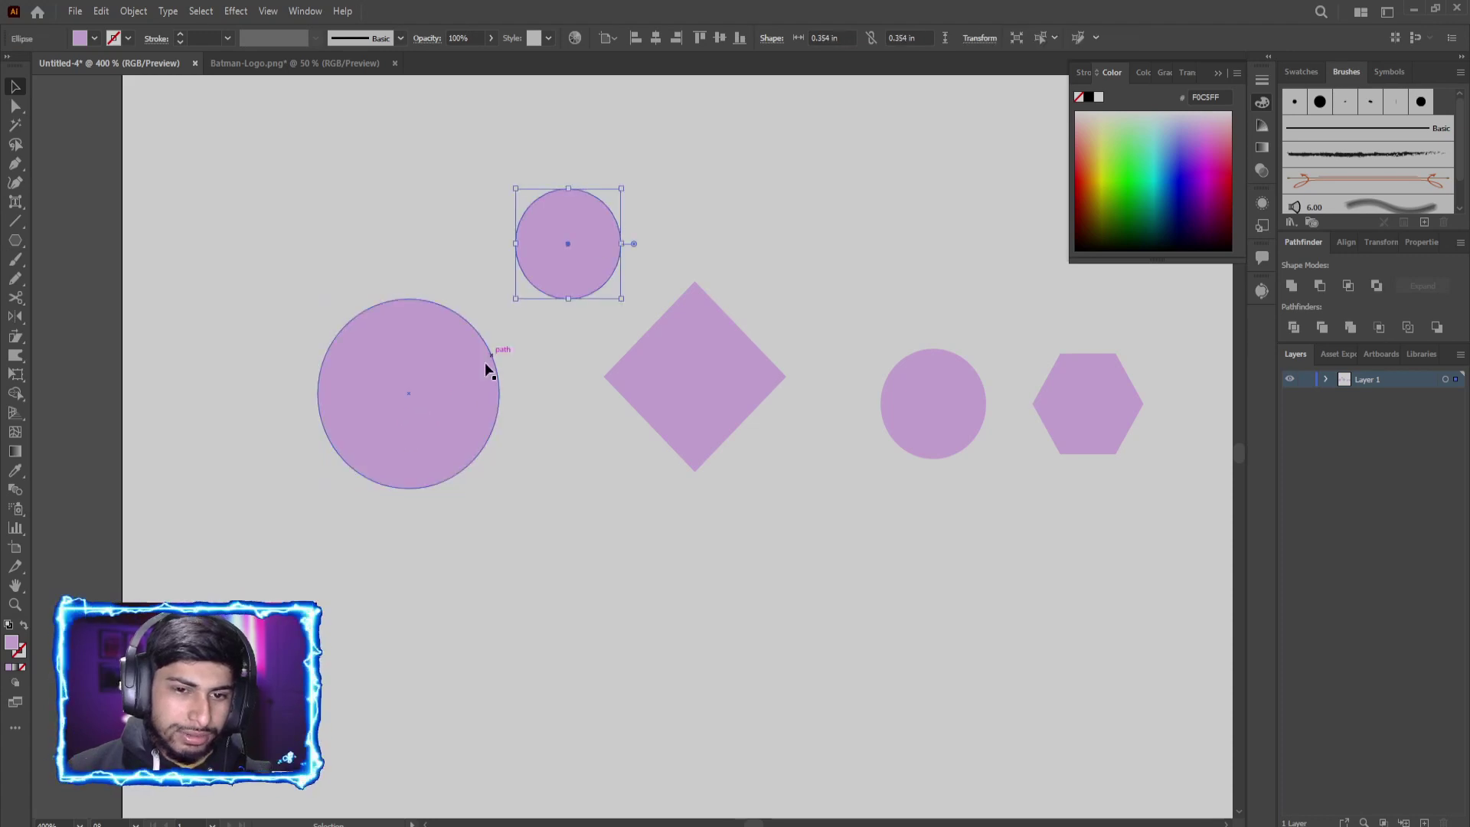
scroll("up", 3)
scroll("down", 3)
scroll("up", 3)
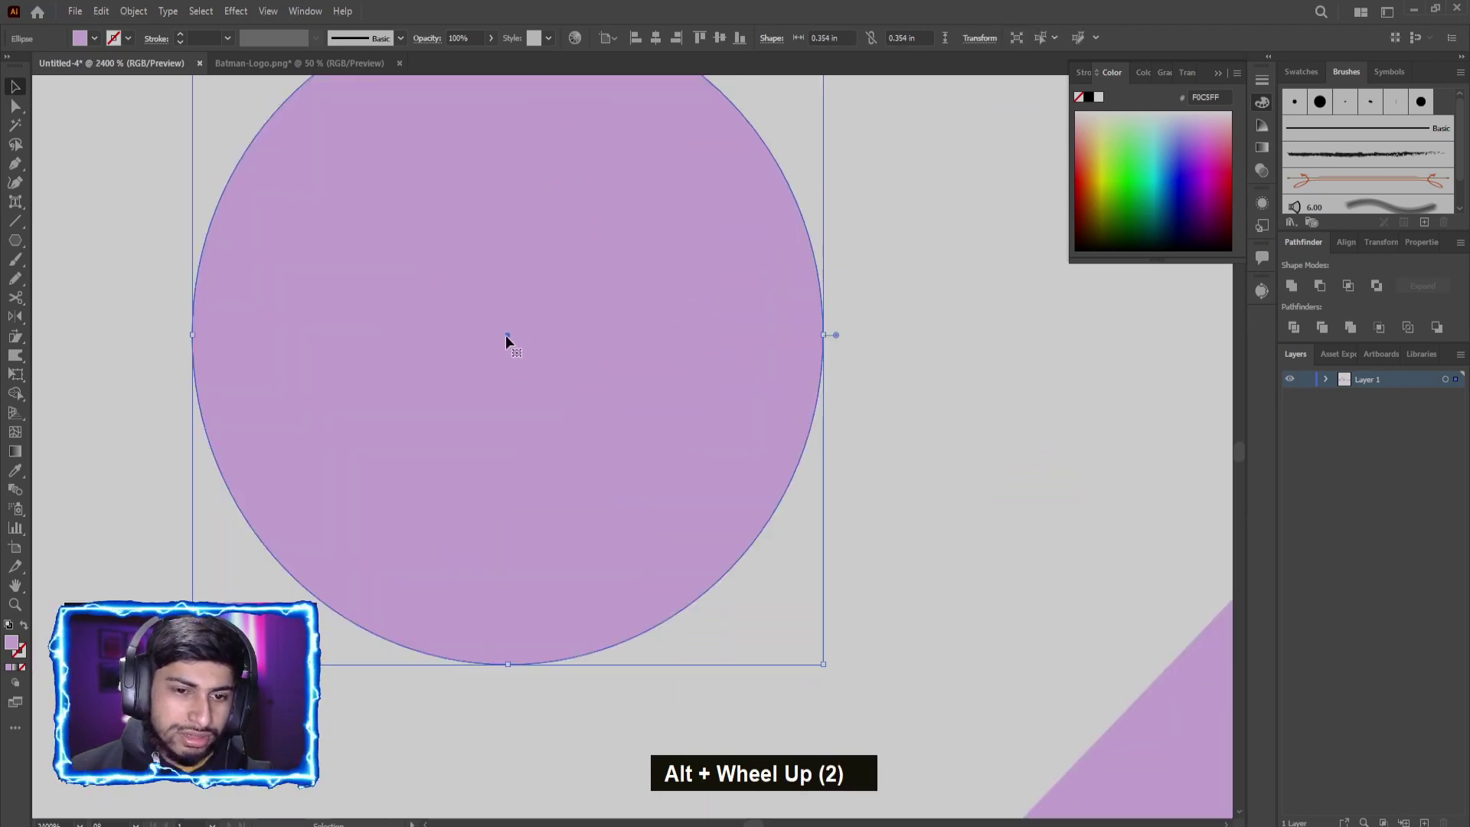
scroll("down", 3)
scroll("up", 3)
scroll("down", 3)
scroll("down", 3)
scroll("up", 3)
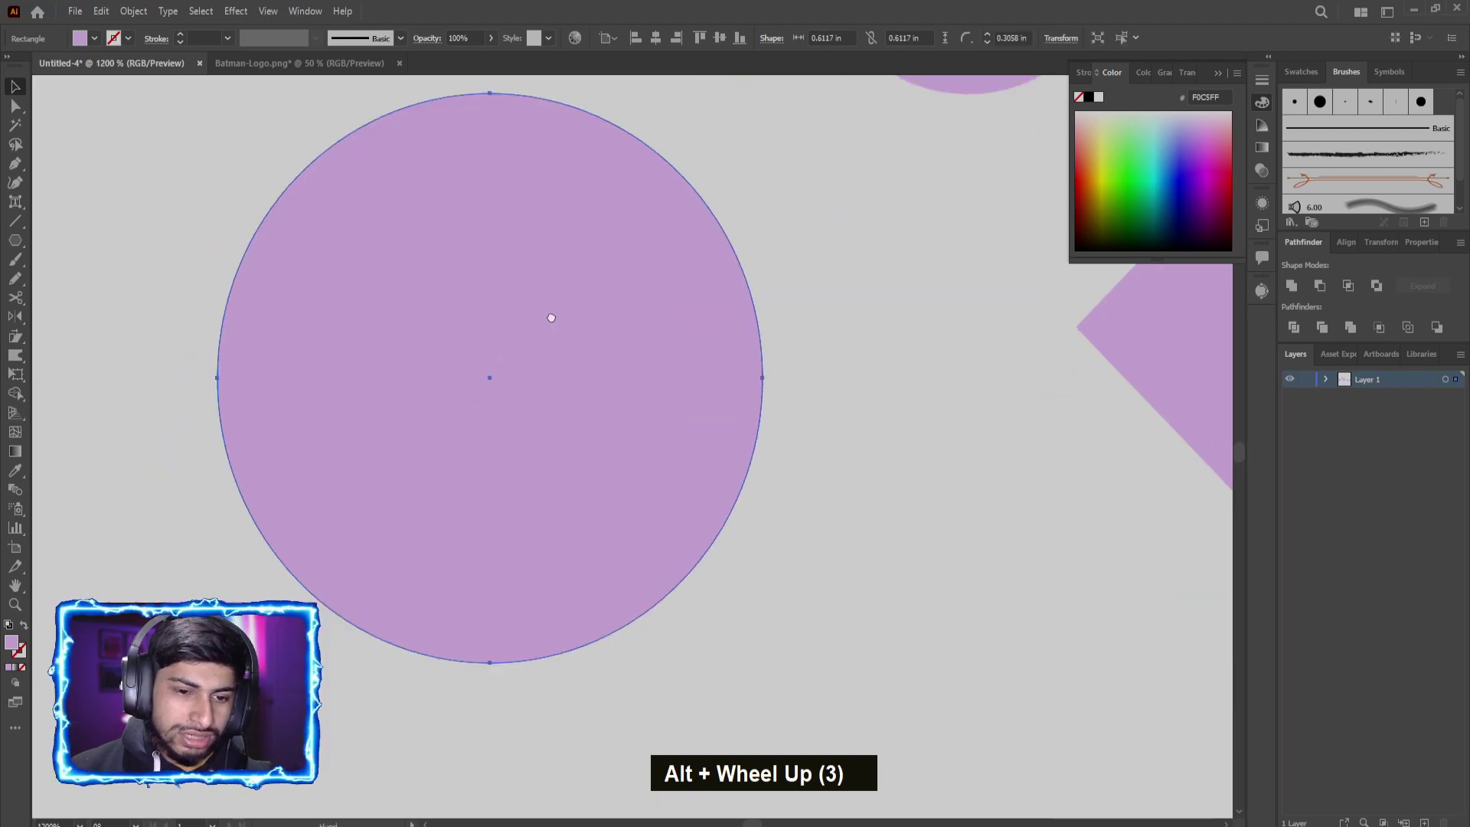
Step: Set the corner type to inverted round, turning the shape into a four-pointed curved star
scroll("up", 3)
scroll("up", 3)
scroll("down", 3)
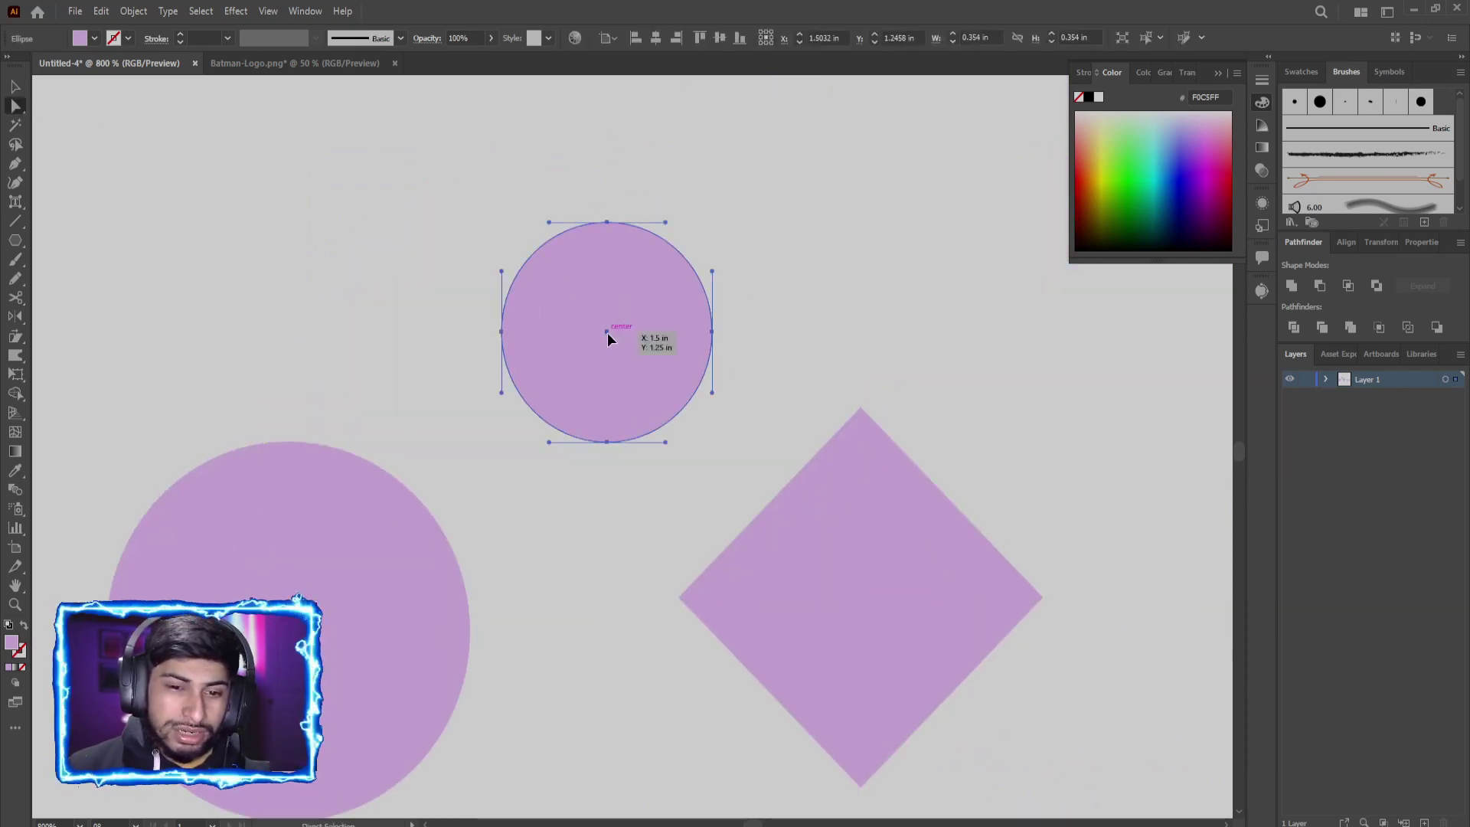
scroll("up", 3)
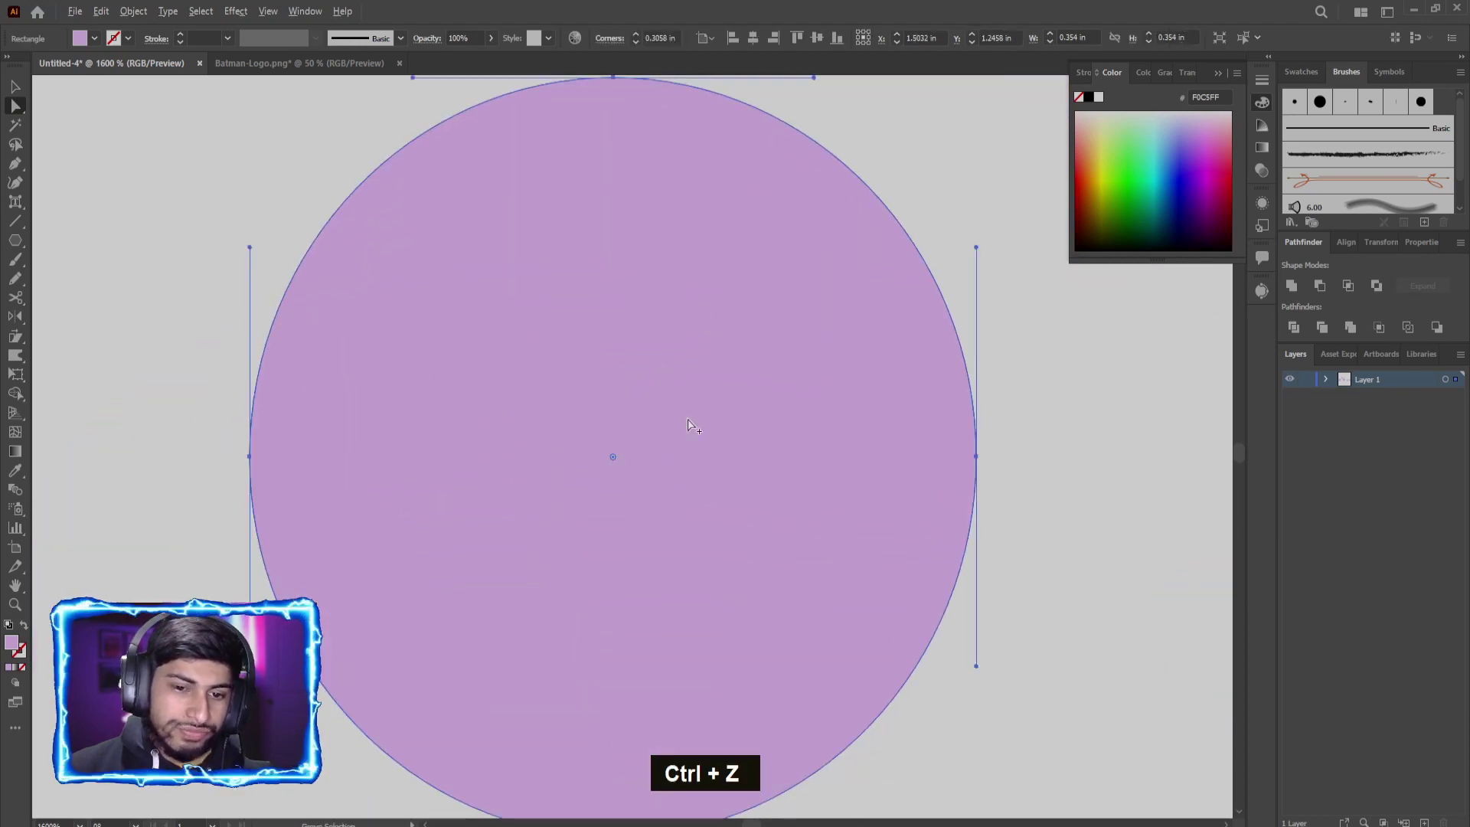
scroll("down", 3)
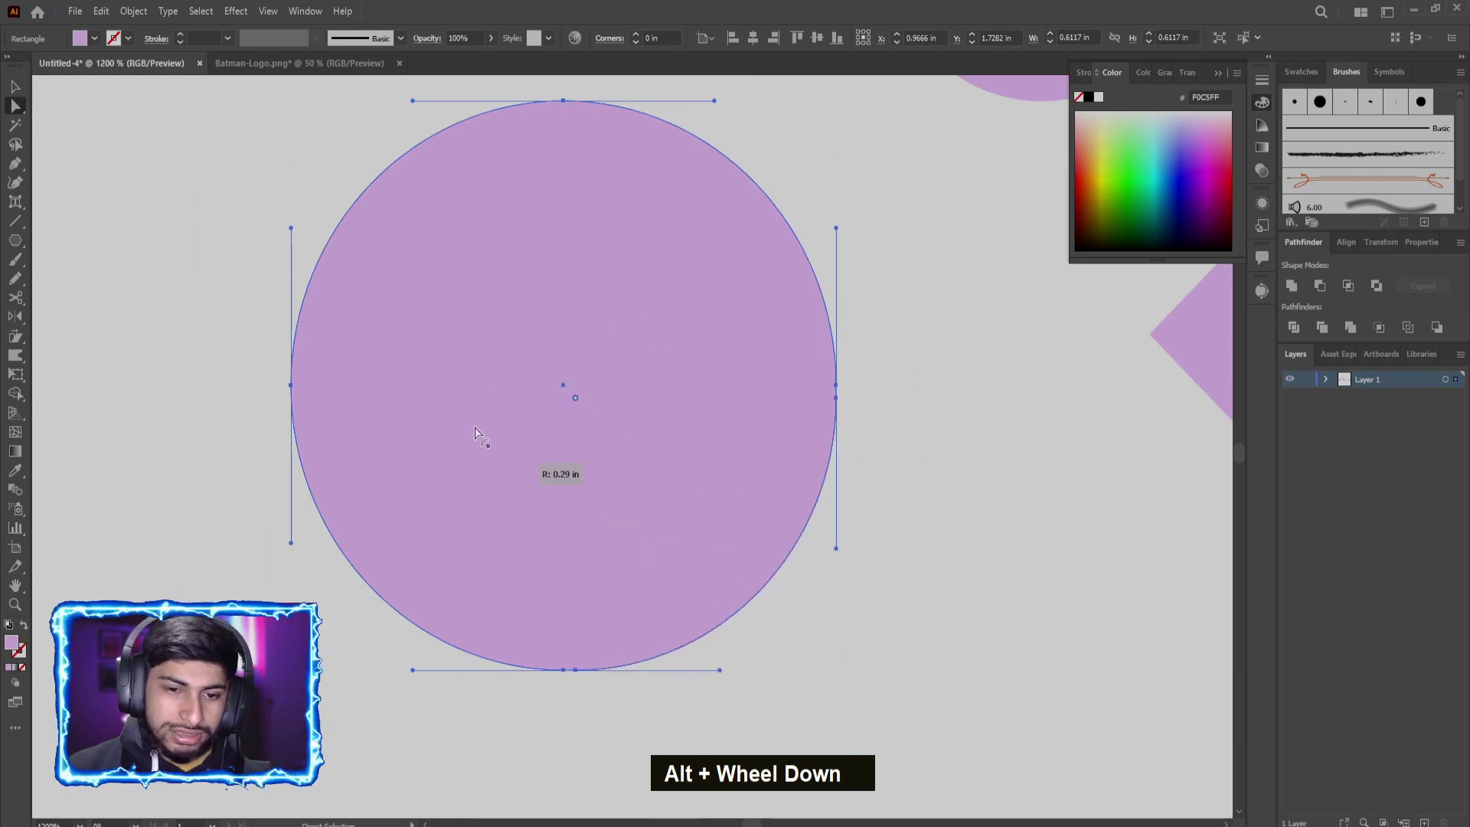
key("ctrl+z")
scroll("down", 3)
scroll("up", 3)
left_click(606, 380)
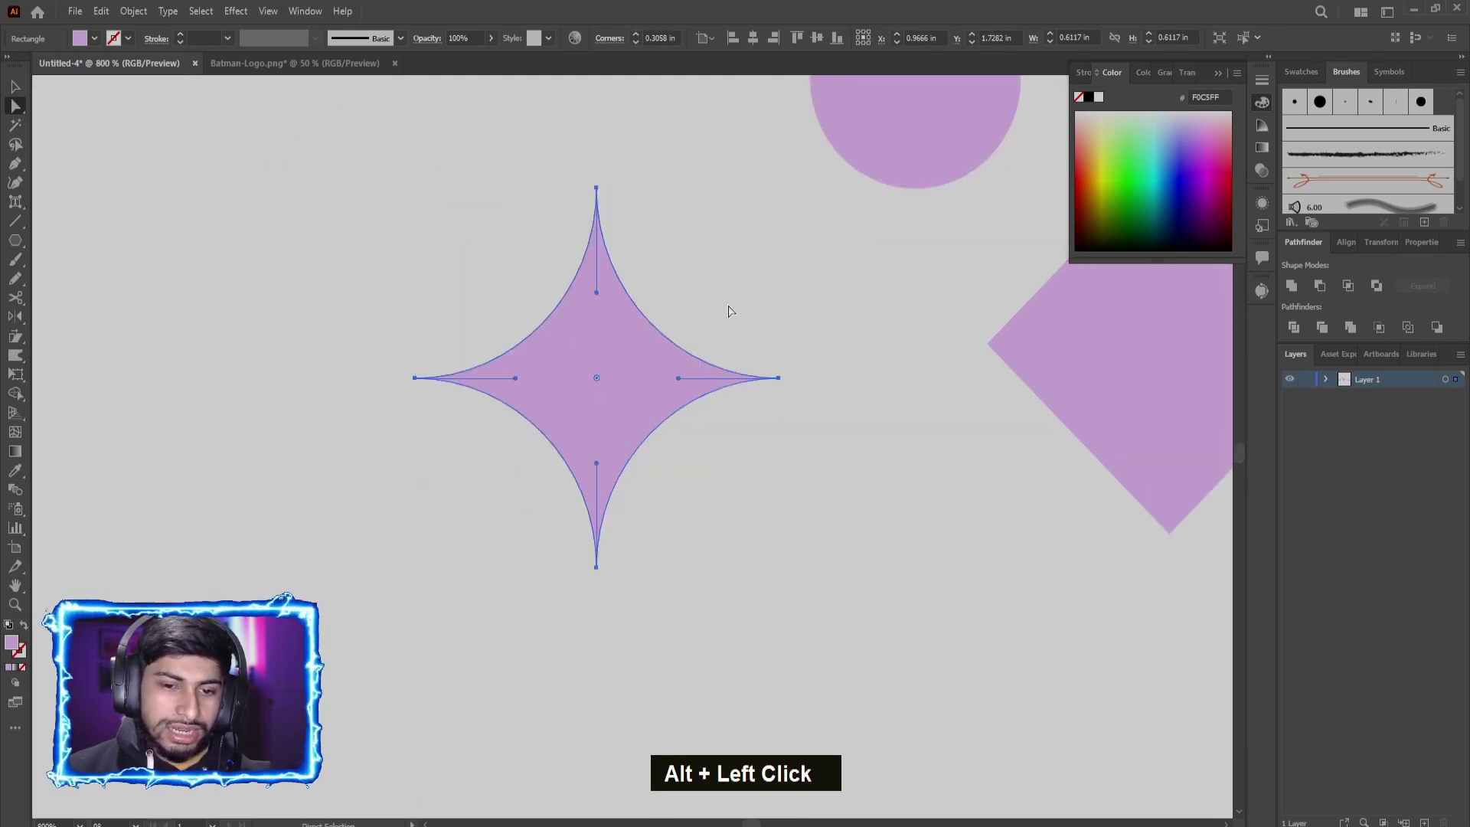
scroll("down", 3)
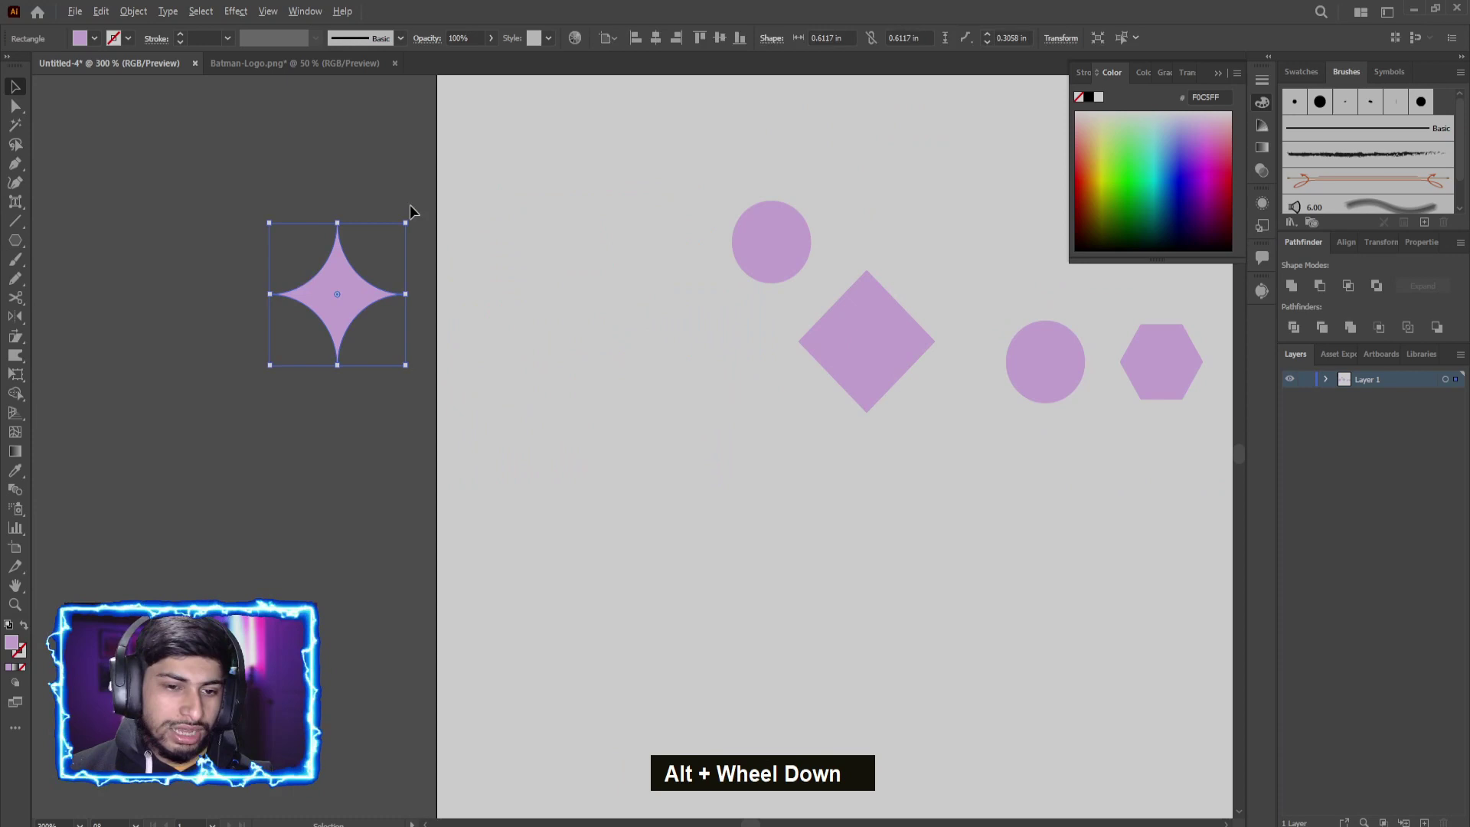
Step: Select the small lilac circle and reshape its anchors into a bowl with a wavy top
key("ctrl+z")
scroll("up", 3)
scroll("up", 3)
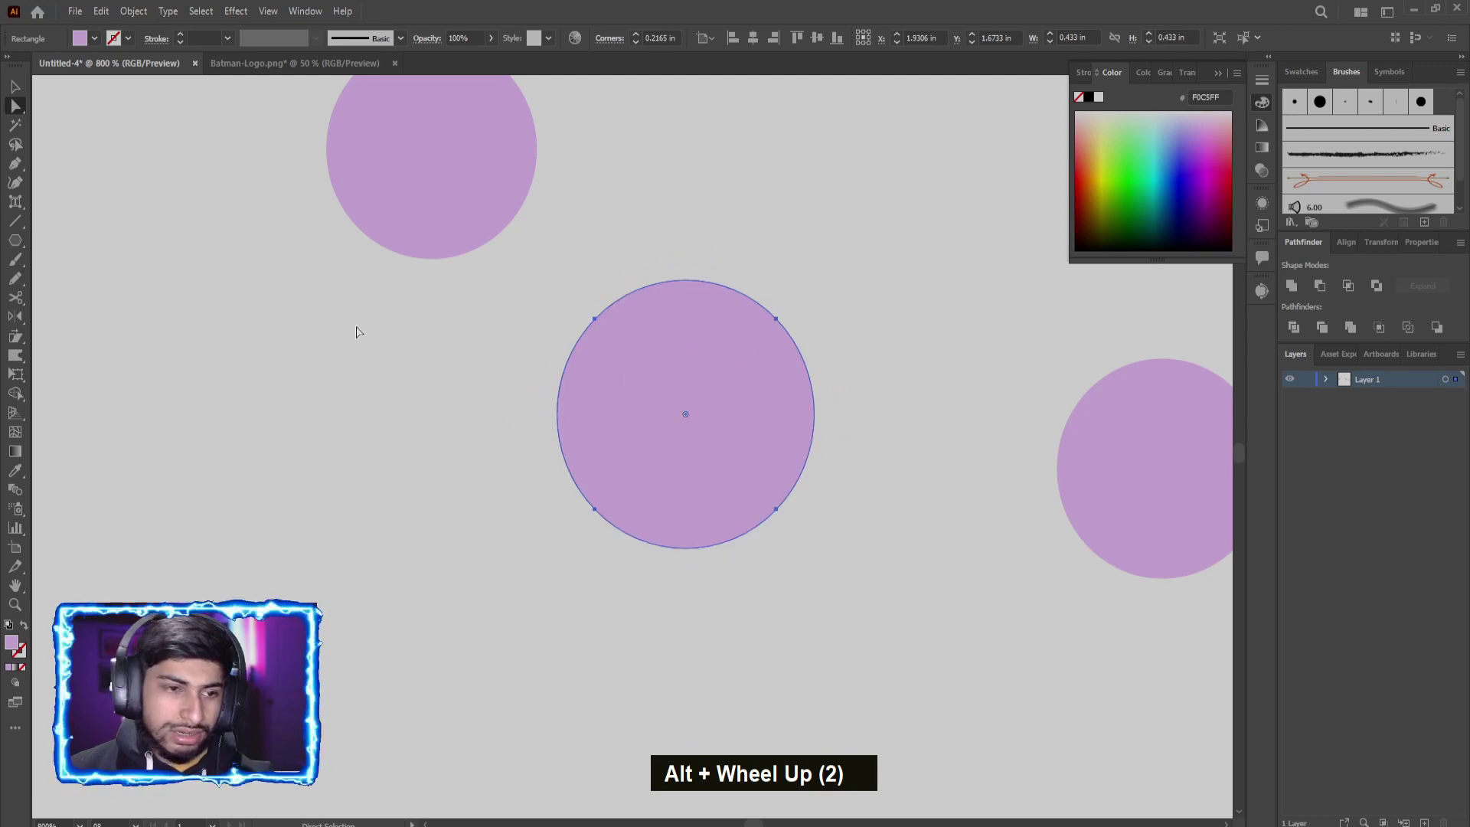
left_click(694, 419)
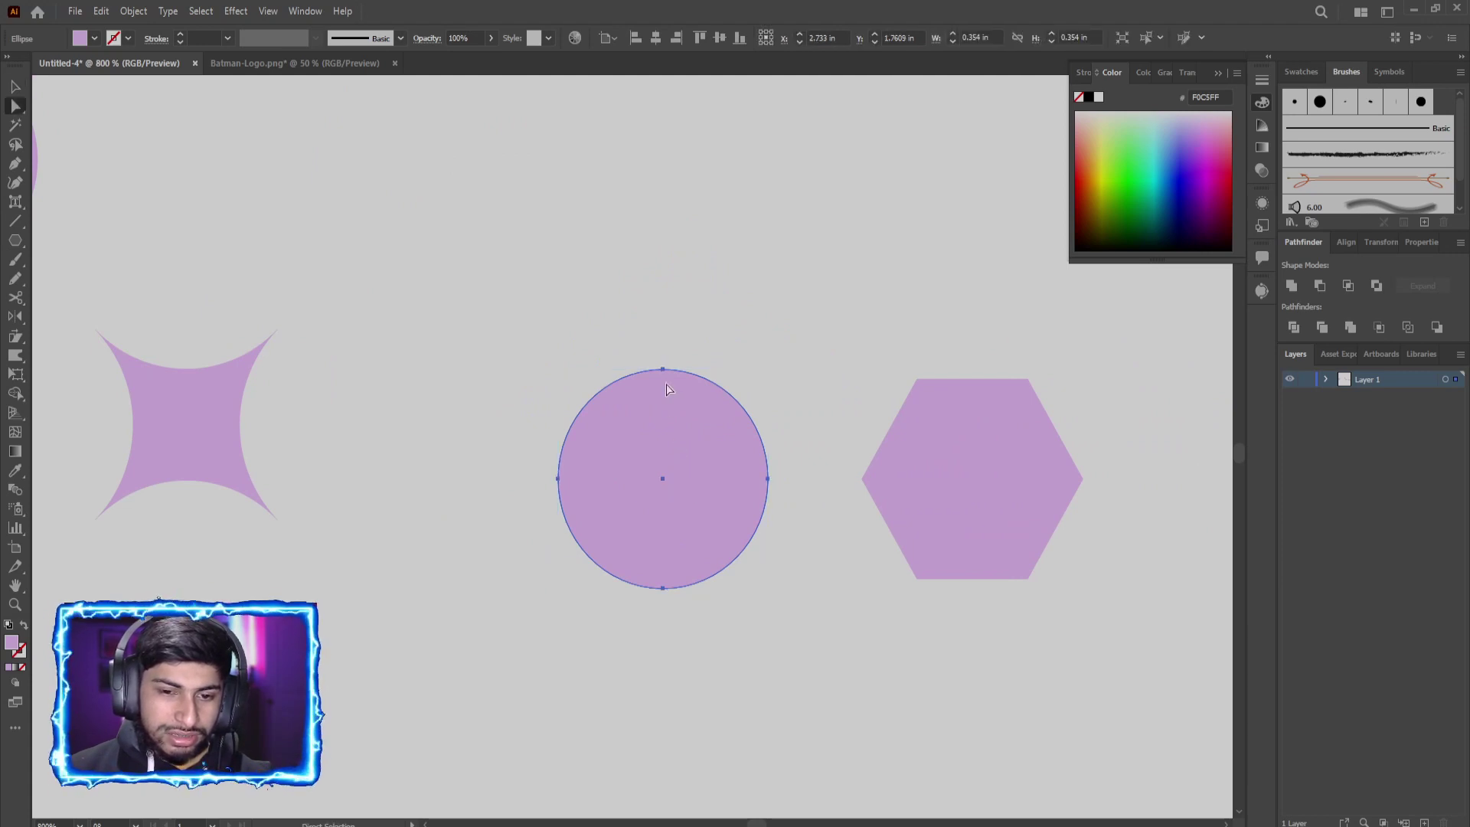
scroll("up", 3)
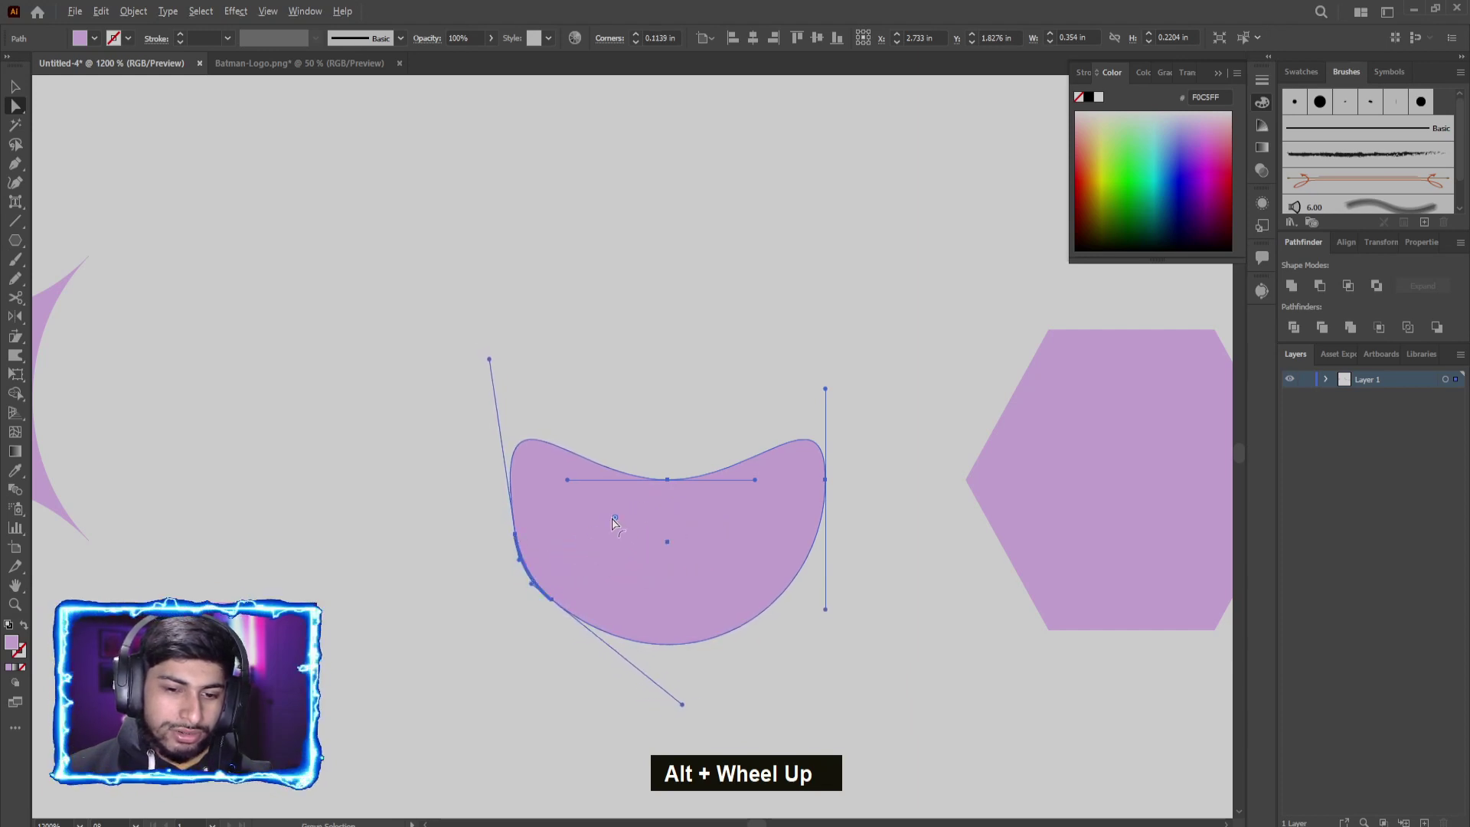
Step: Select the lilac hexagon with Direct Selection to show its corner widgets
left_click(623, 520)
scroll("up", 3)
left_click(544, 510)
scroll("down", 3)
scroll("down", 3)
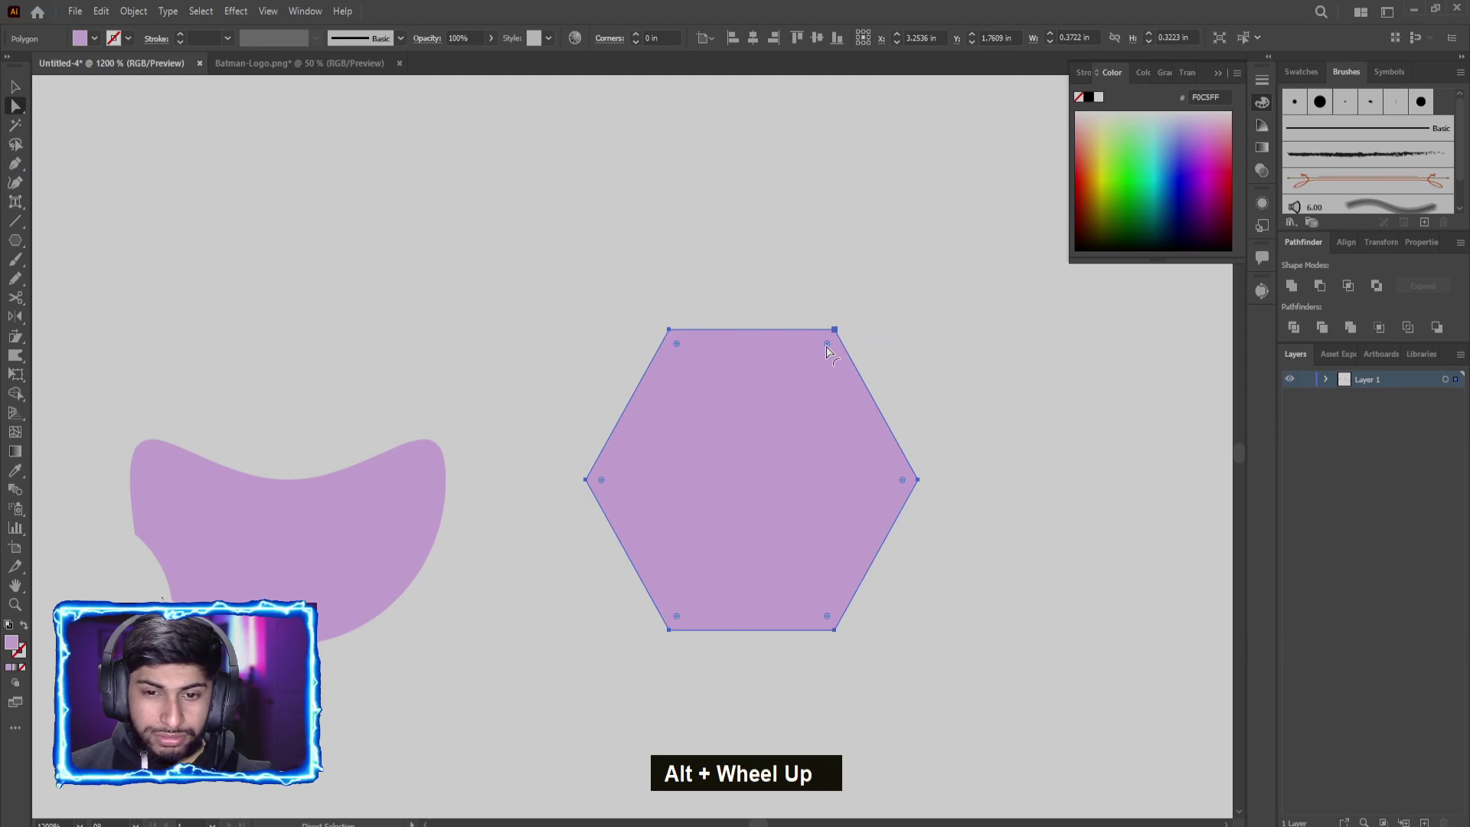
Step: Invert the hexagon's corners into a six-pointed star with concave sides and preview it
left_click(836, 347)
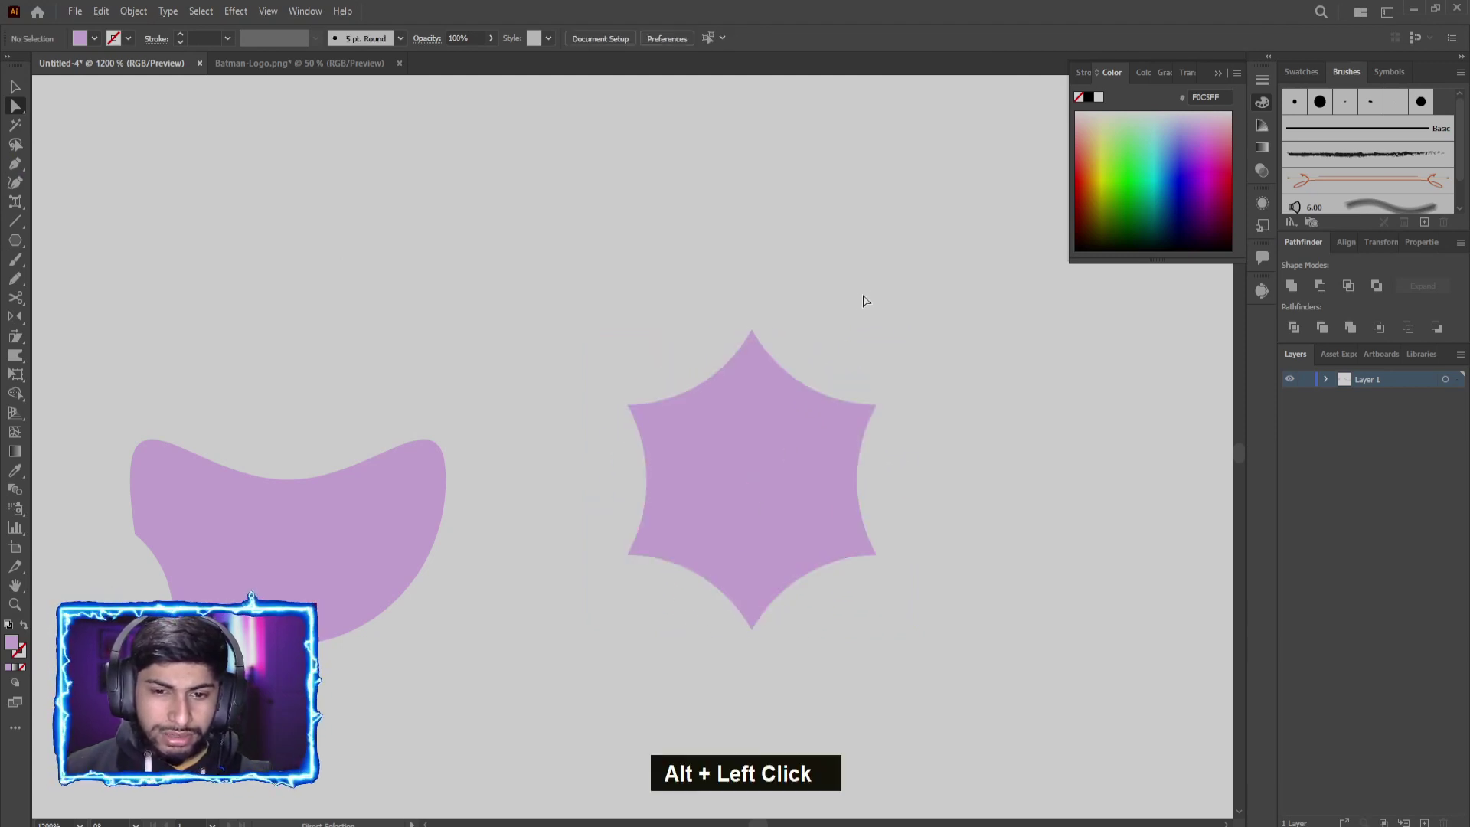
scroll("down", 3)
scroll("down", 3)
scroll("up", 3)
scroll("up", 3)
key("ctrl+z")
key("ctrl+z")
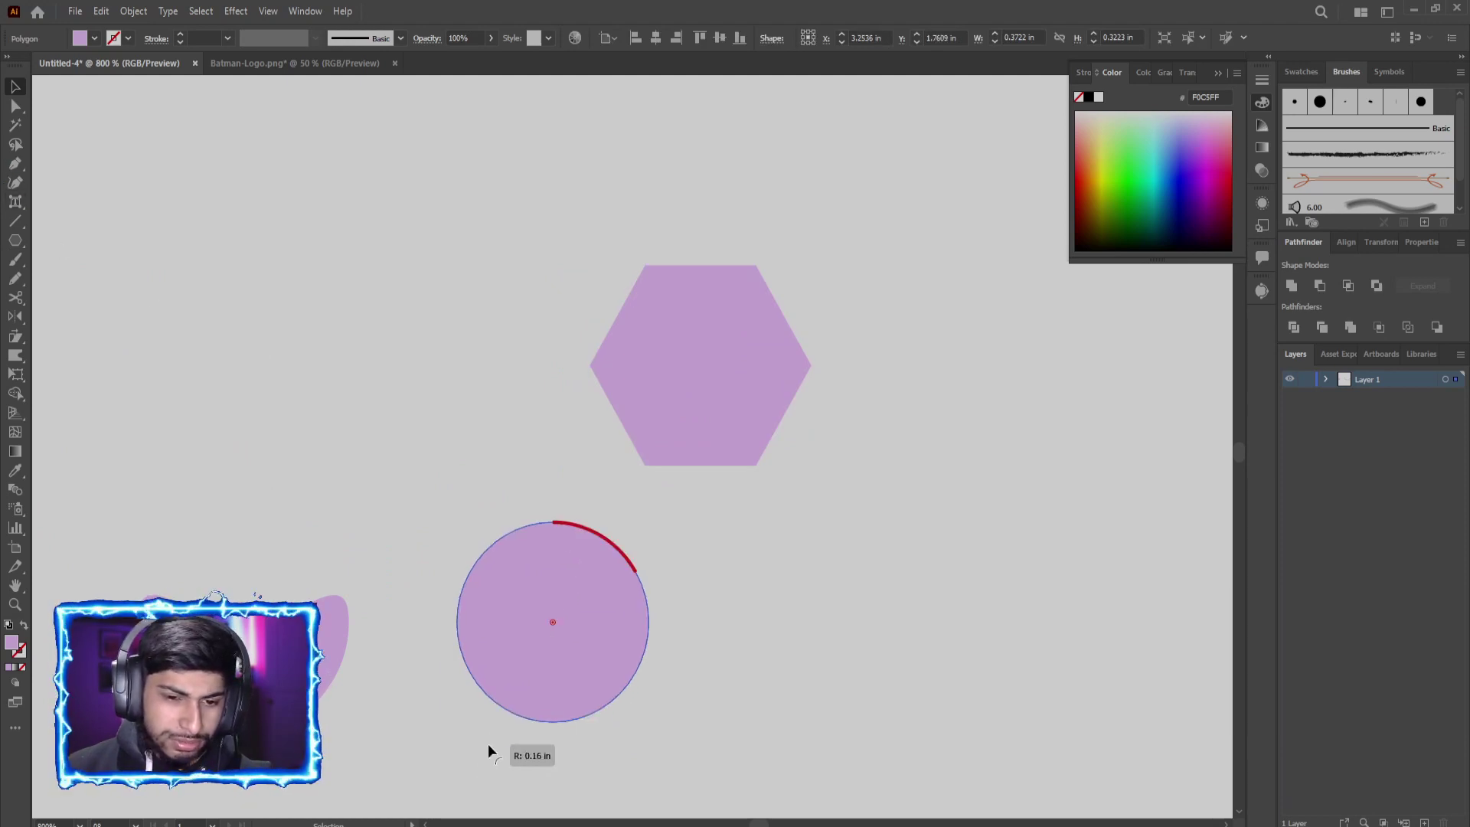
key("ctrl+z")
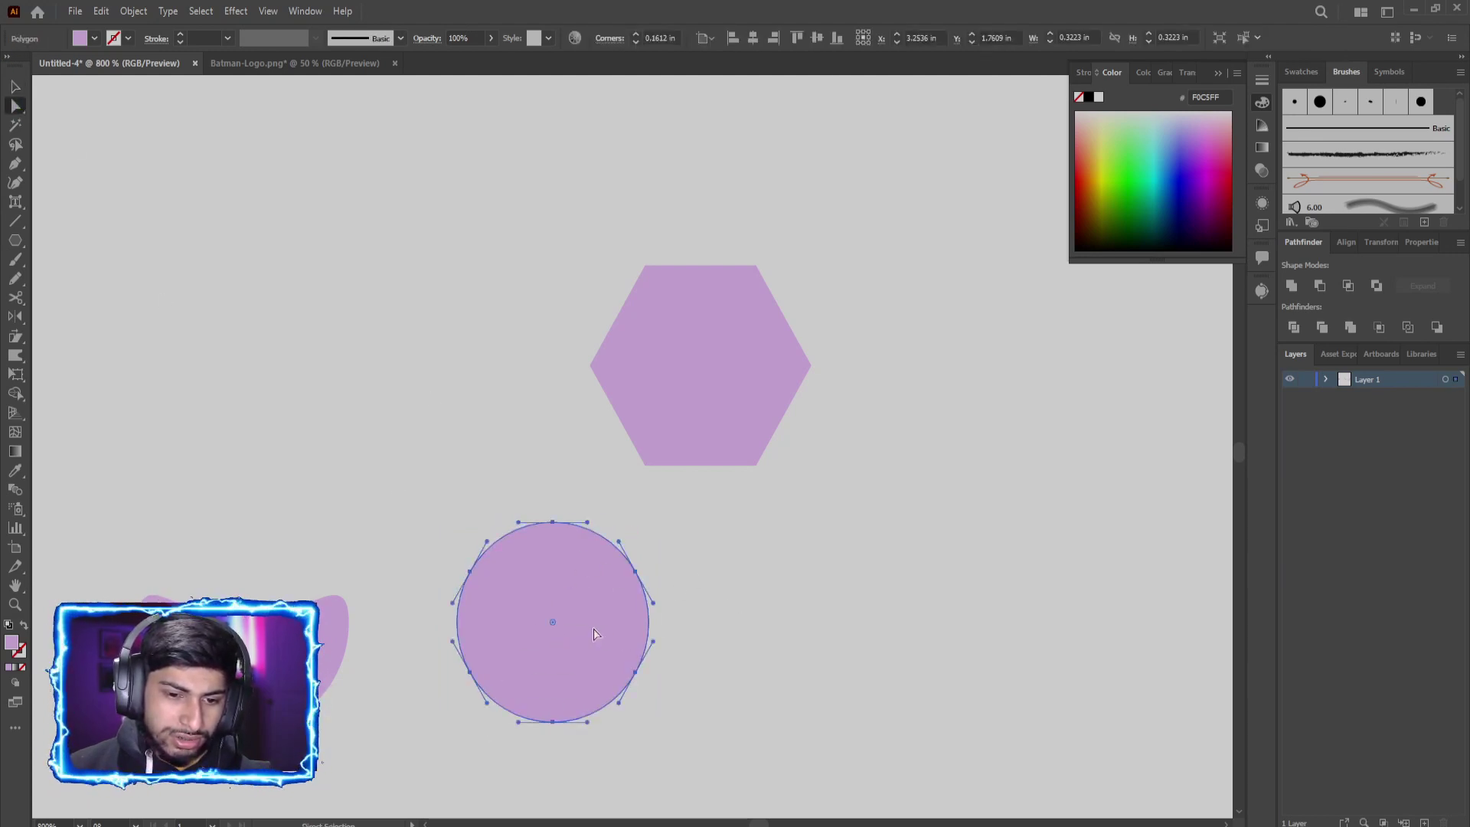
Step: Repeat the corner inversion on another shape and place the new star beside the hexagon
left_click(562, 625)
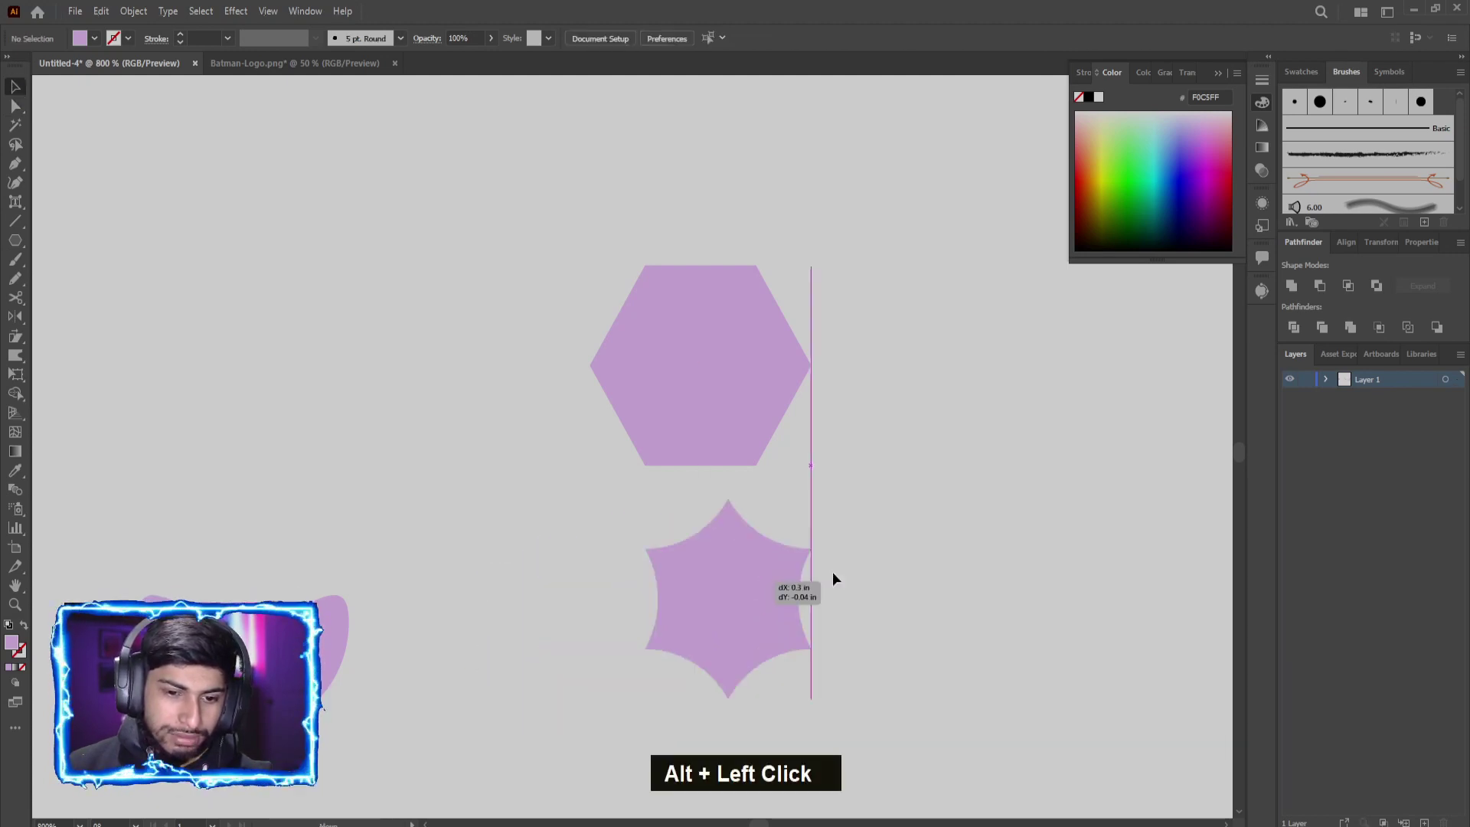
scroll("down", 3)
scroll("up", 3)
scroll("down", 3)
scroll("up", 3)
key("ctrl+z")
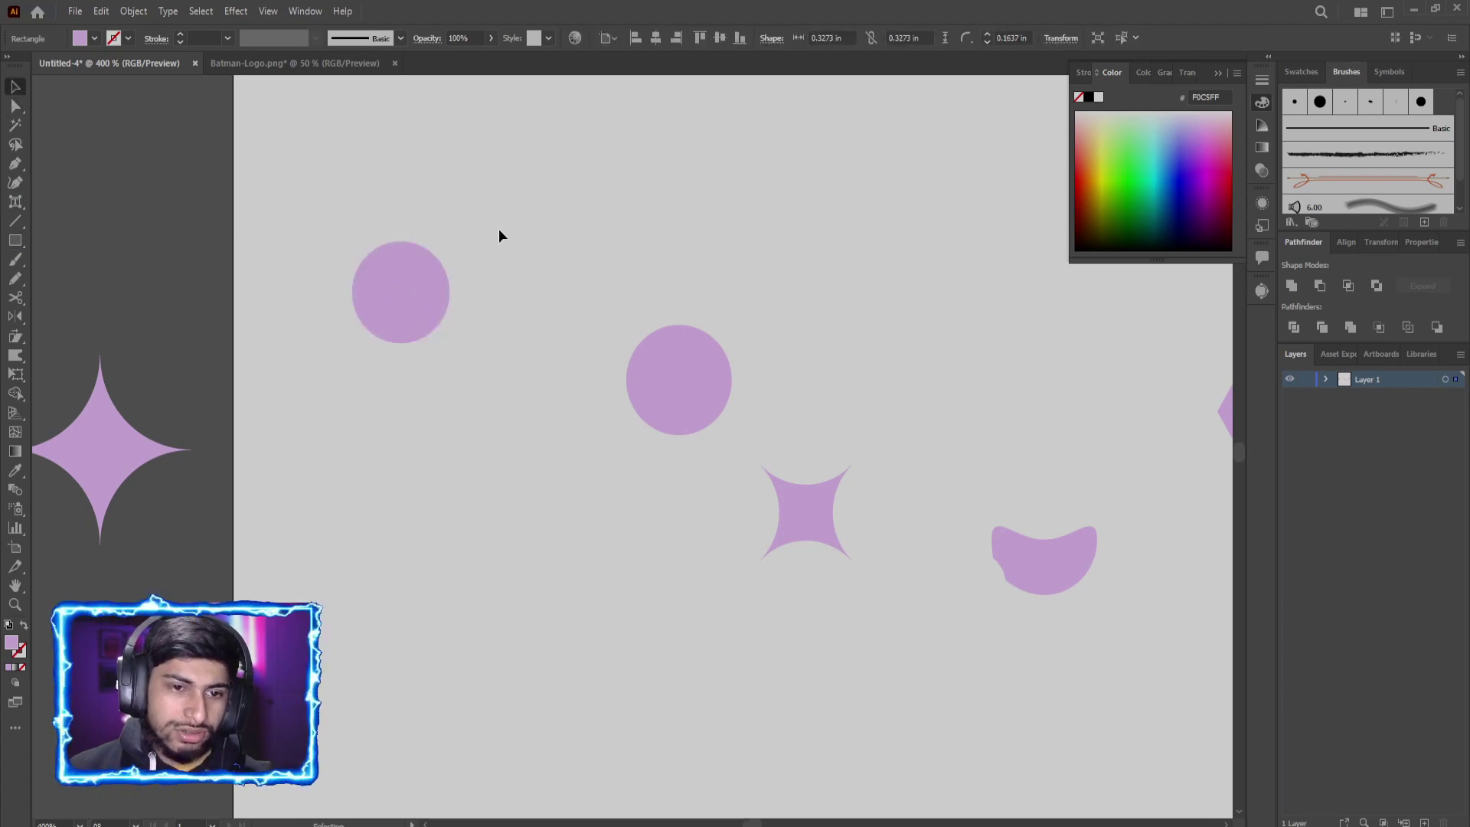
Step: Round three corners of the lilac square fully, leaving one sharp, to form a teardrop
scroll("up", 3)
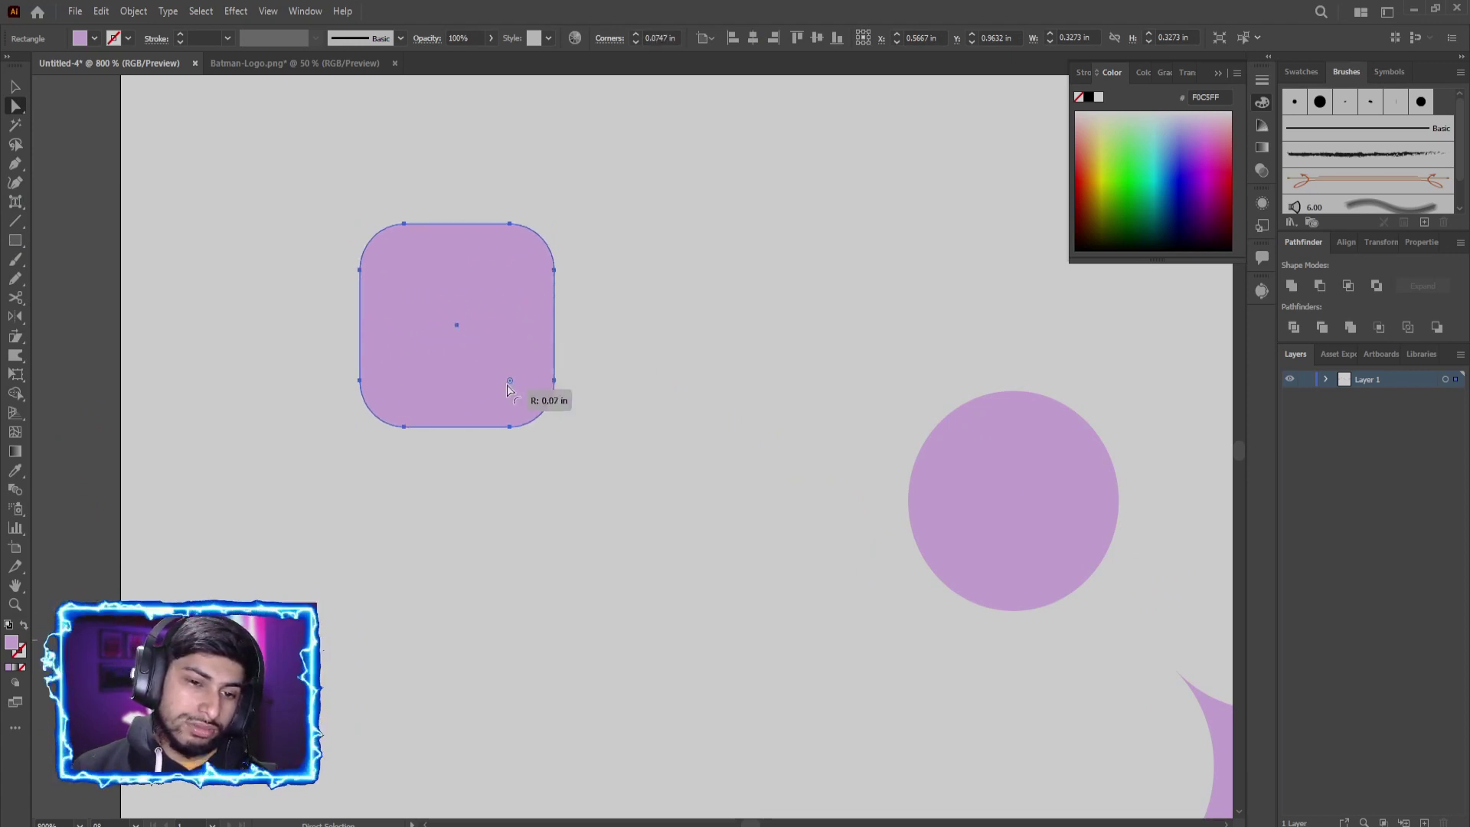
key("ctrl+z")
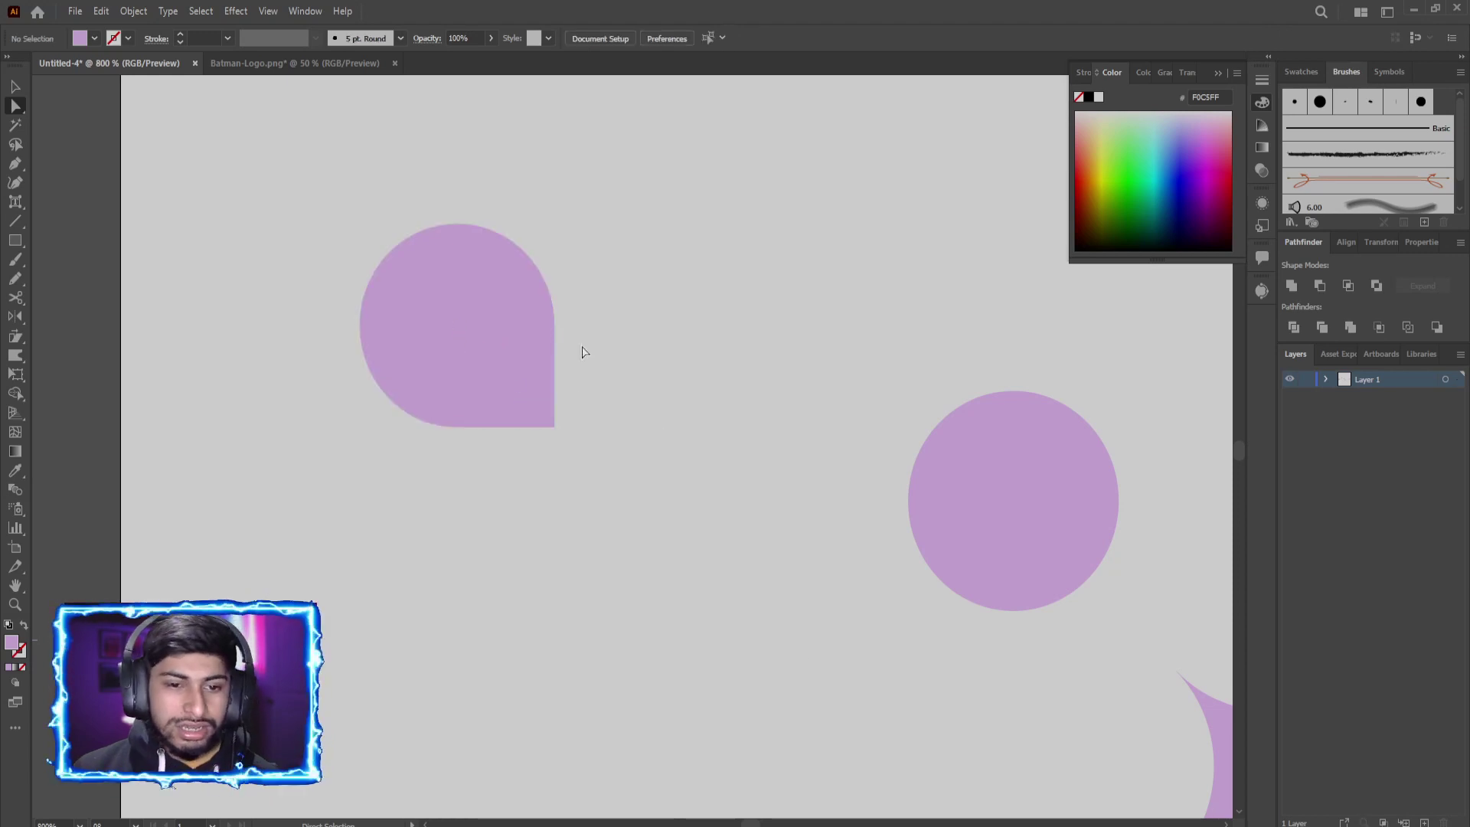
scroll("down", 3)
scroll("up", 3)
scroll("up", 3)
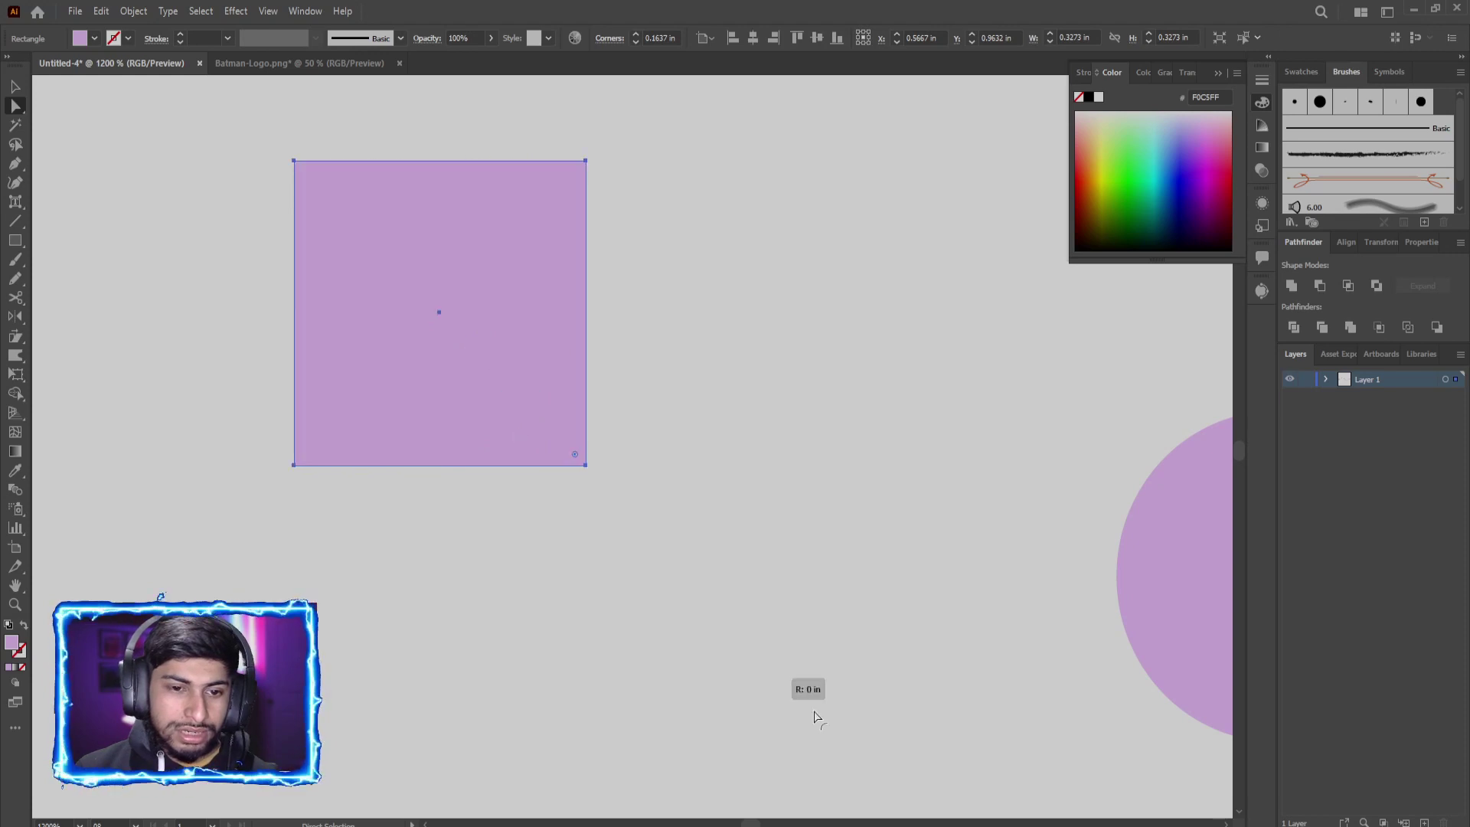
key("ctrl+z")
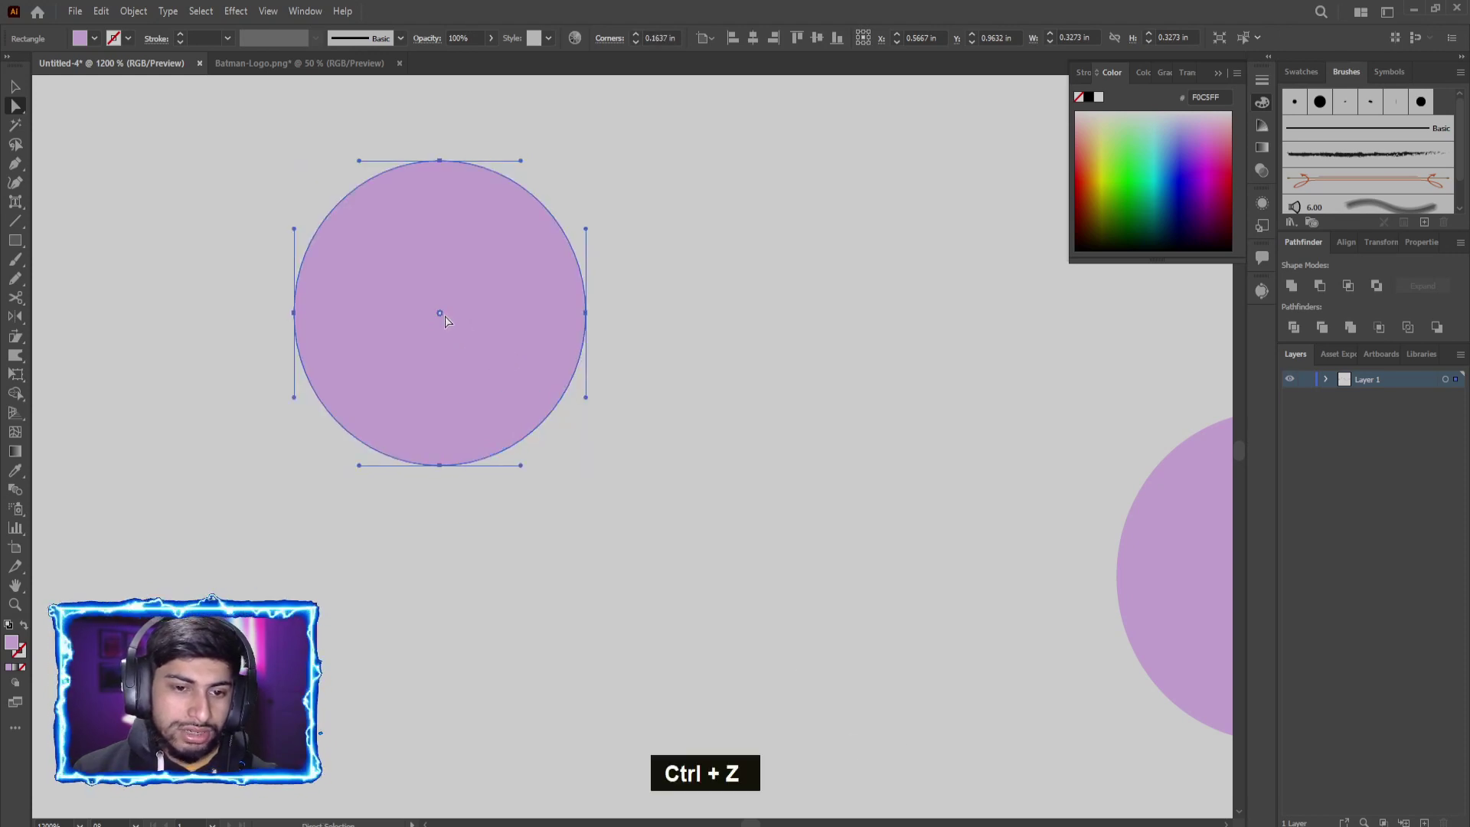
scroll("down", 3)
scroll("down", 3)
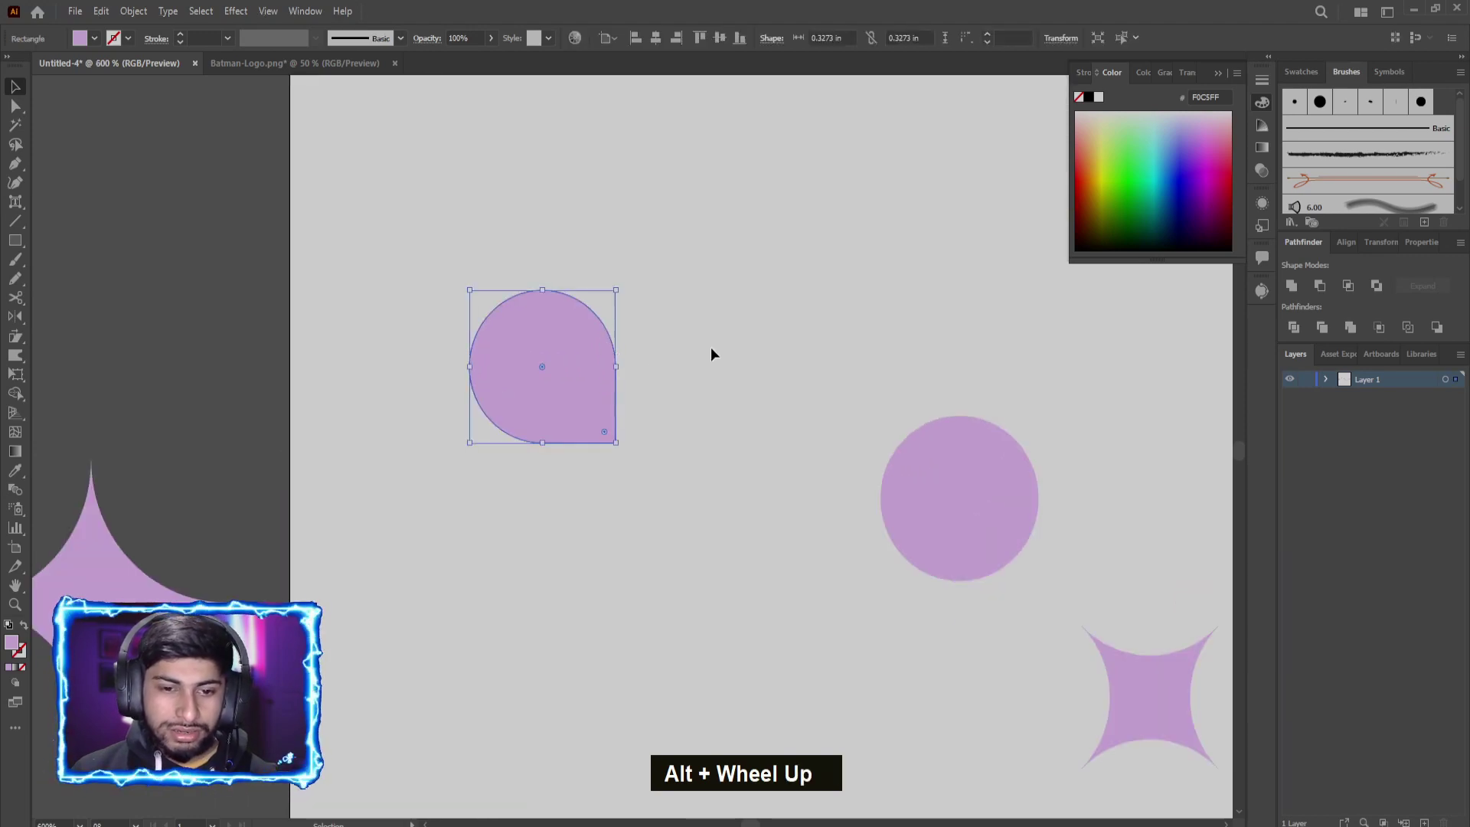
Step: Drop a smaller black circle centred on the teardrop and select both shapes together
left_click(1000, 496)
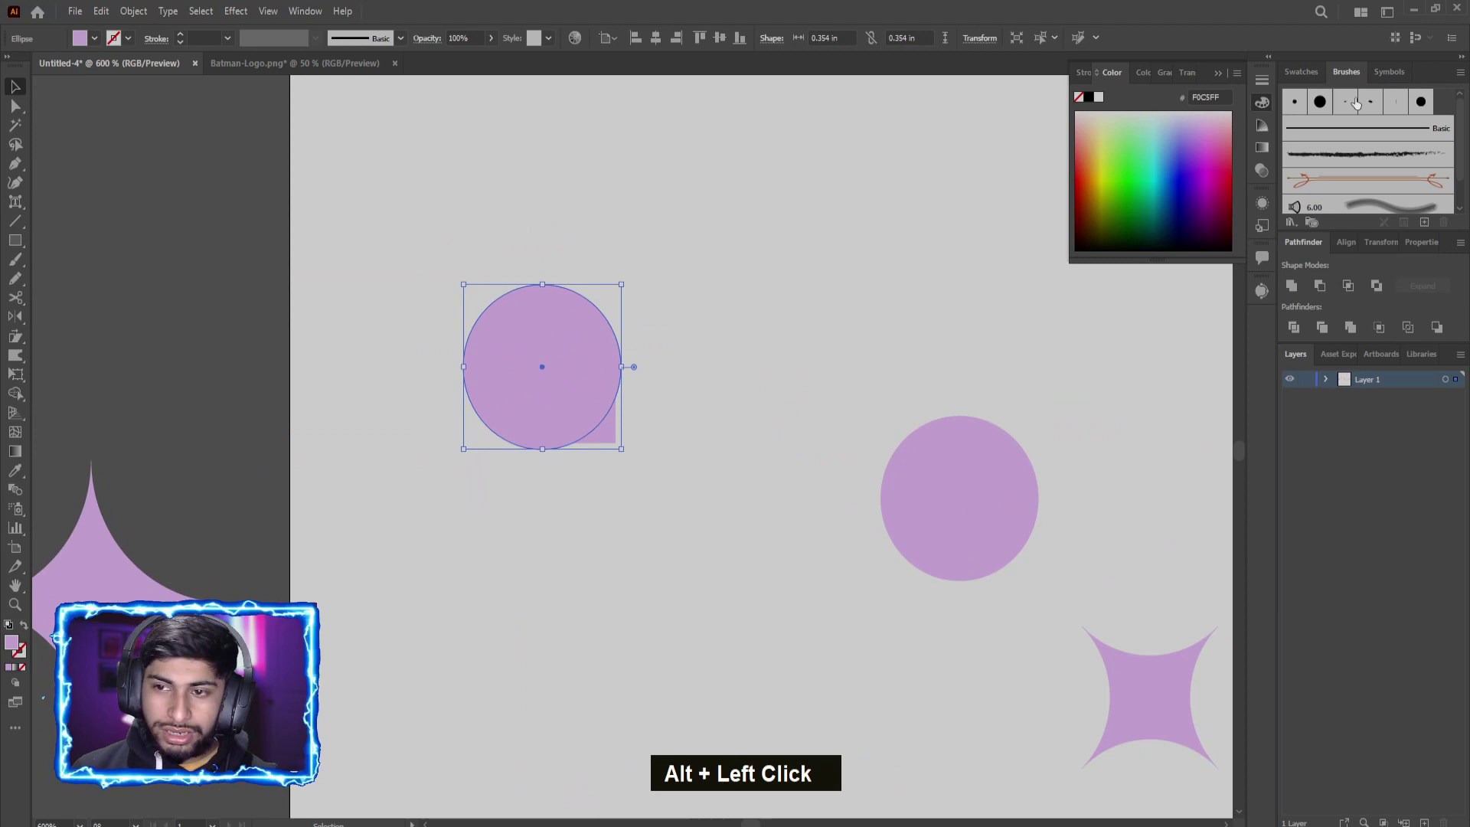
scroll("up", 3)
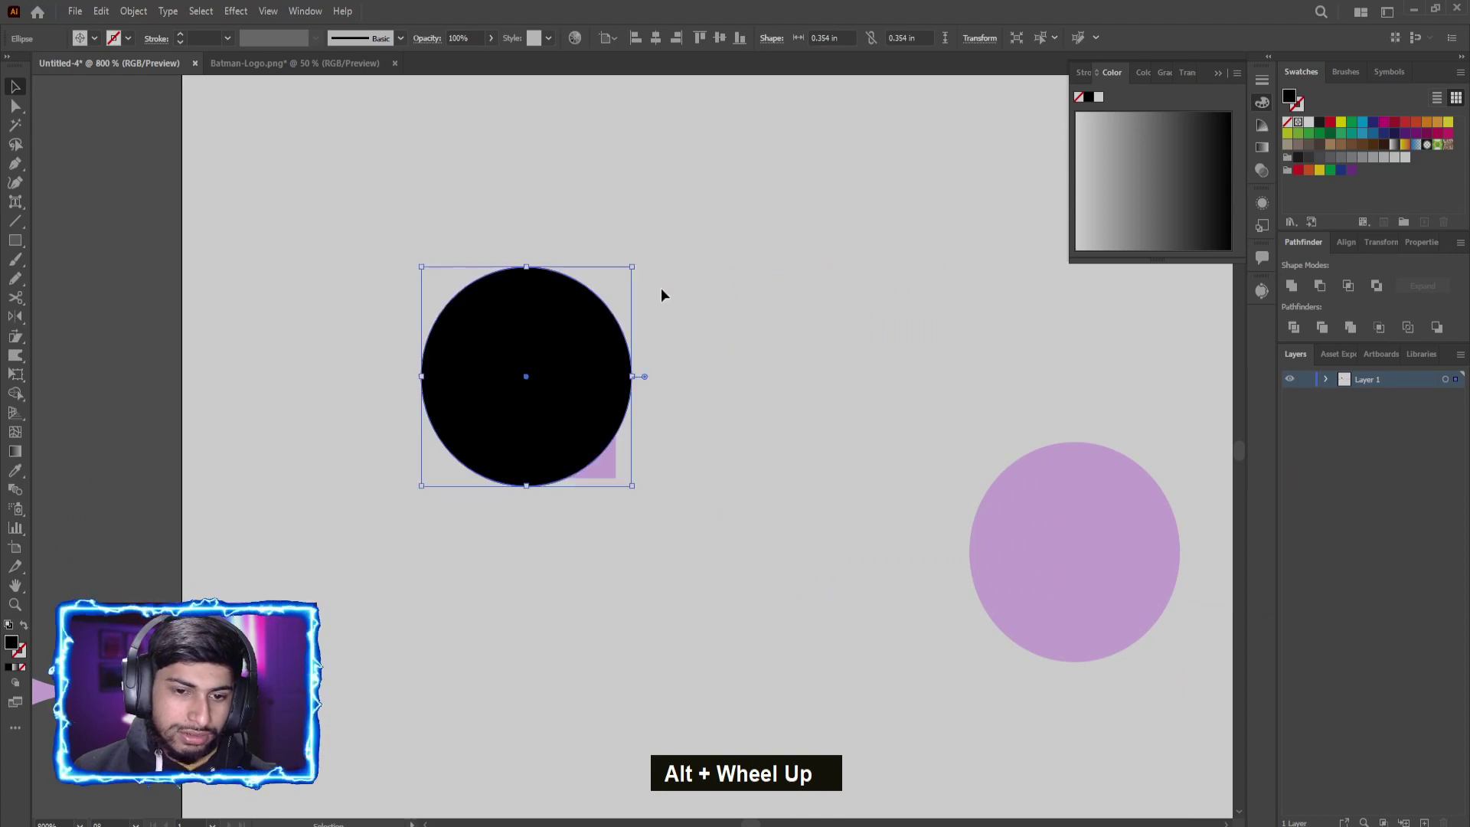
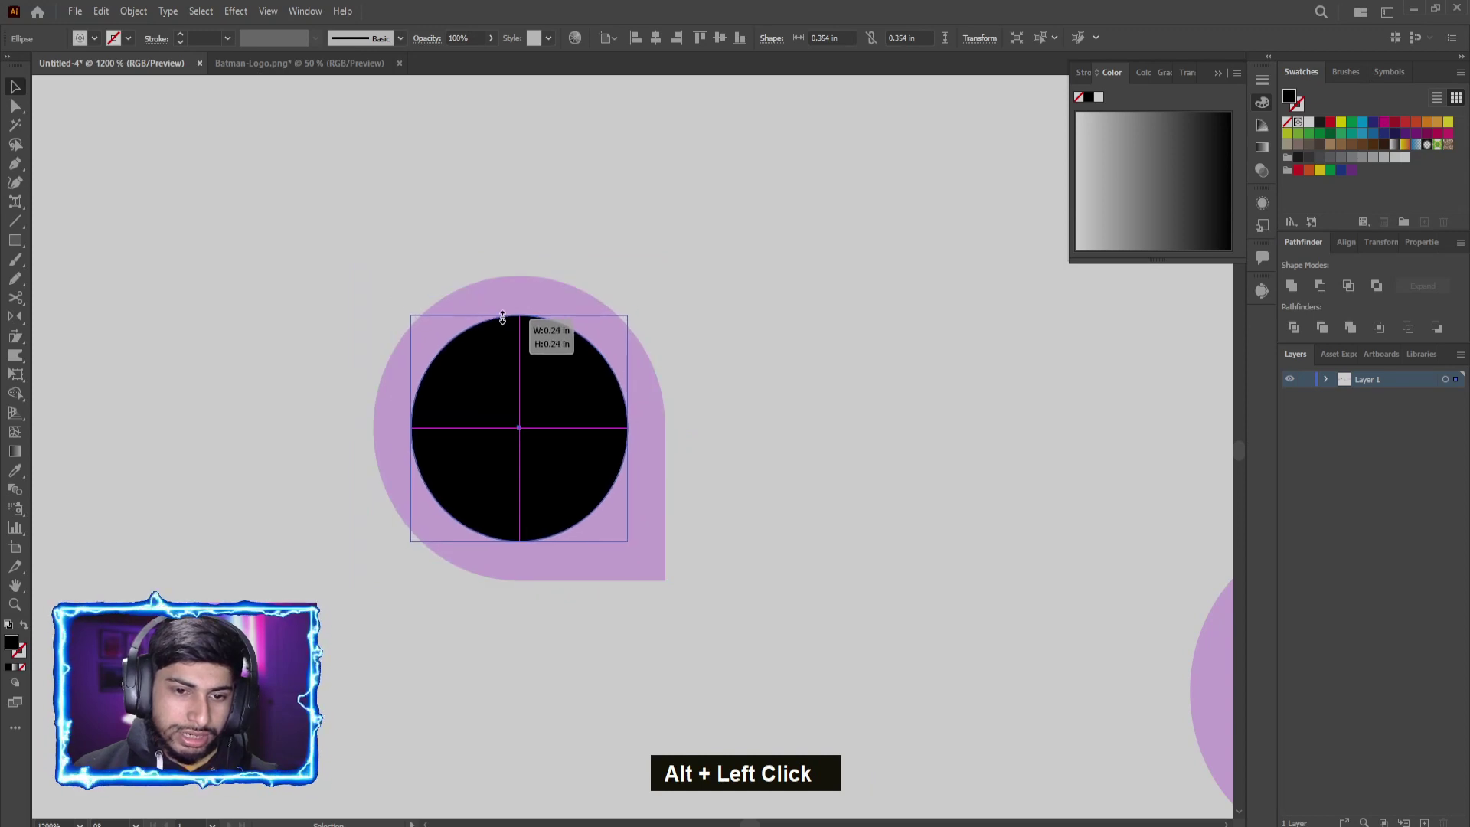
left_click(666, 265)
scroll("down", 3)
Step: Cut the circular hole with Minus Front and rotate the teardrop into a map-pin shape
scroll("down", 3)
scroll("up", 3)
scroll("up", 3)
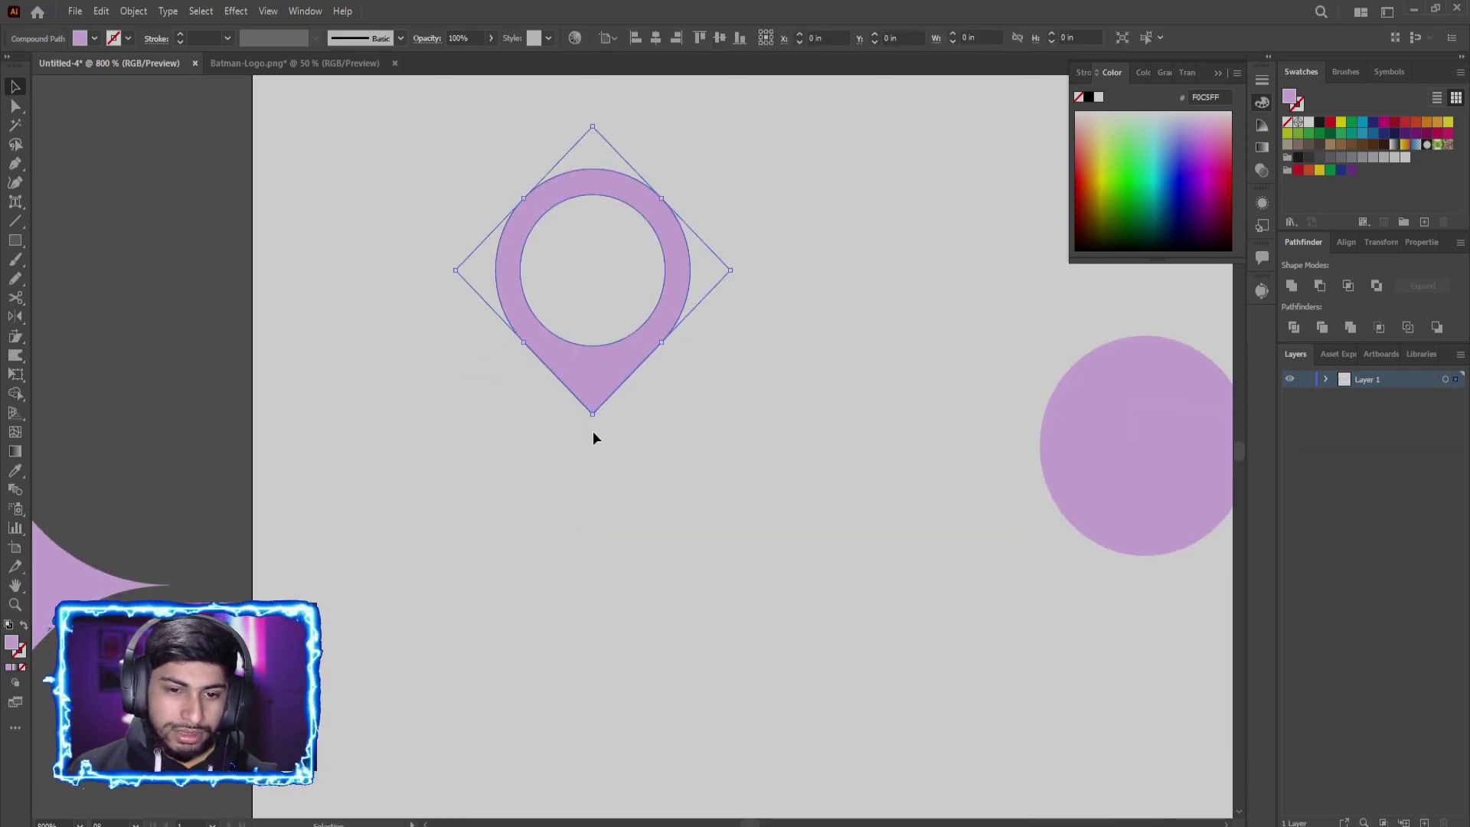
scroll("up", 3)
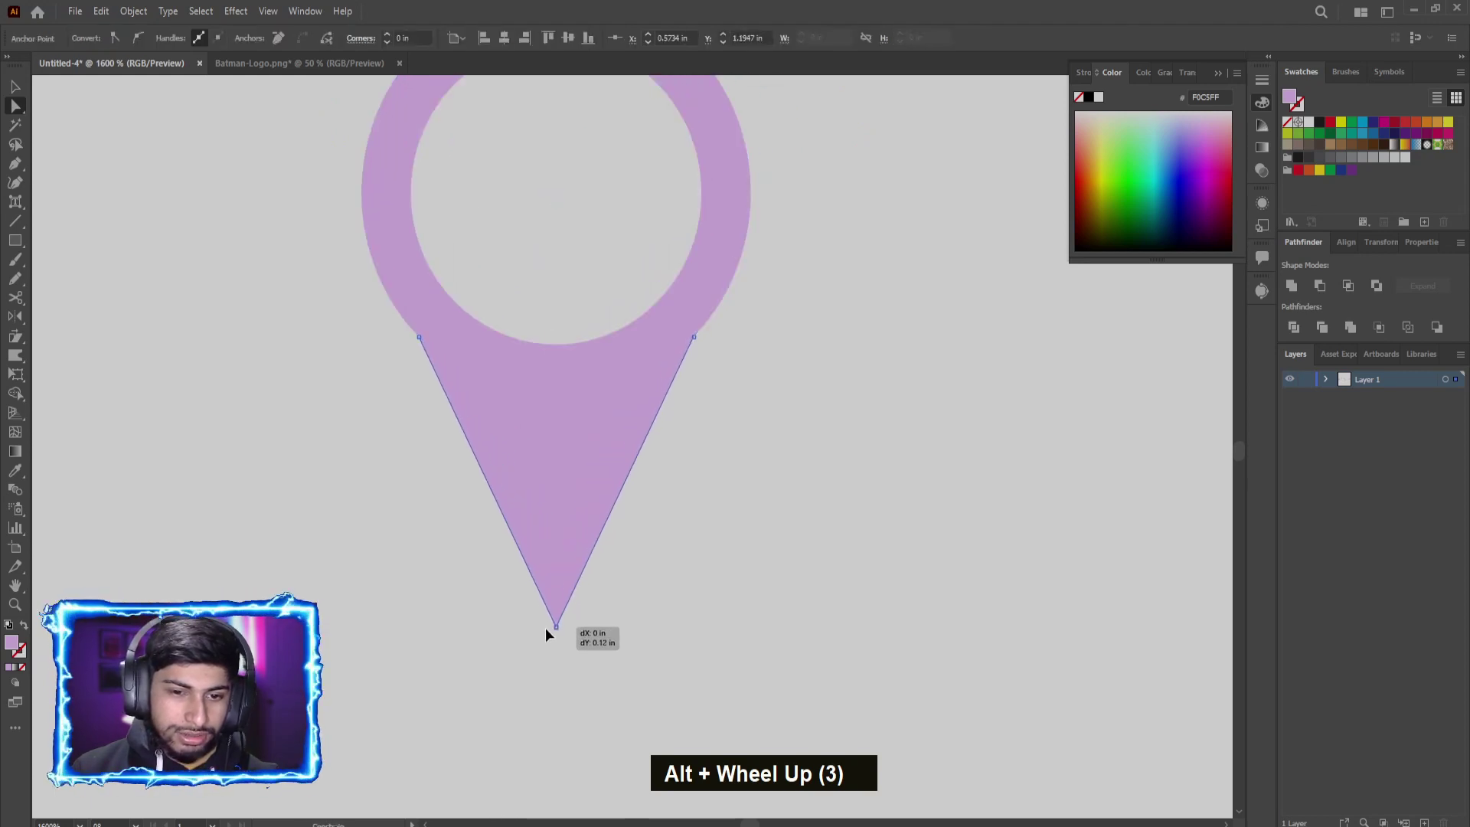
scroll("down", 3)
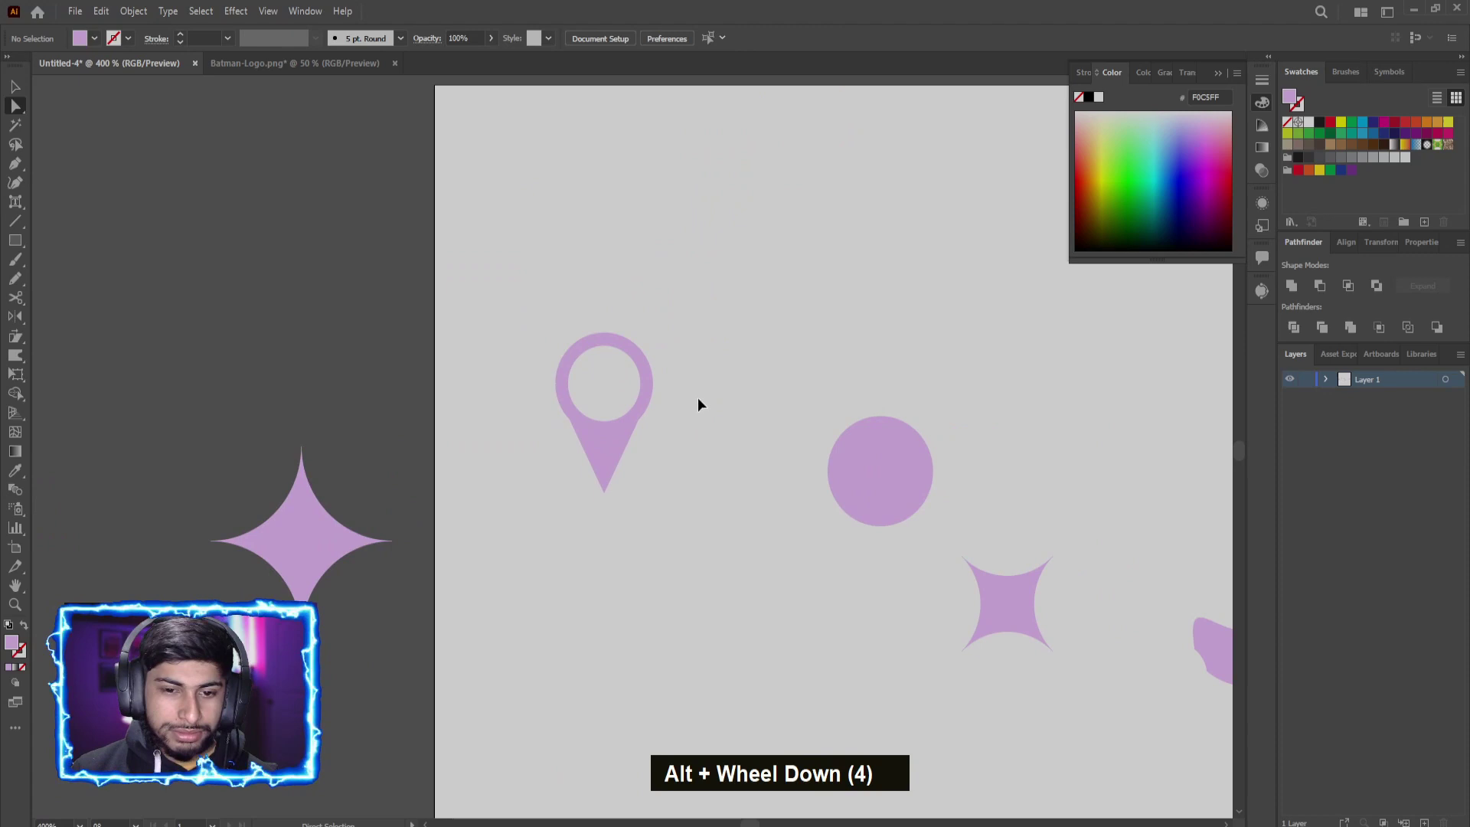
scroll("down", 3)
scroll("up", 3)
scroll("up", 3)
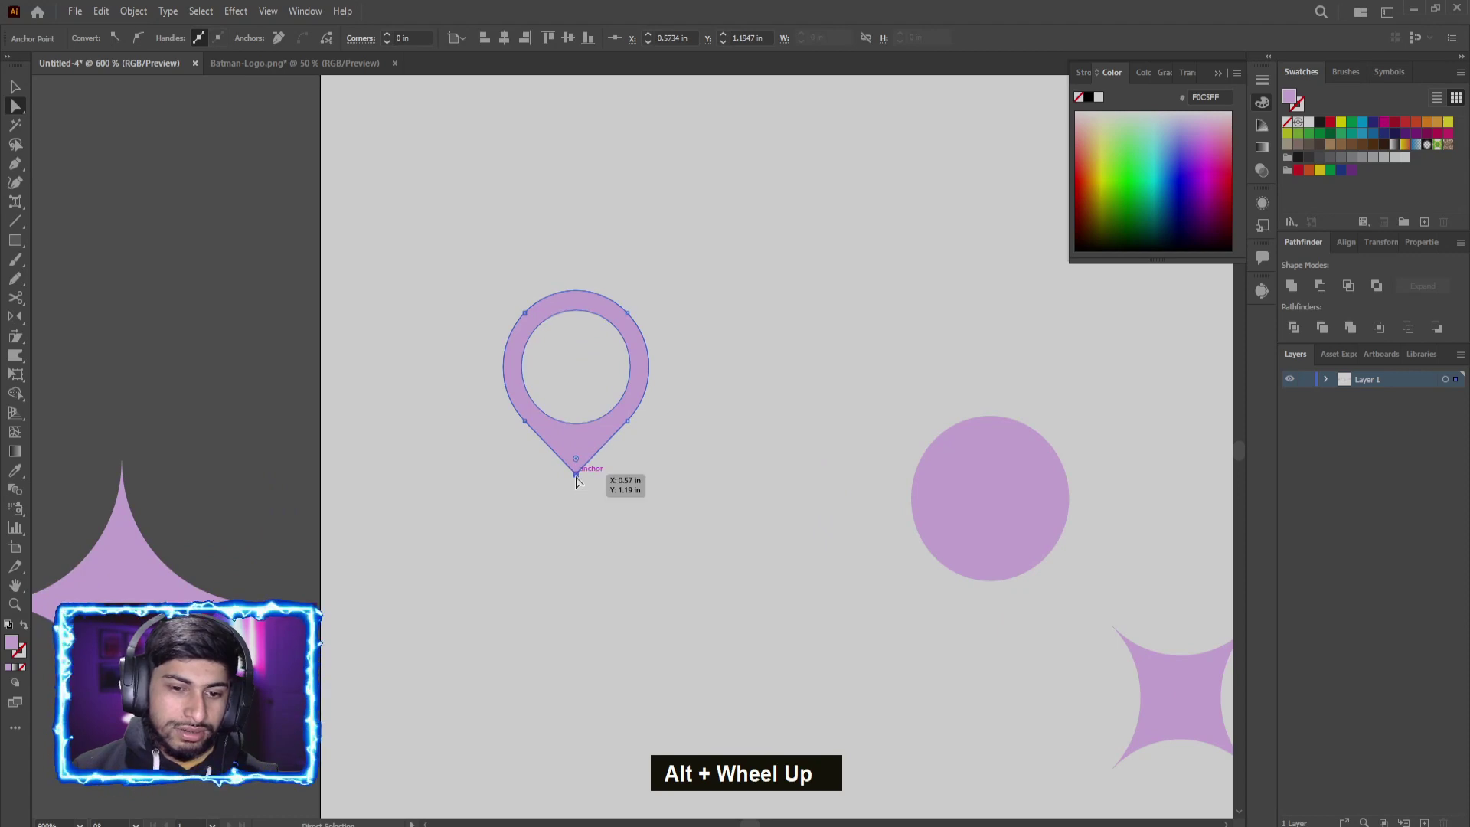
scroll("down", 3)
Step: Drag the pin's bottom anchor down to lengthen its pointed tip
key("ctrl+z")
scroll("up", 3)
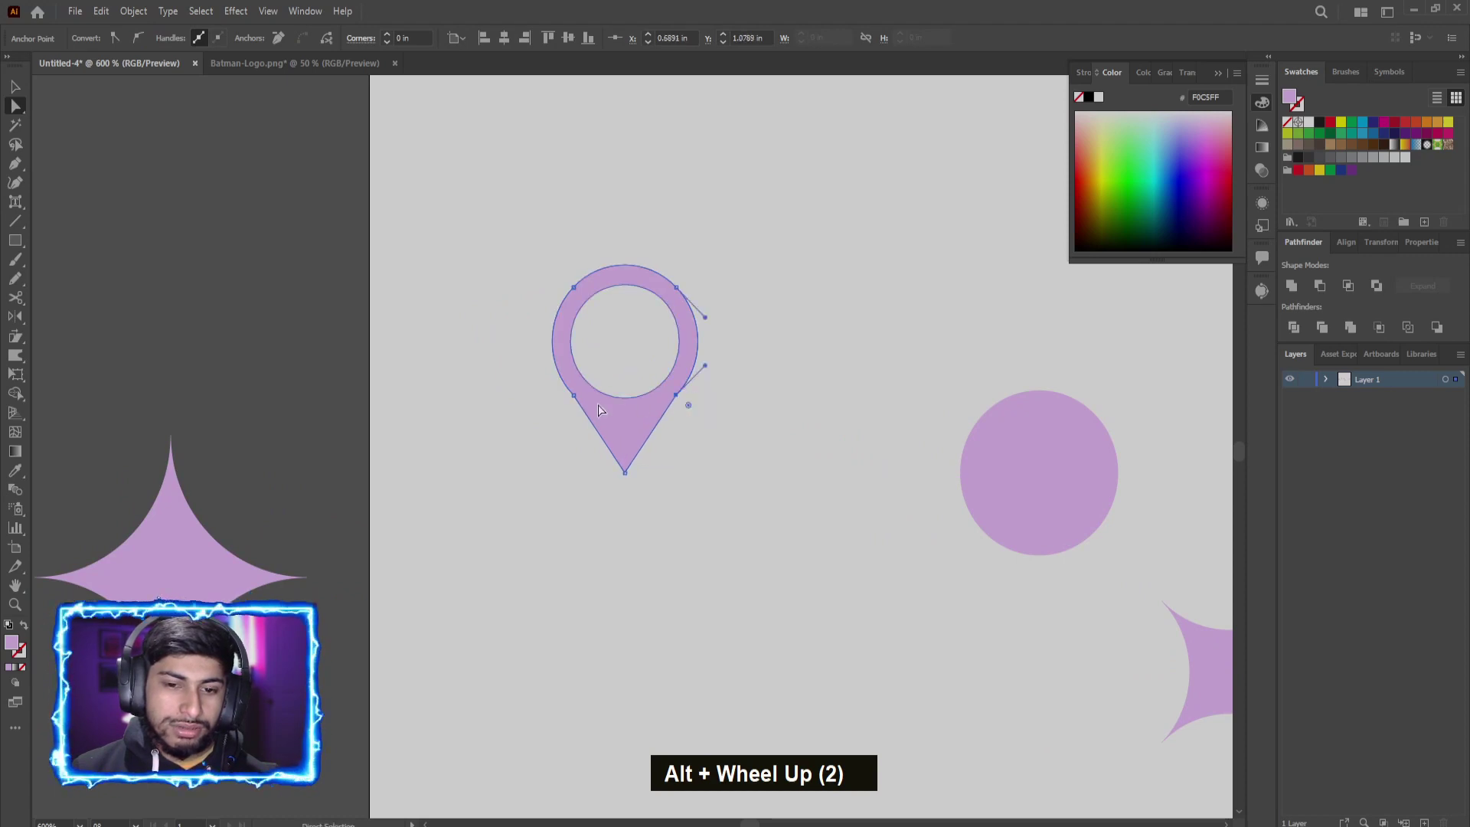
left_click(580, 400)
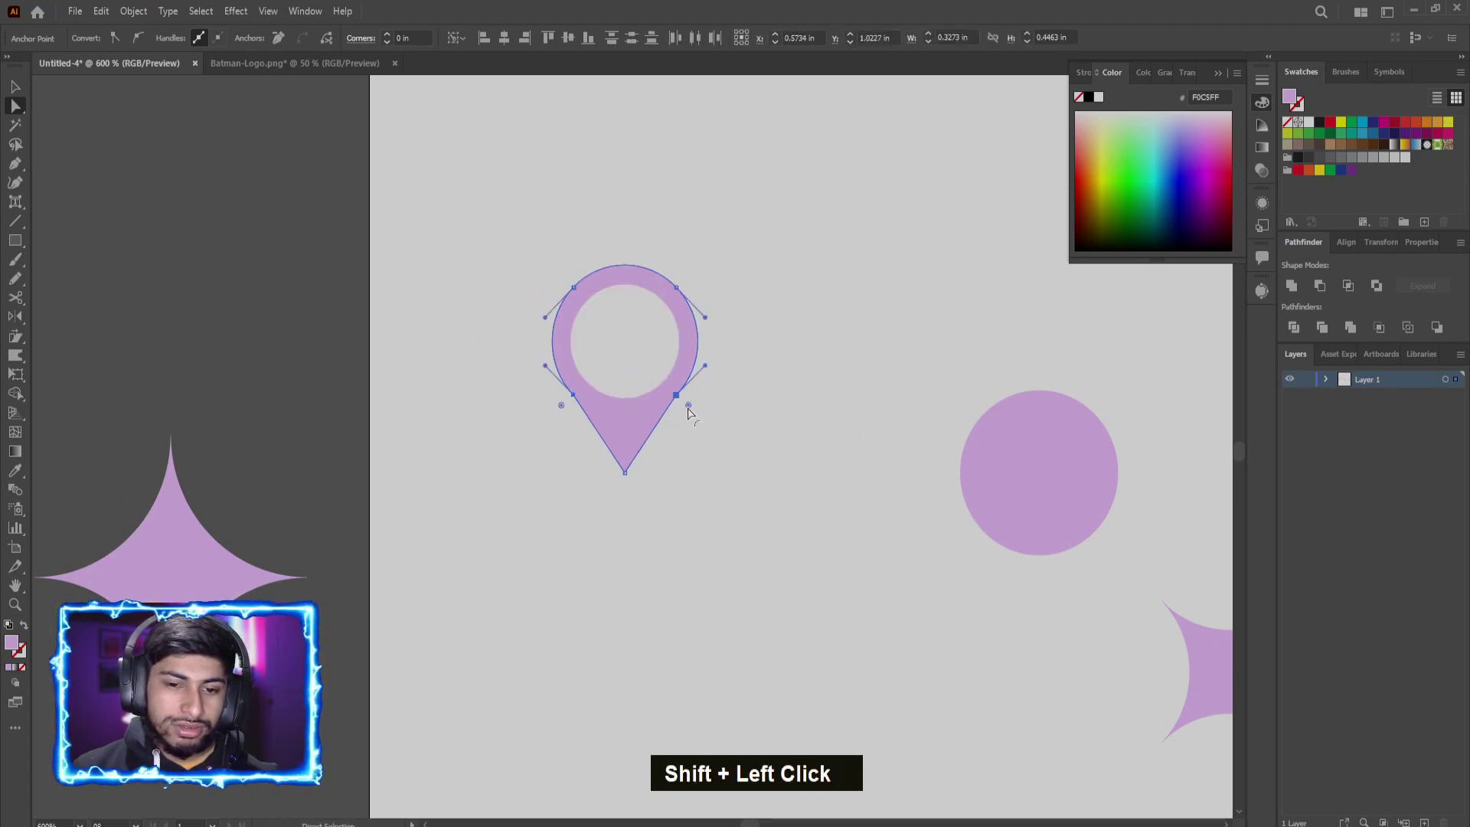
scroll("down", 3)
scroll("up", 3)
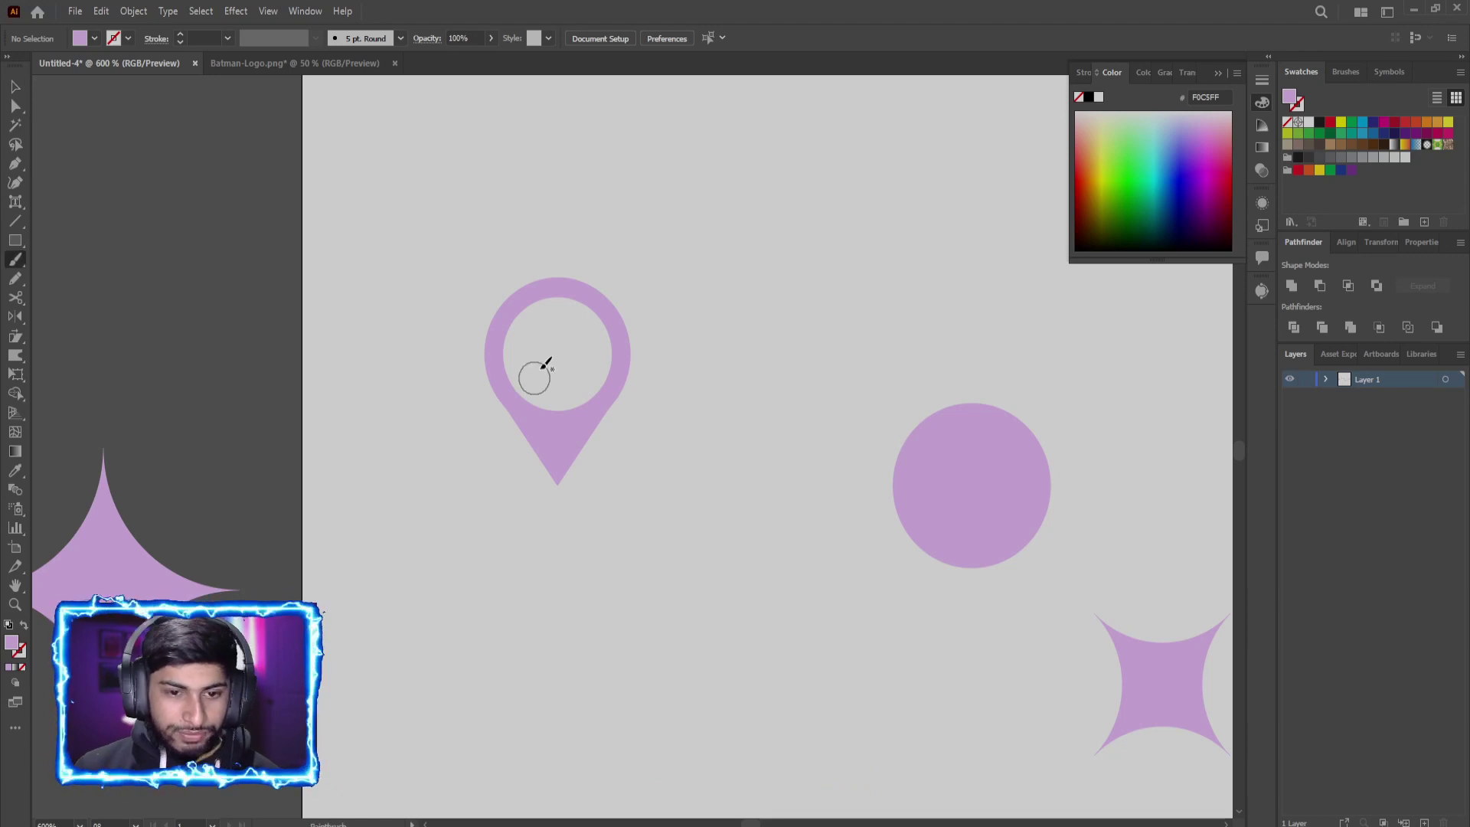
Step: Draw a closed wavy Pencil patch inside the pin's hole and view the freehand tool options
scroll("up", 3)
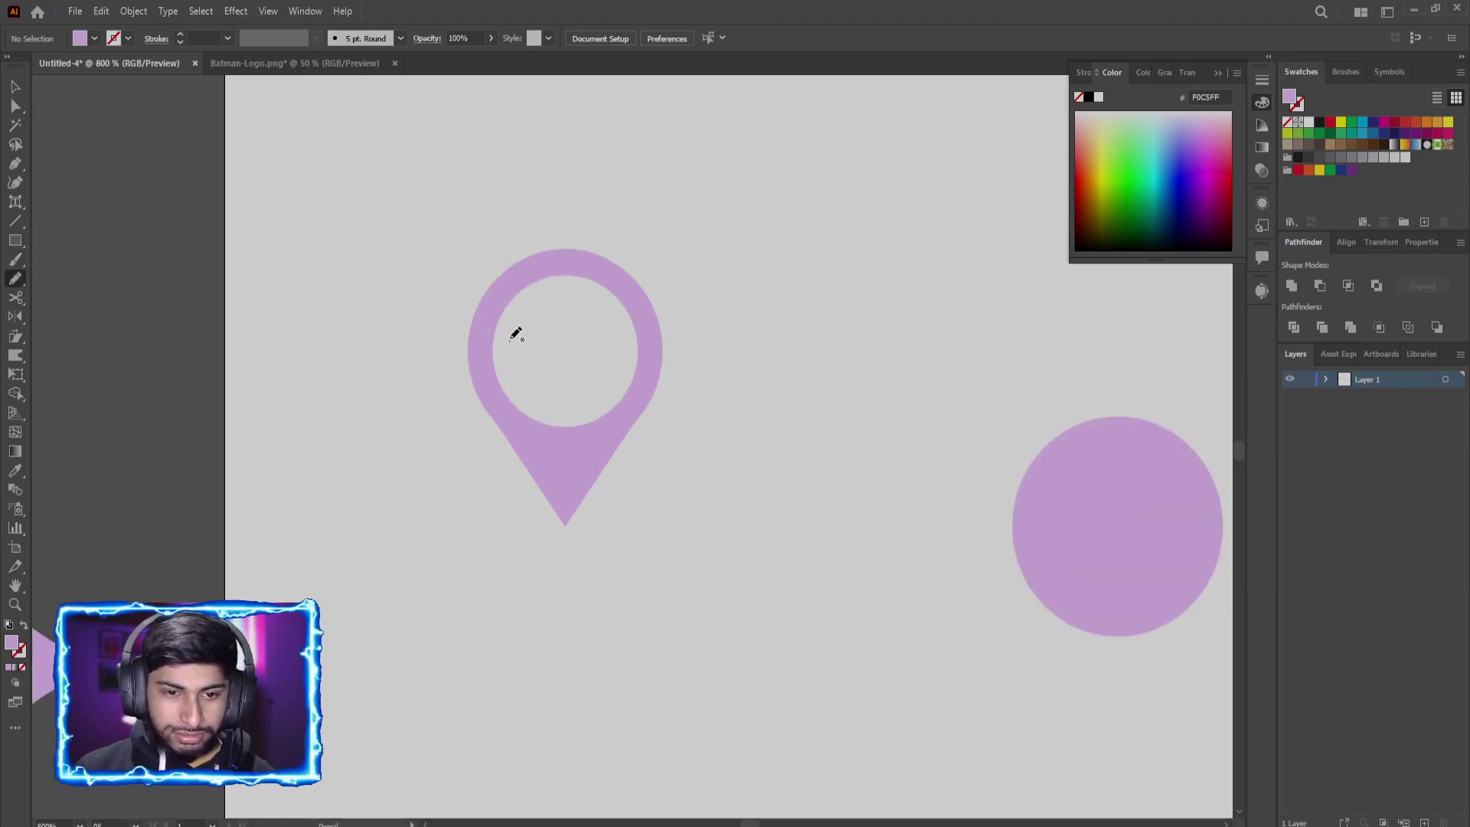
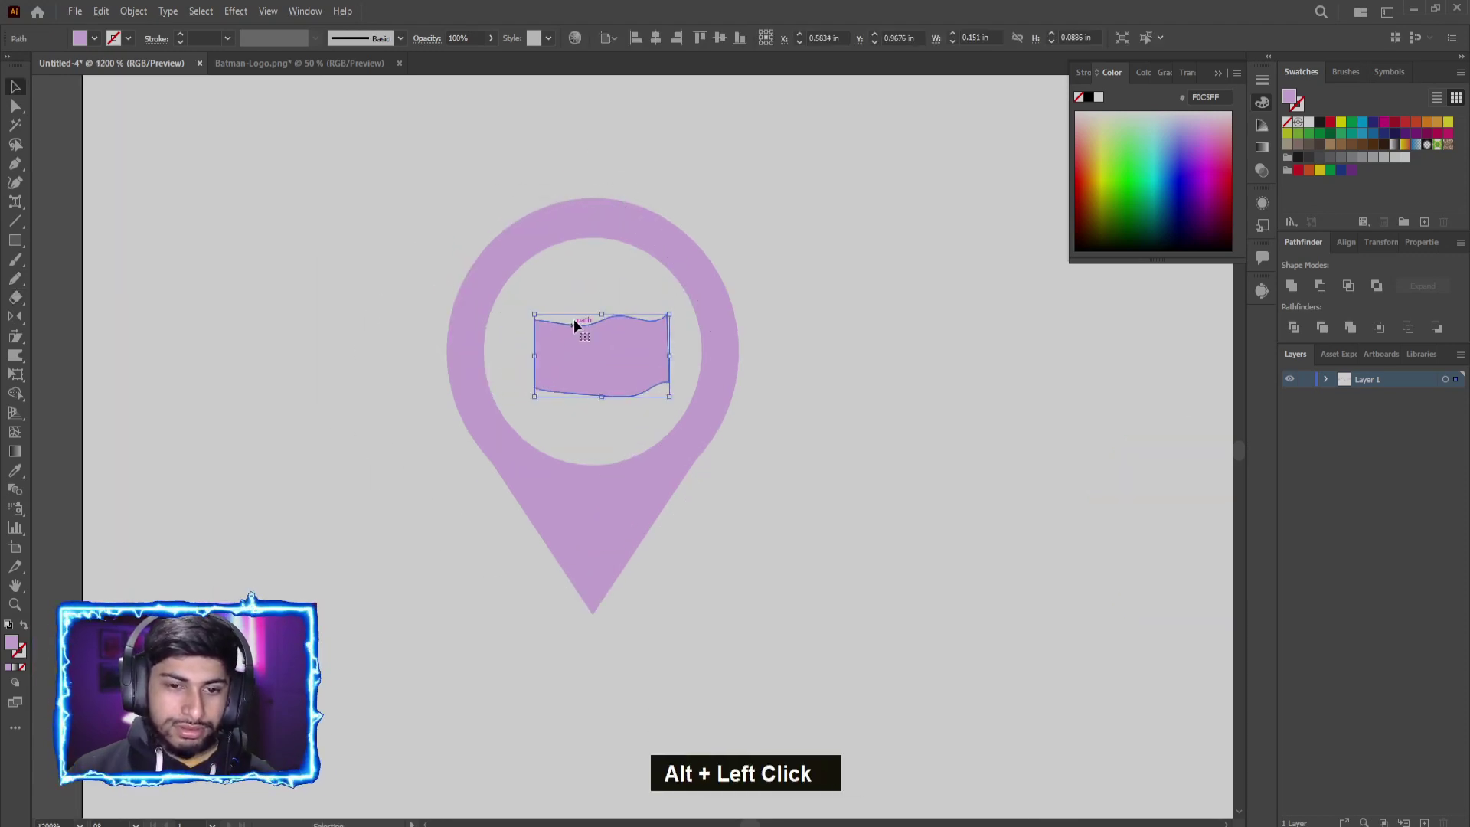
scroll("down", 3)
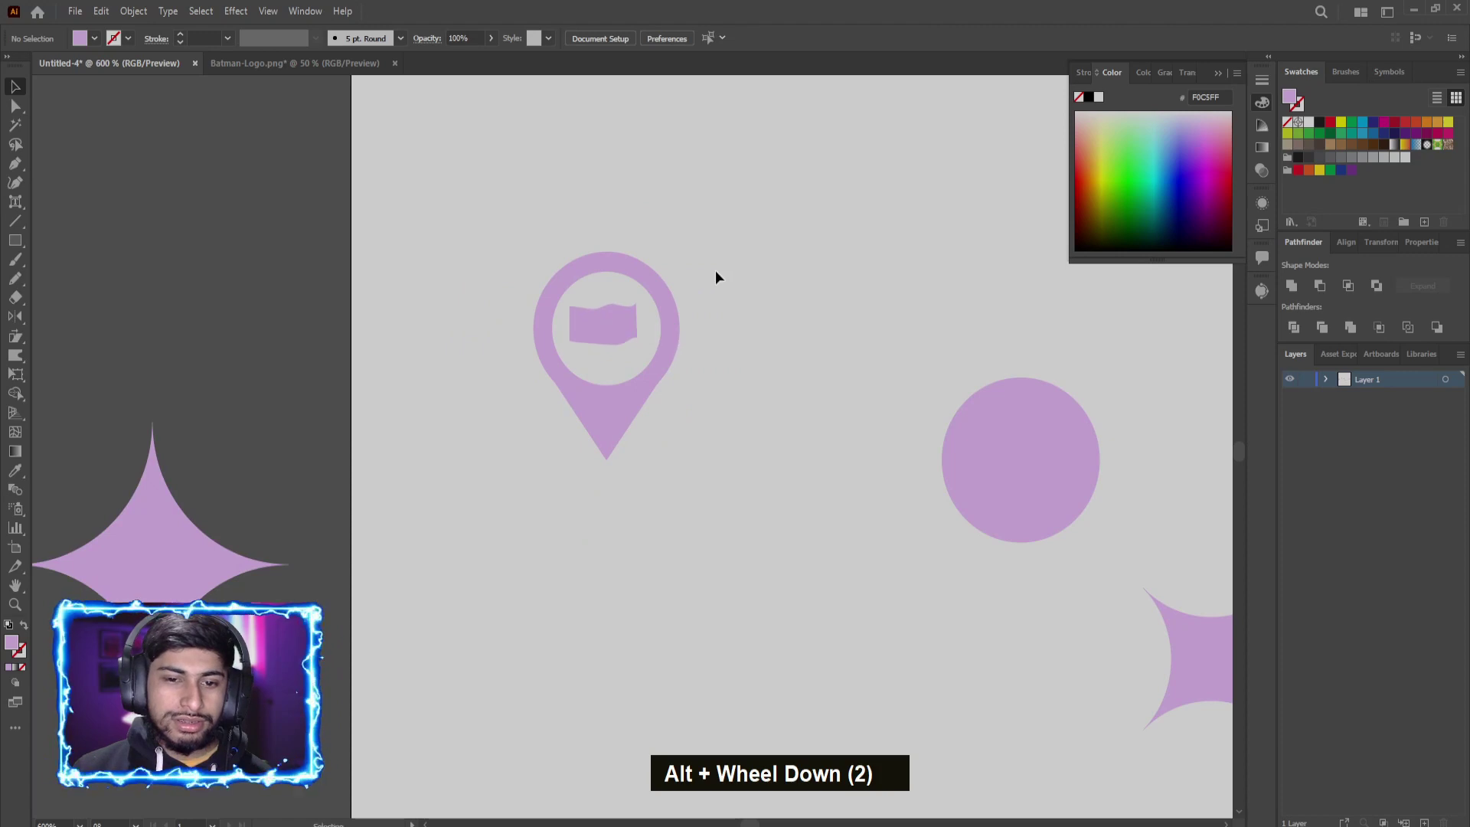
scroll("down", 3)
scroll("down", 3)
scroll("up", 3)
scroll("down", 3)
scroll("down", 3)
left_click(780, 249)
scroll("up", 3)
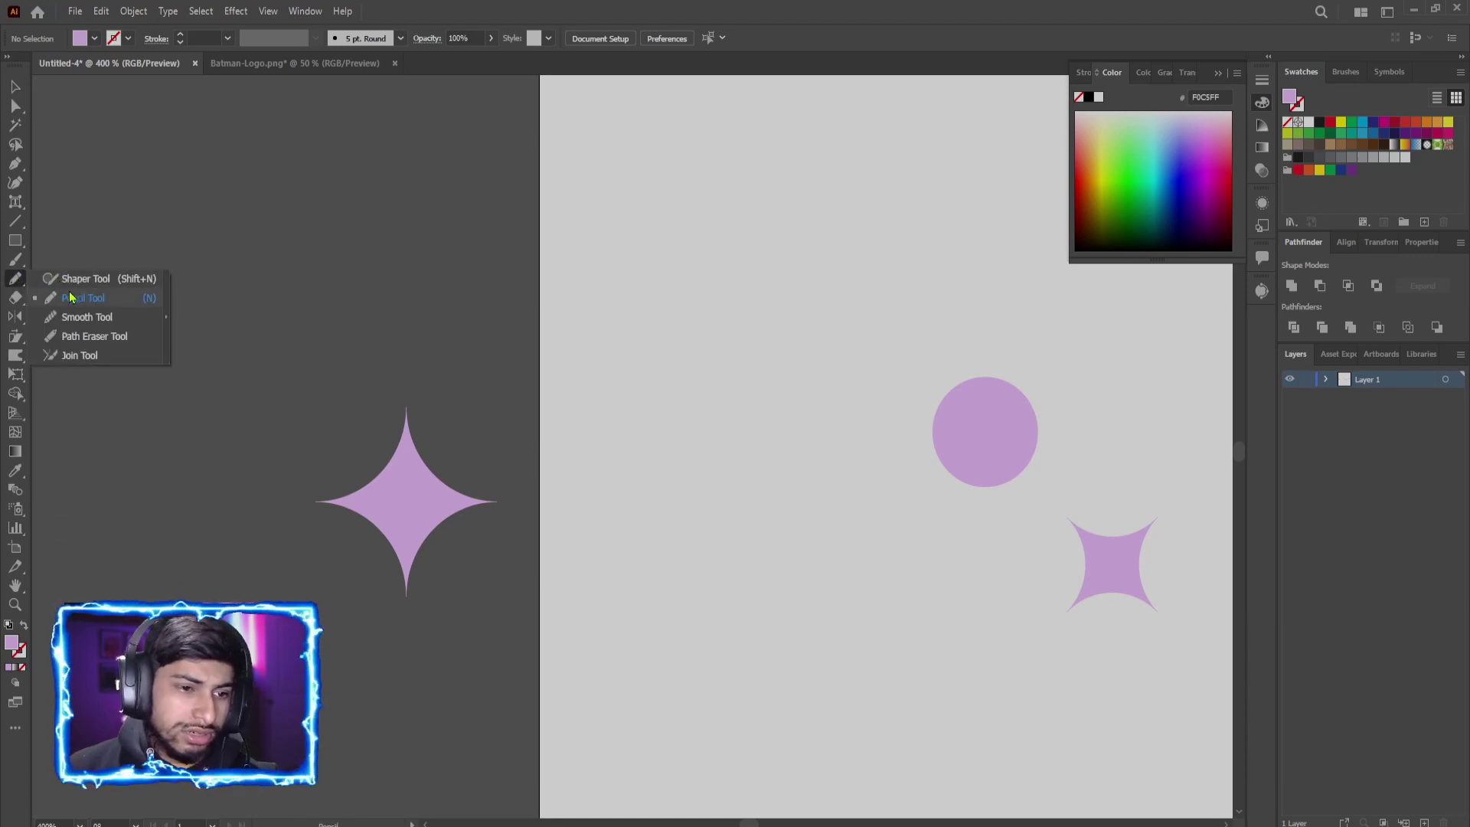
Step: Scroll the artboard to make room for the coloured rectangle clusters
scroll("down", 3)
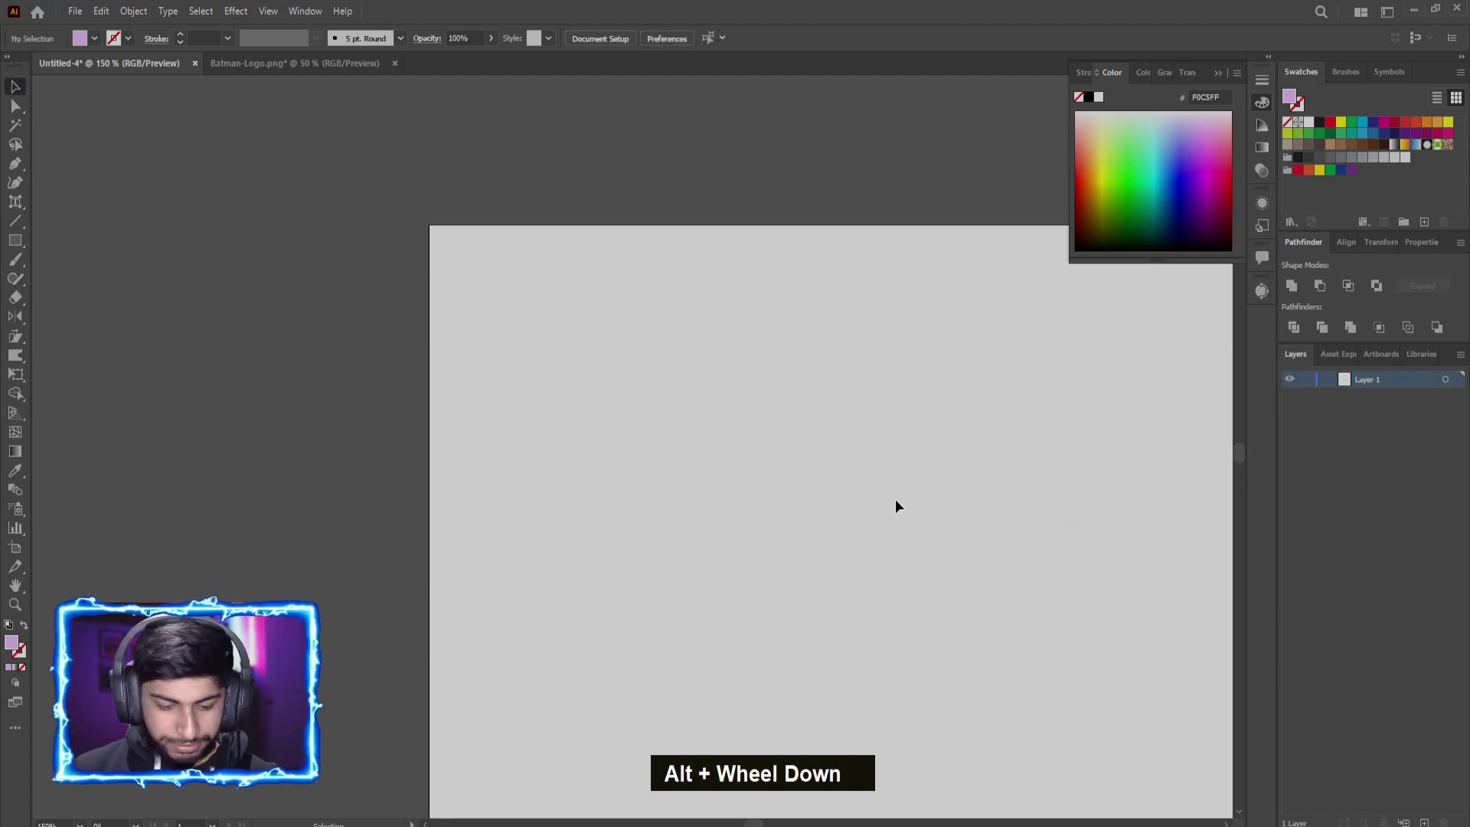
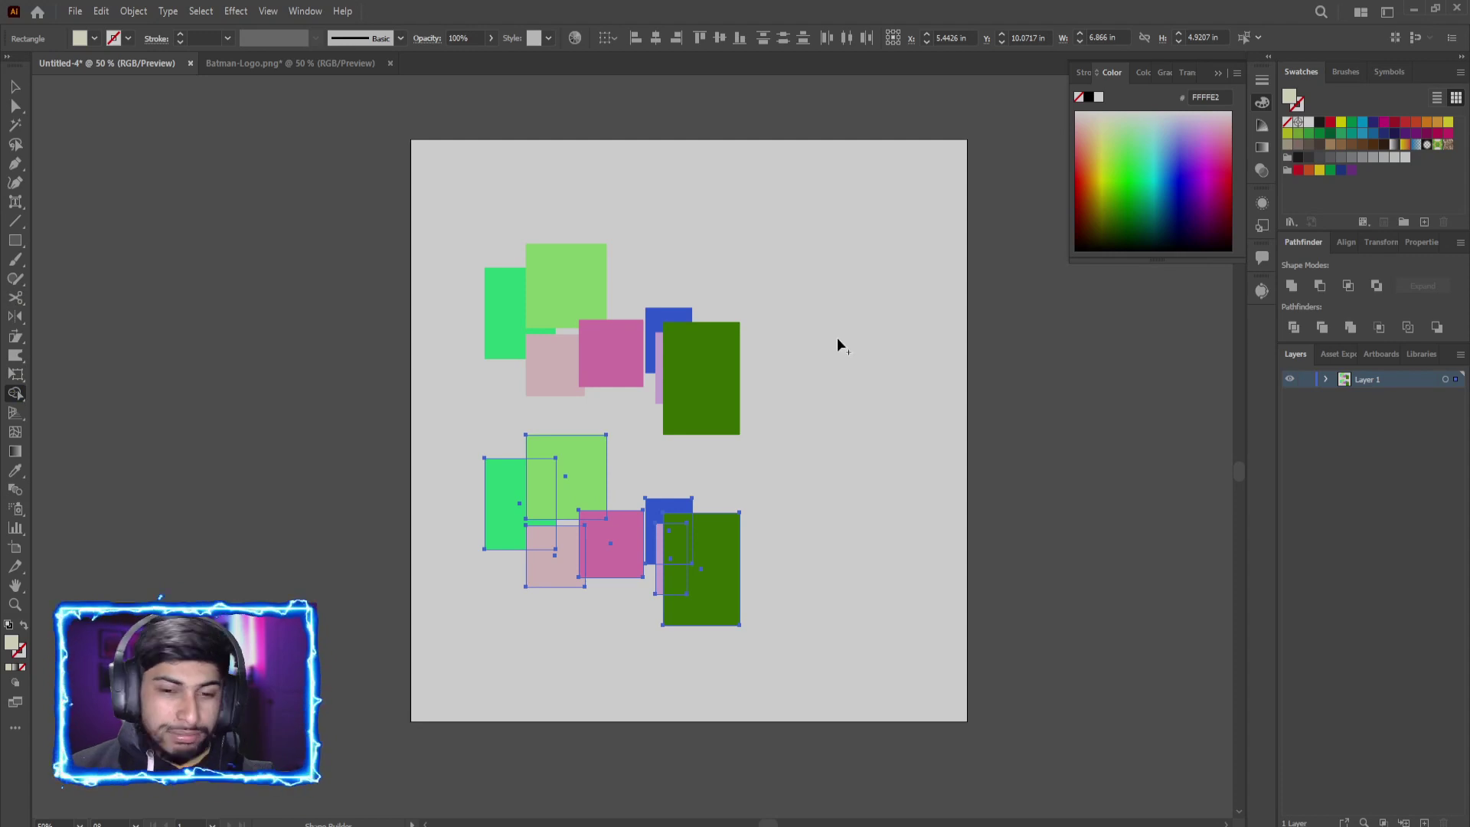
scroll("up", 3)
scroll("up", 3)
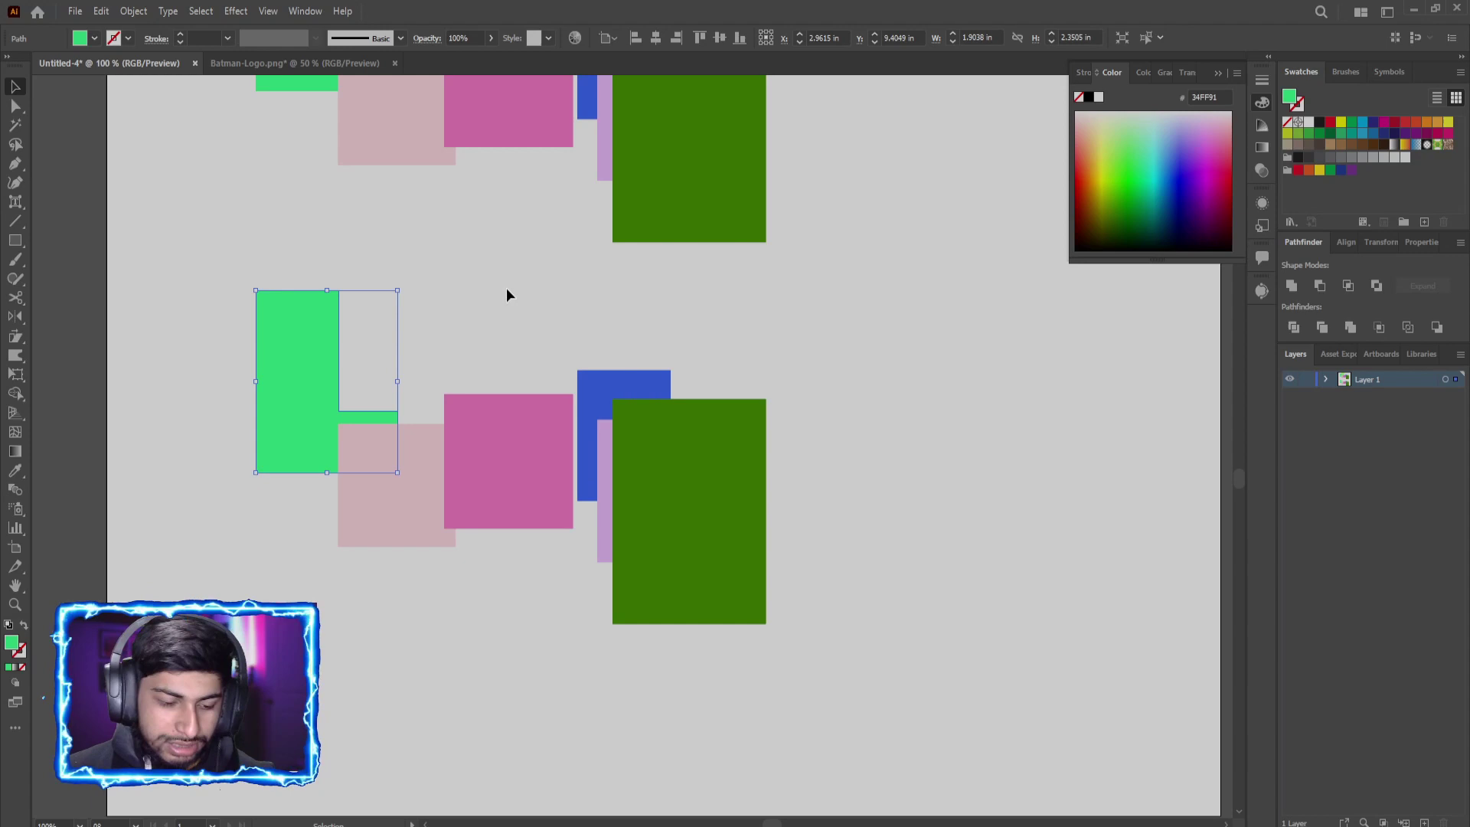
key("ctrl+z")
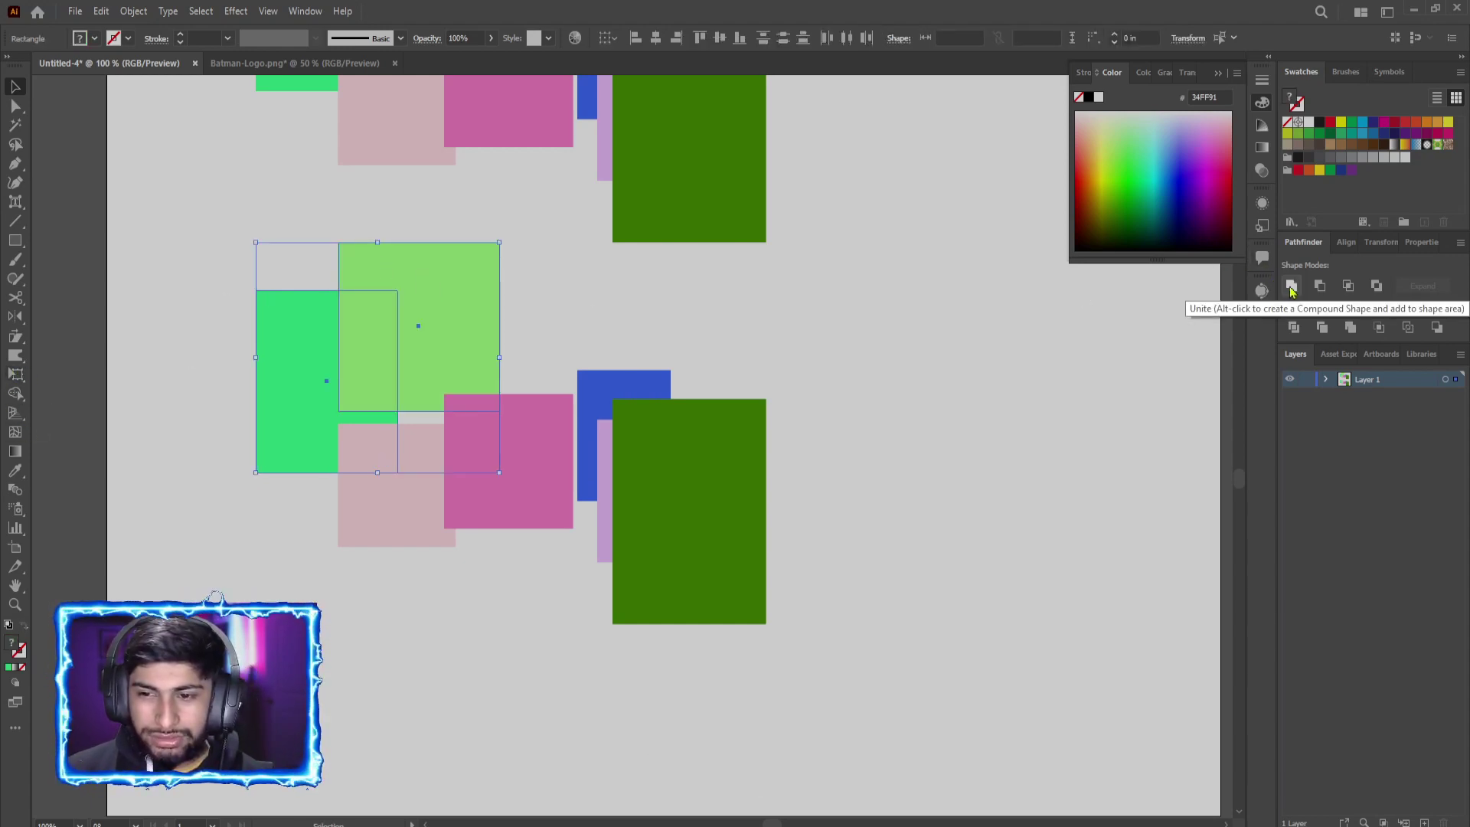
key("ctrl+z")
key("ctrl+z")
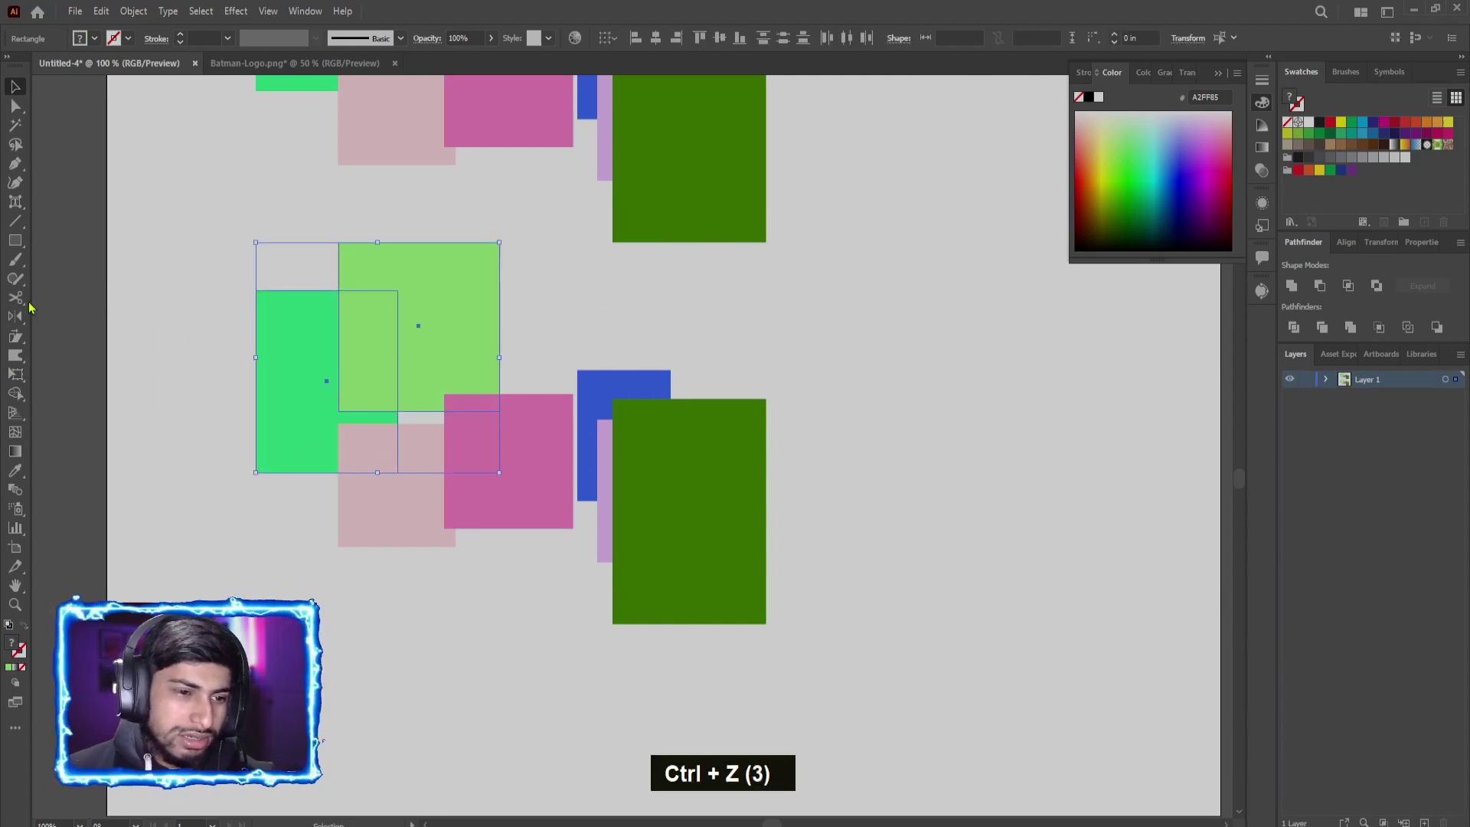
key("shift+m")
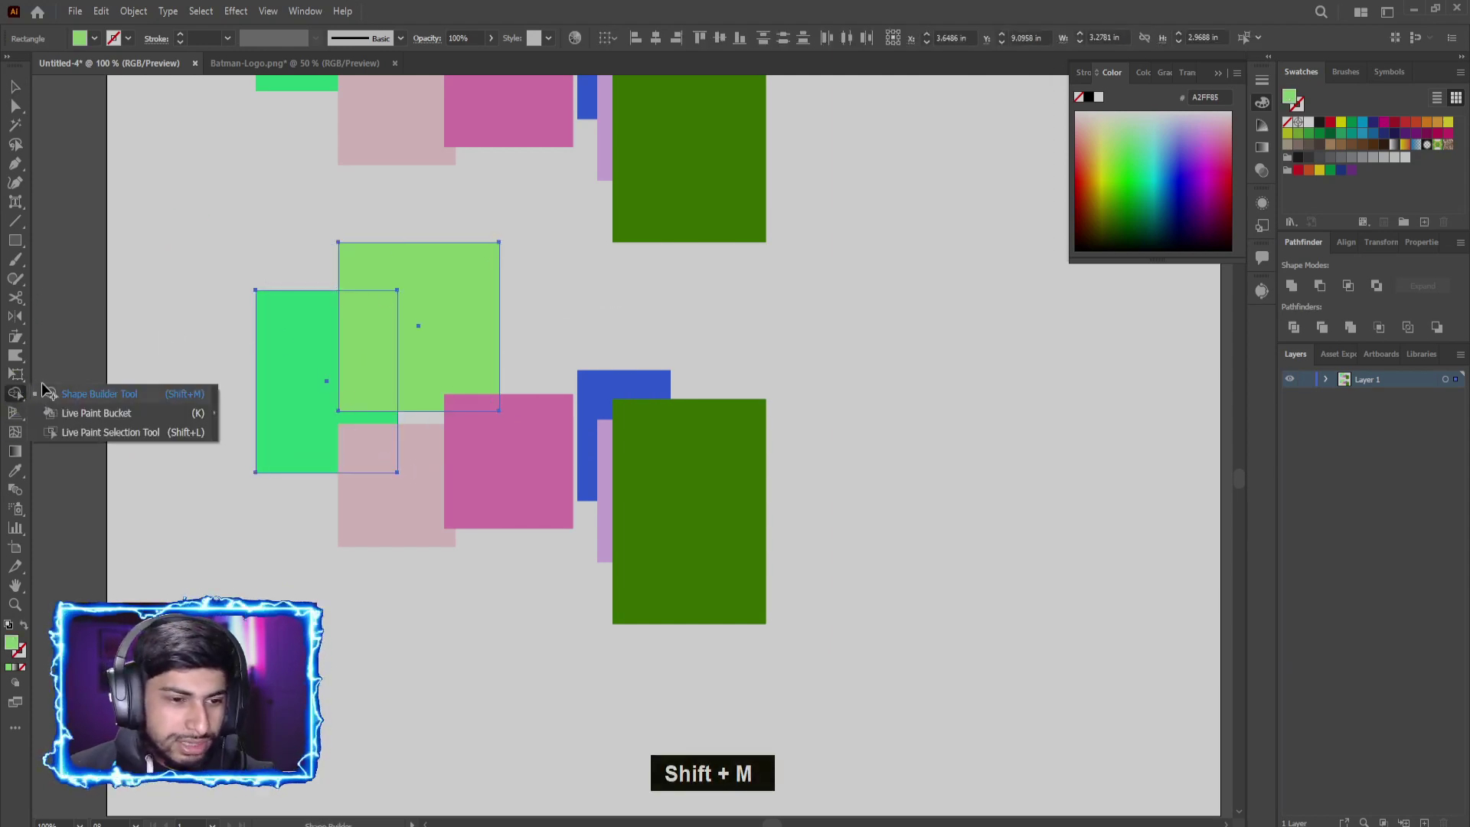
scroll("up", 3)
scroll("down", 3)
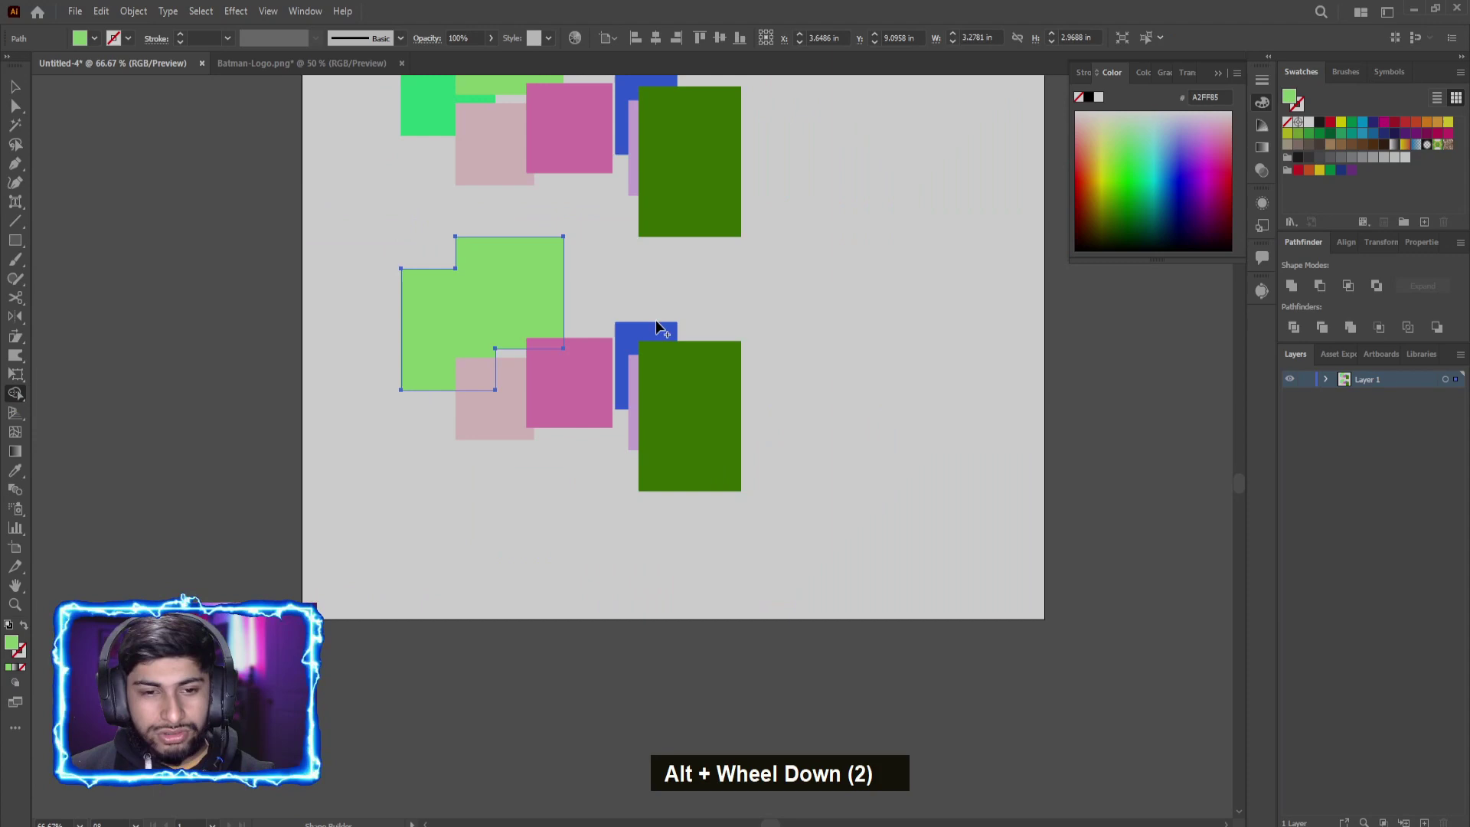
key("ctrl+z")
left_click(575, 234)
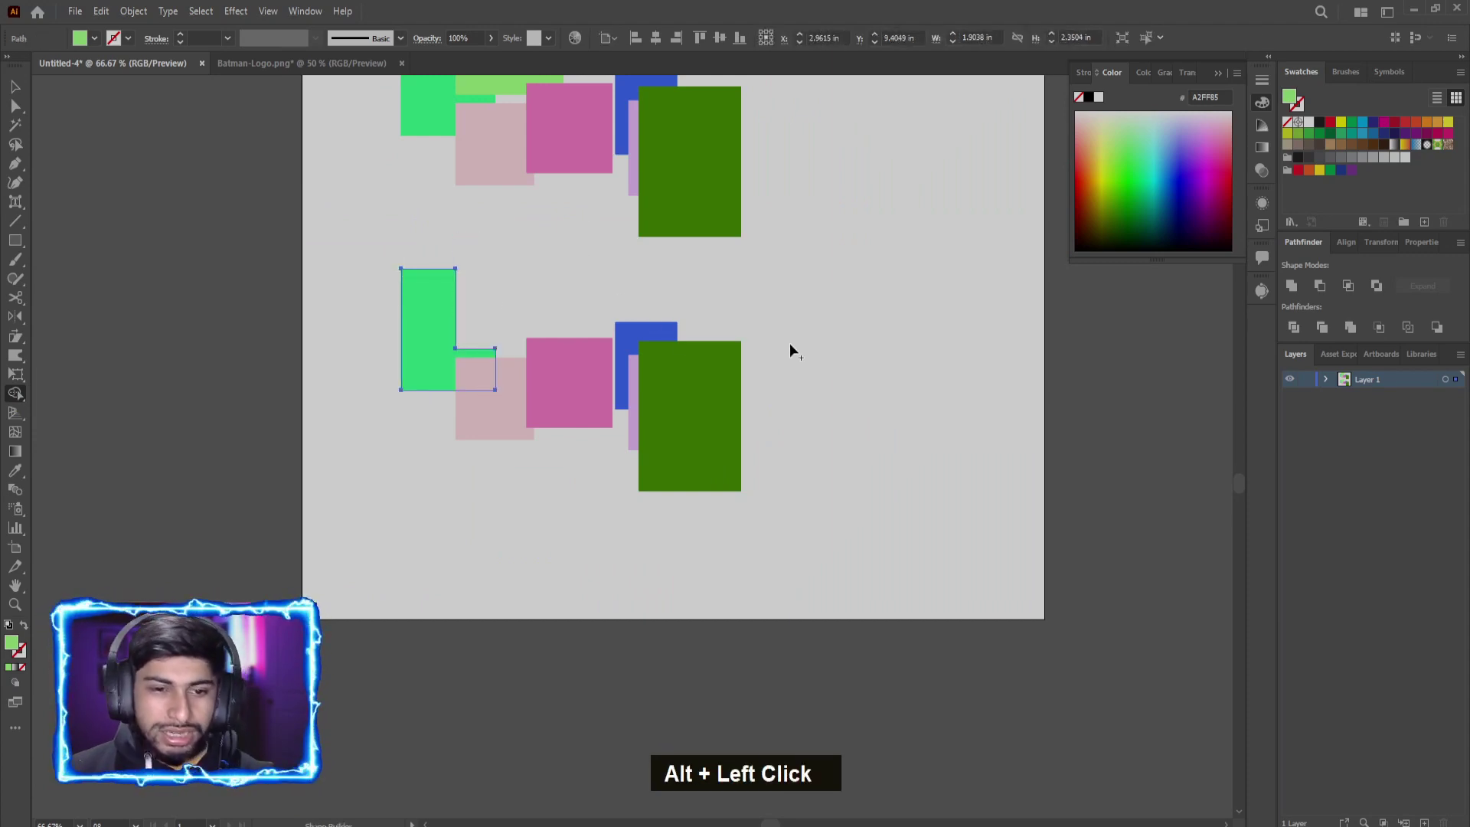
key("ctrl+z")
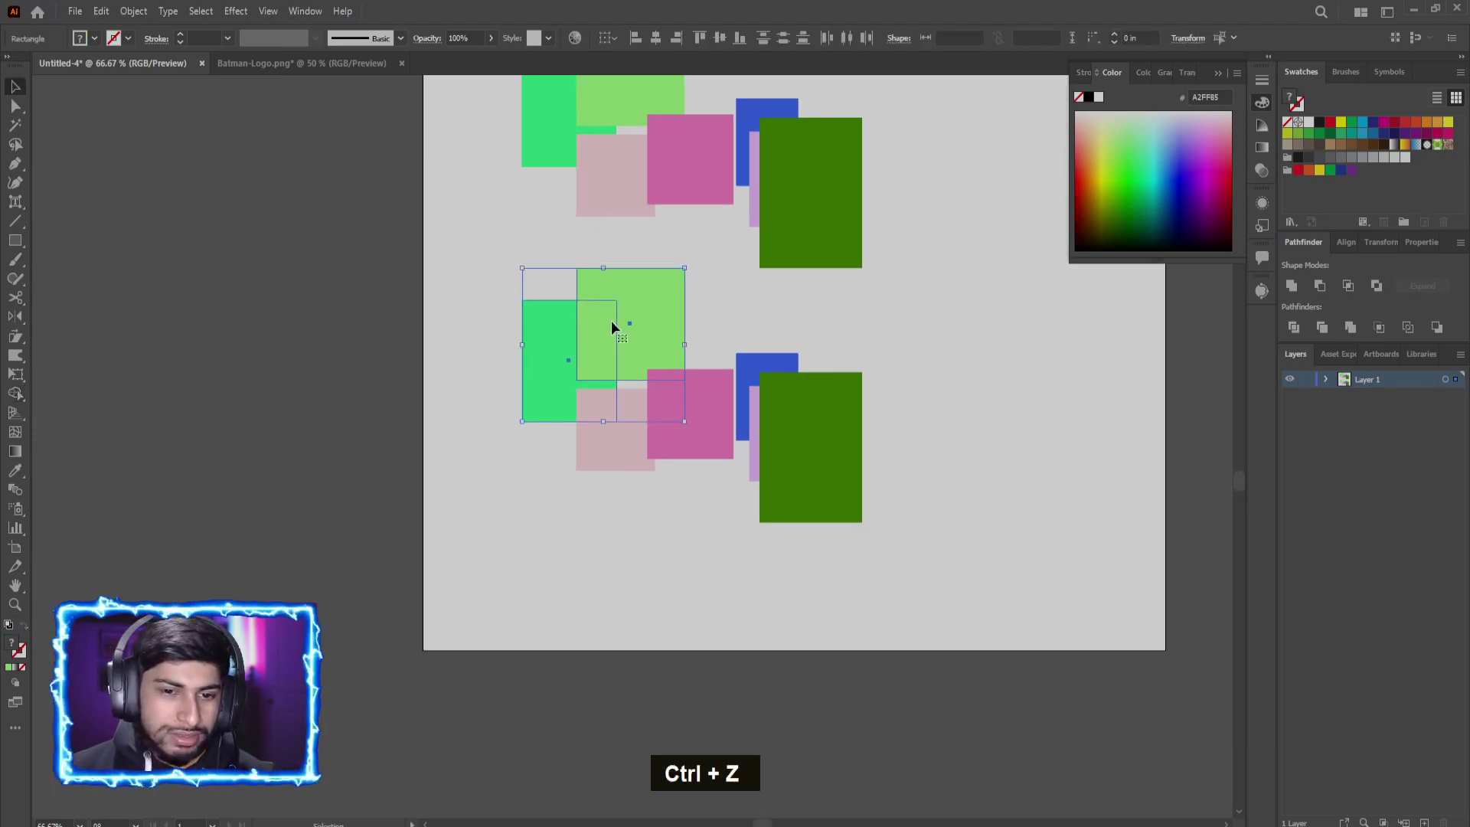
Step: Use Shape Builder to merge overlapping squares and remove the light green square's region
scroll("up", 3)
scroll("up", 3)
left_click(519, 325)
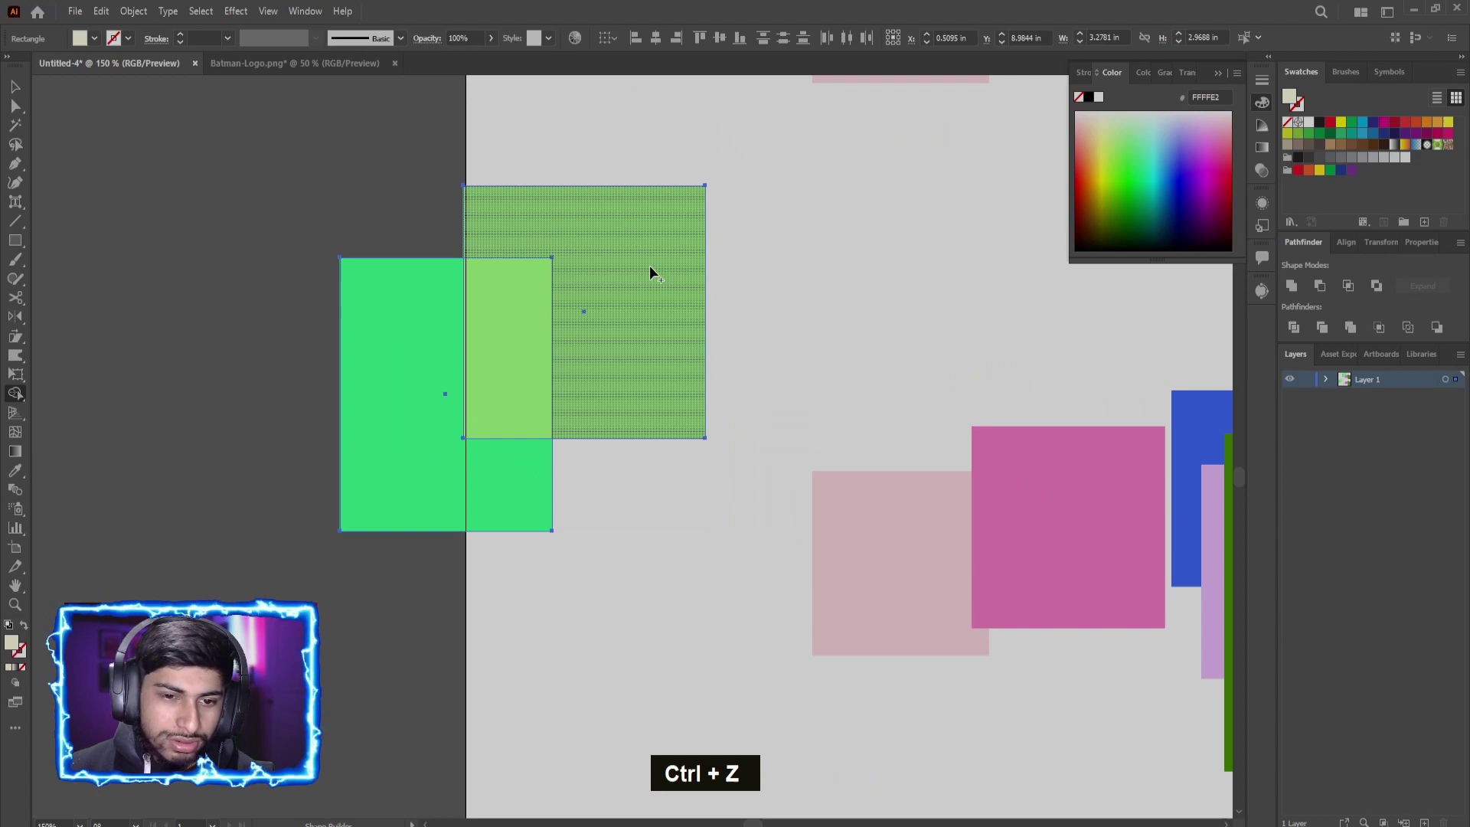
left_click(653, 503)
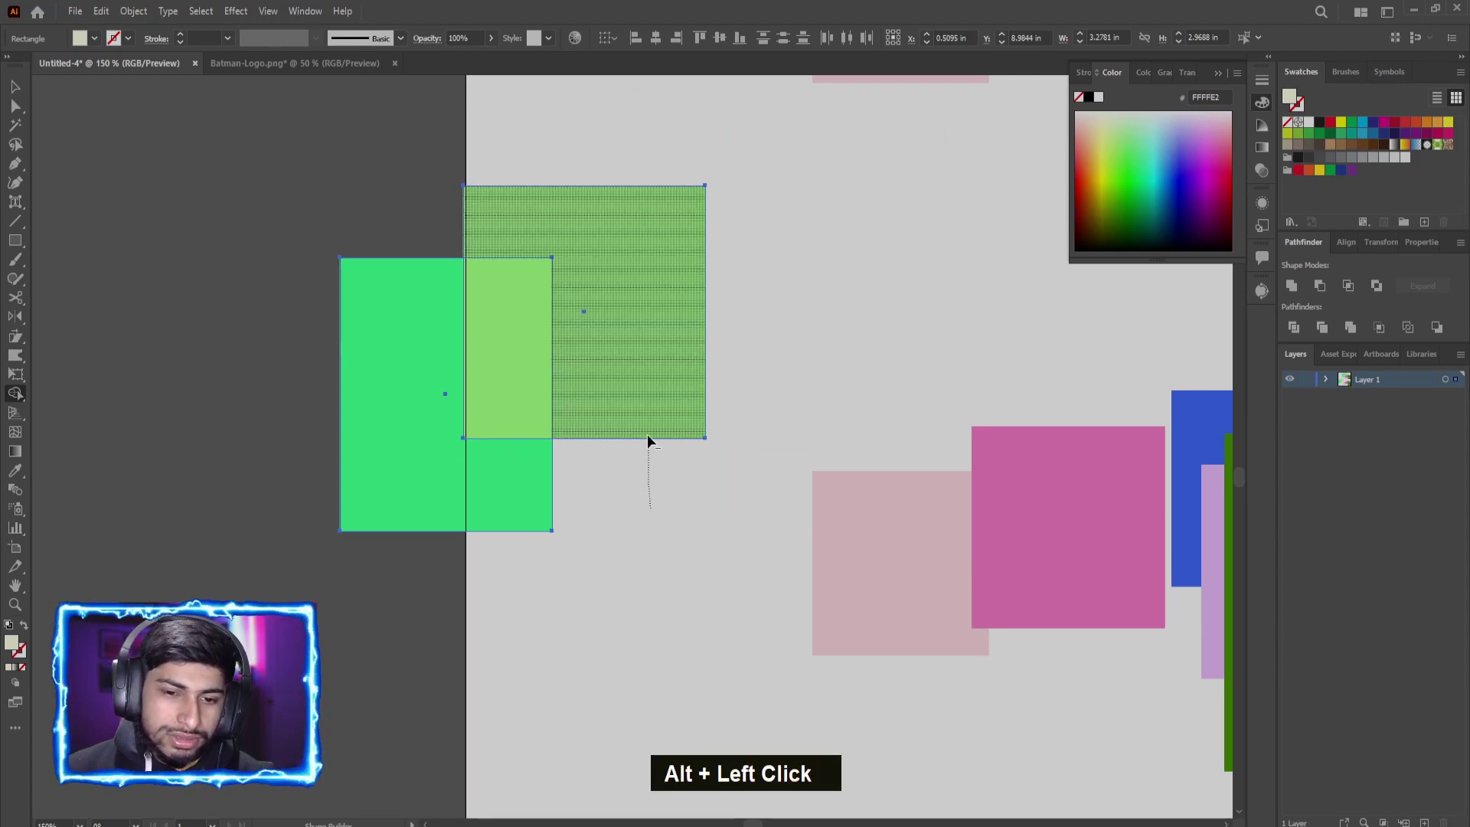
key("ctrl+z")
left_click(619, 263)
left_click(695, 289)
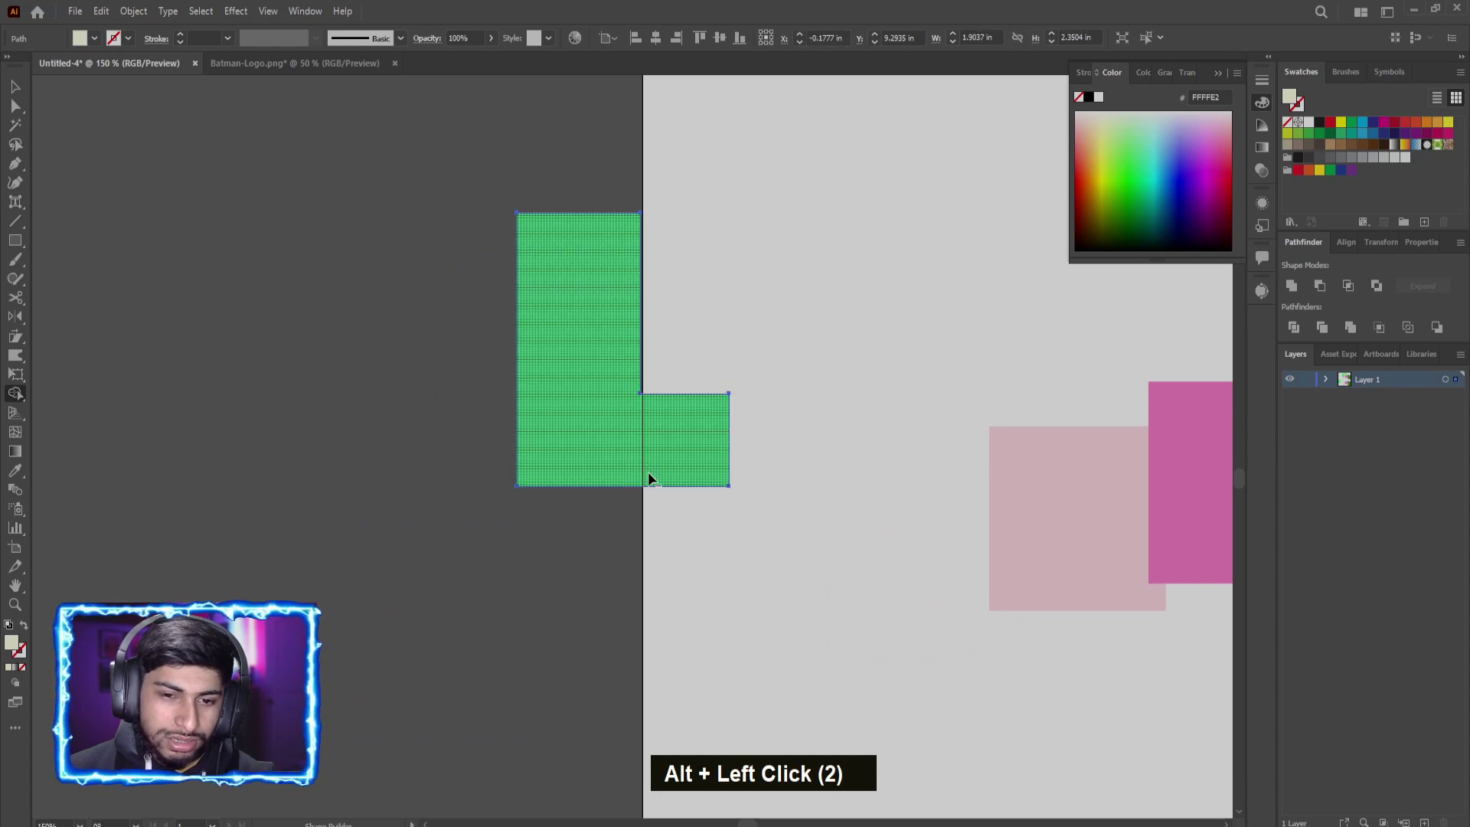
left_click(683, 323)
key("ctrl+z")
scroll("down", 3)
Step: Select the pink, magenta, blue and green rectangles and punch out the overlap inside the green one
left_click(658, 333)
scroll("up", 3)
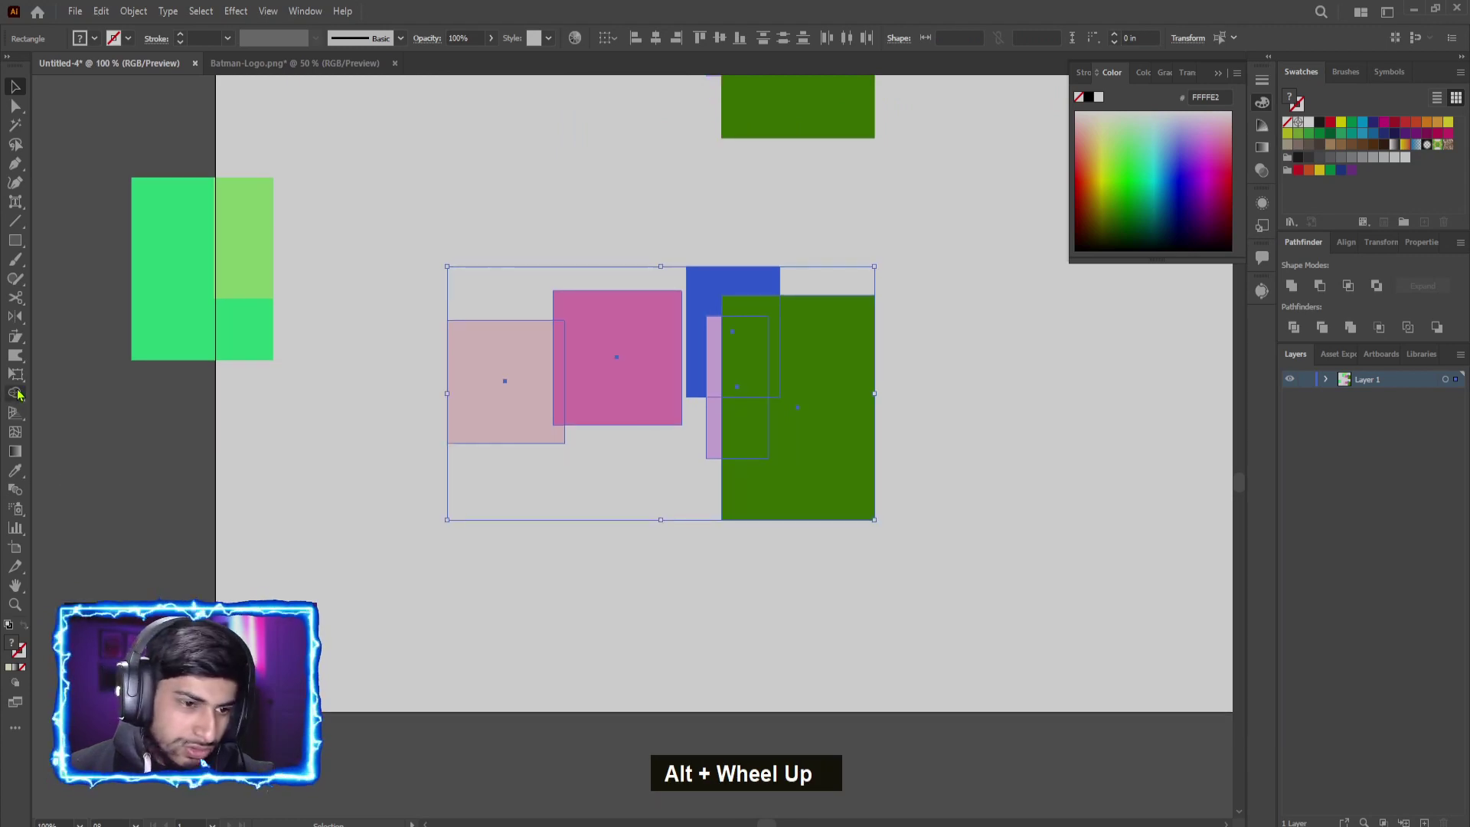
scroll("up", 3)
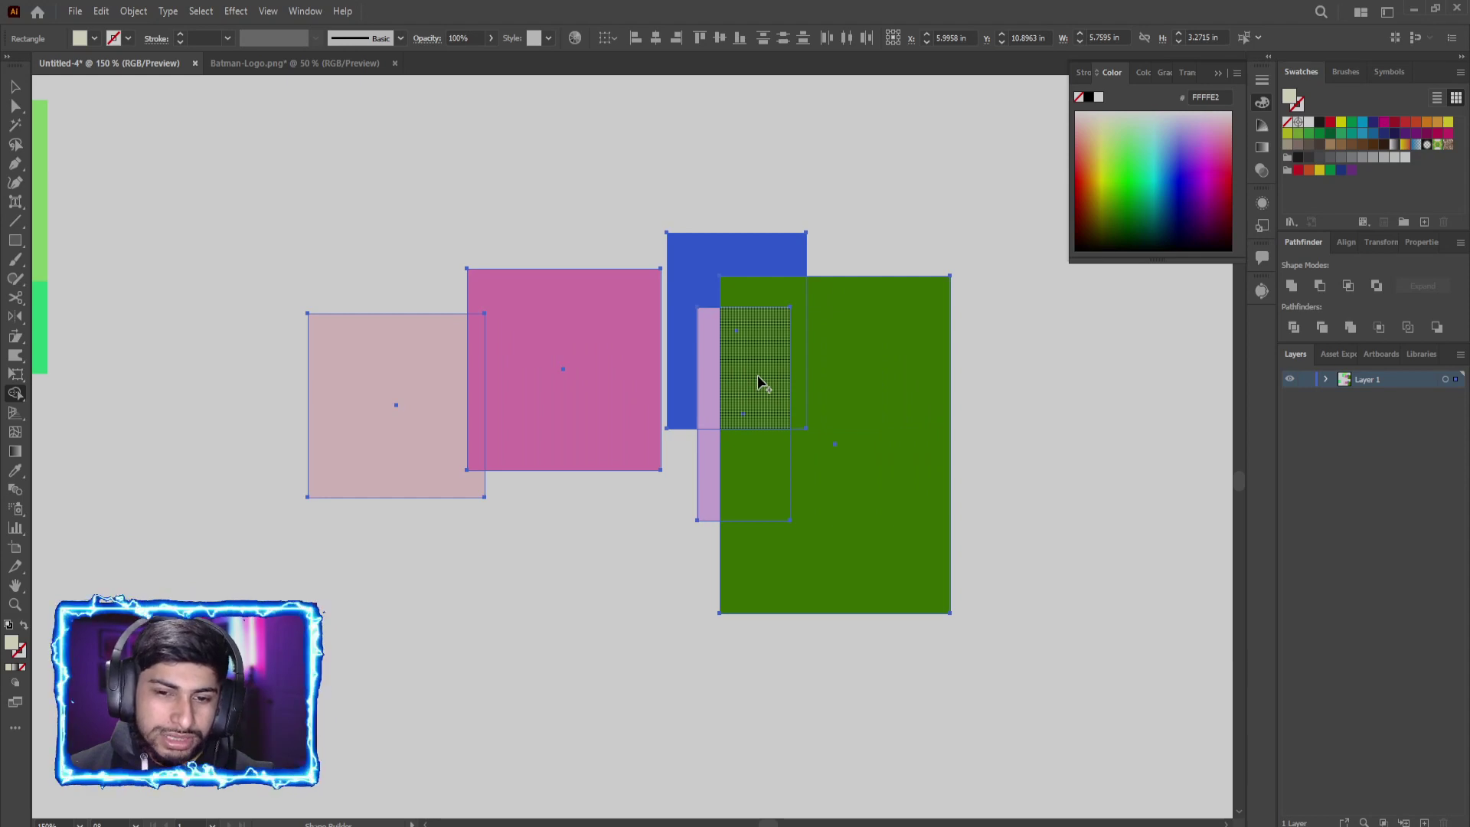
left_click(762, 369)
key("ctrl+z")
scroll("up", 3)
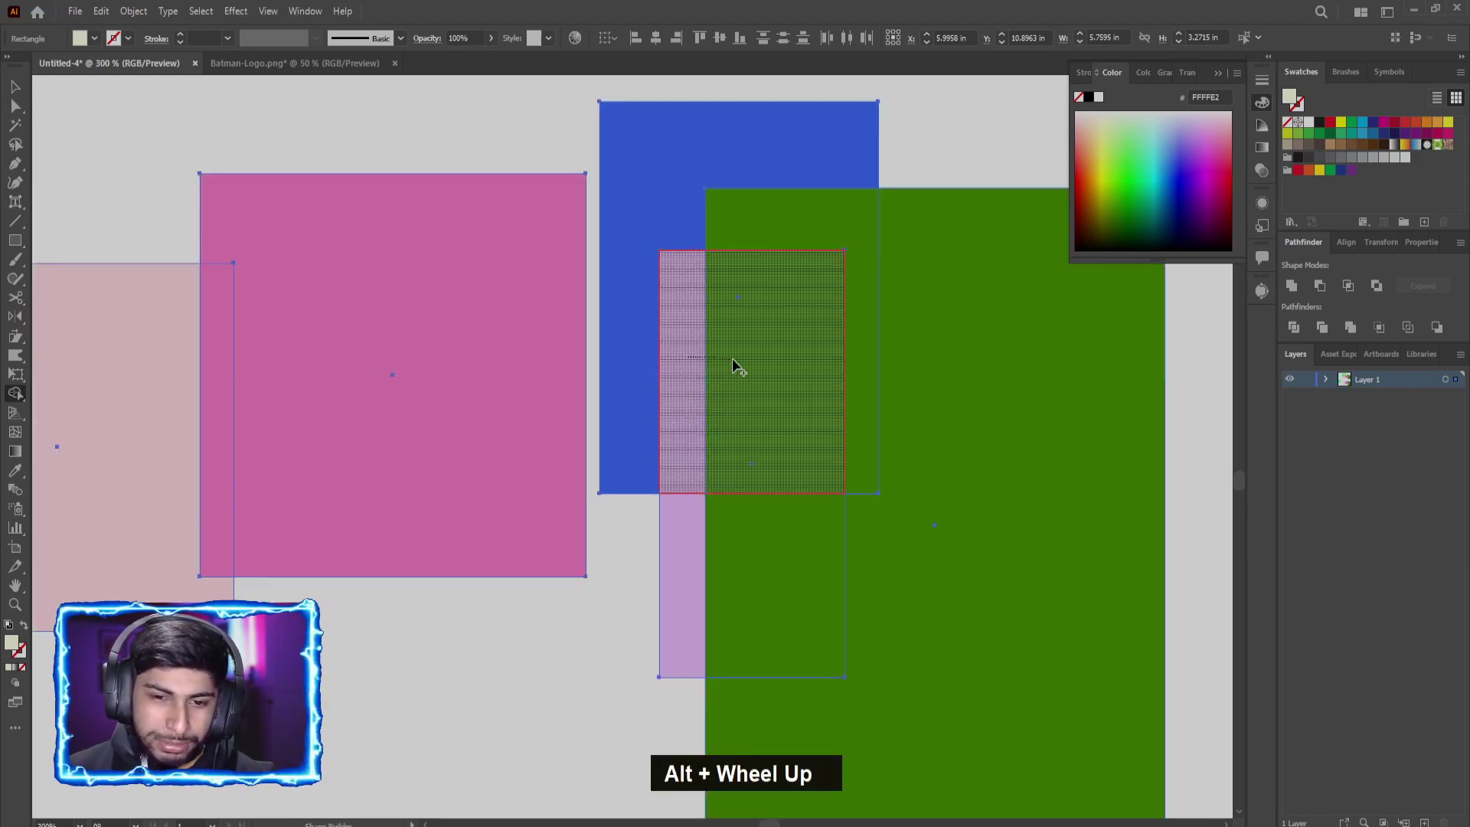
key("ctrl+z")
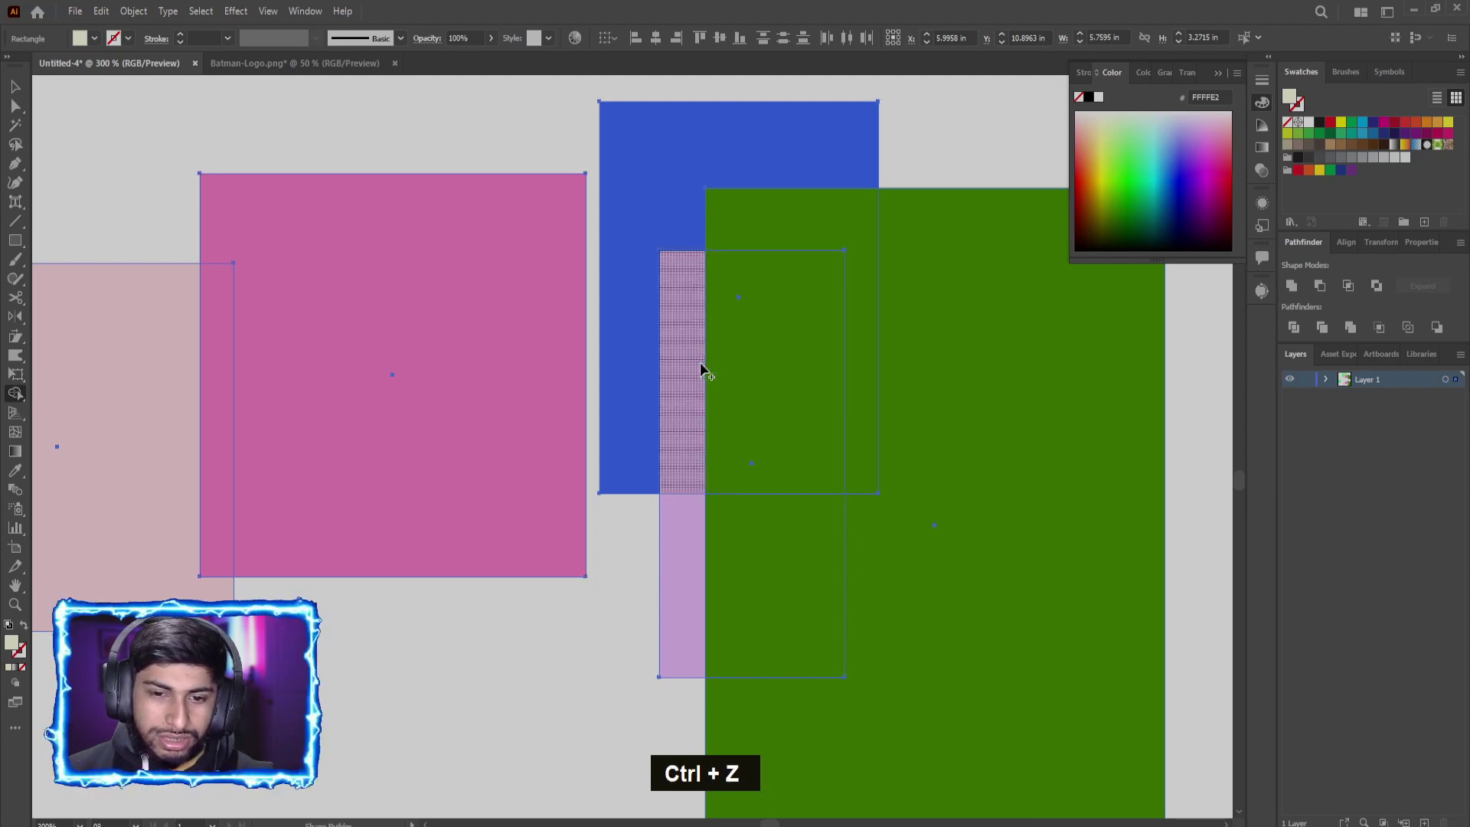
left_click(702, 368)
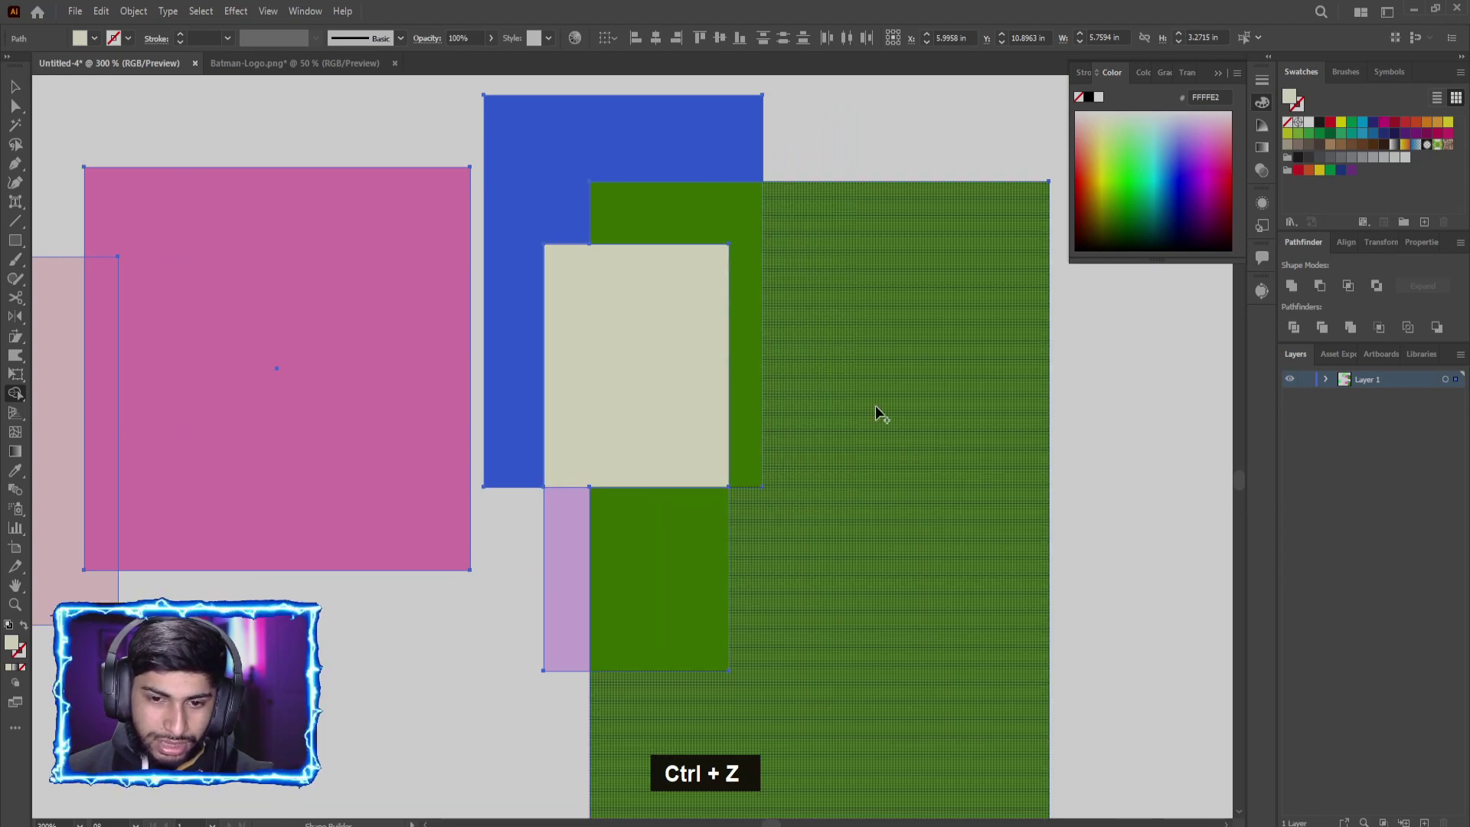
key("ctrl+z")
scroll("down", 3)
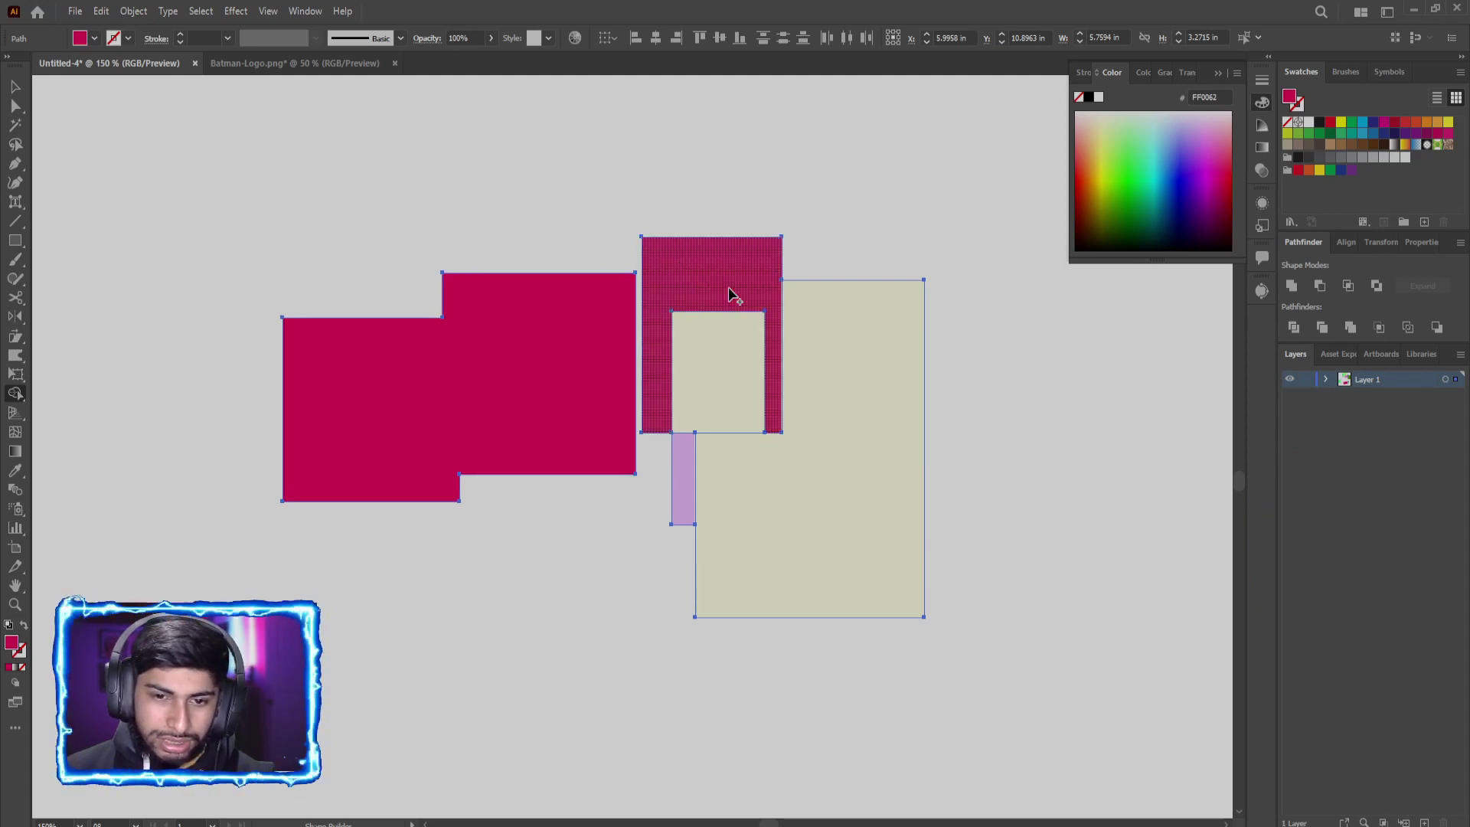
Step: Scroll across the cleared artboard holding the freshly drawn pale beige square
scroll("down", 3)
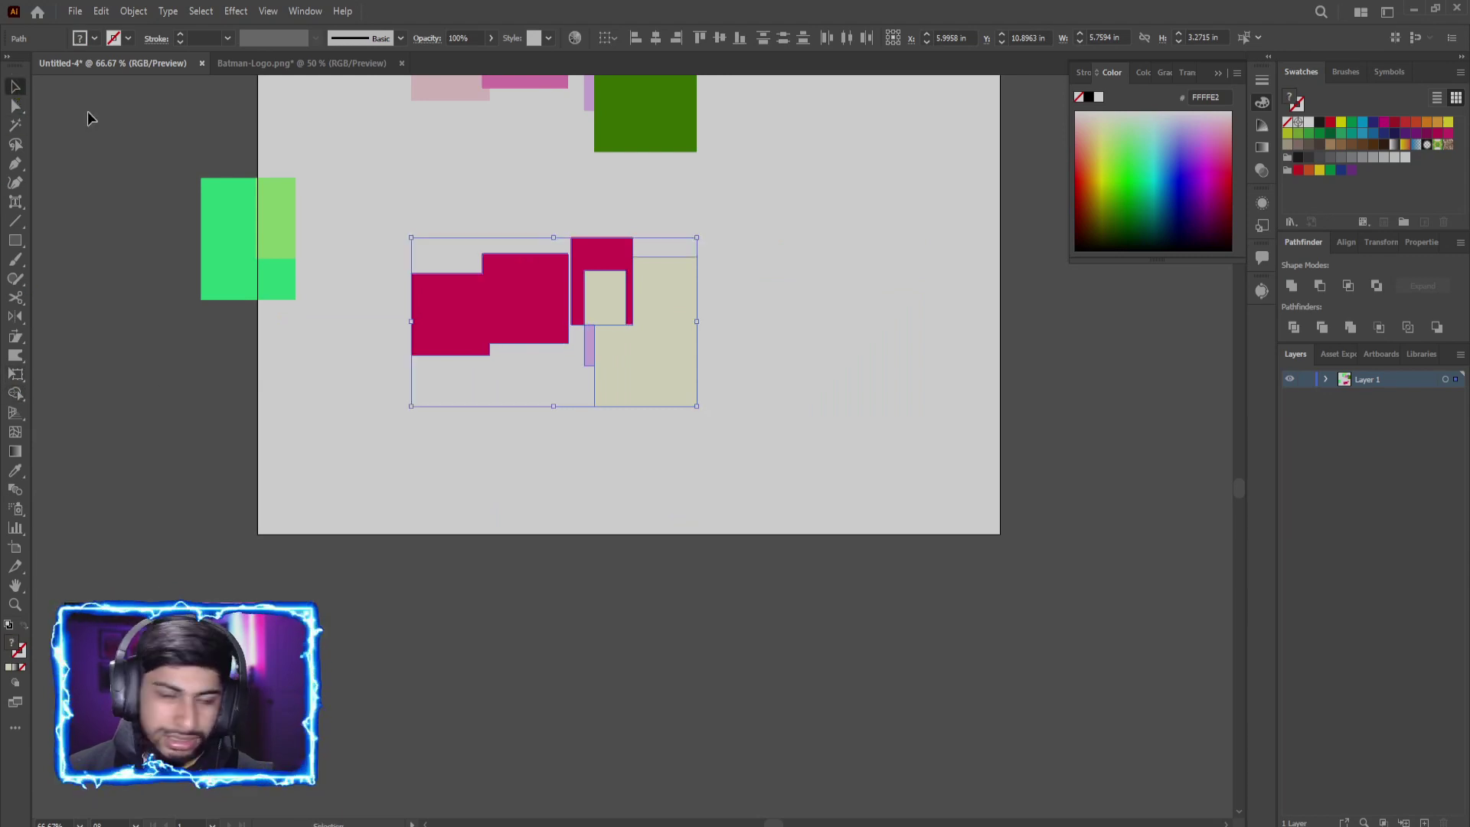
scroll("down", 3)
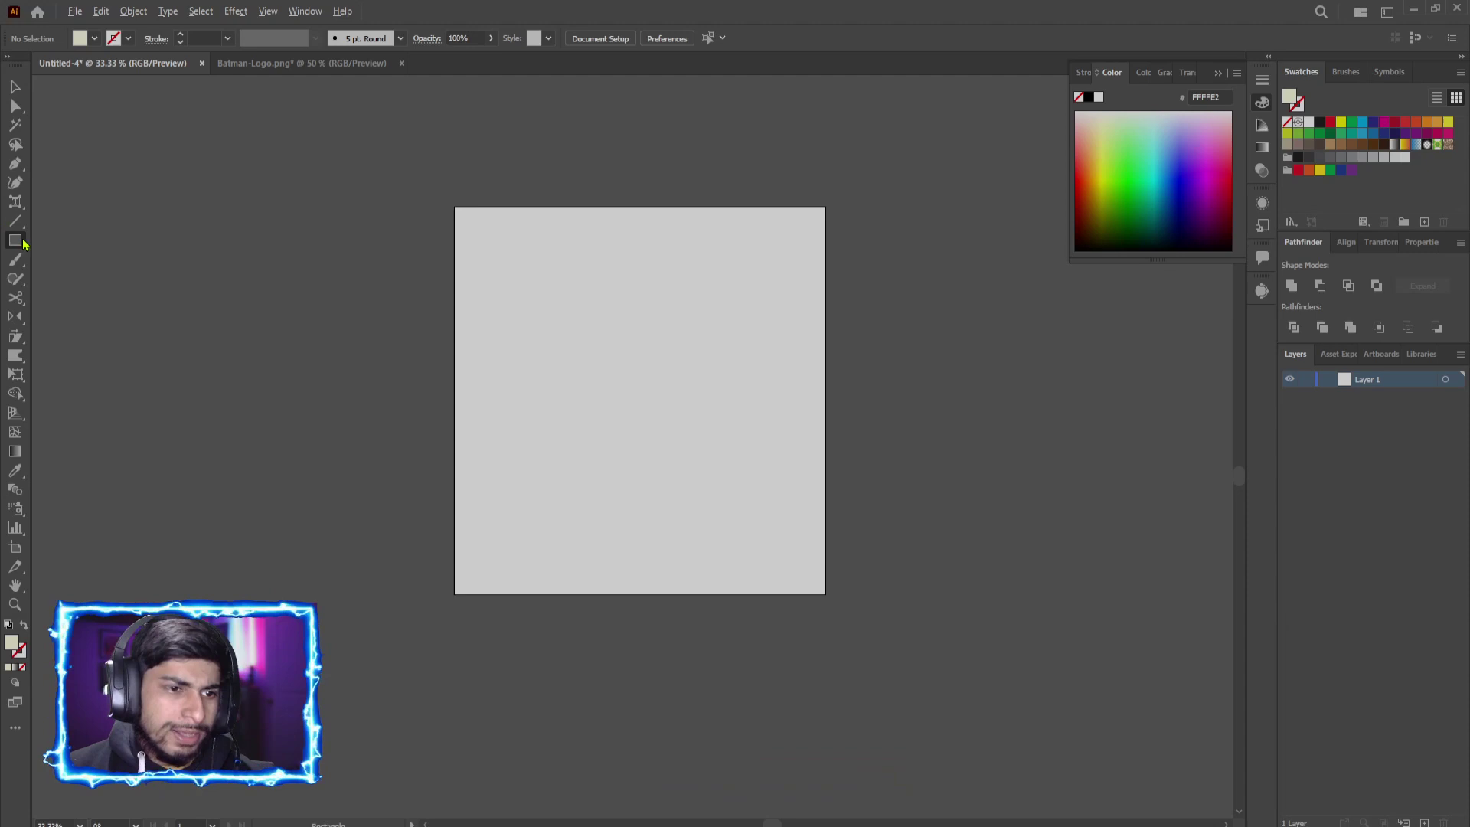
scroll("up", 3)
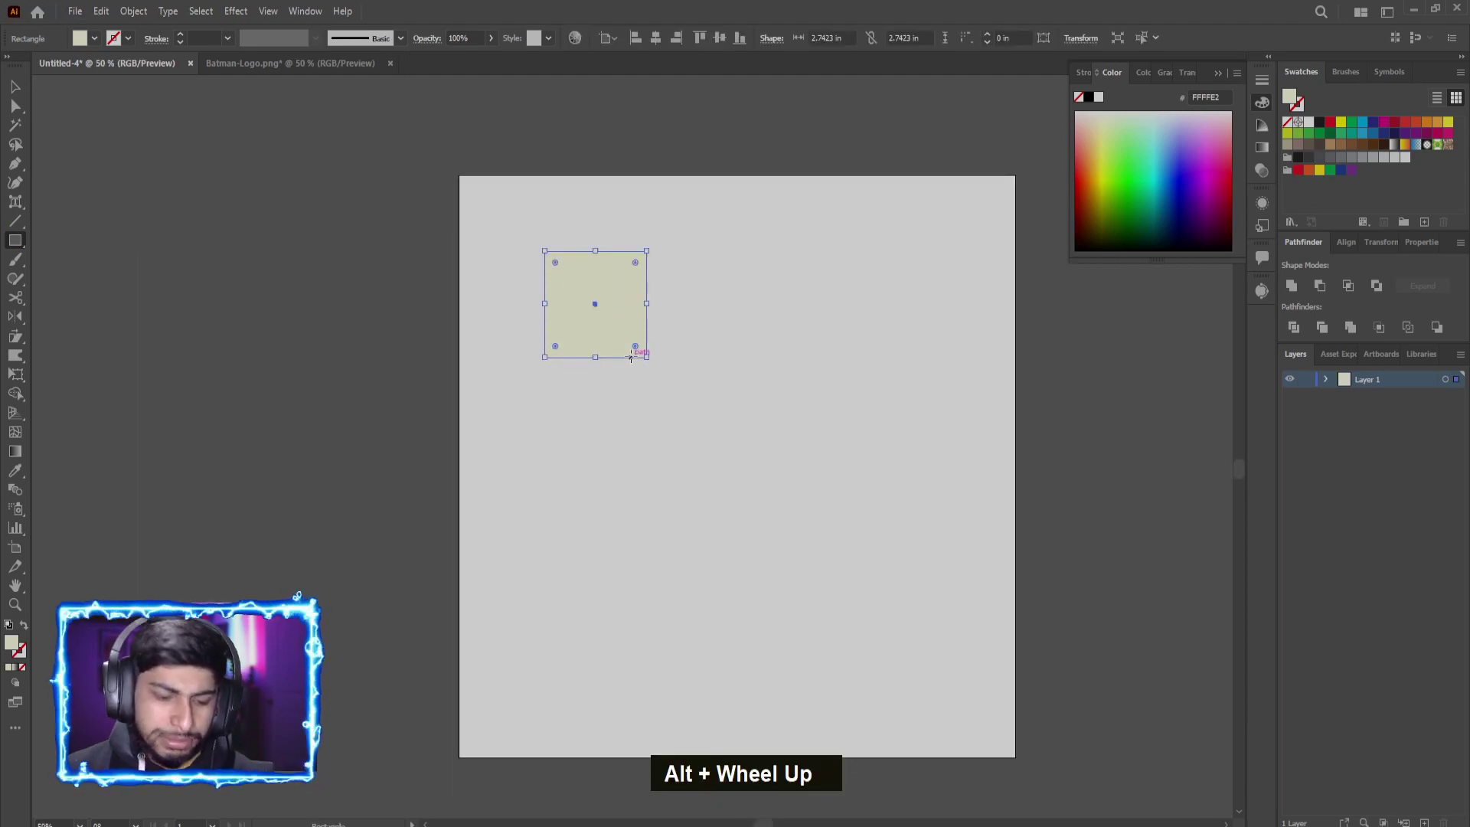
Step: Duplicate the yellow and magenta square pair repeatedly with Ctrl+D into a diagonal pattern
left_click(568, 310)
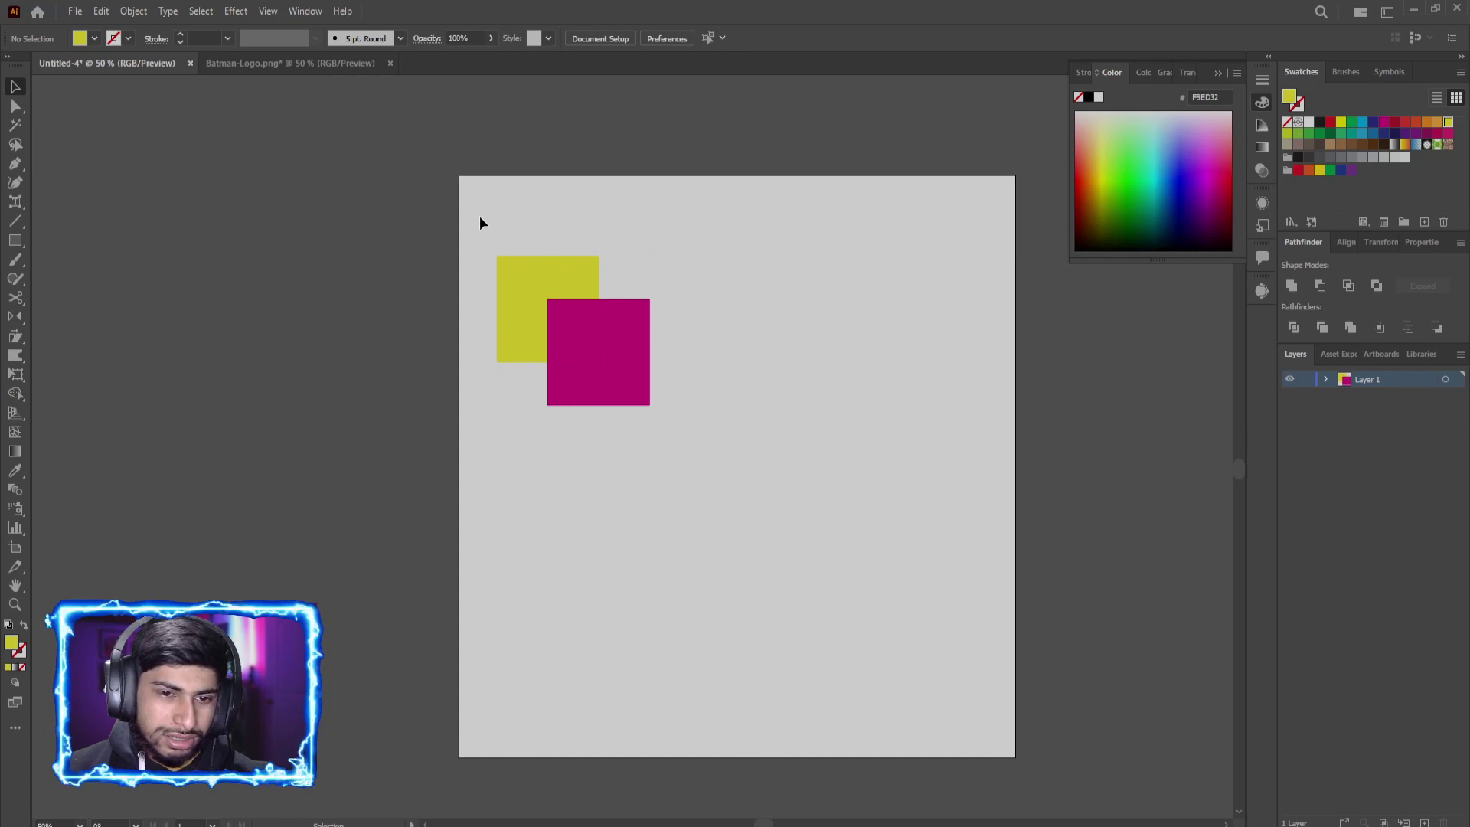
key("ctrl+c")
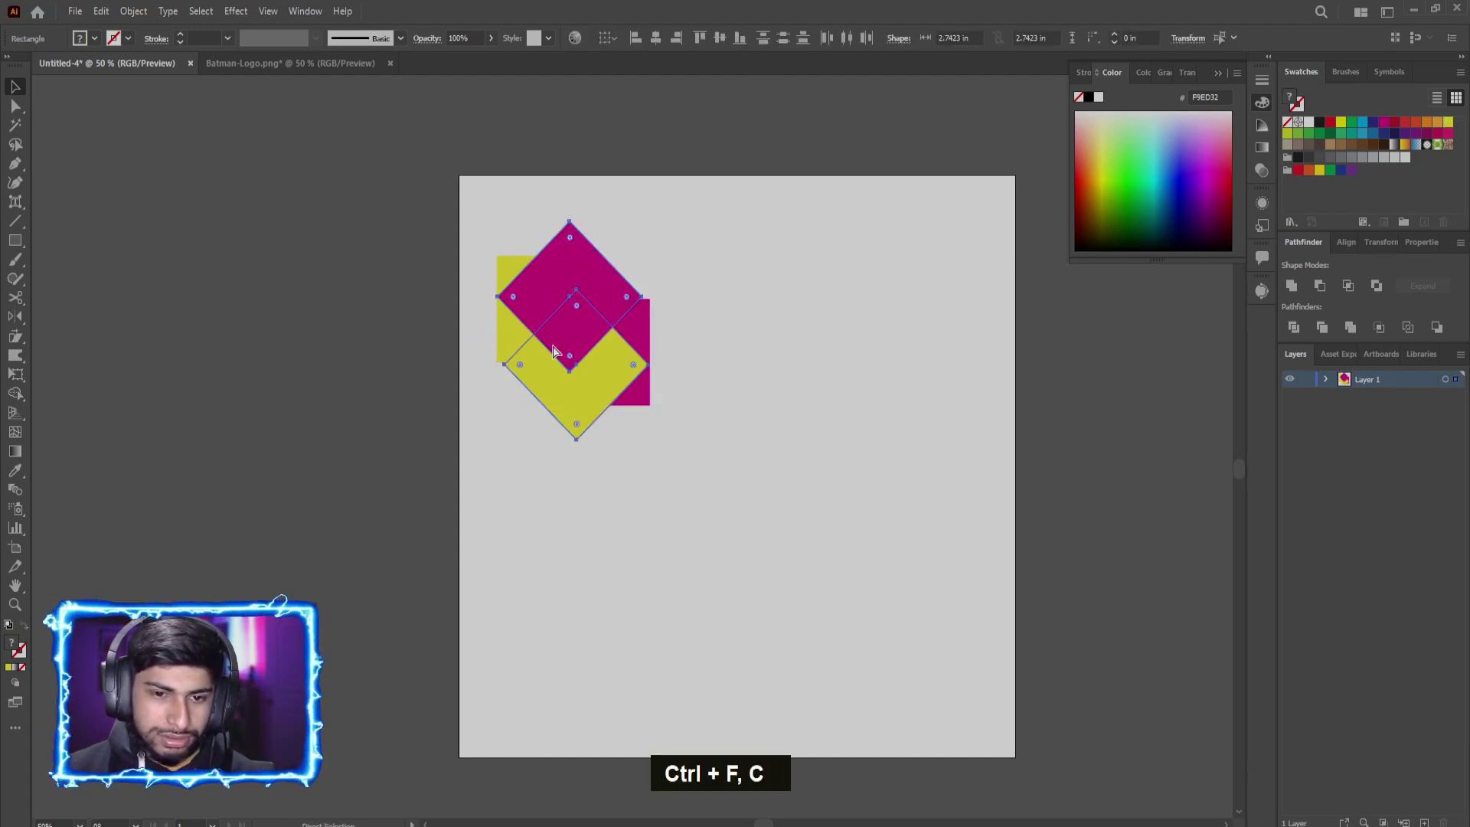
key("ctrl+d")
key("ctrl+d")
key("ctrl+d")
key("ctrl+d")
key("ctrl+d")
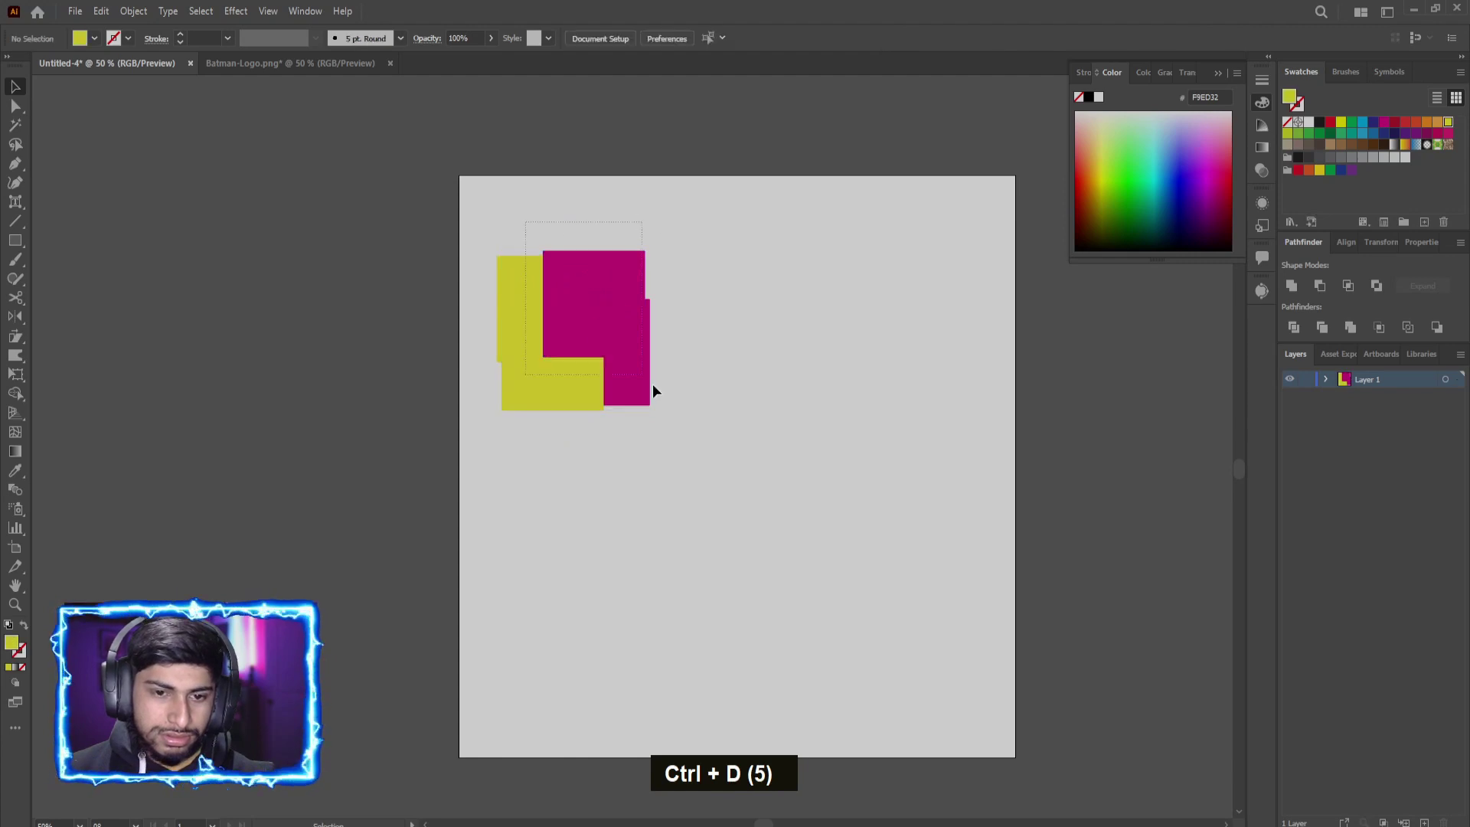
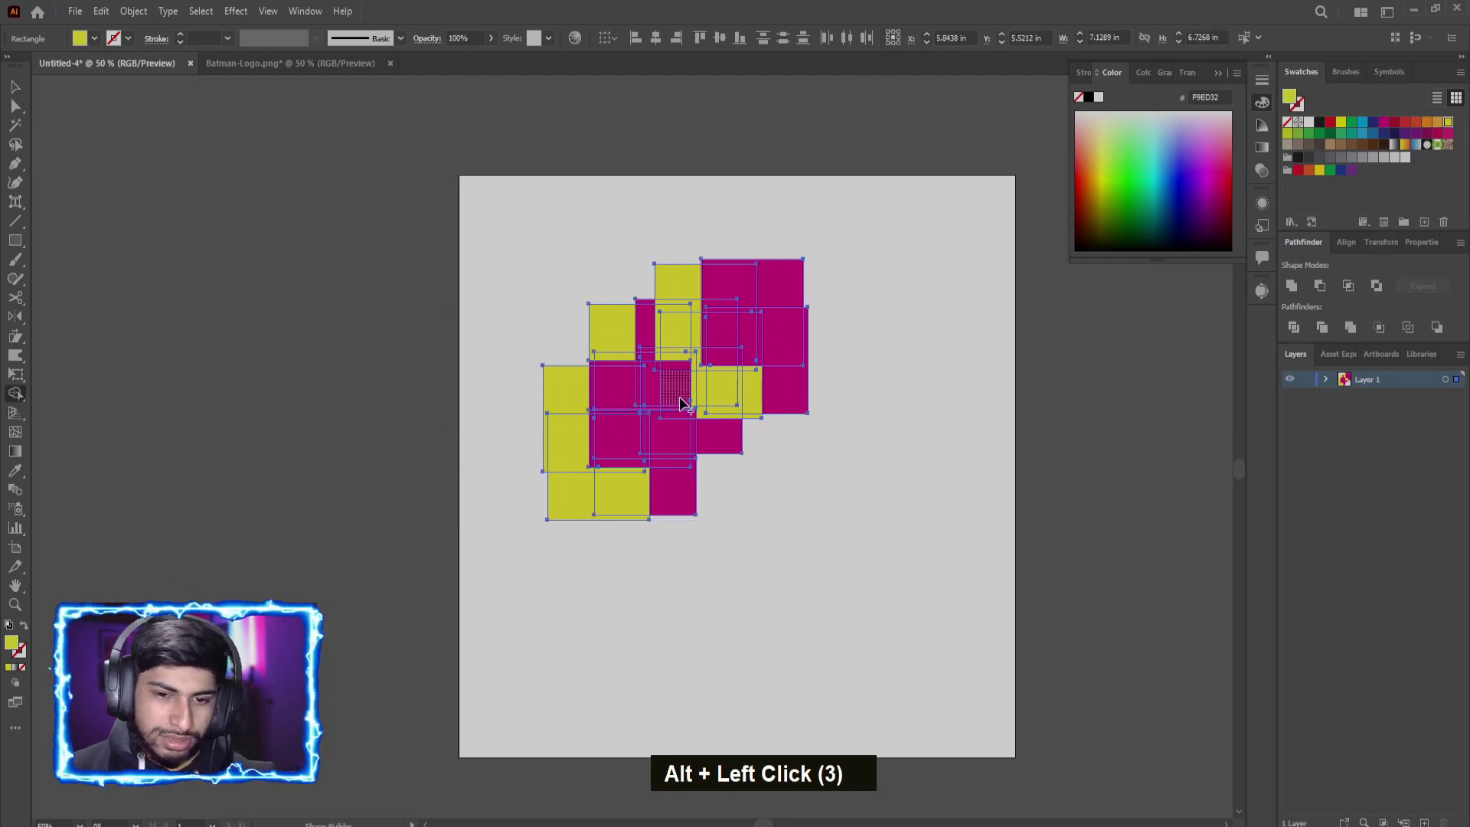
Step: Punch holes in the central, upper and lower overlap regions of the pattern with Shape Builder
scroll("up", 3)
left_click(685, 396)
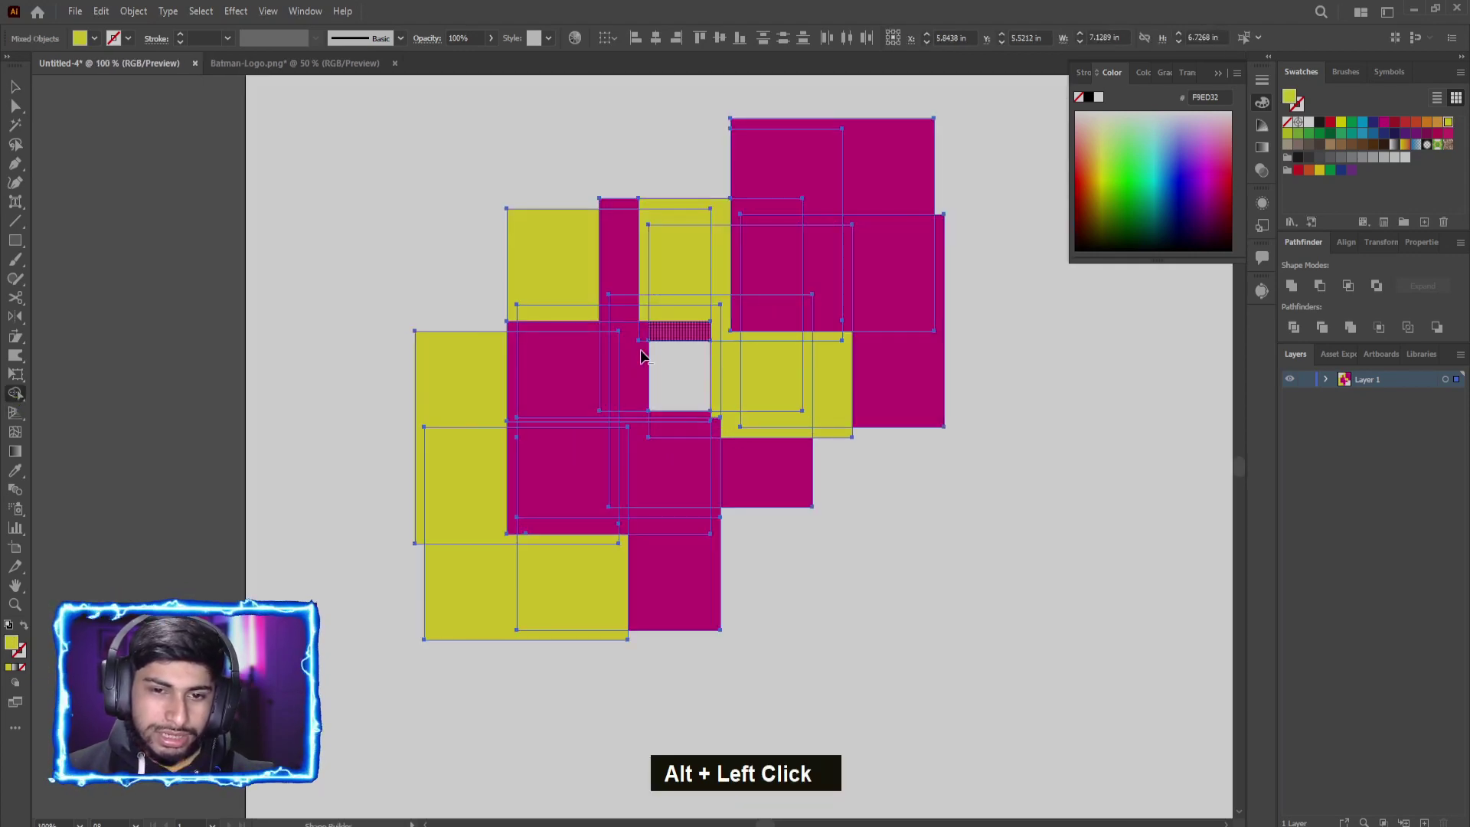
key("ctrl+z")
scroll("up", 3)
left_click(579, 327)
scroll("down", 3)
left_click(565, 558)
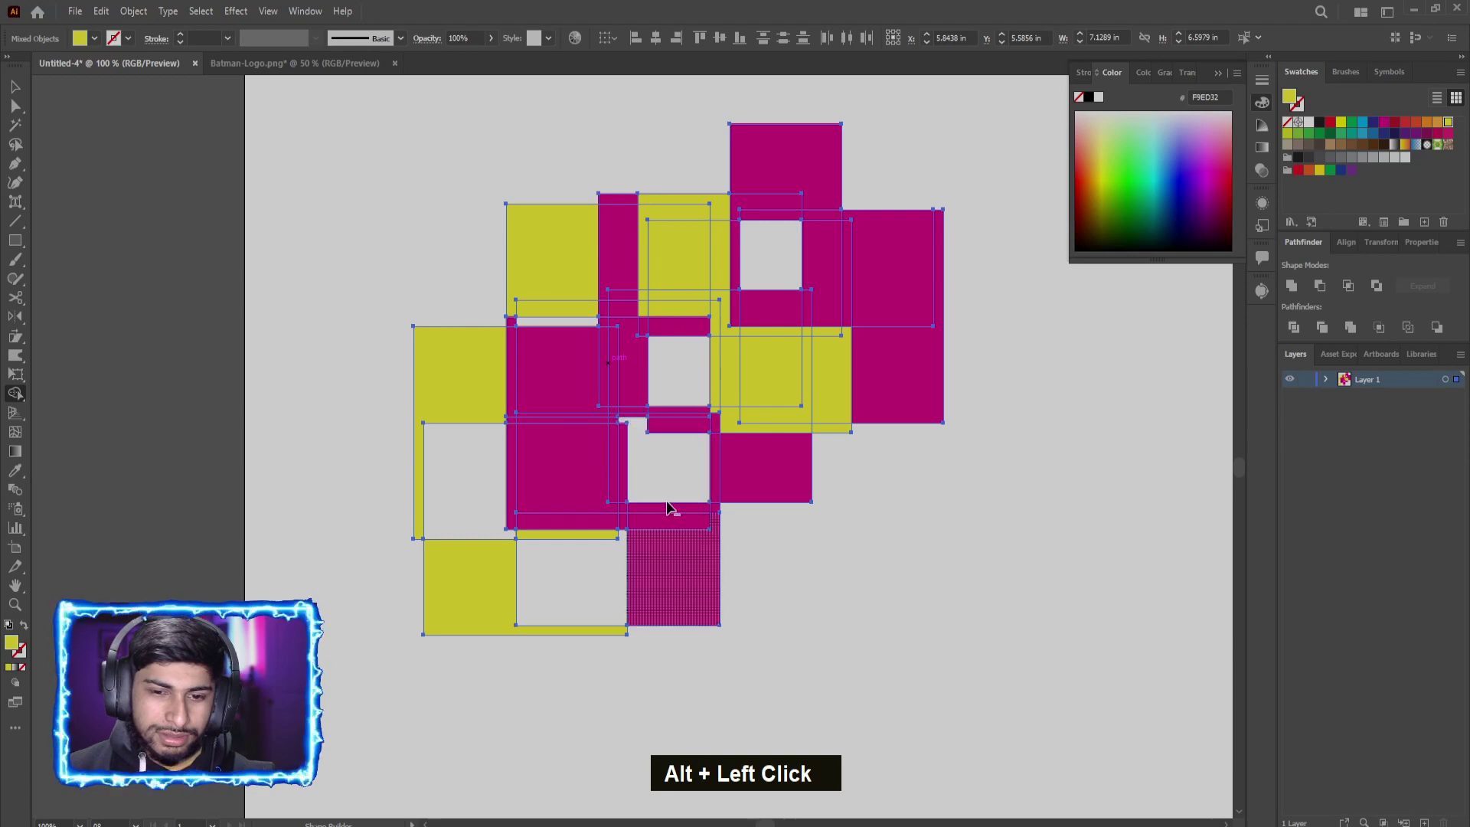
scroll("down", 3)
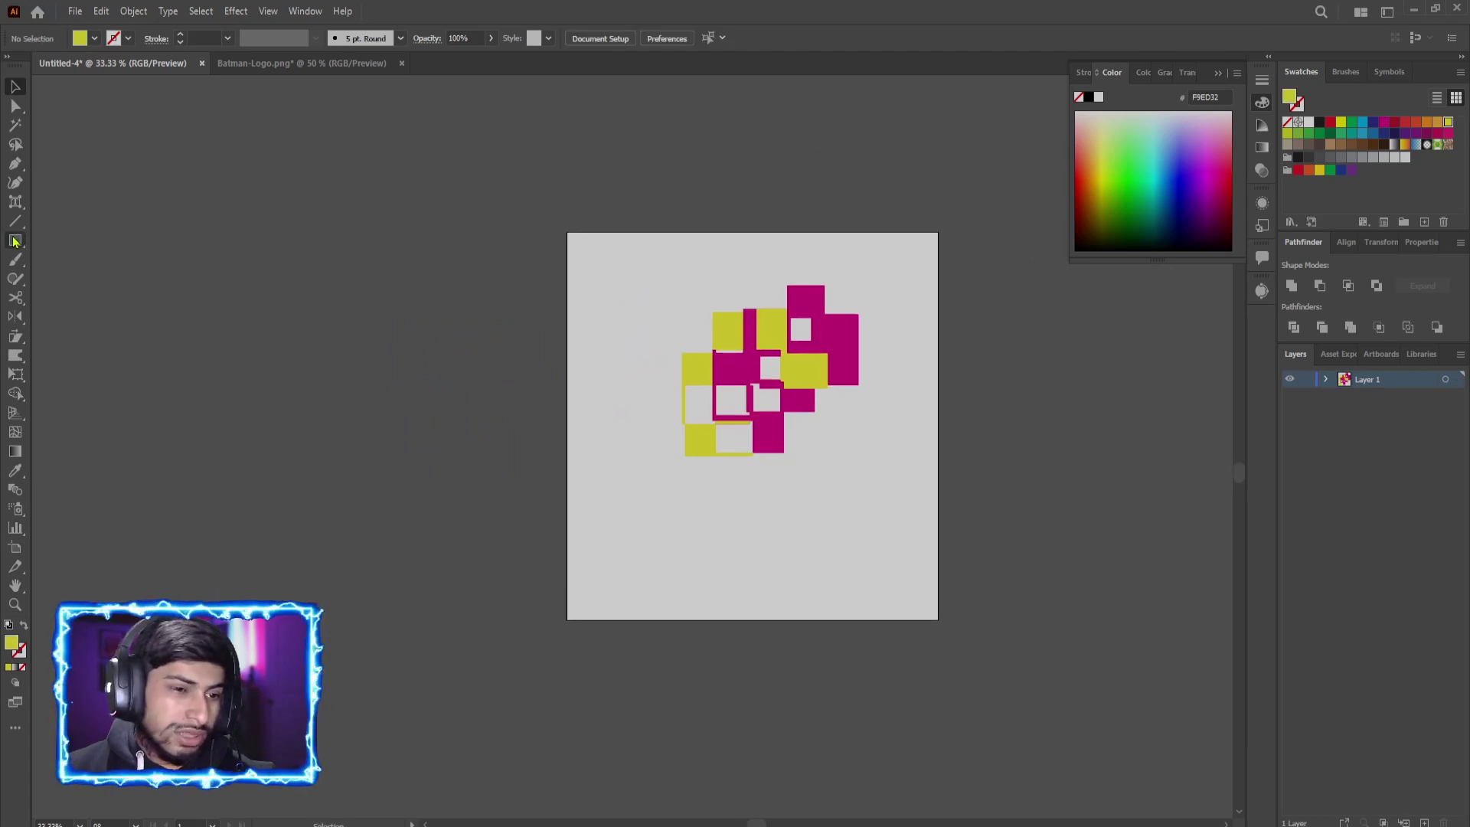
scroll("down", 3)
Step: Reshape the yellow square's live corners inward into a concave four-pointed star, then remove it
left_click(491, 287)
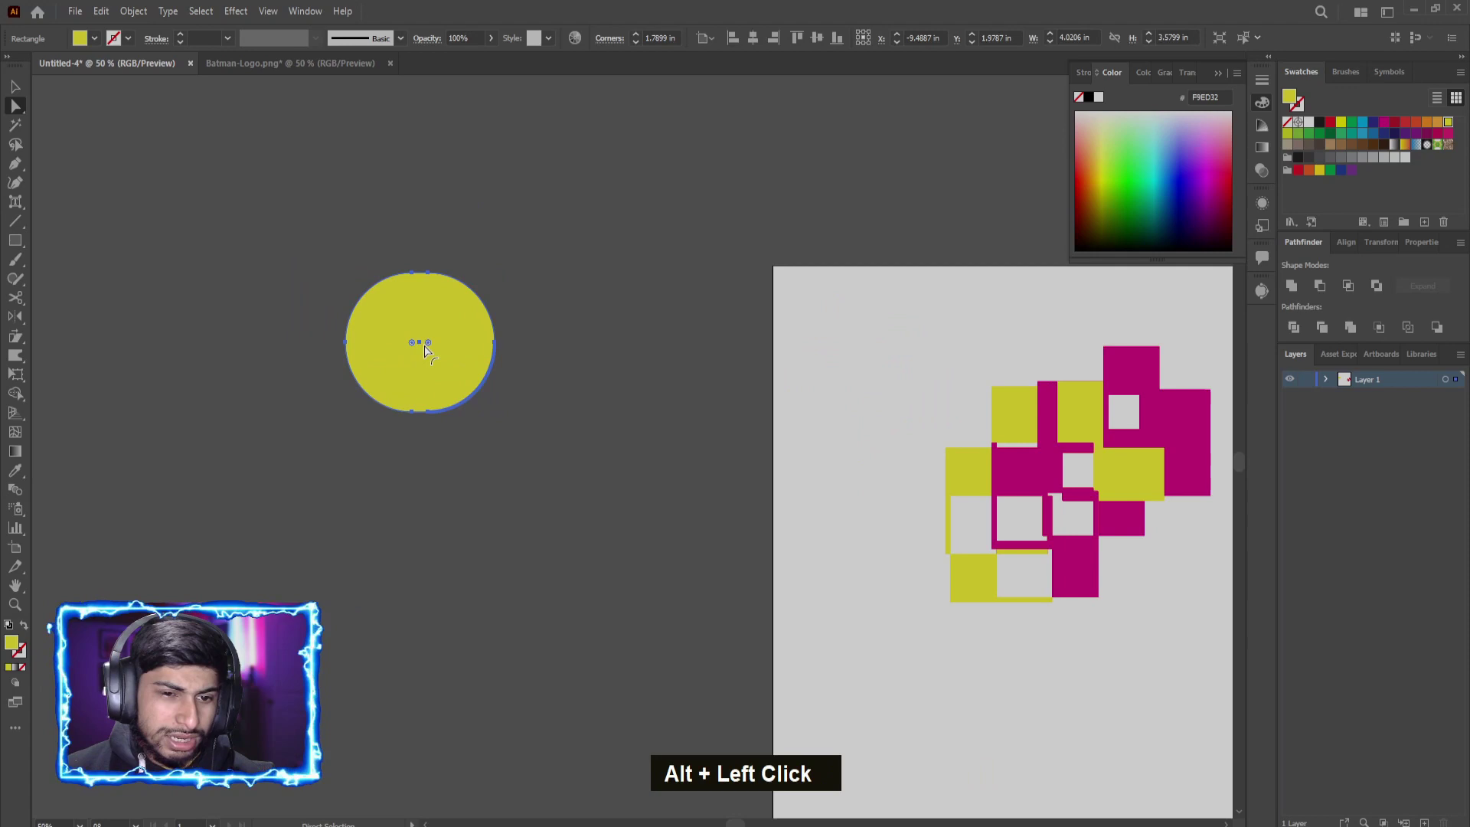
left_click(439, 353)
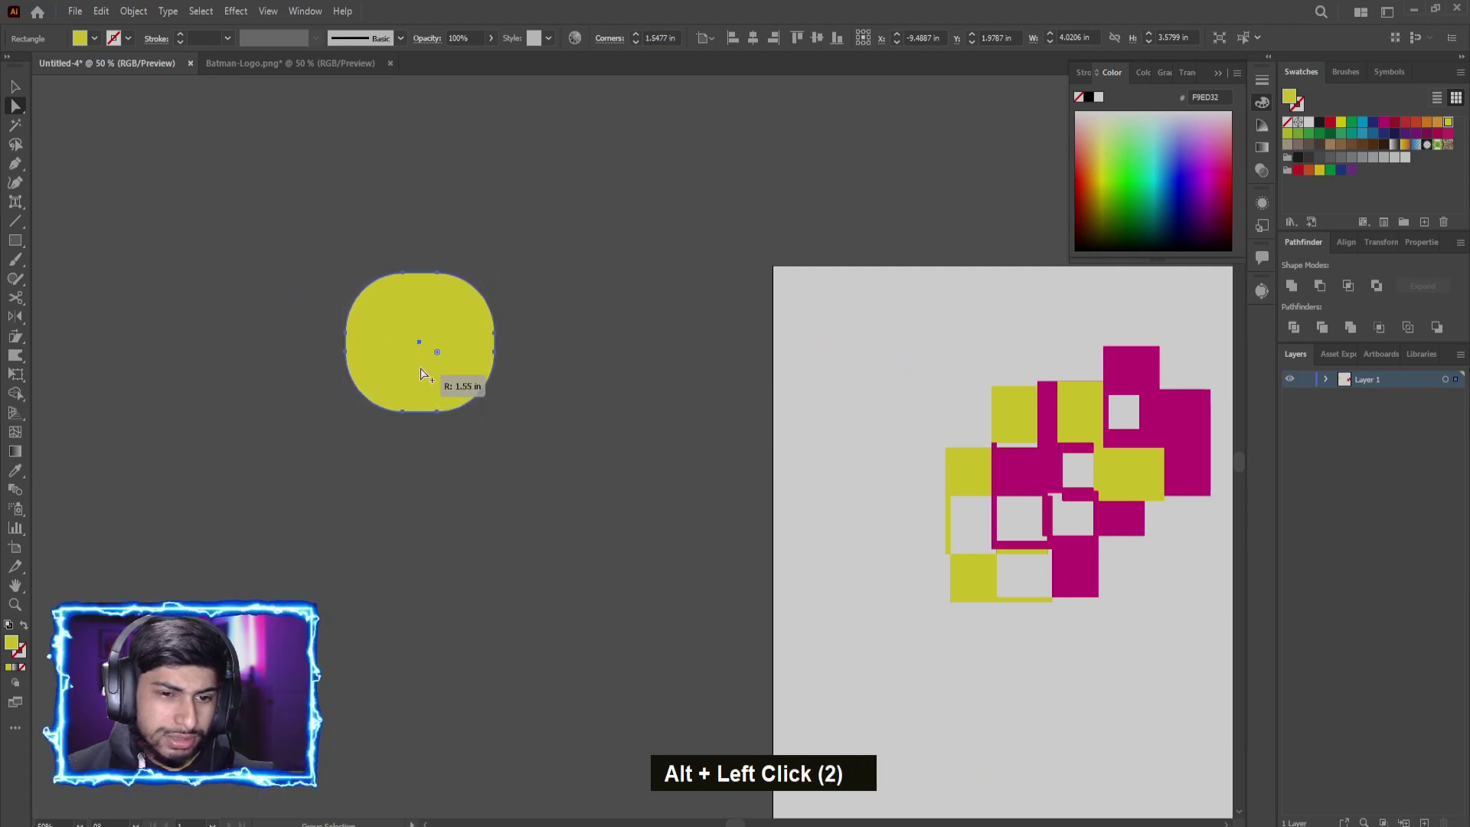
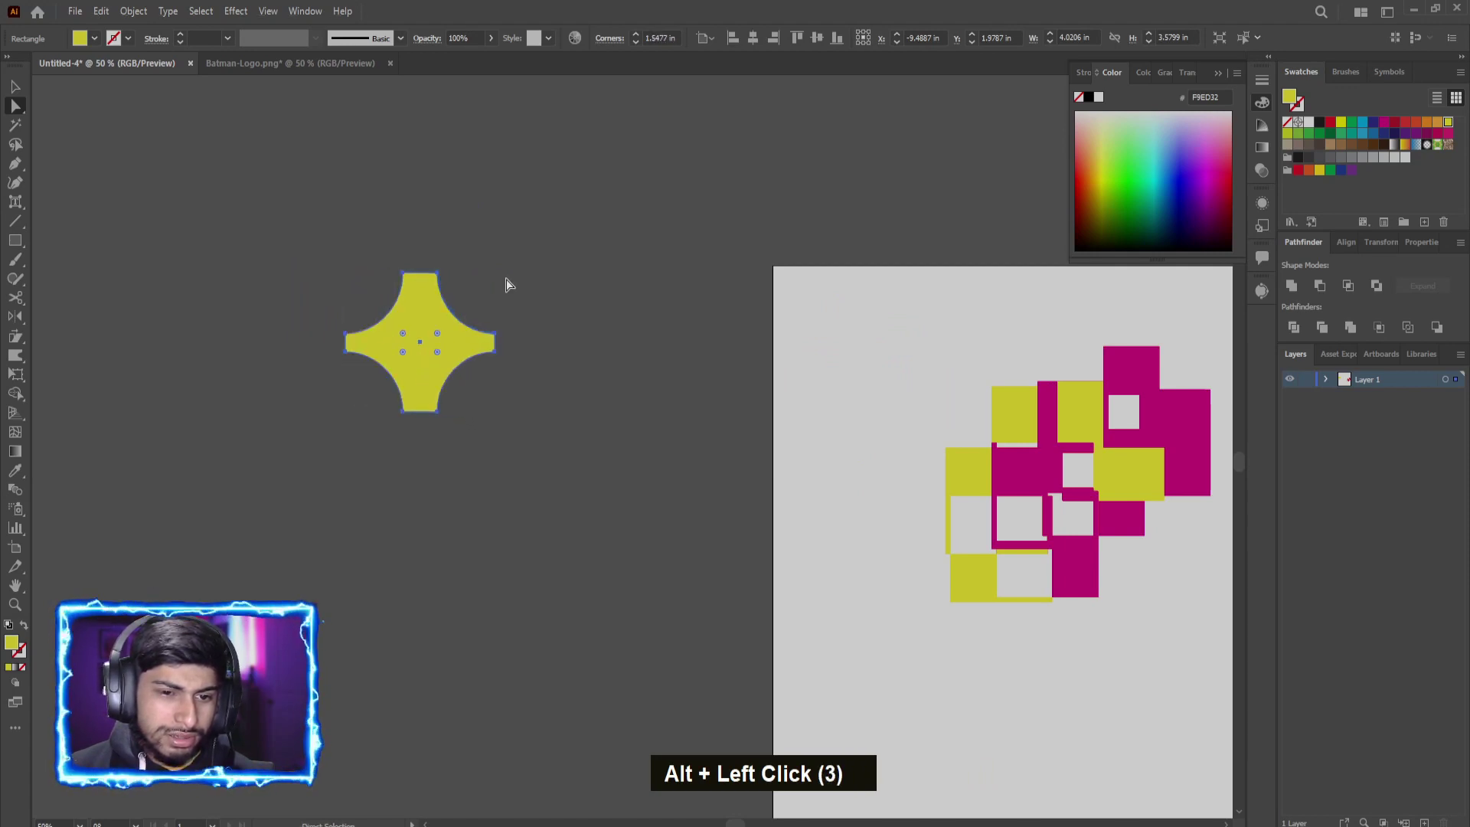
scroll("up", 3)
scroll("down", 3)
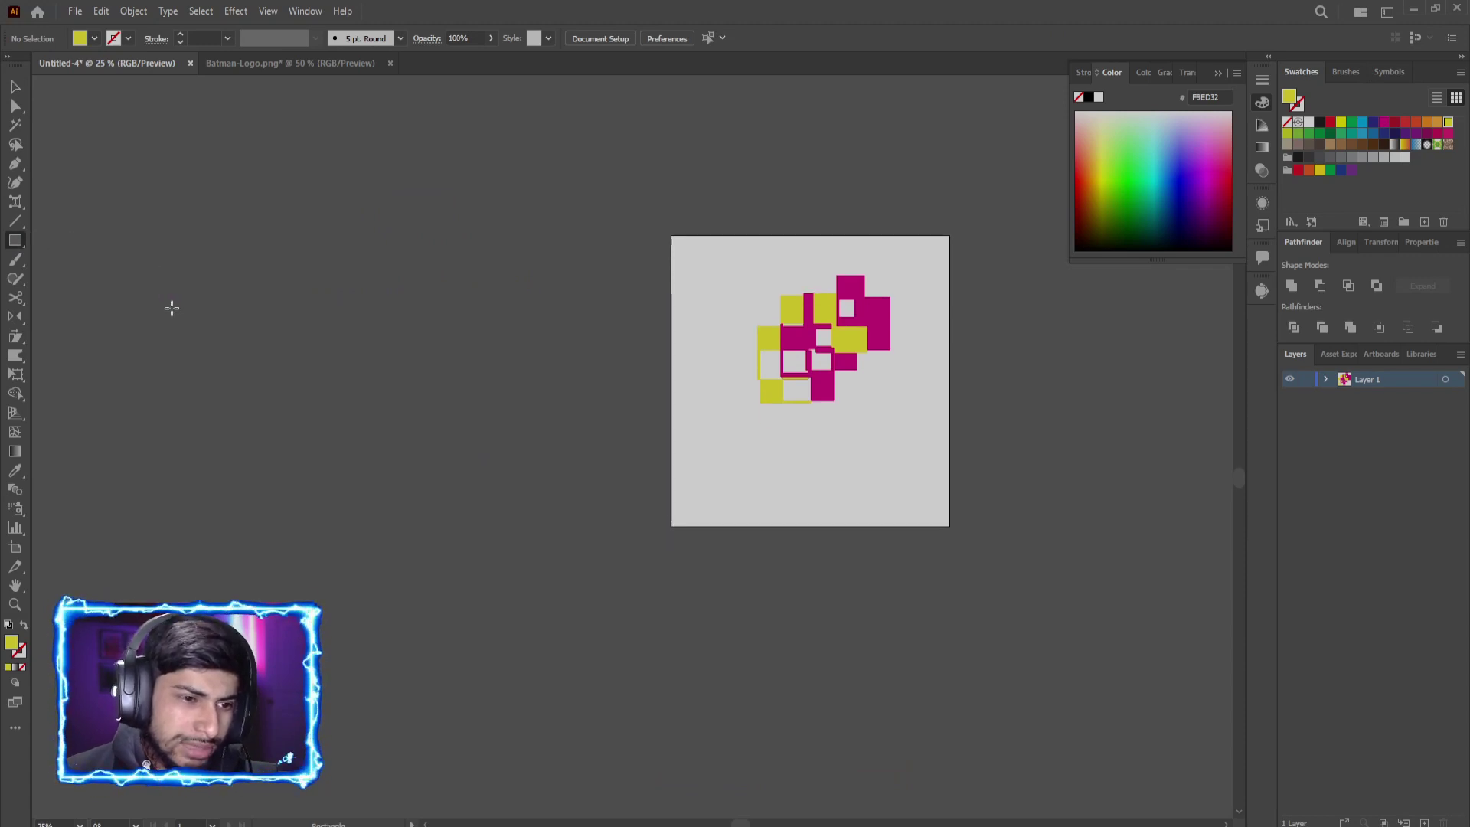
scroll("up", 3)
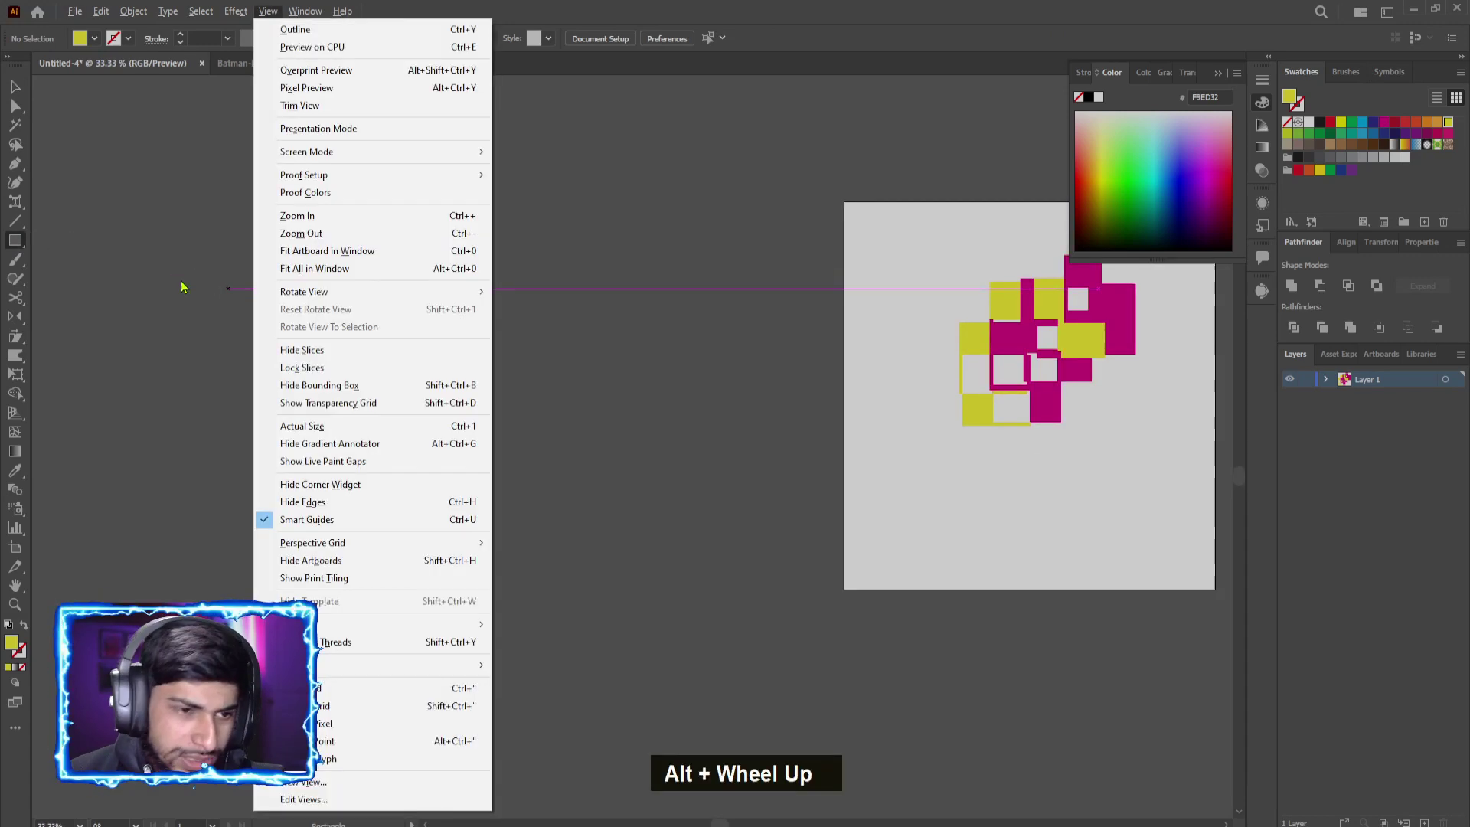